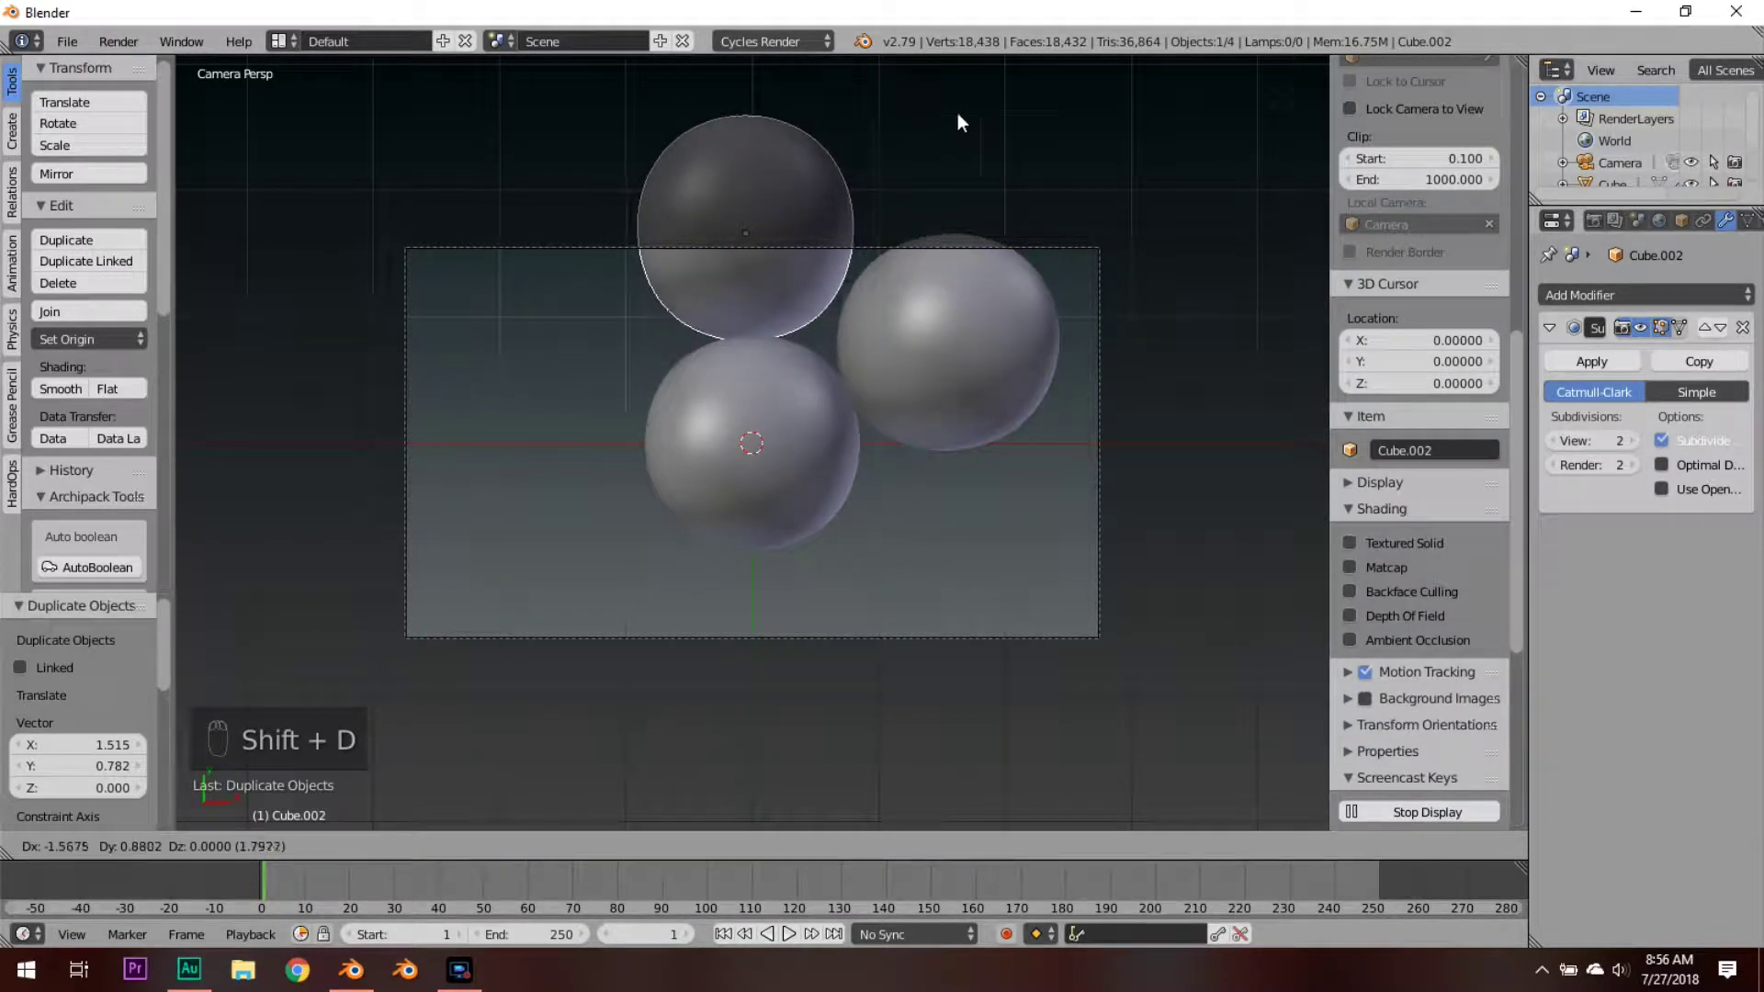
Step: Duplicate the sphere several times with Shift+D, moving each copy beside the previous ones
key(shift+d)
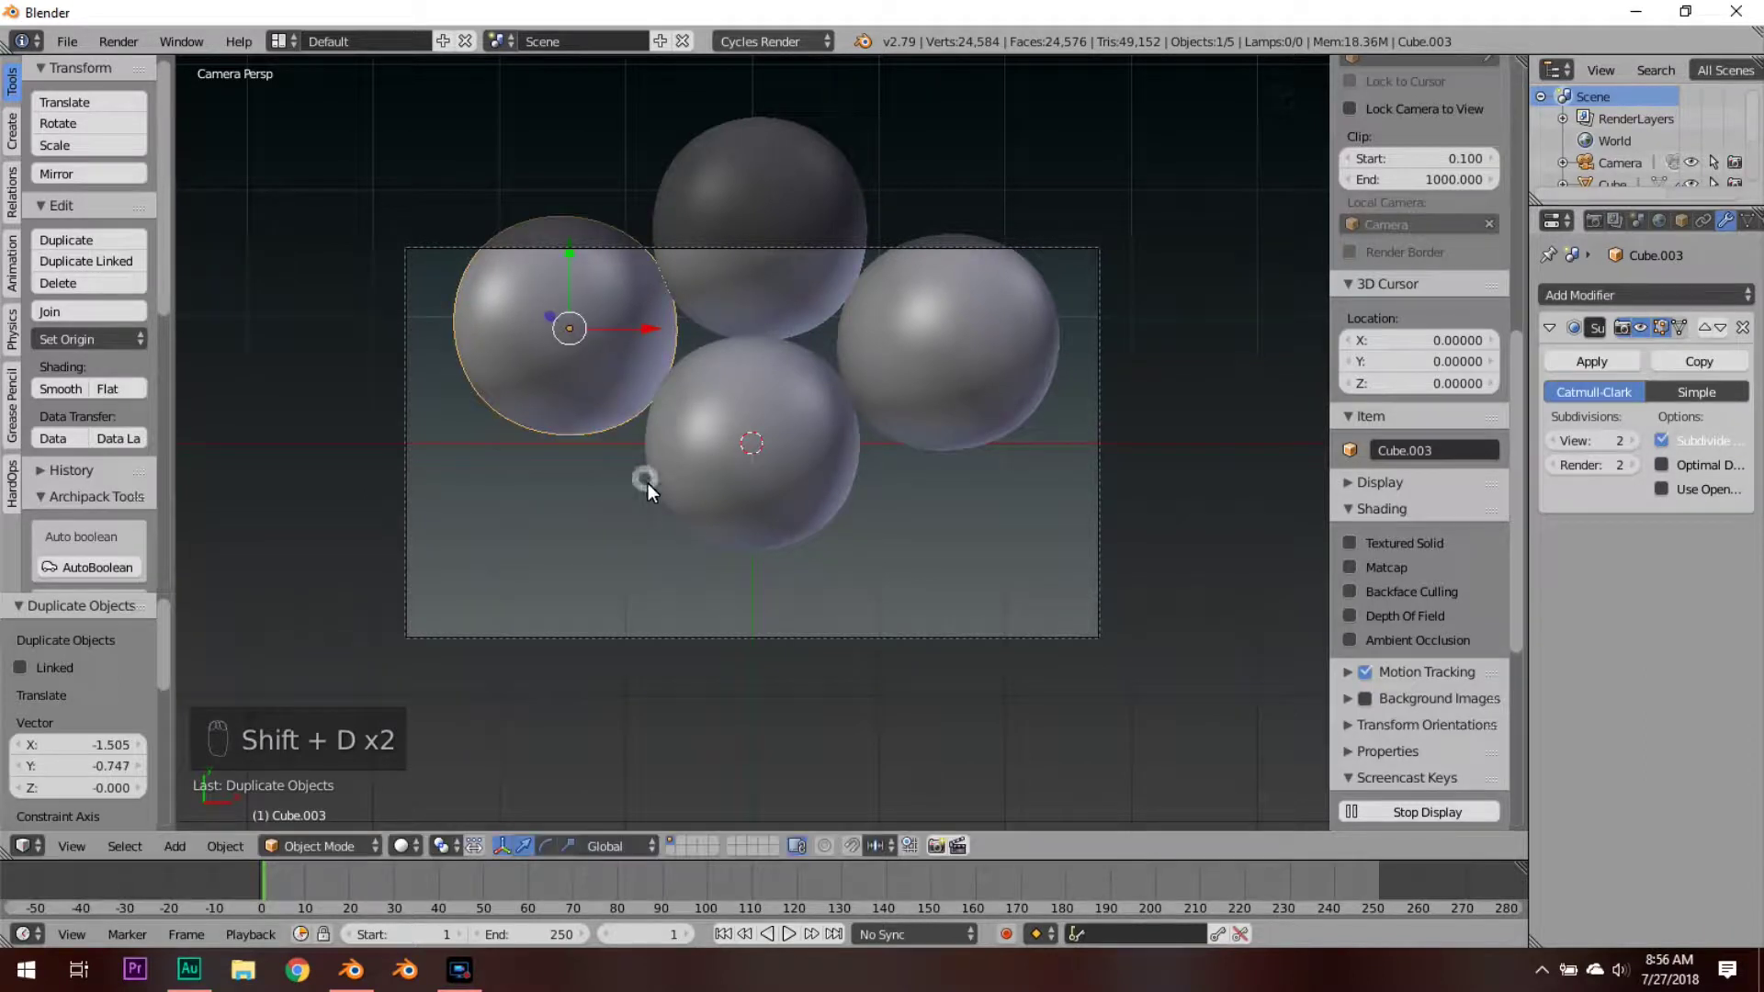
key(shift+d)
key(g)
key(shift+d)
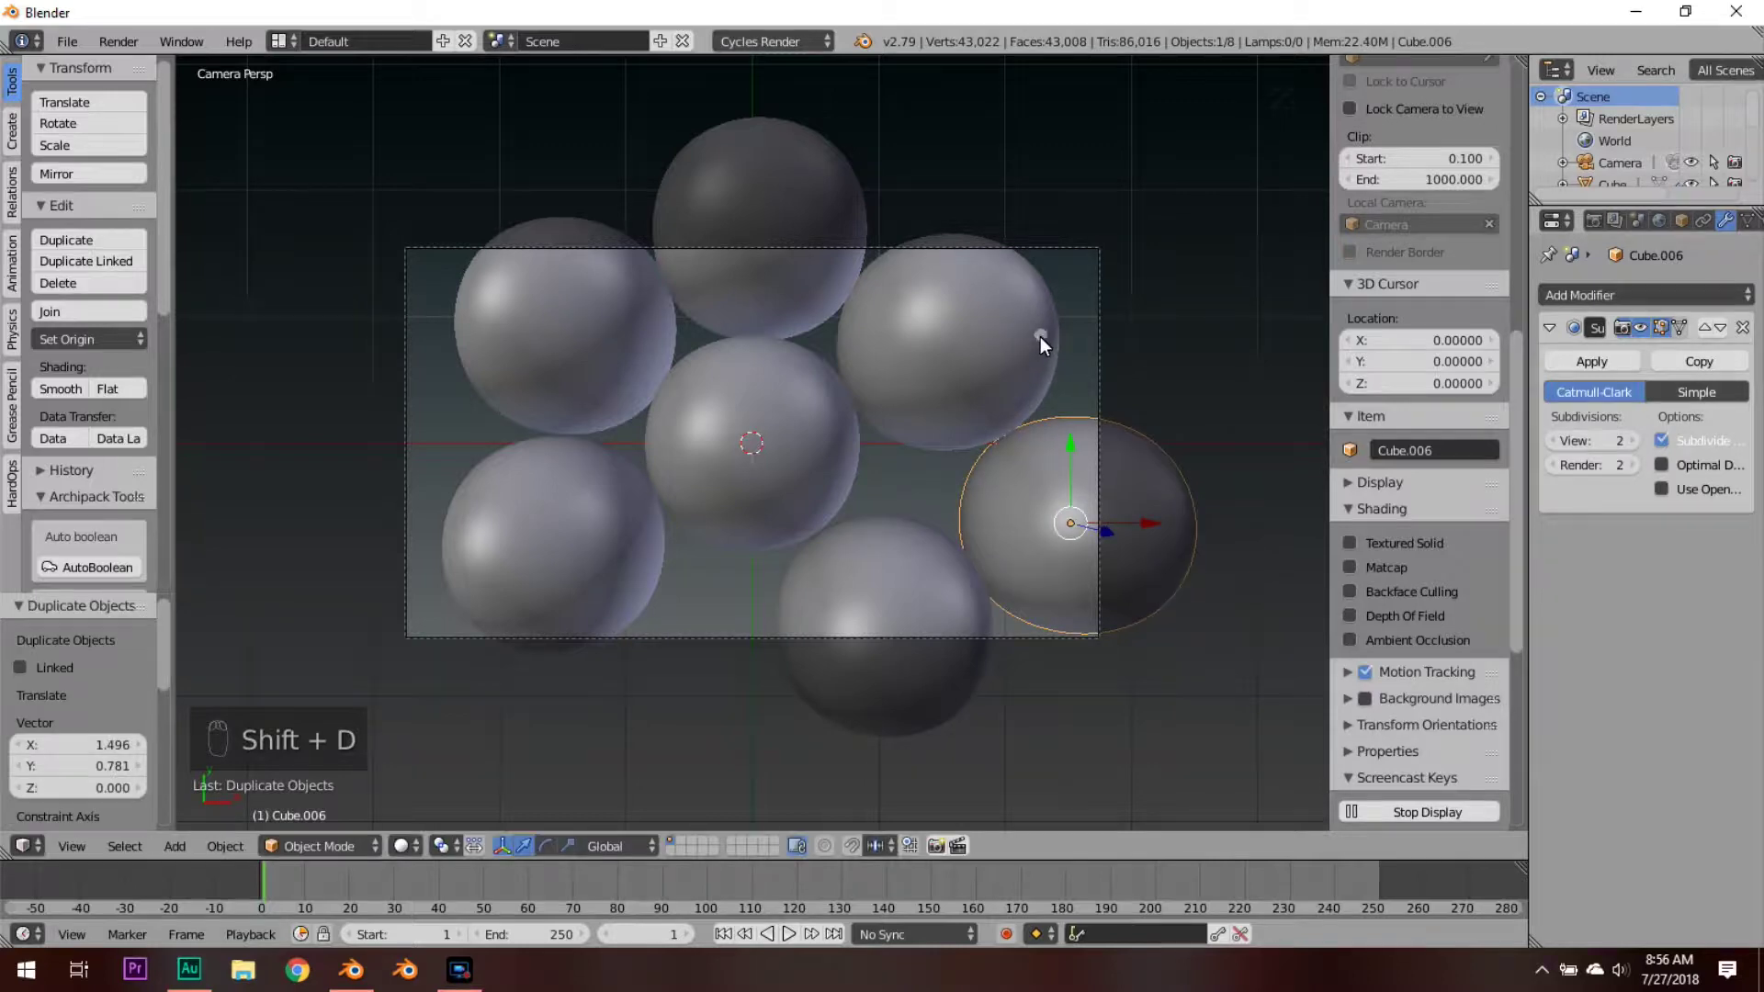
key(shift+d)
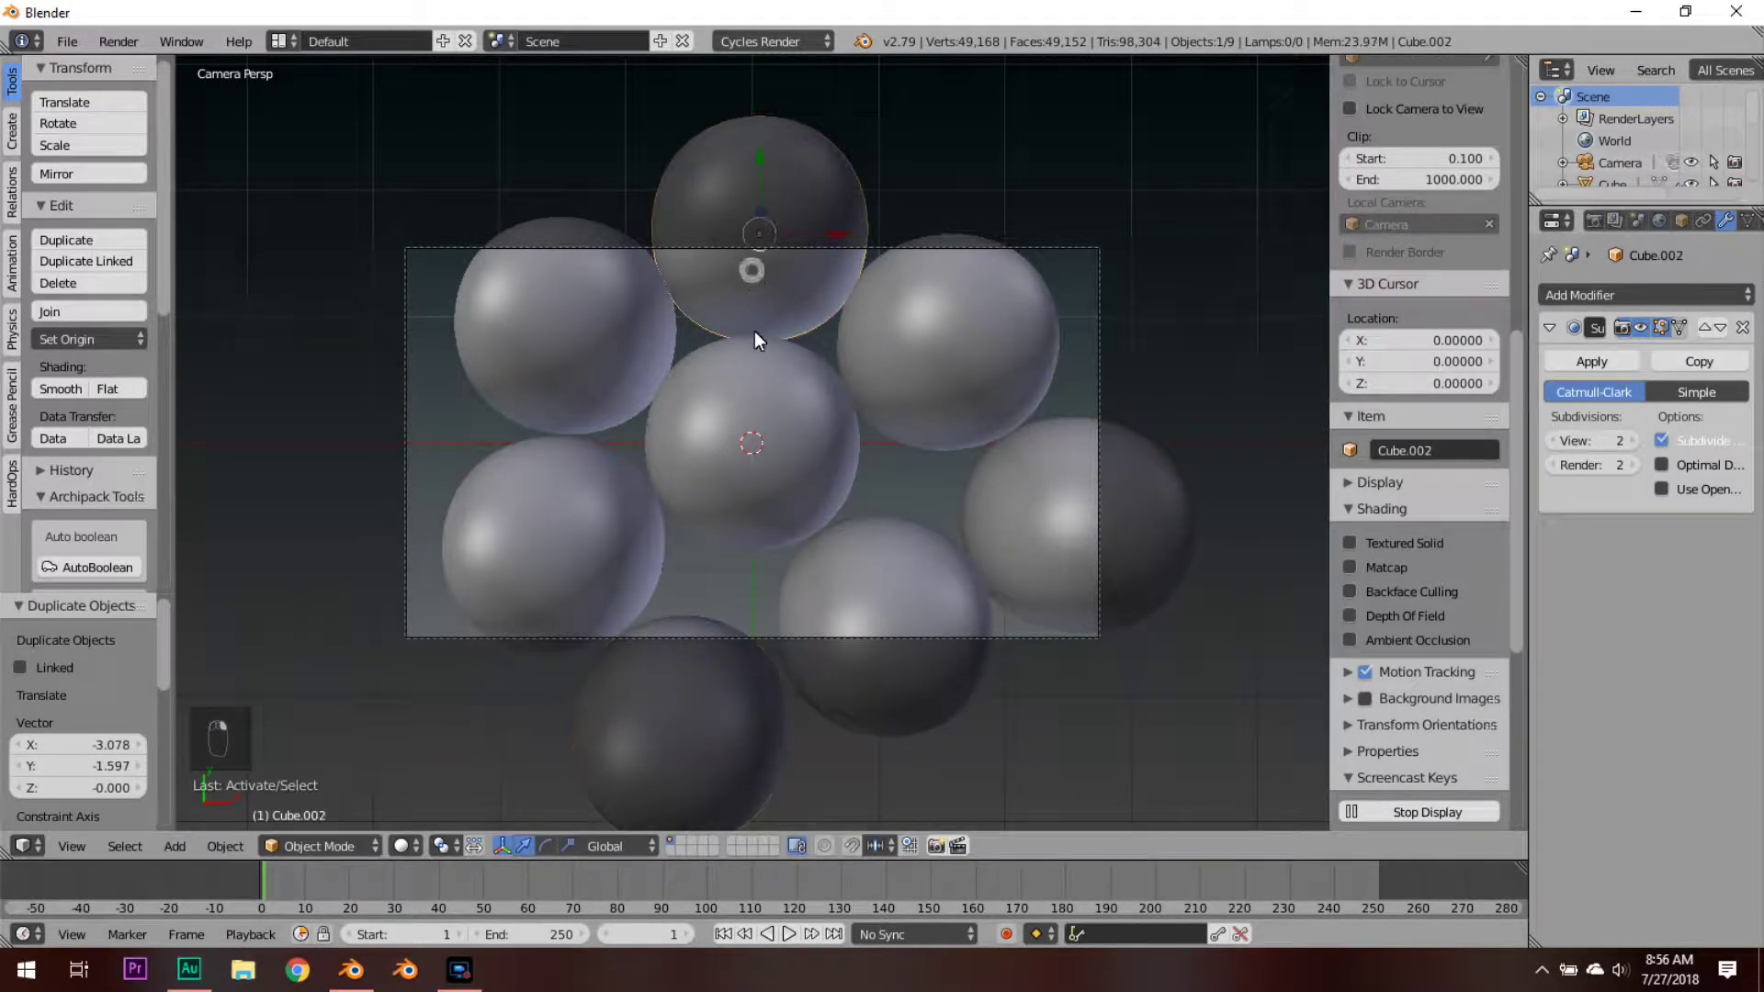
key(g)
Step: Add further copies toward the upper left to complete the flat fourteen-sphere layer
drag(912, 486, 900, 498)
key(shift+d)
key(a)
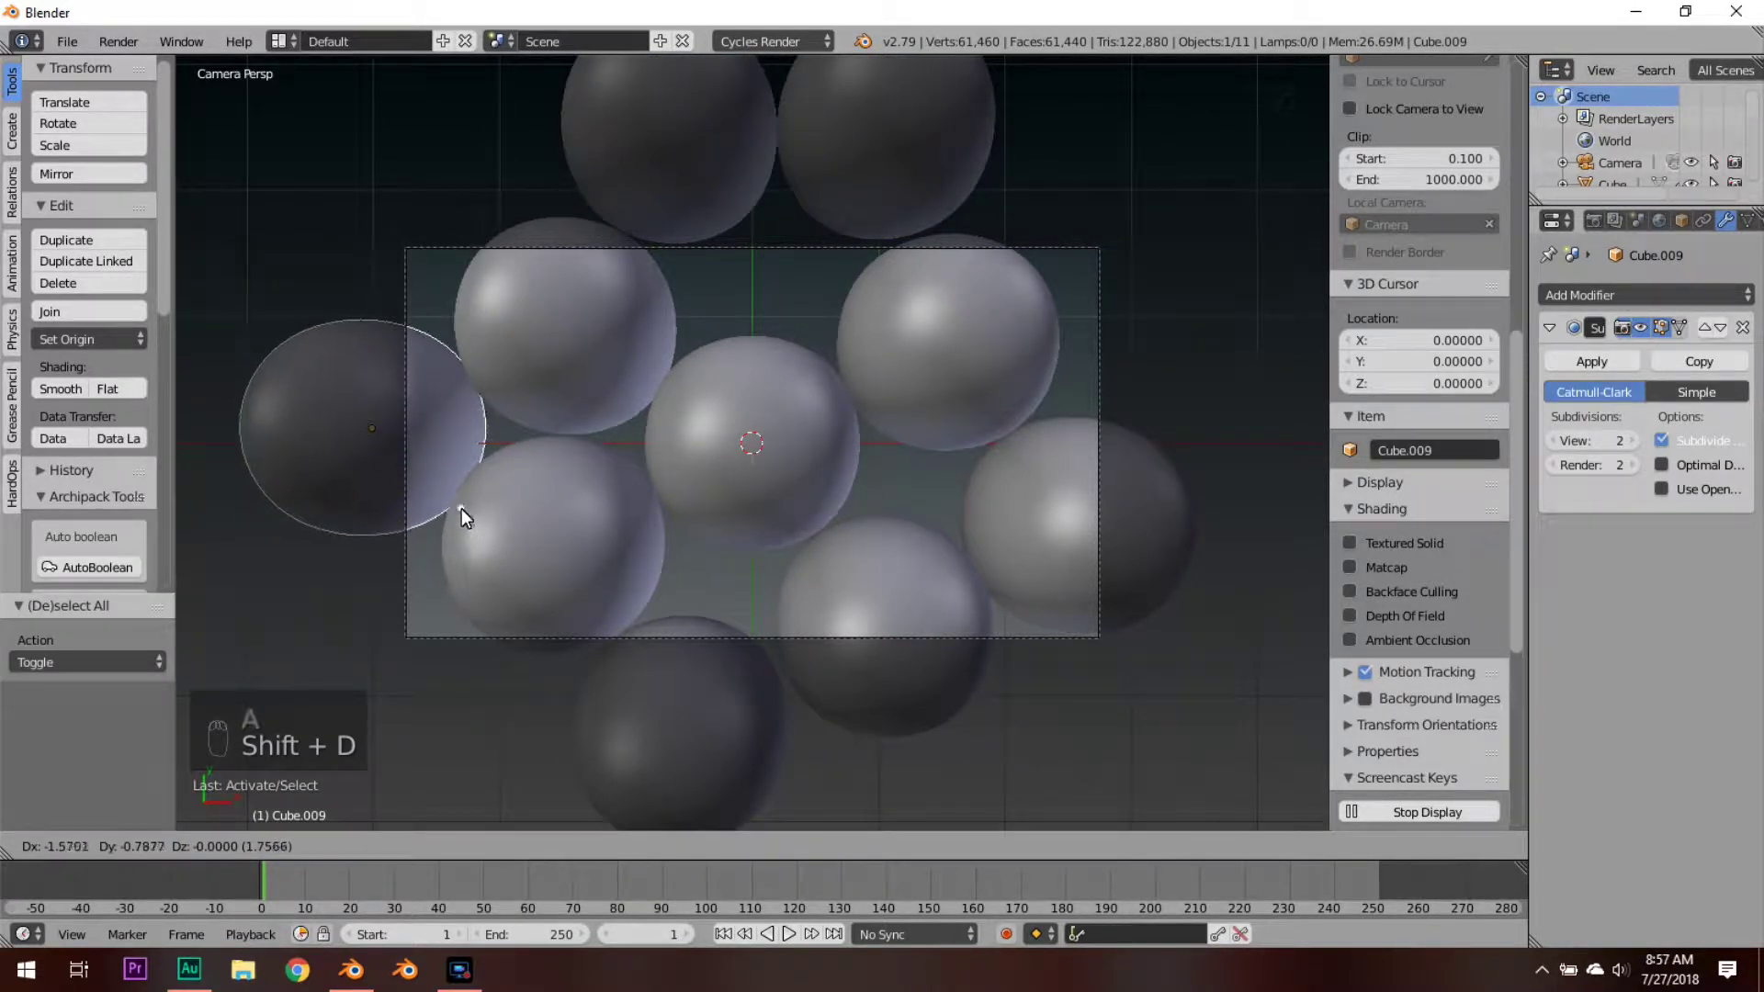
key(shift+d)
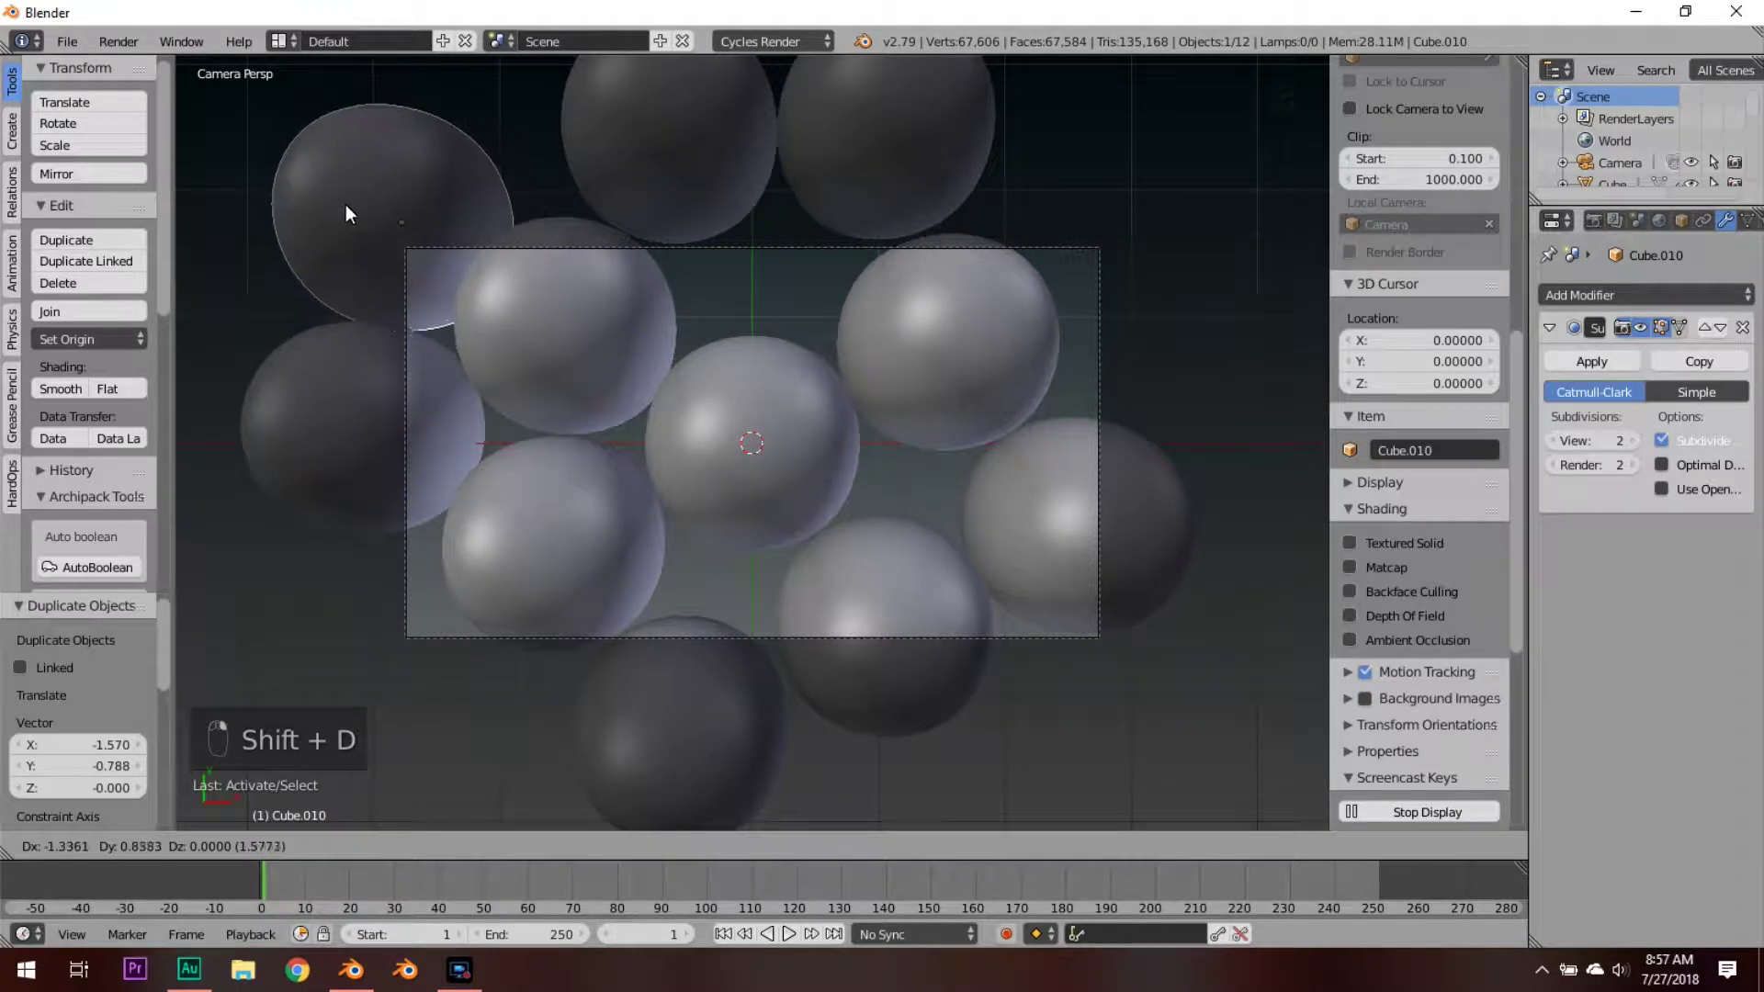
click(244, 208)
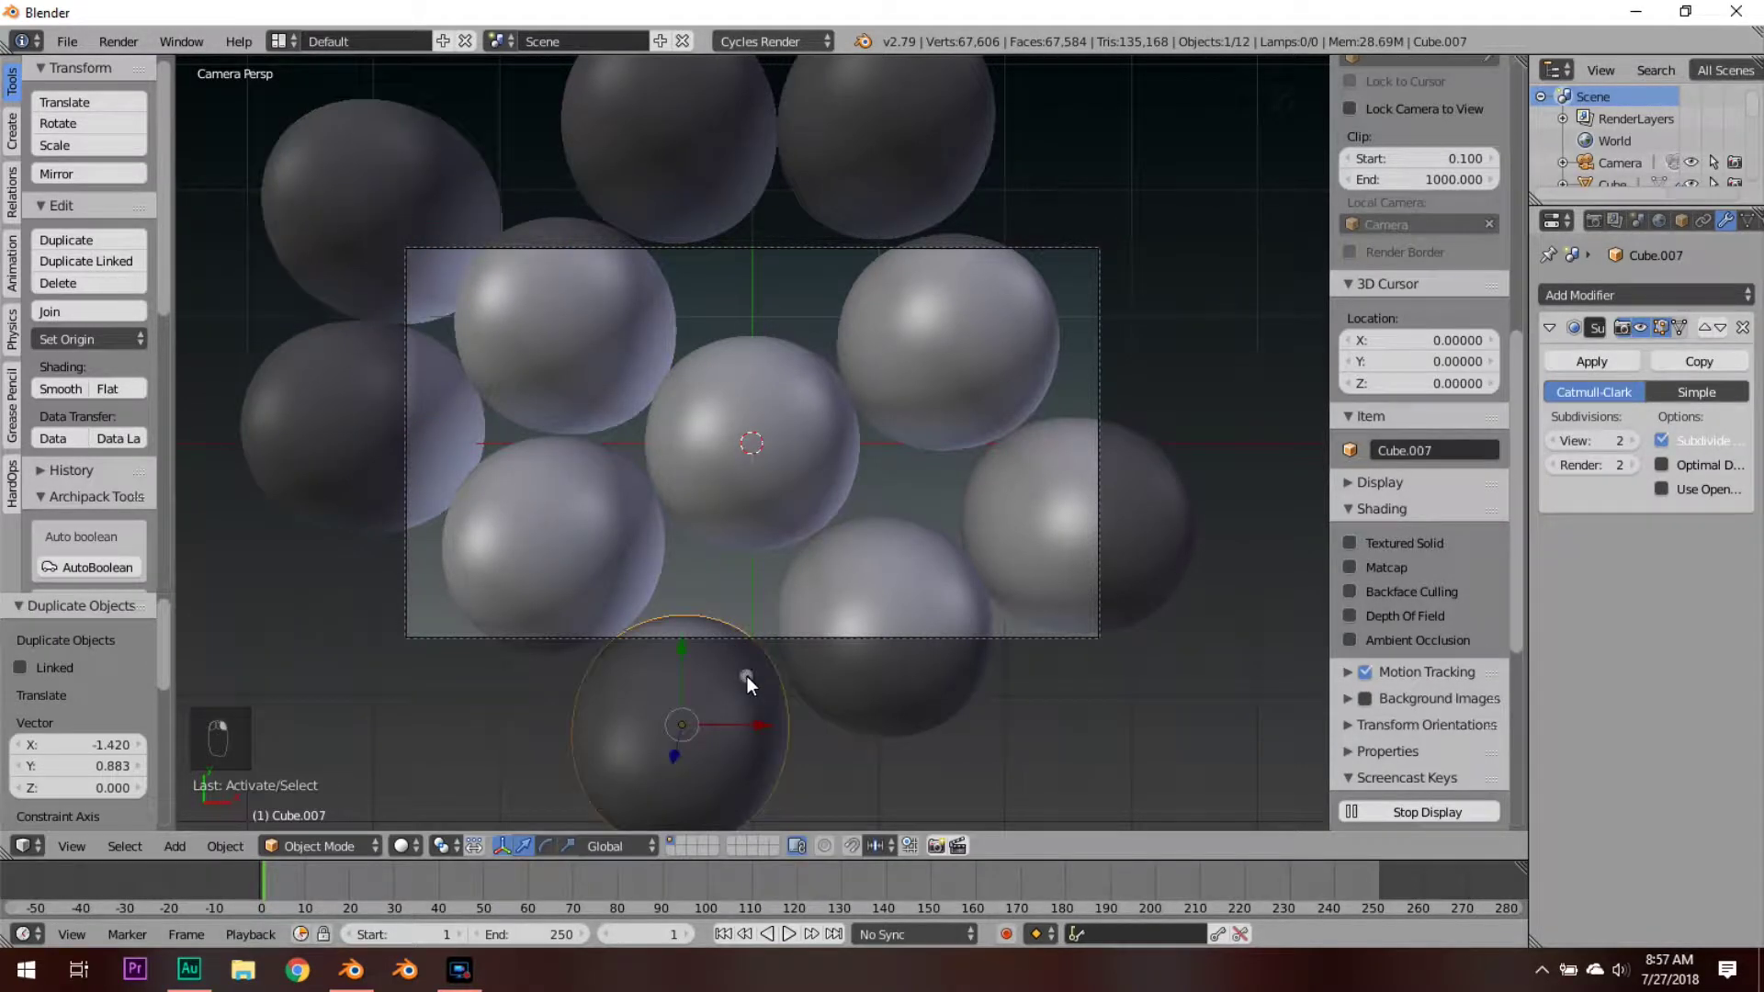
Step: Fill the last gap in the layer and check it through the camera with rendered shading
key(g)
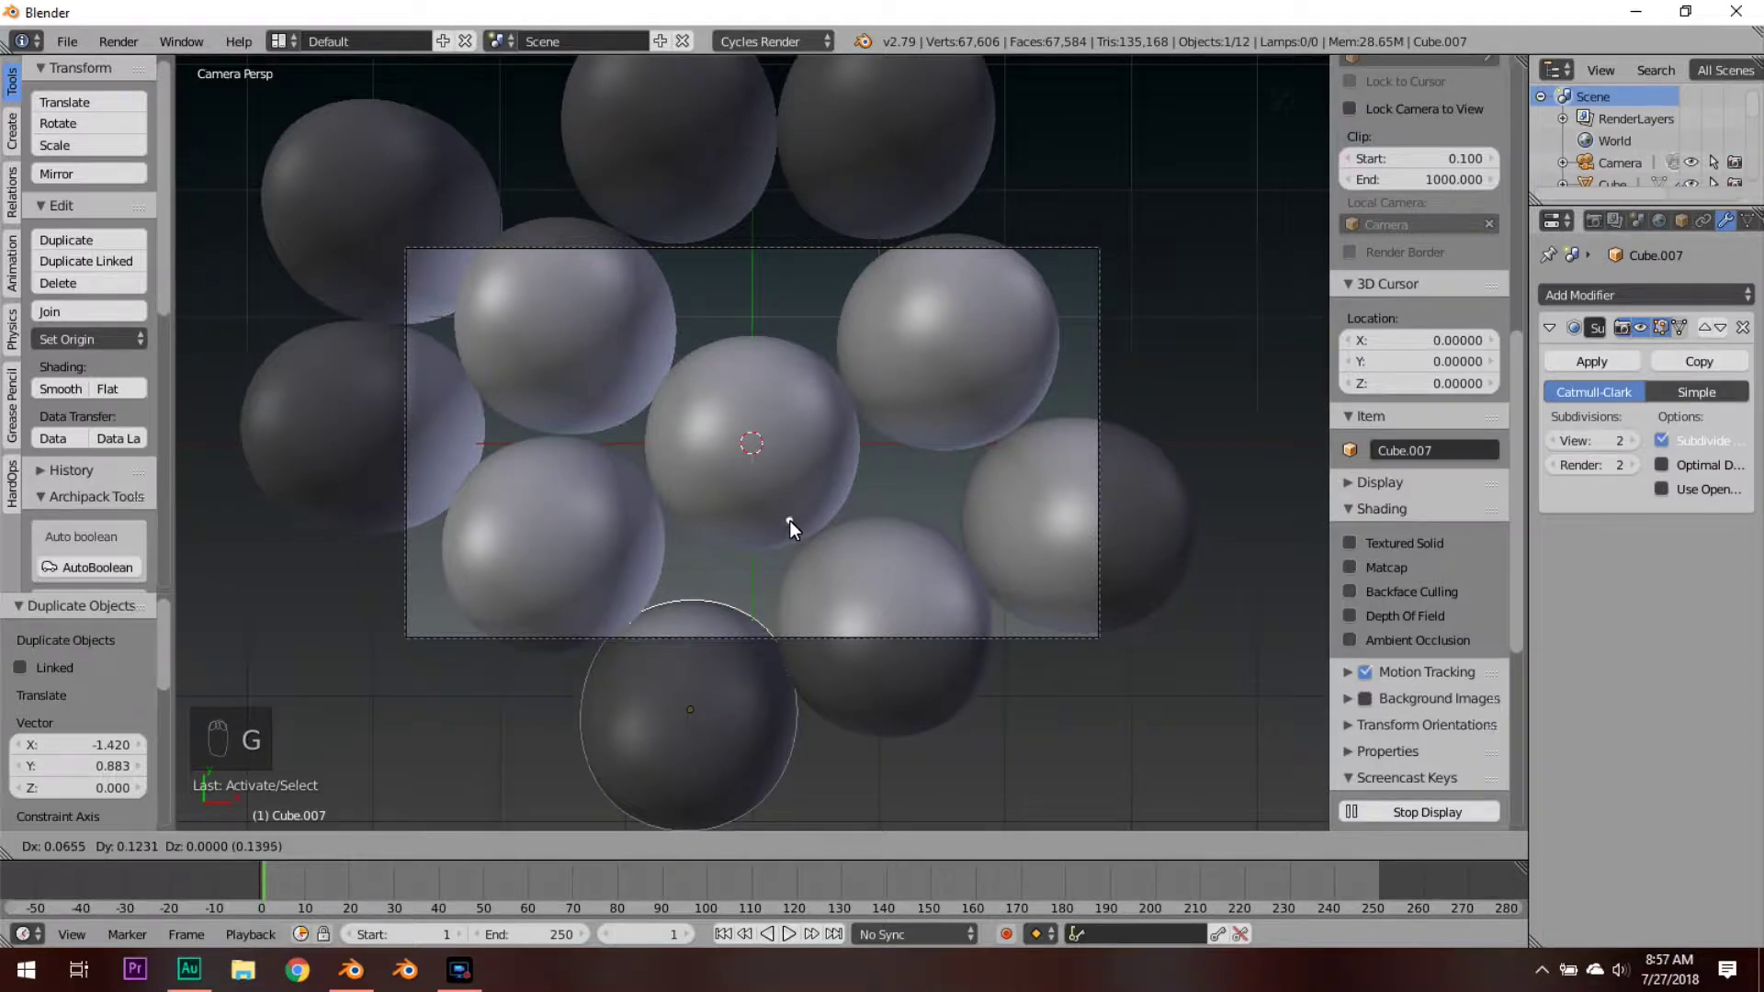
key(a)
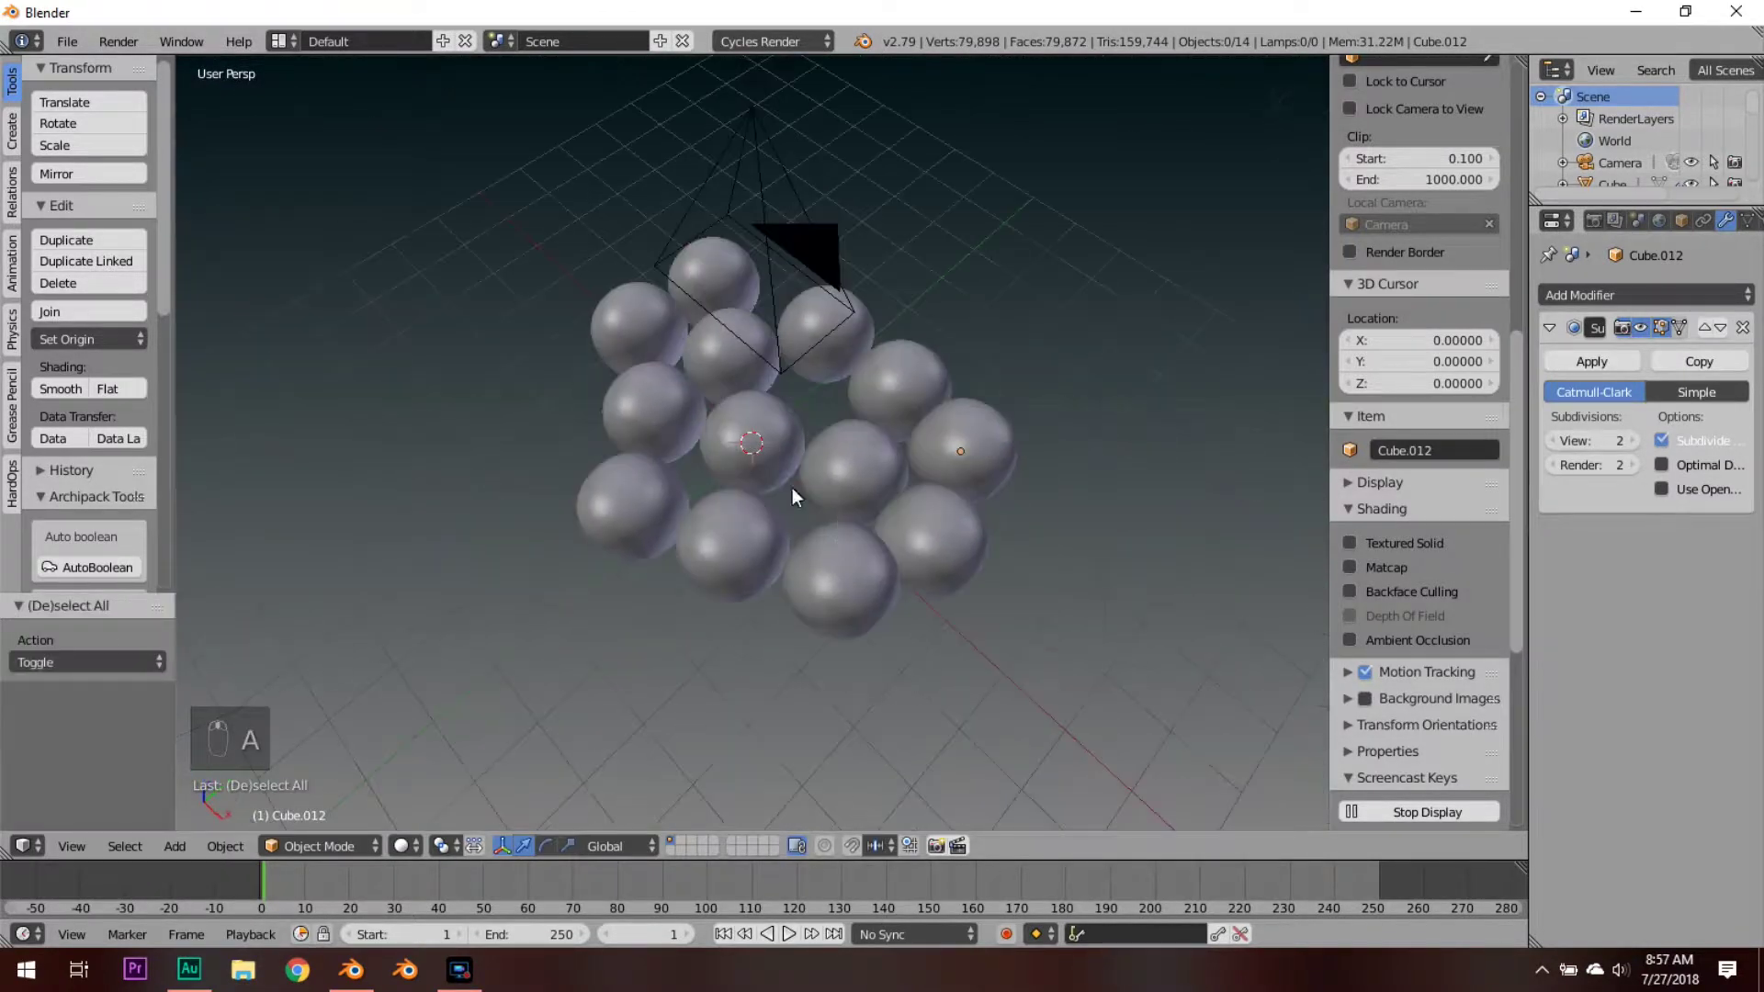
key(KP_0)
key(shift+z)
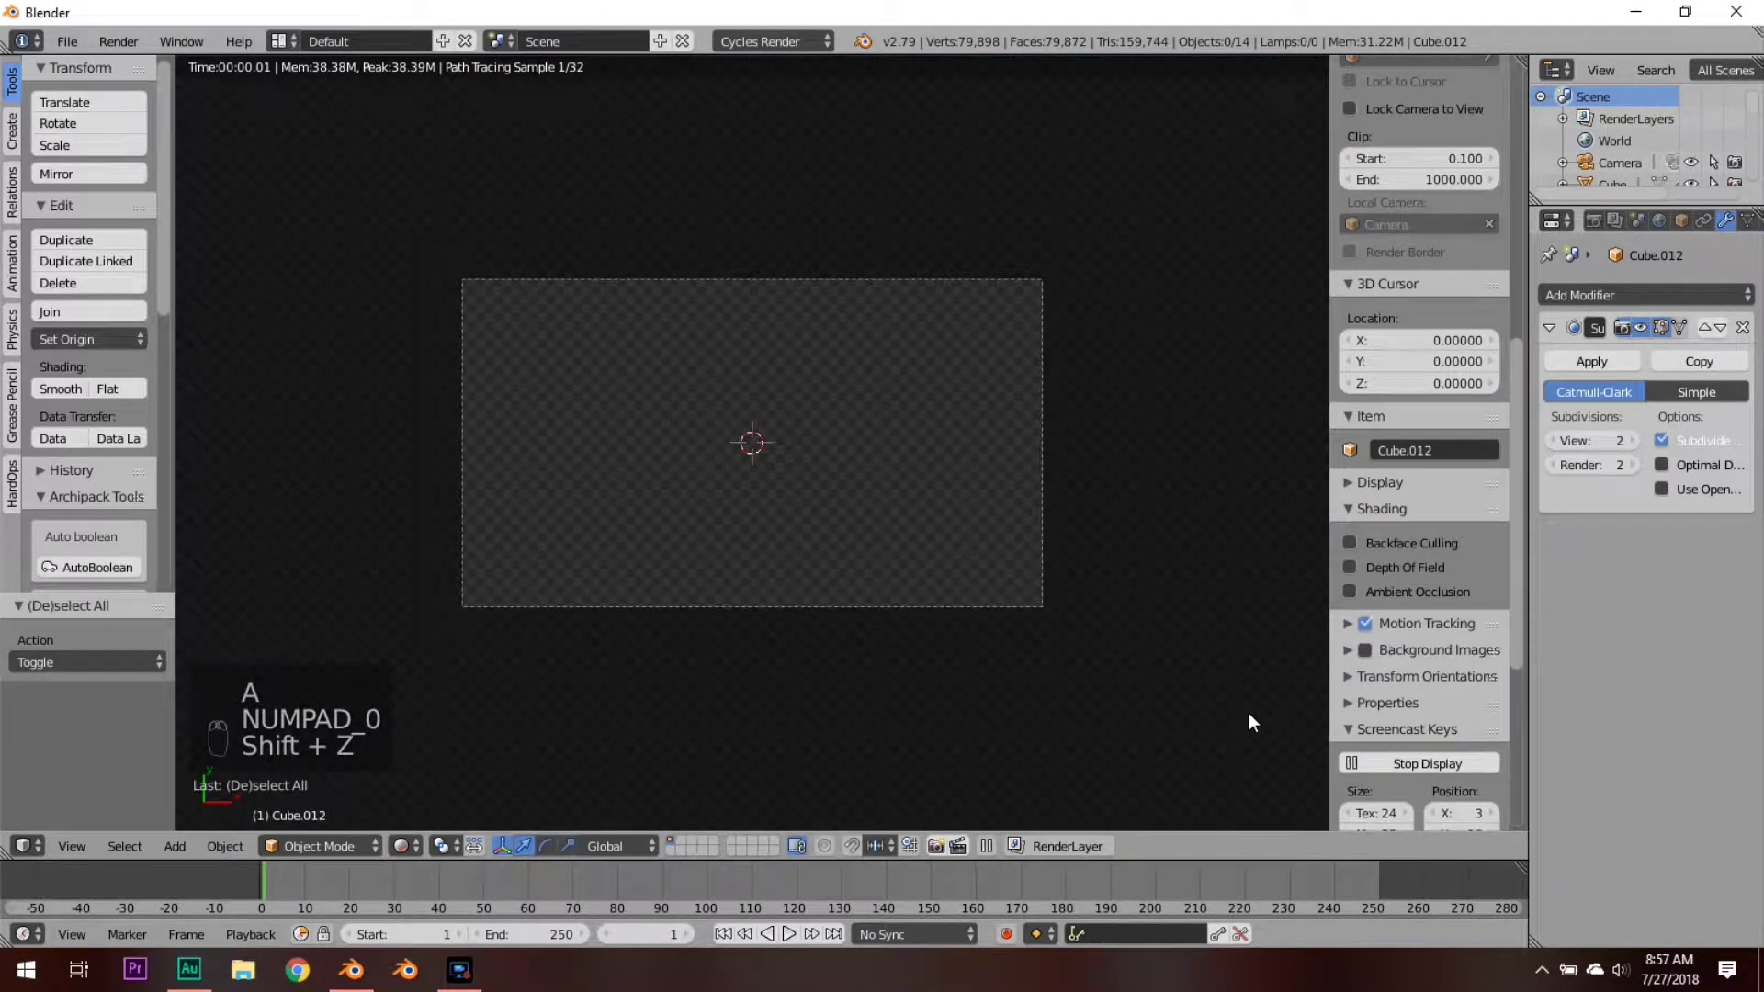
key(shift+b)
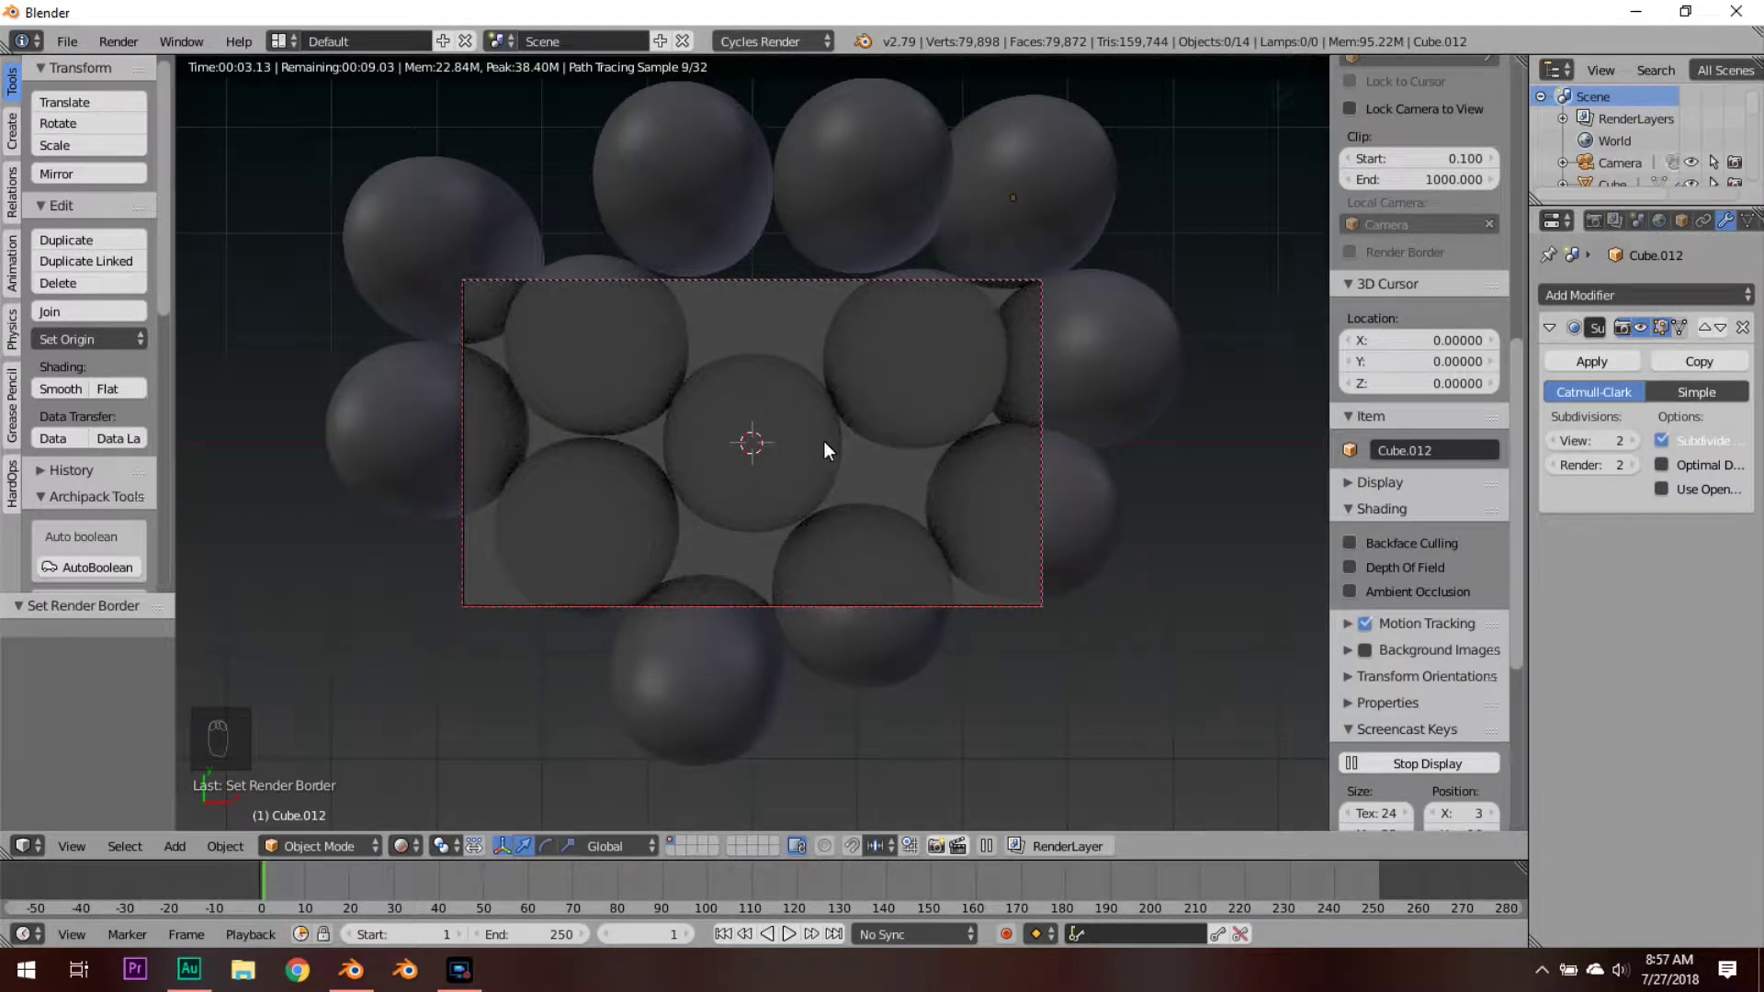
key(shift+z)
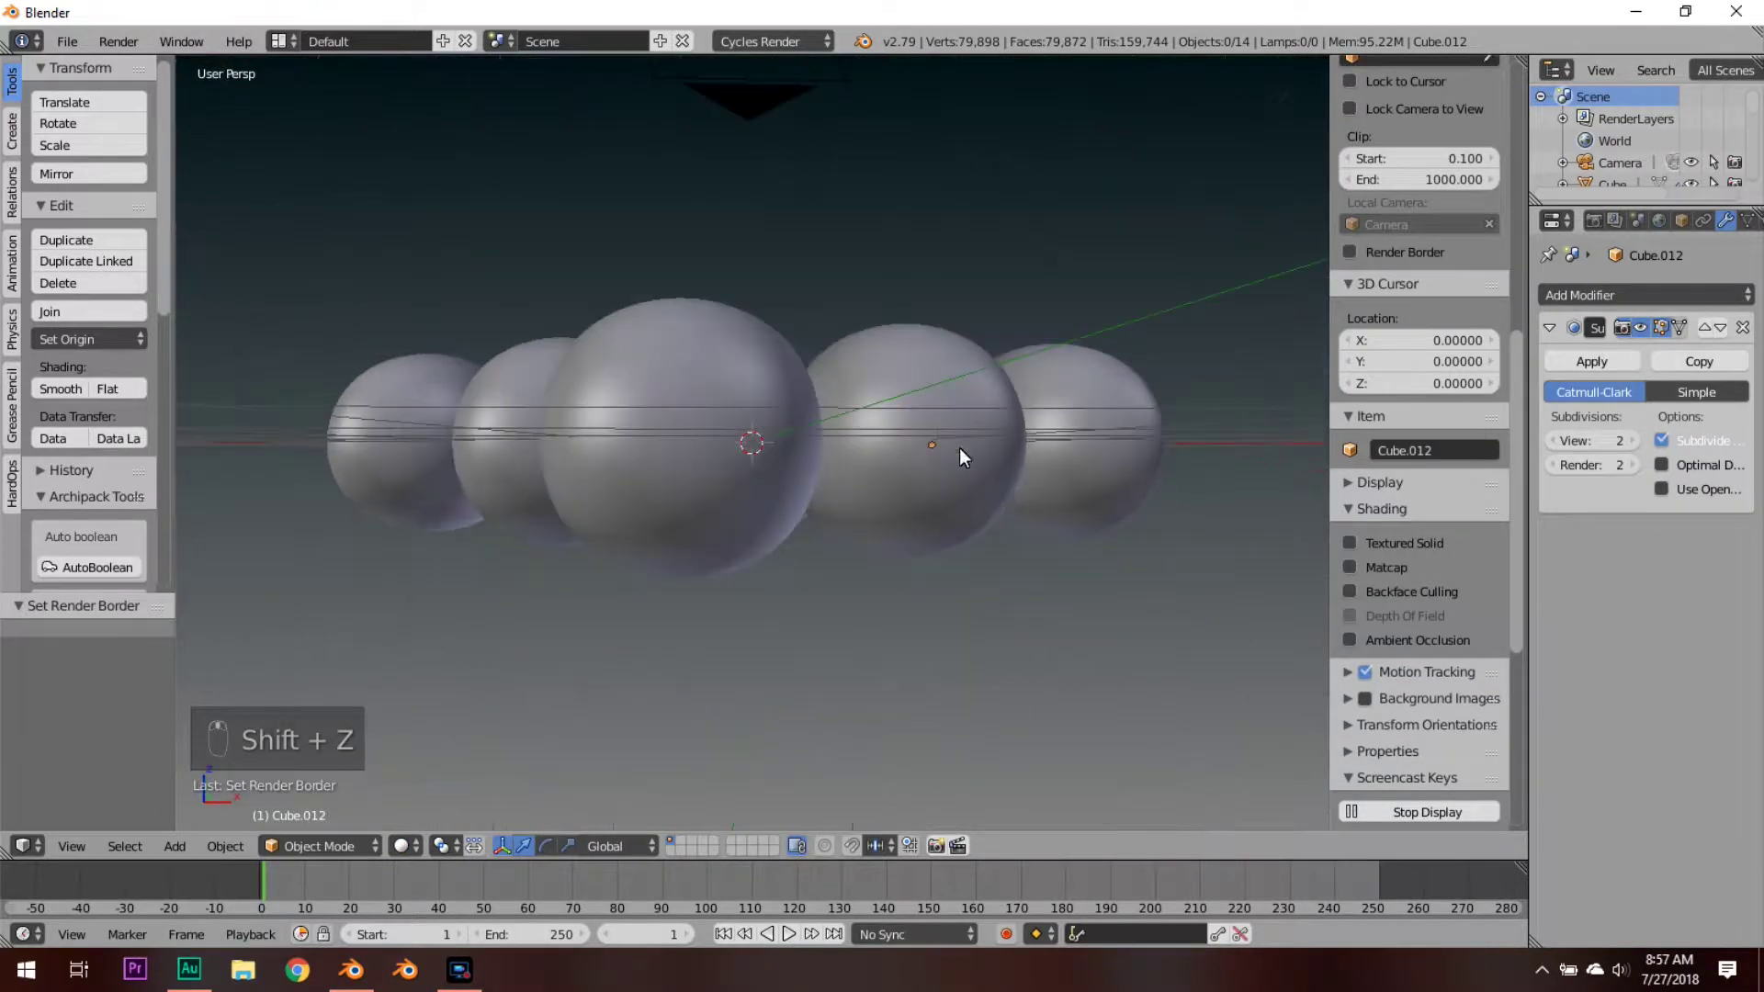
Step: From front ortho view, select the whole layer and duplicate it downward as a second layer
key(KP_1)
key(z)
key(z)
key(b)
click(469, 370)
Step: Box-select the lower sphere layer in front view and rotate it about Z
key(z)
key(shift+d)
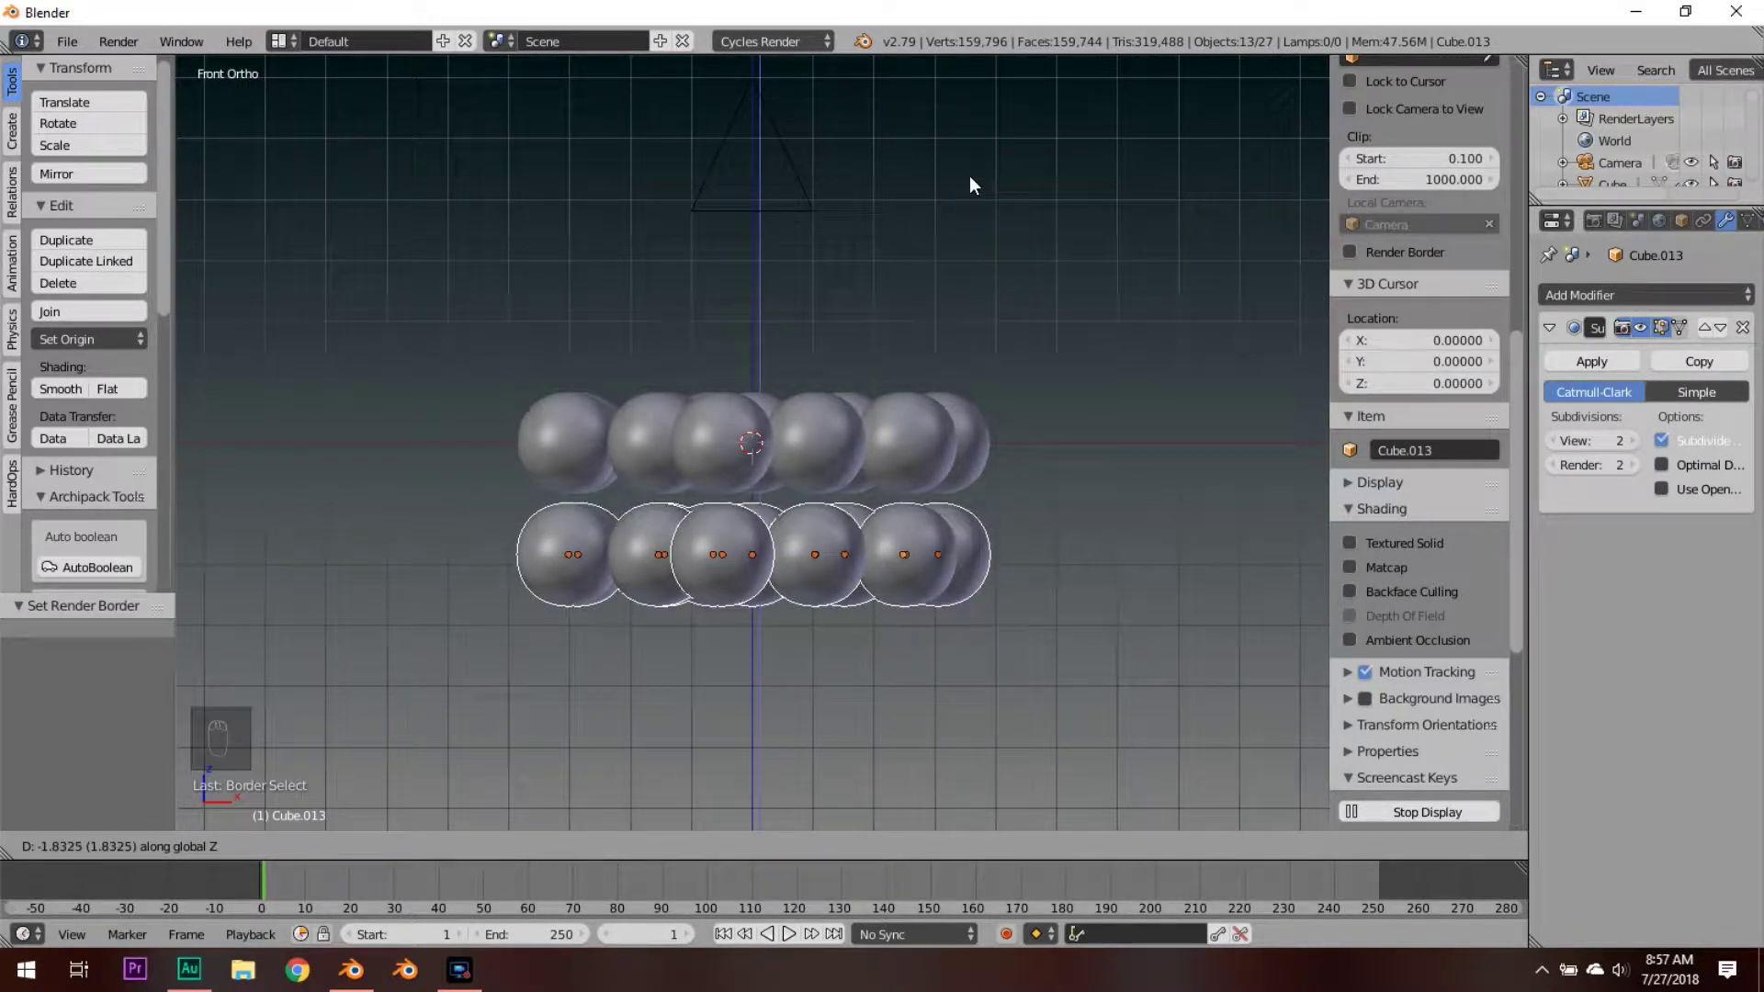
click(1010, 117)
drag(1010, 117, 937, 384)
key(r)
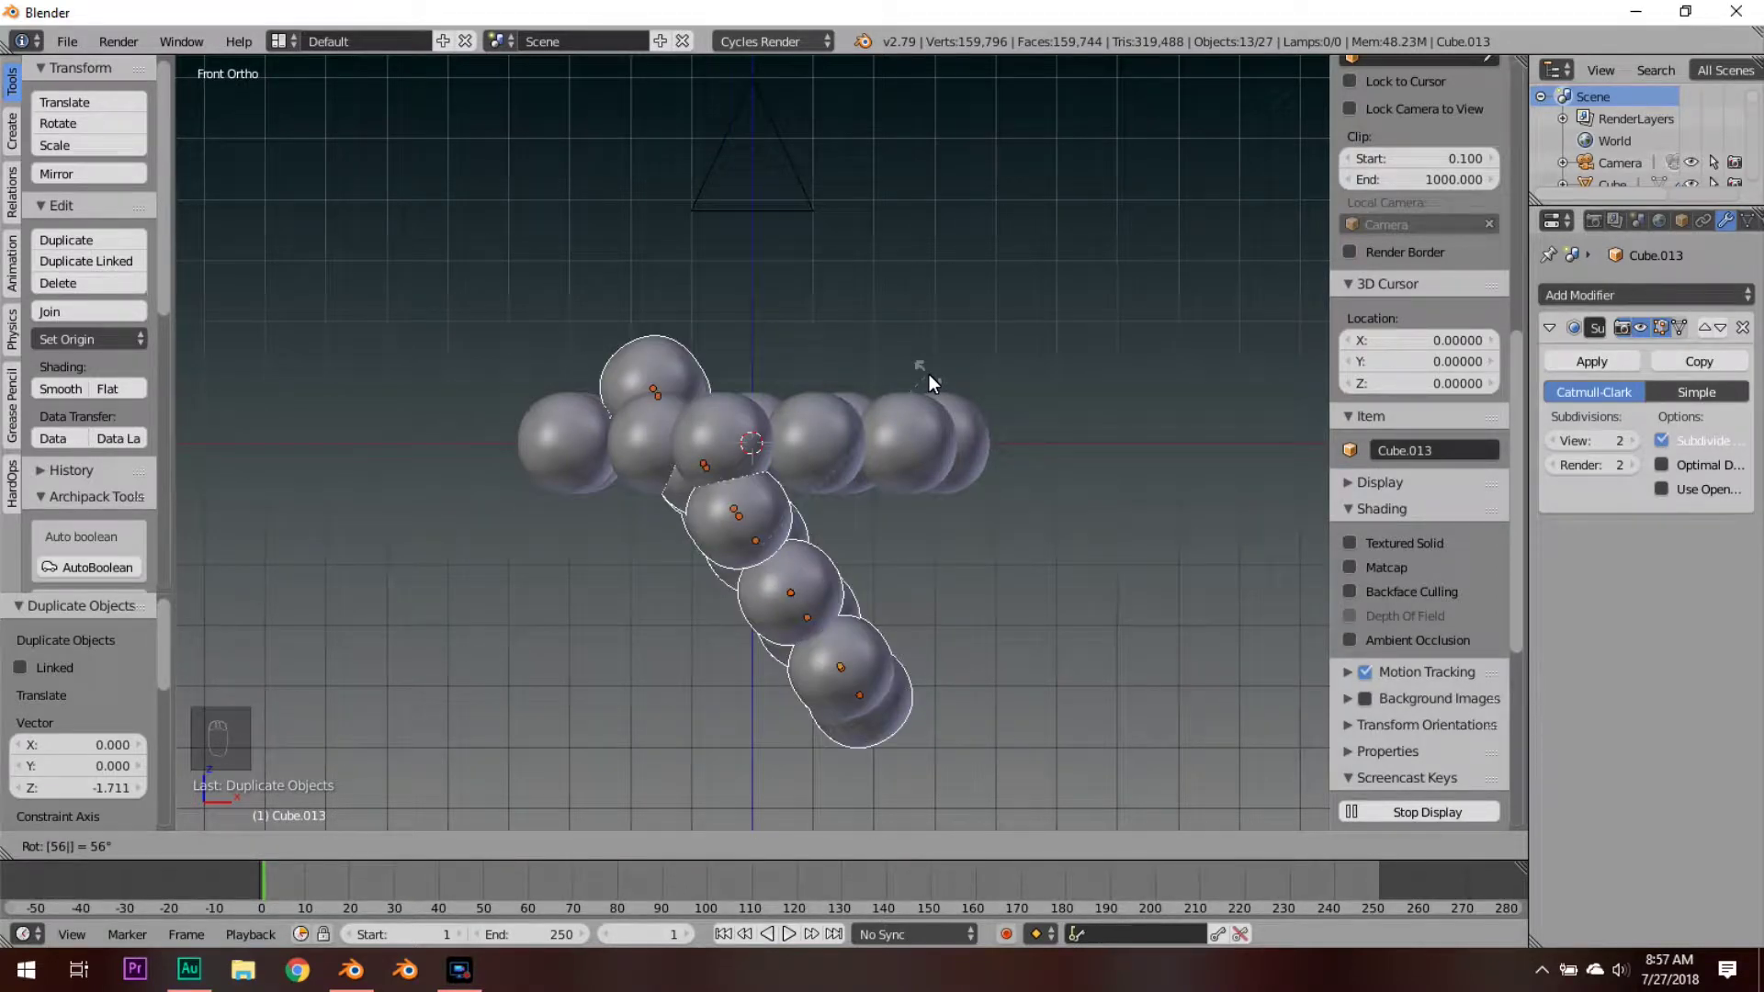
click(937, 384)
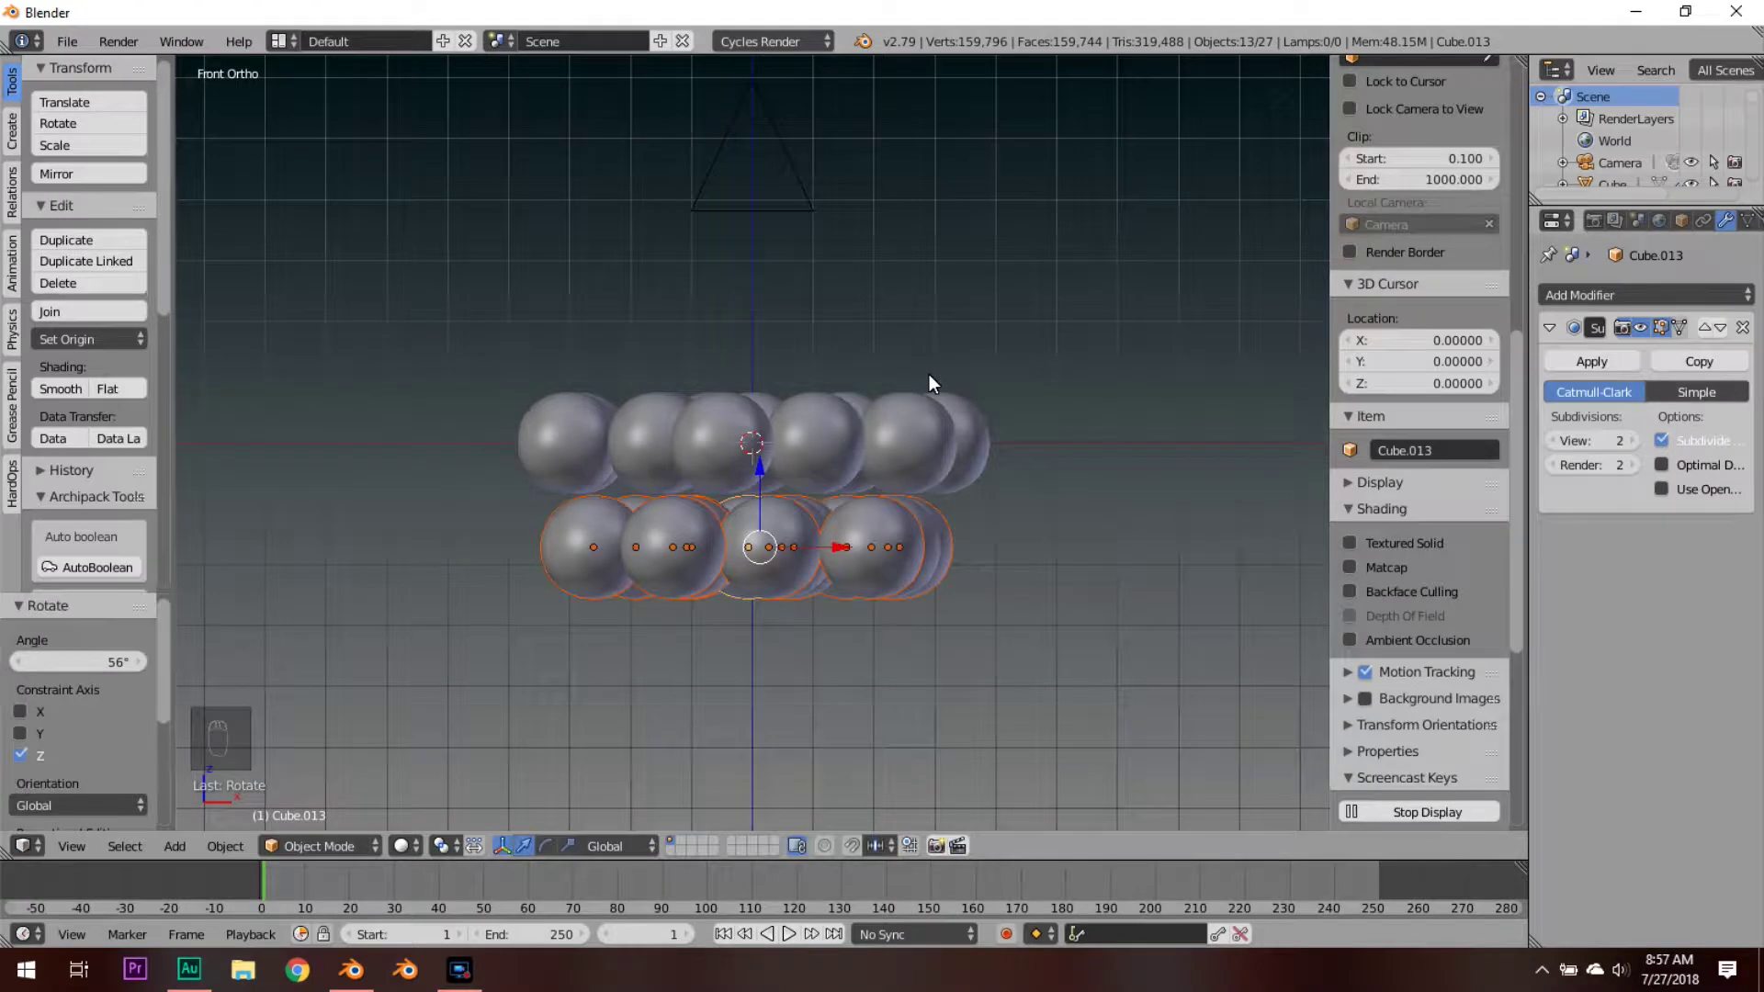
Step: Check through the camera, grab the lower layer to nest it under the upper one, then deselect
key(KP_7)
key(KP_0)
key(g)
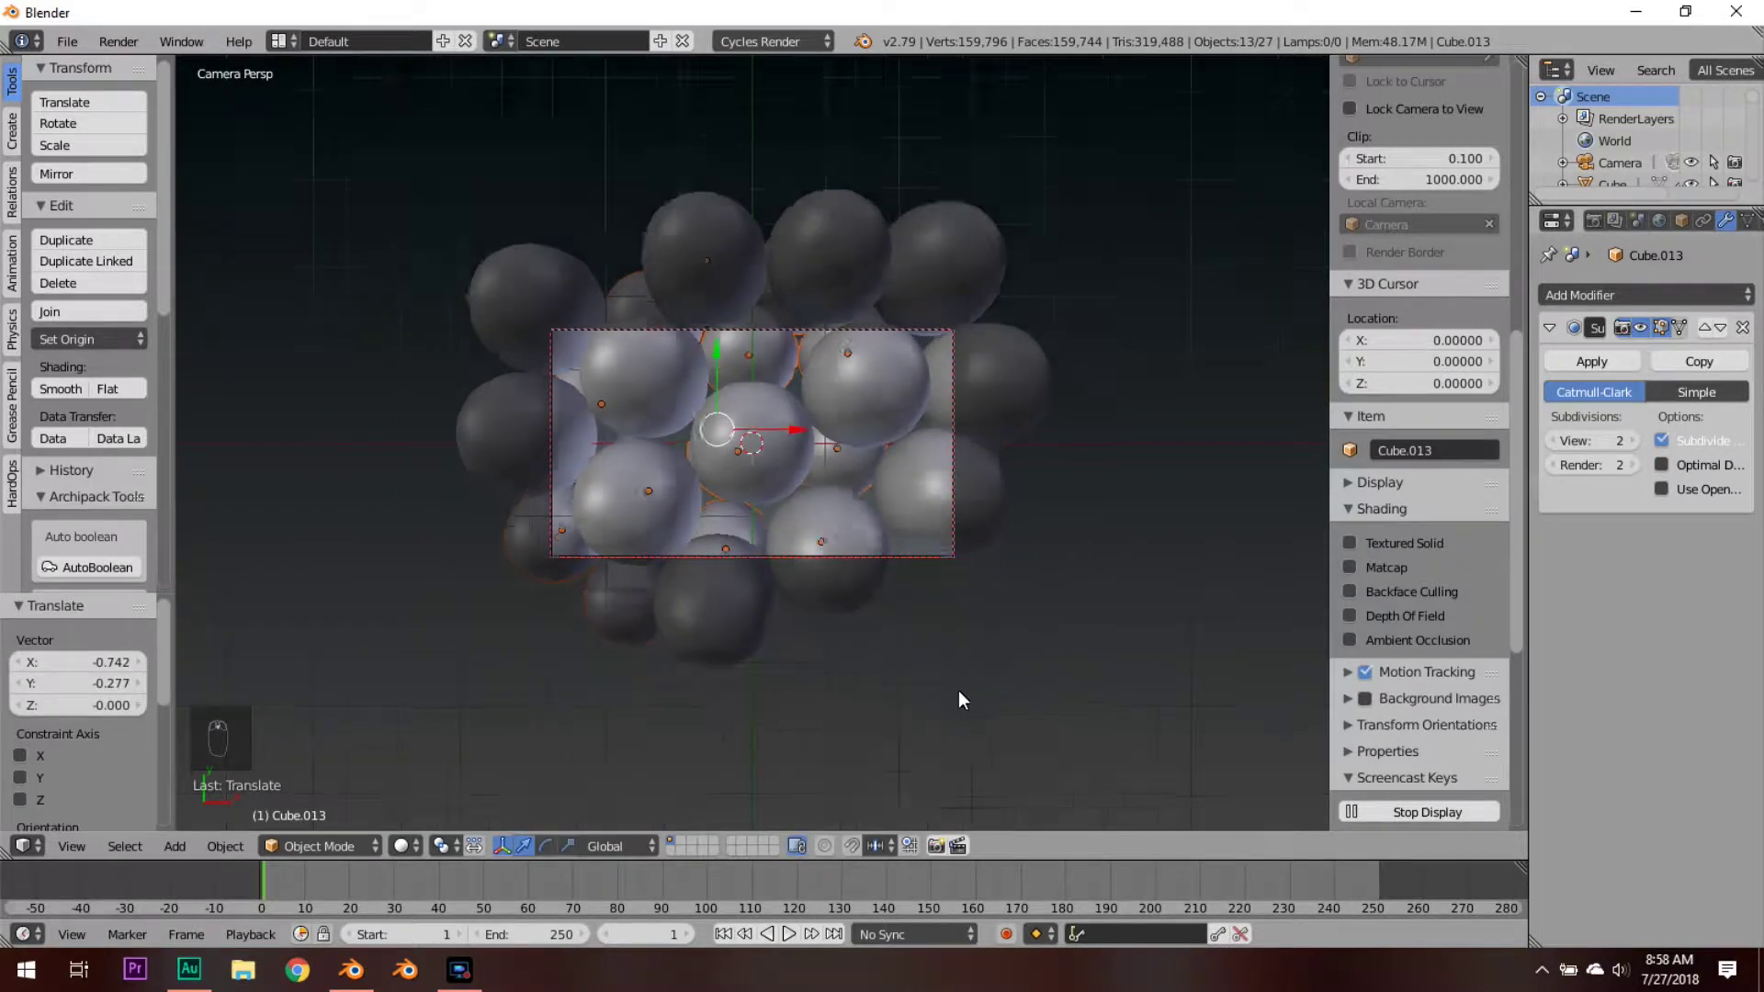
key(a)
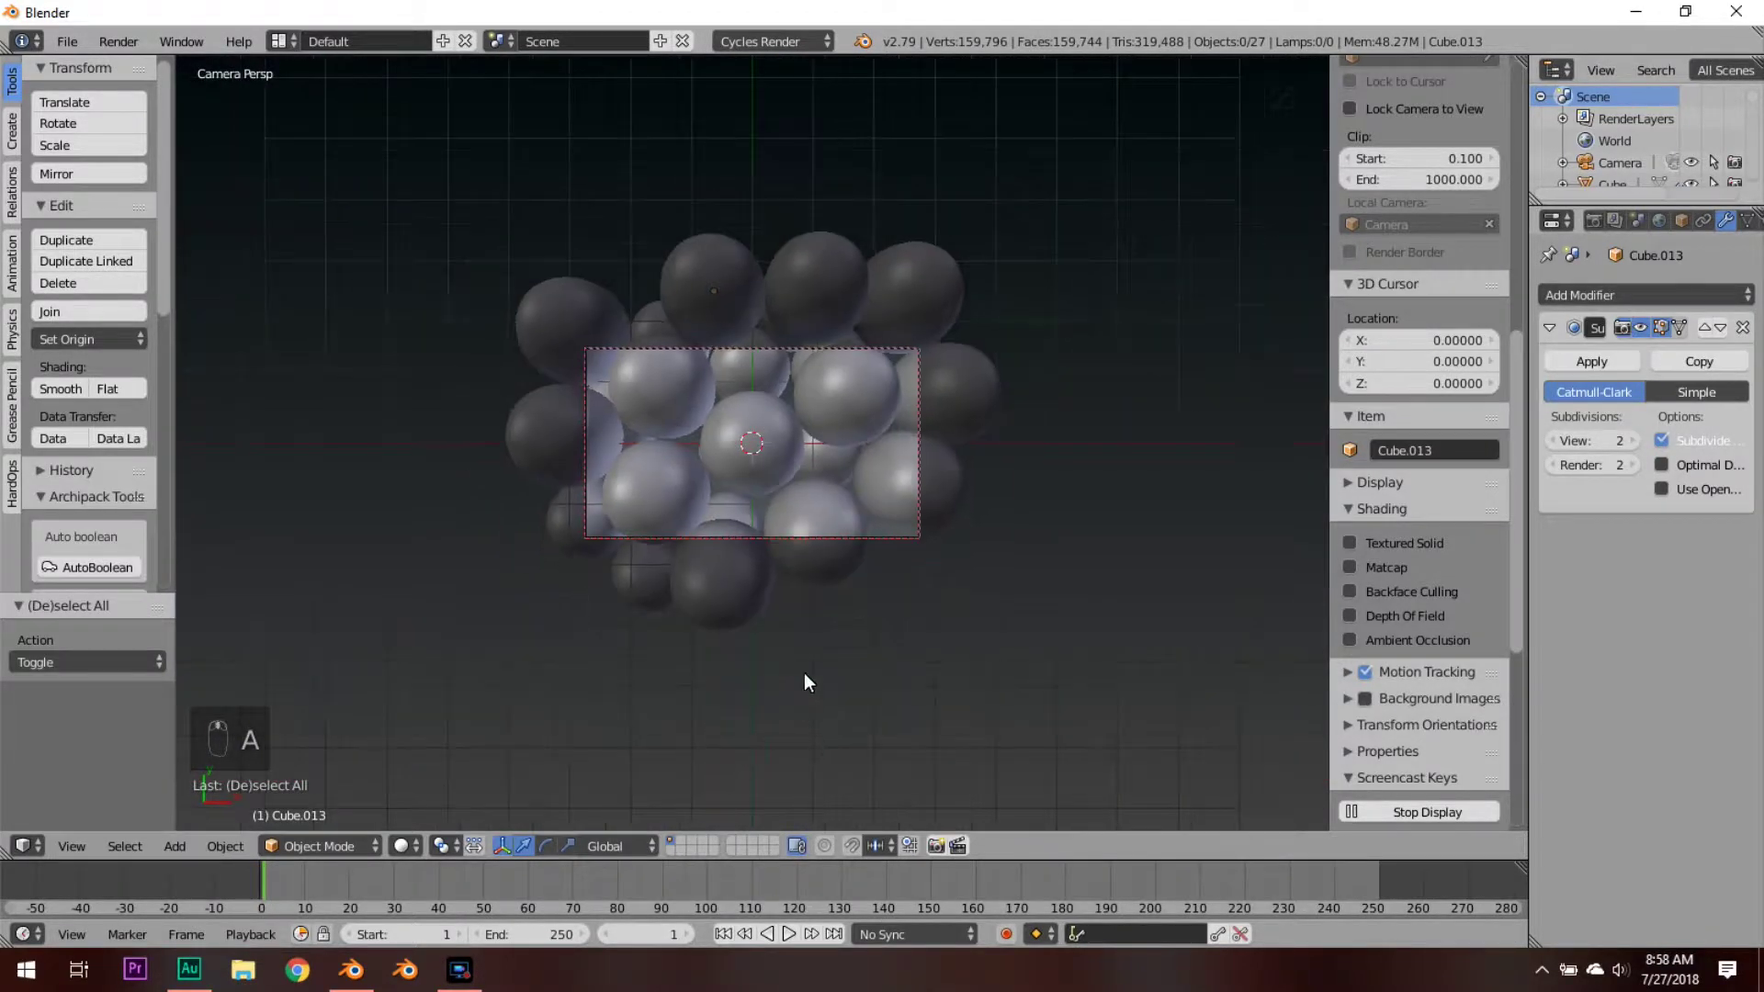
key(KP_1)
key(z)
key(b)
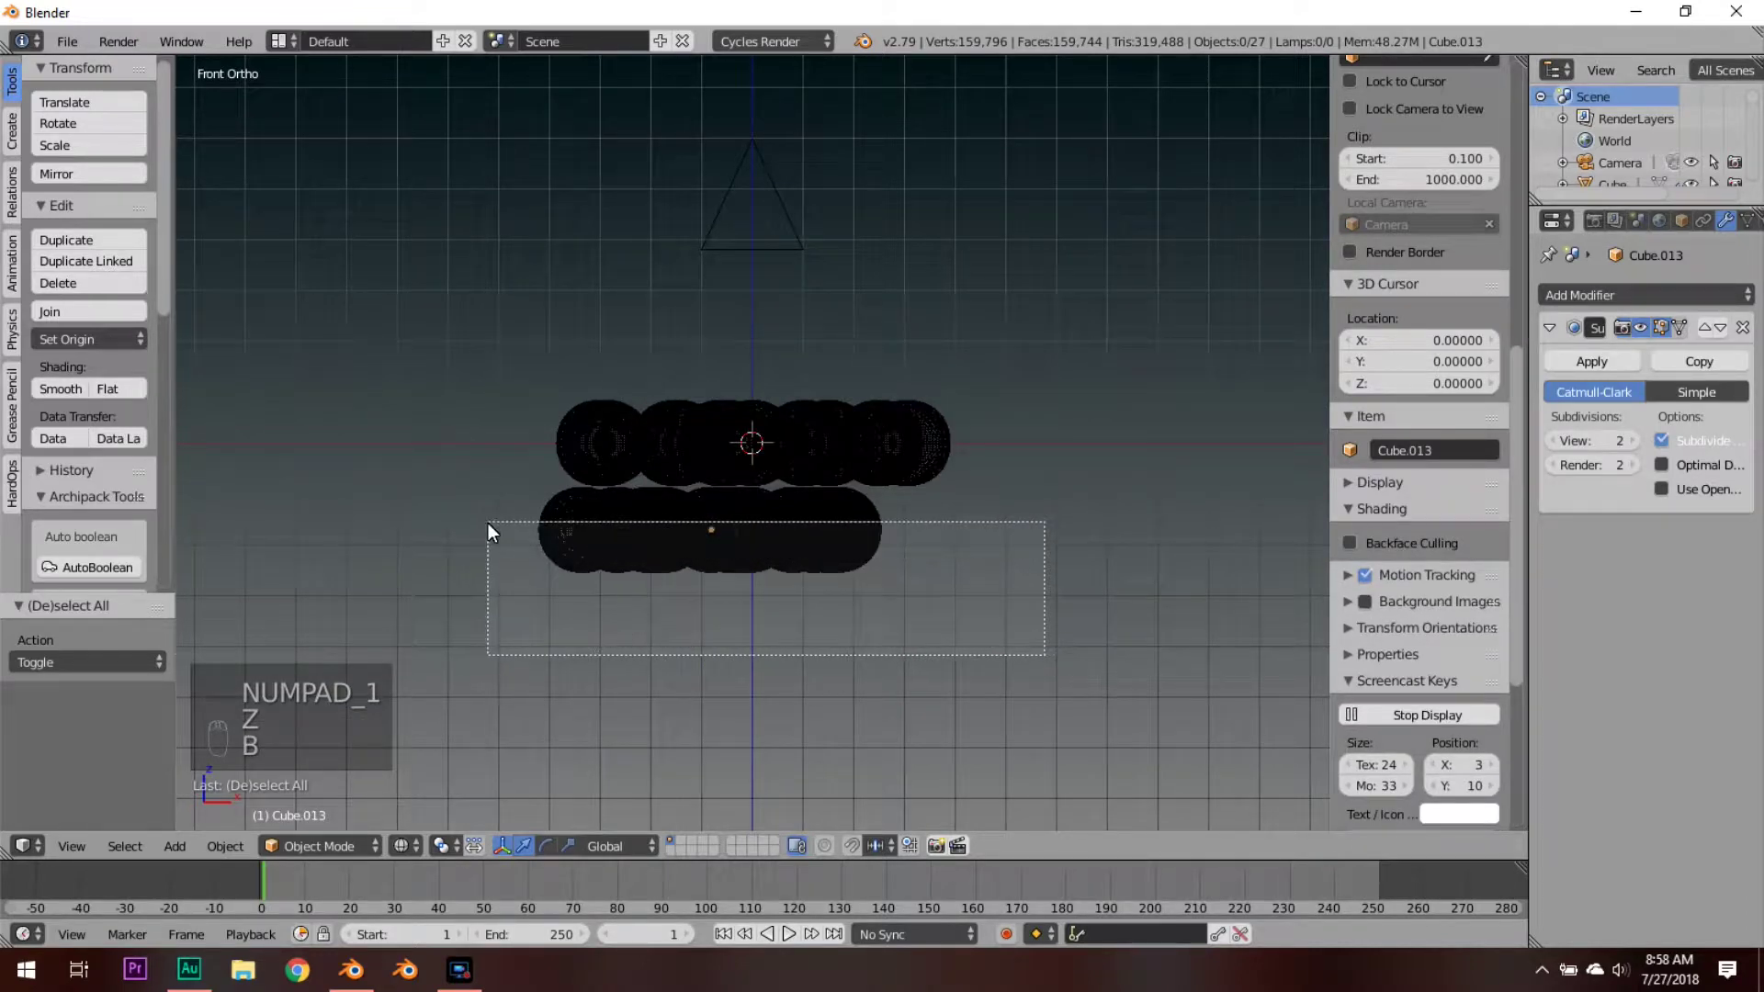
Step: Duplicate the bottom layer as a third layer, moved down and rotated about Z
key(shift+d)
key(z)
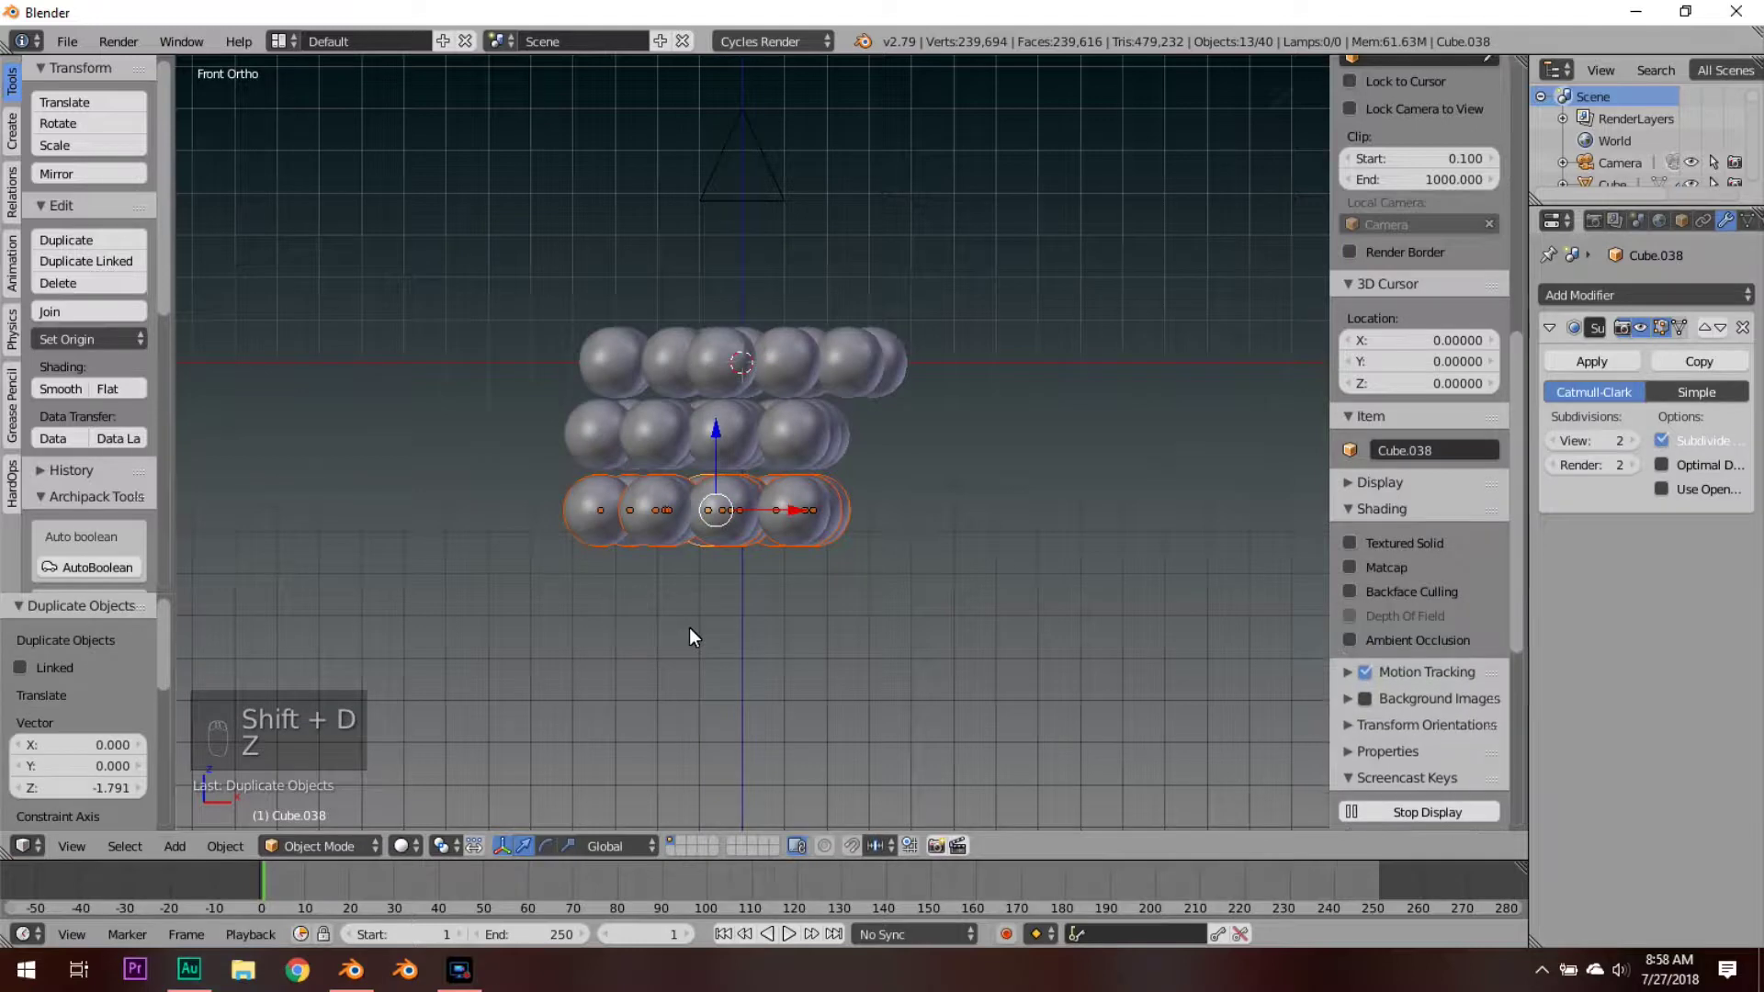
key(r)
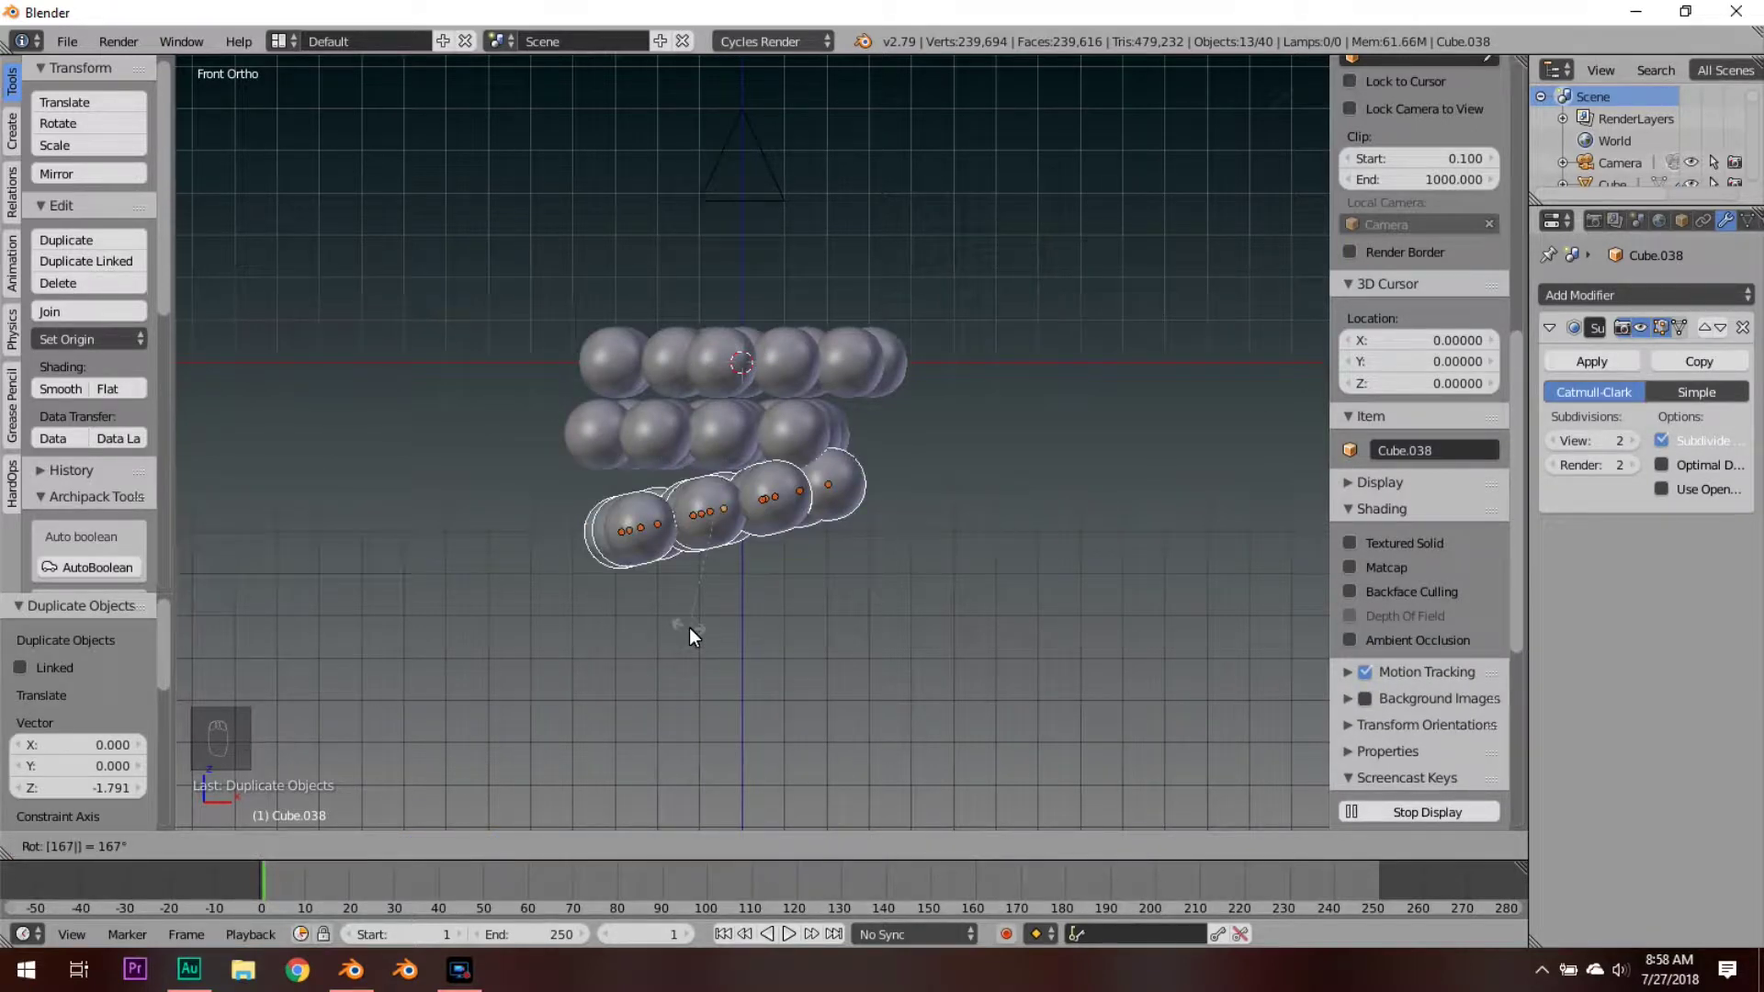
key(KP_7)
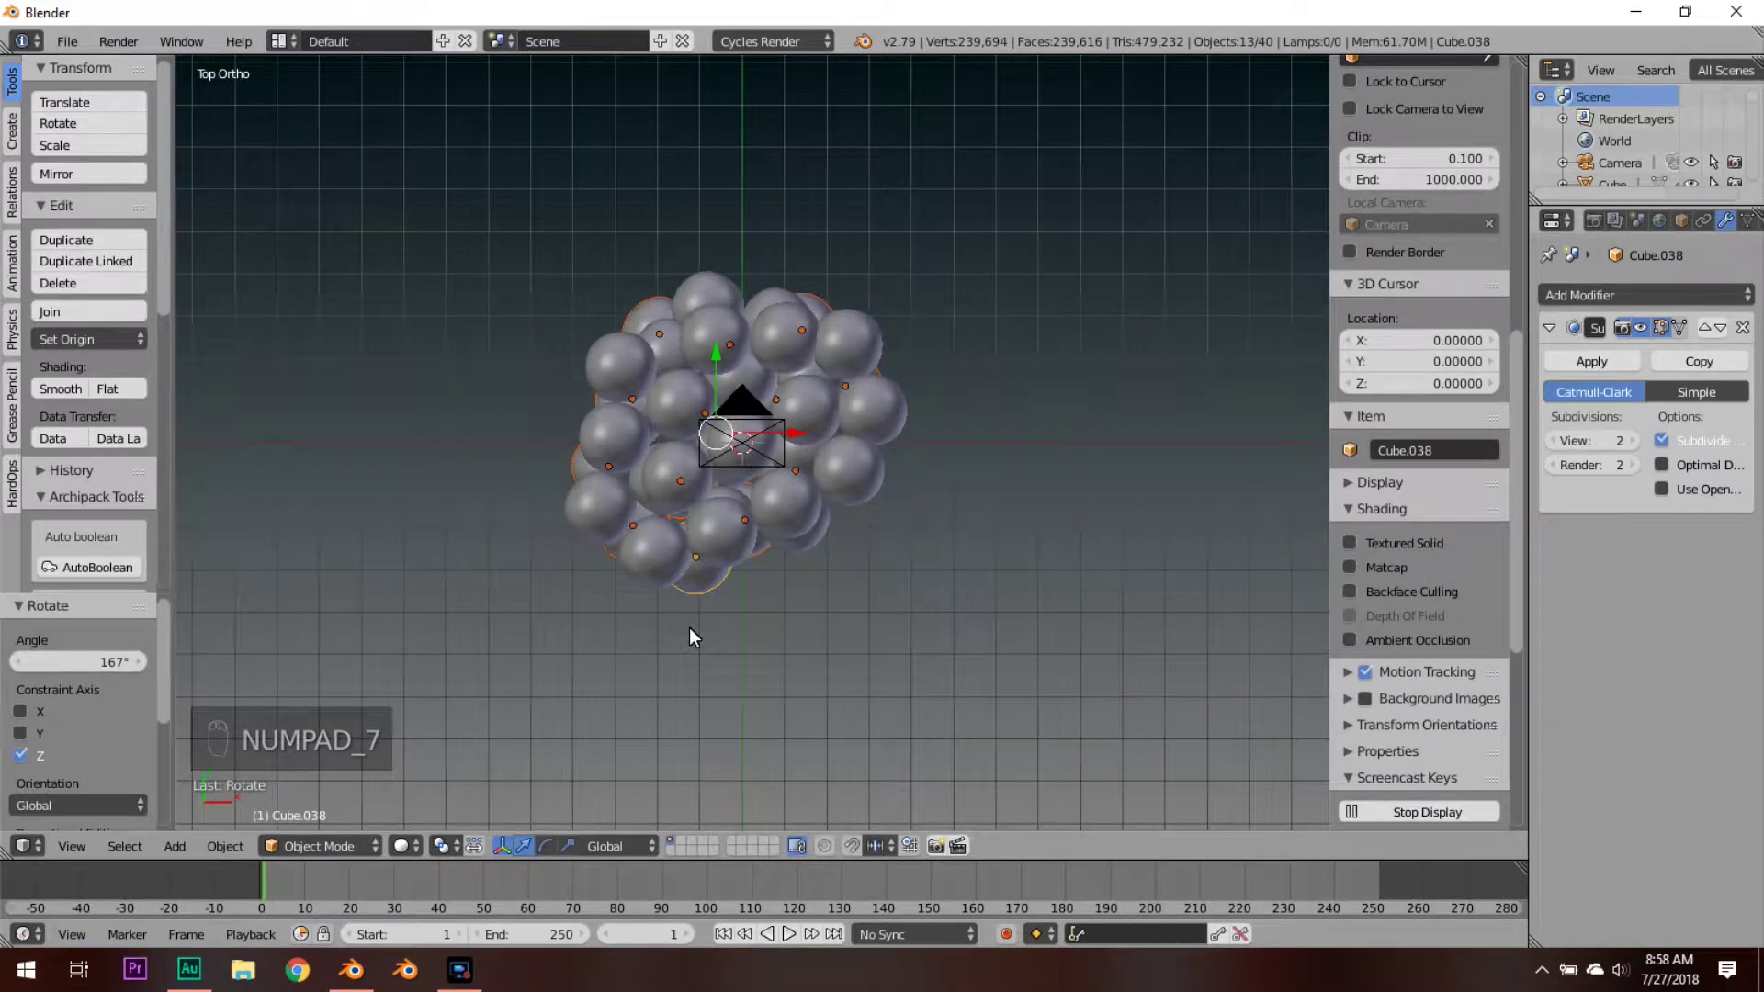
key(KP_0)
Step: Inspect the three layers in front and top wireframe views
key(z)
key(a)
drag(837, 505, 871, 506)
key(KP_1)
key(z)
key(n)
key(n)
key(b)
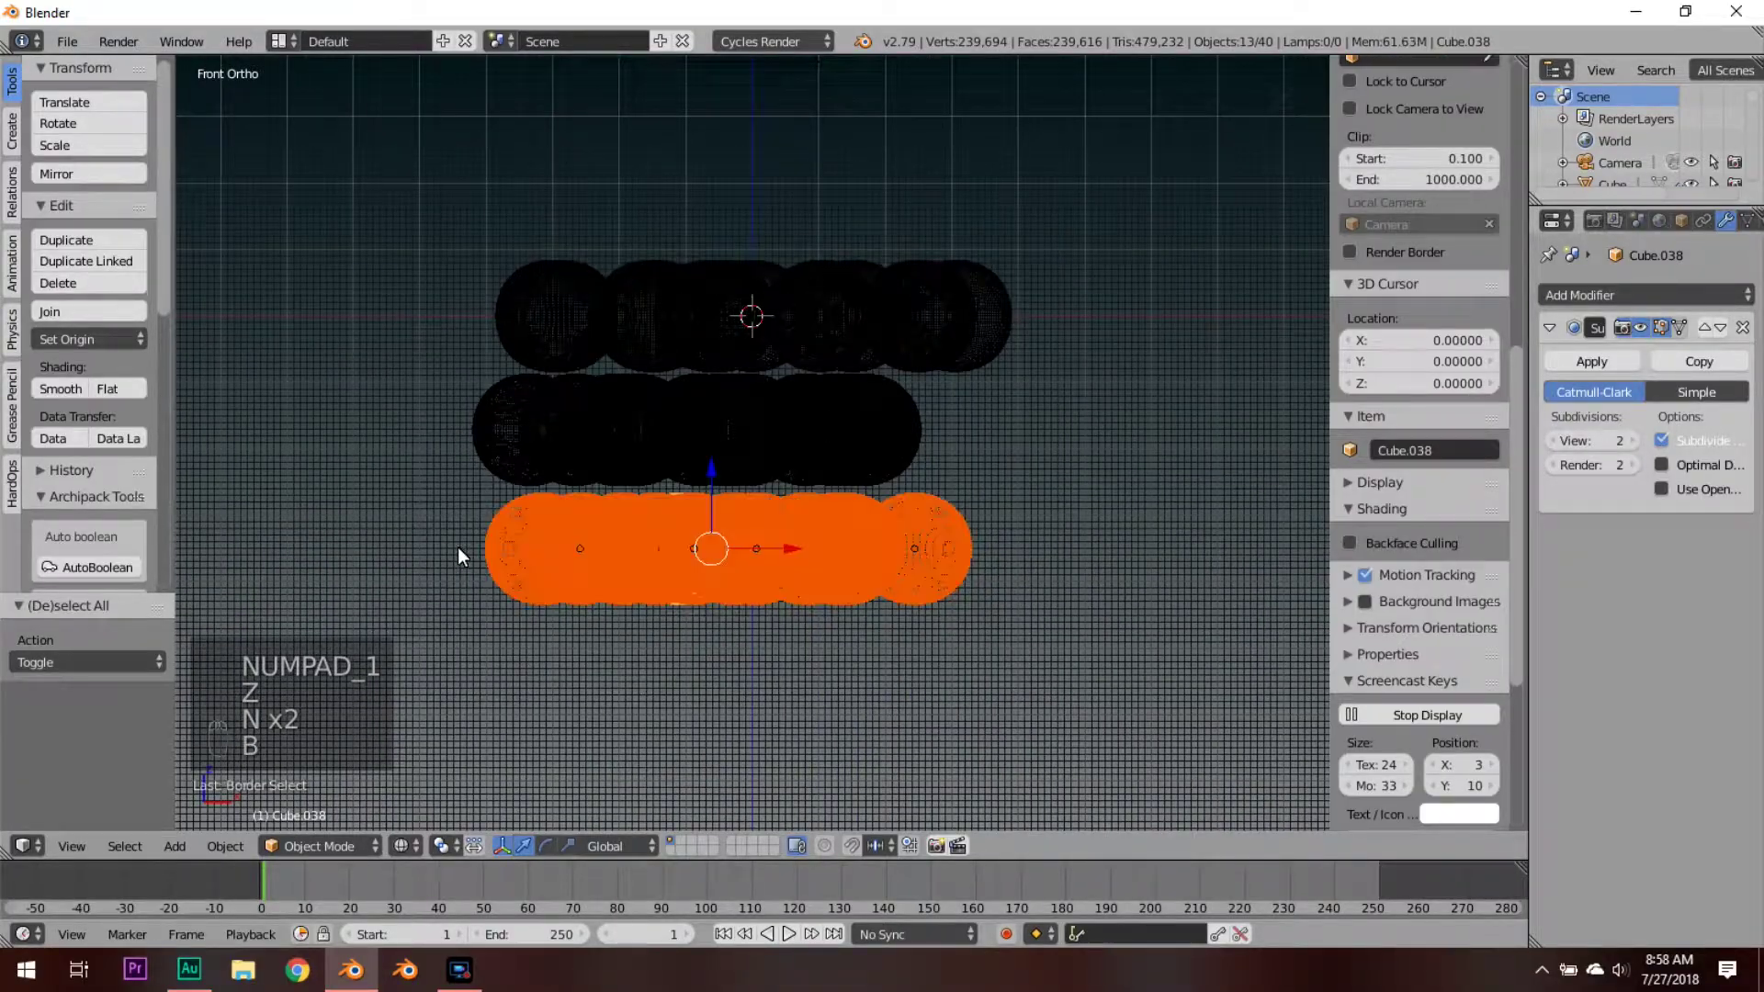
key(KP_7)
key(z)
Step: Nudge and rotate the bottom layer into its nesting position, deselect all and save
key(z)
key(g)
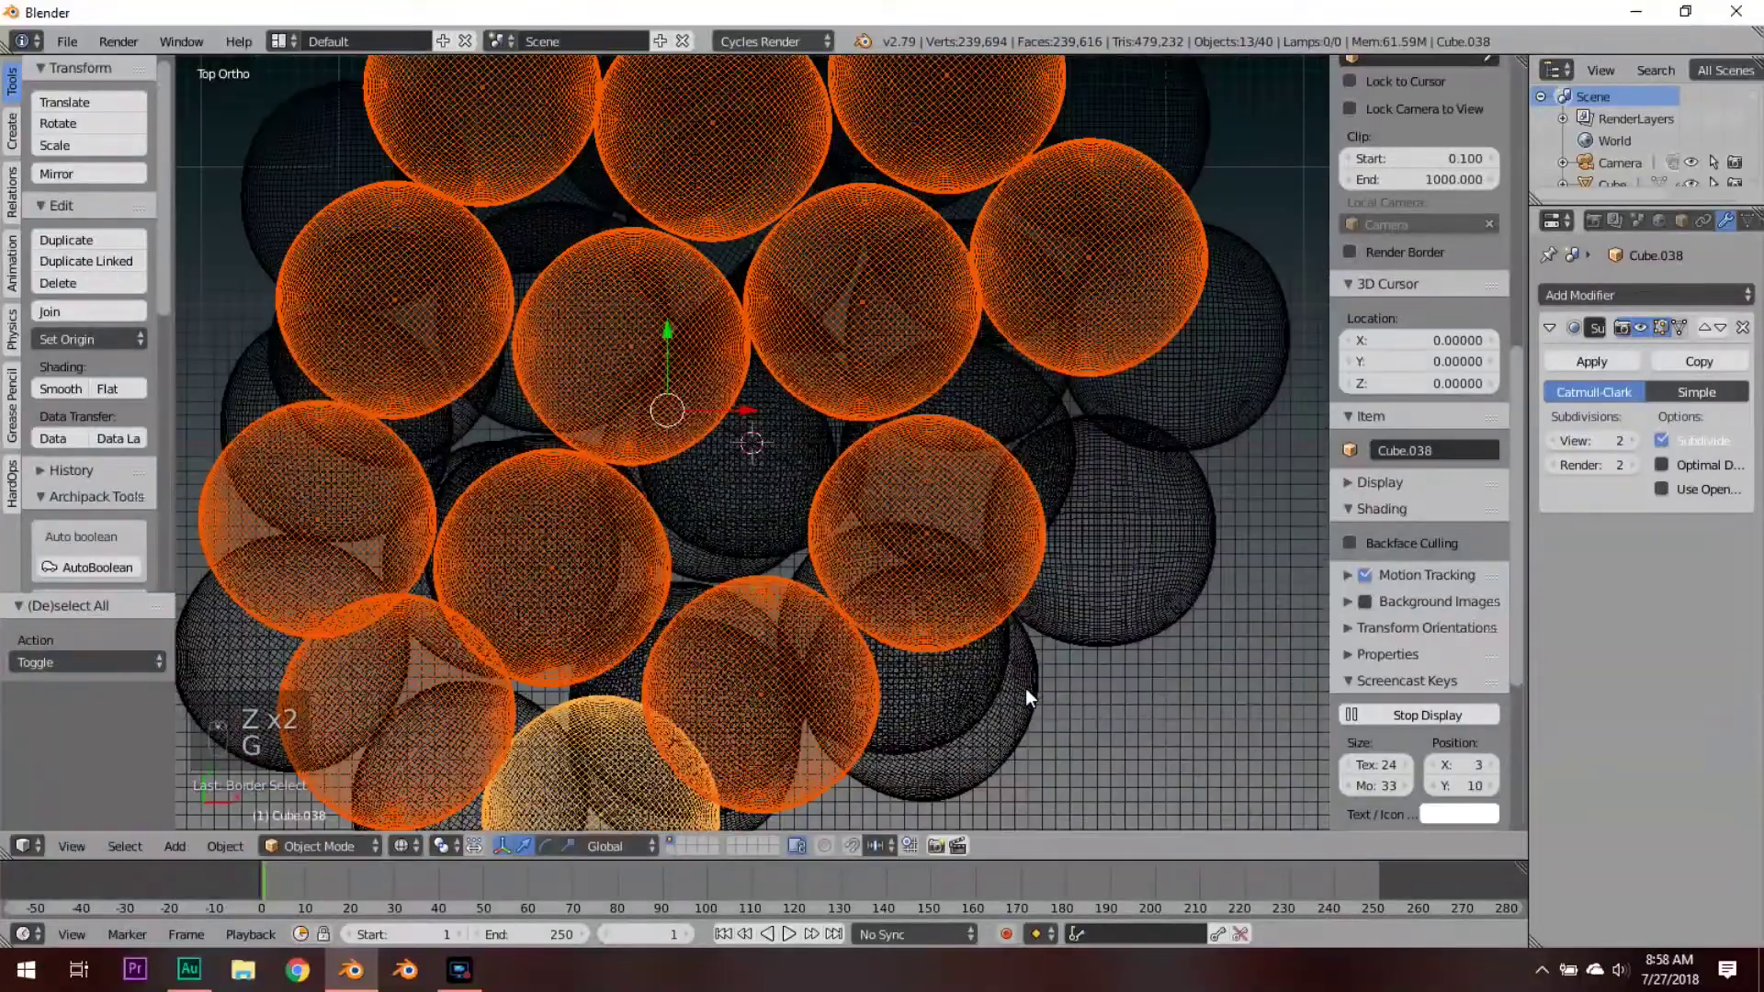
key(r)
key(r)
key(a)
key(z)
key(ctrl+s)
key(Escape)
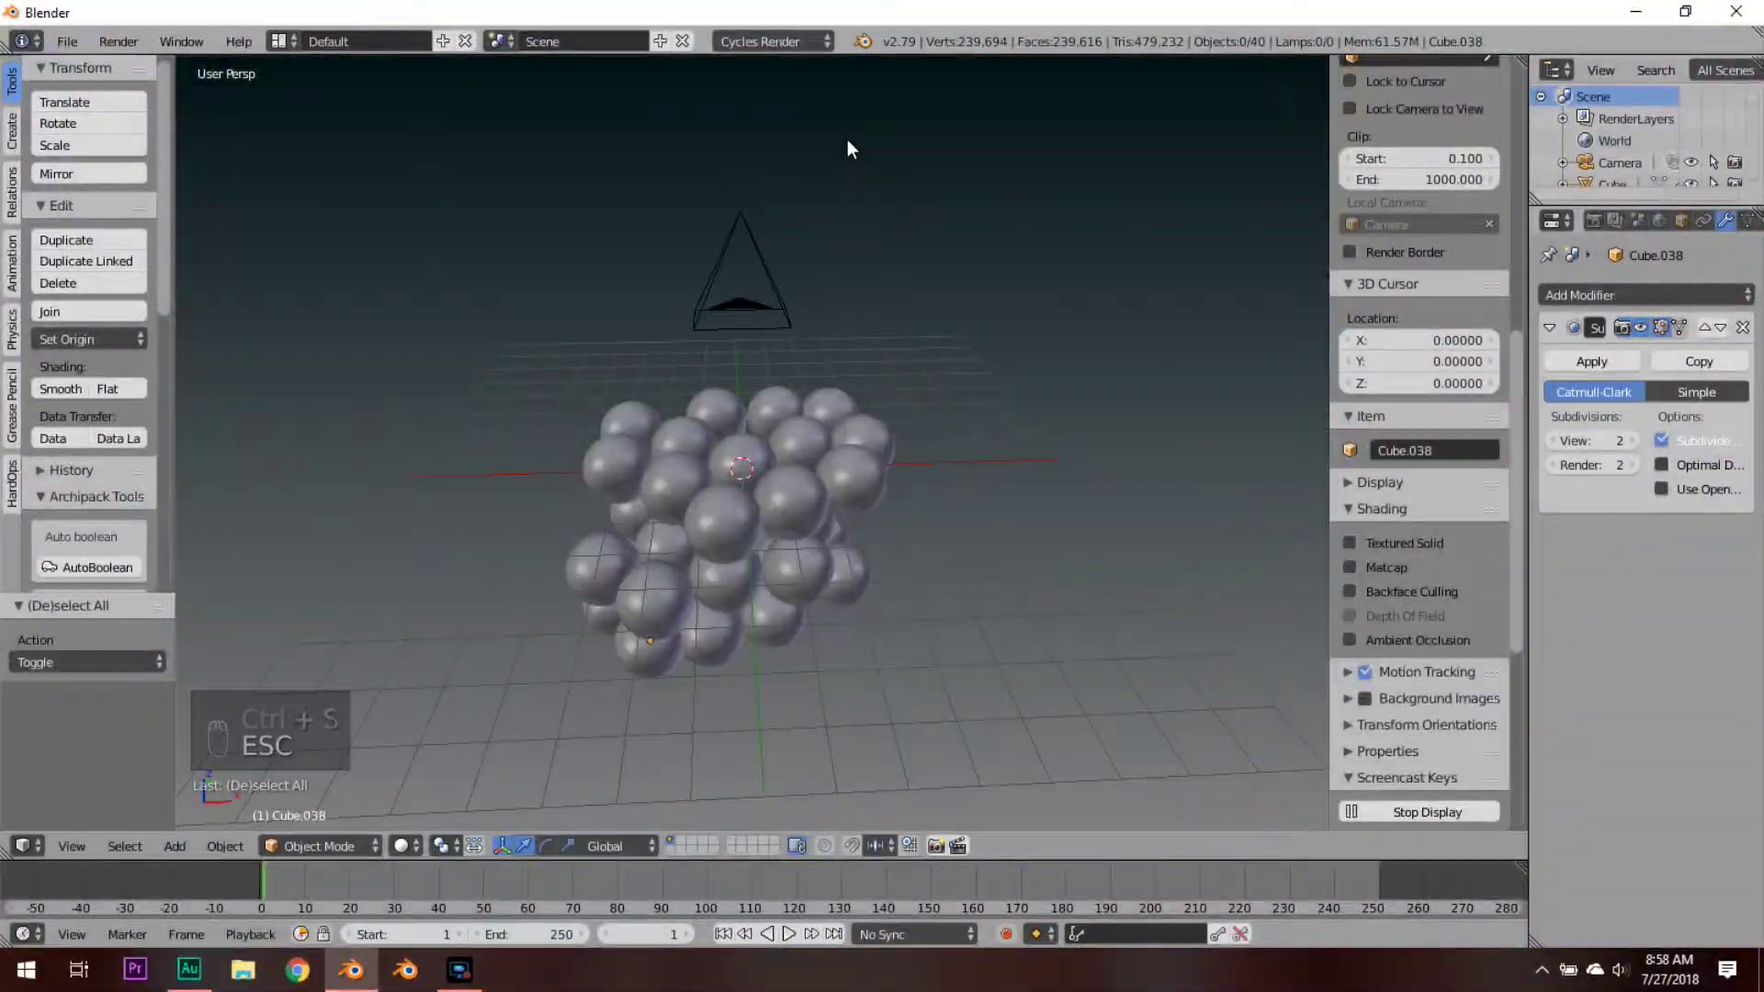
Step: Orbit around the cluster and move individual spheres up or down to tighten it
drag(807, 441, 823, 448)
drag(823, 447, 896, 564)
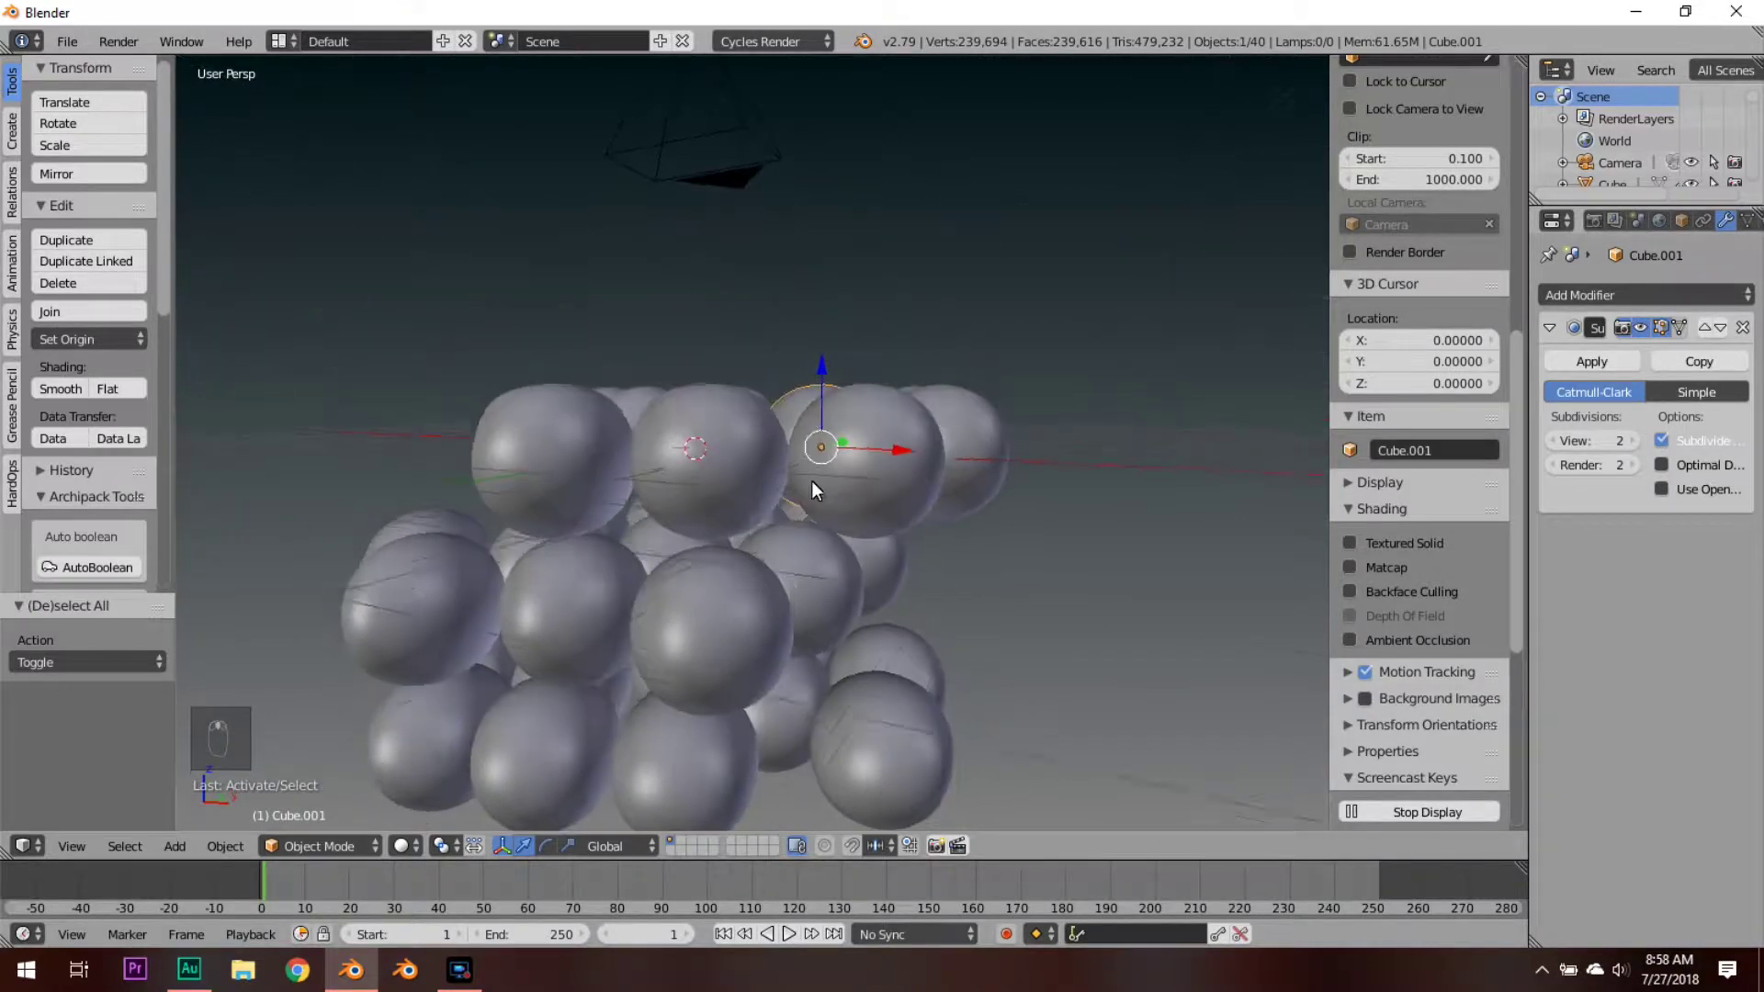
key(g)
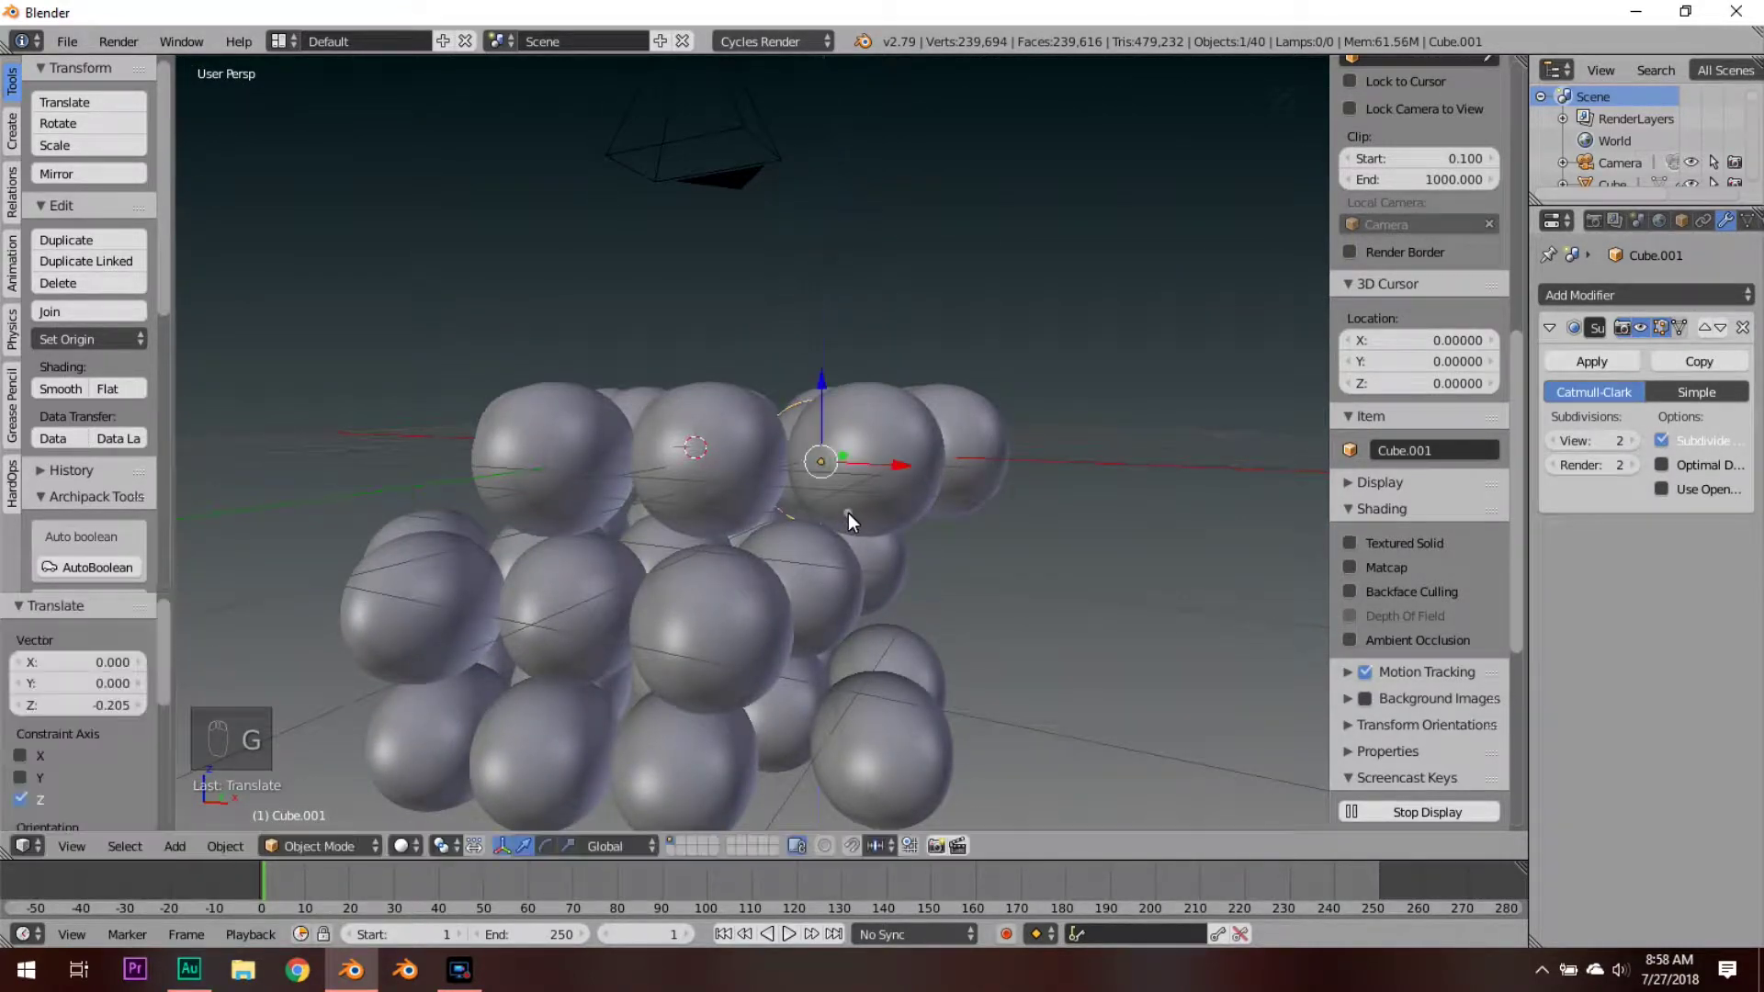
key(a)
key(g)
drag(652, 474, 649, 471)
key(a)
key(g)
key(a)
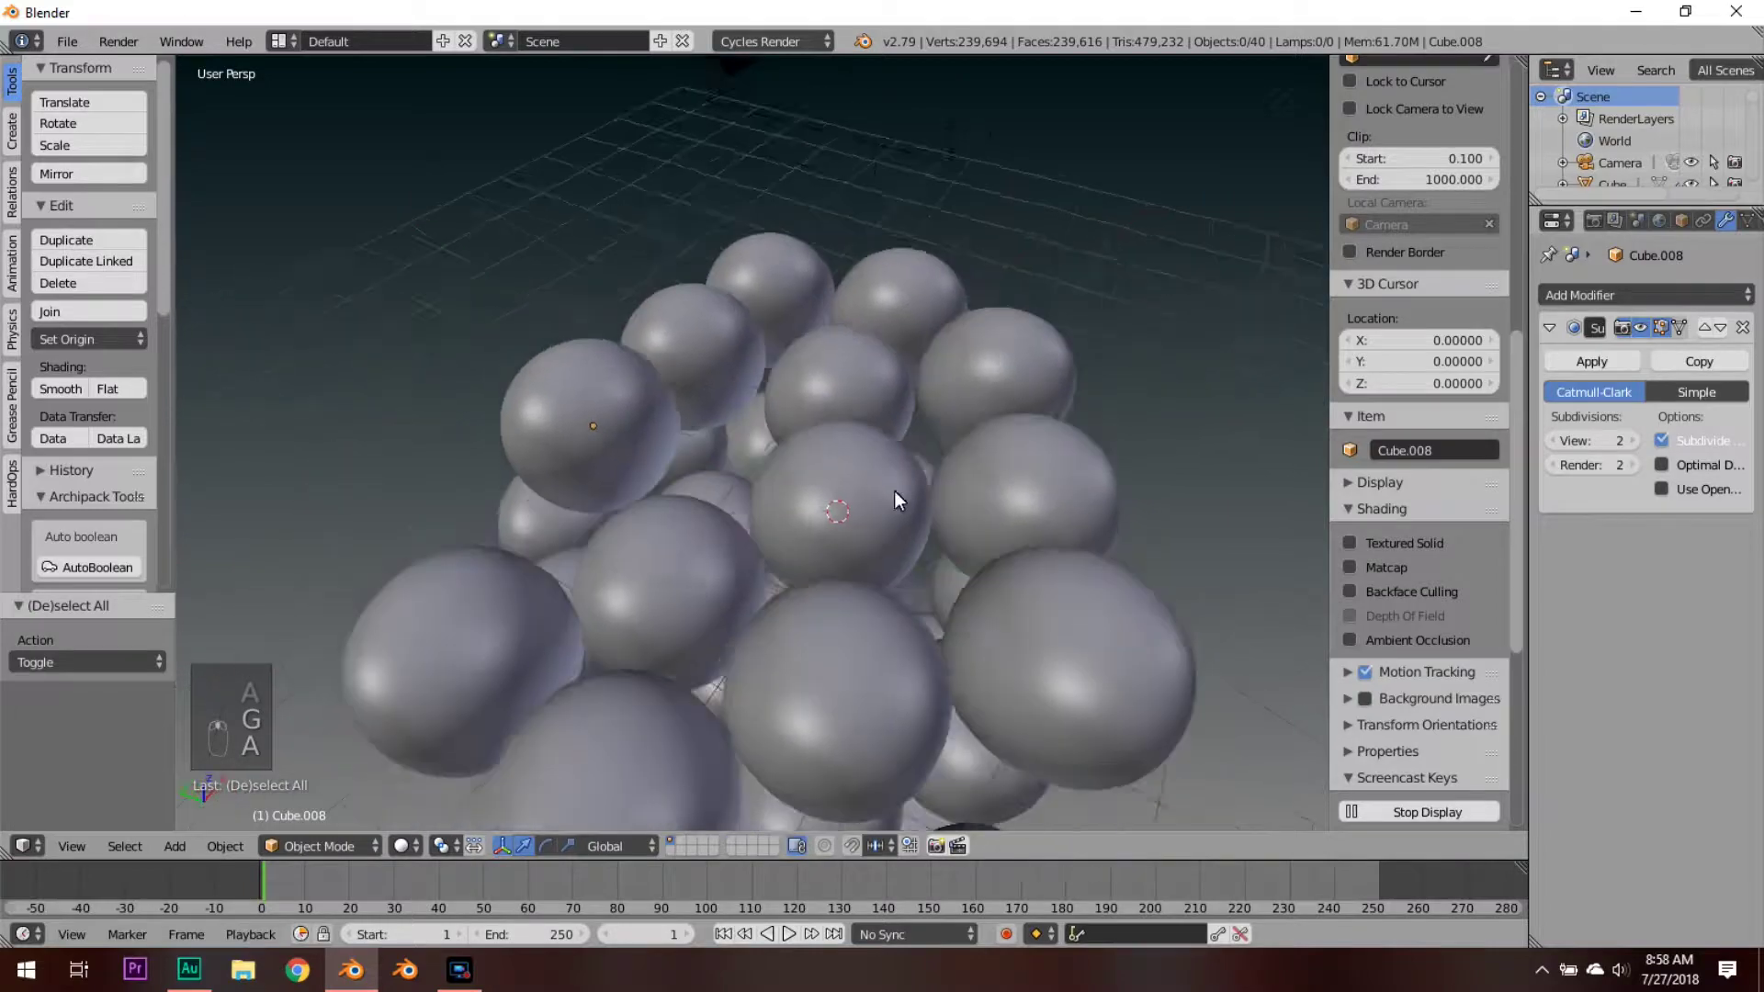
Step: Continue adjusting stray spheres vertically from closer viewpoints
drag(897, 327, 760, 618)
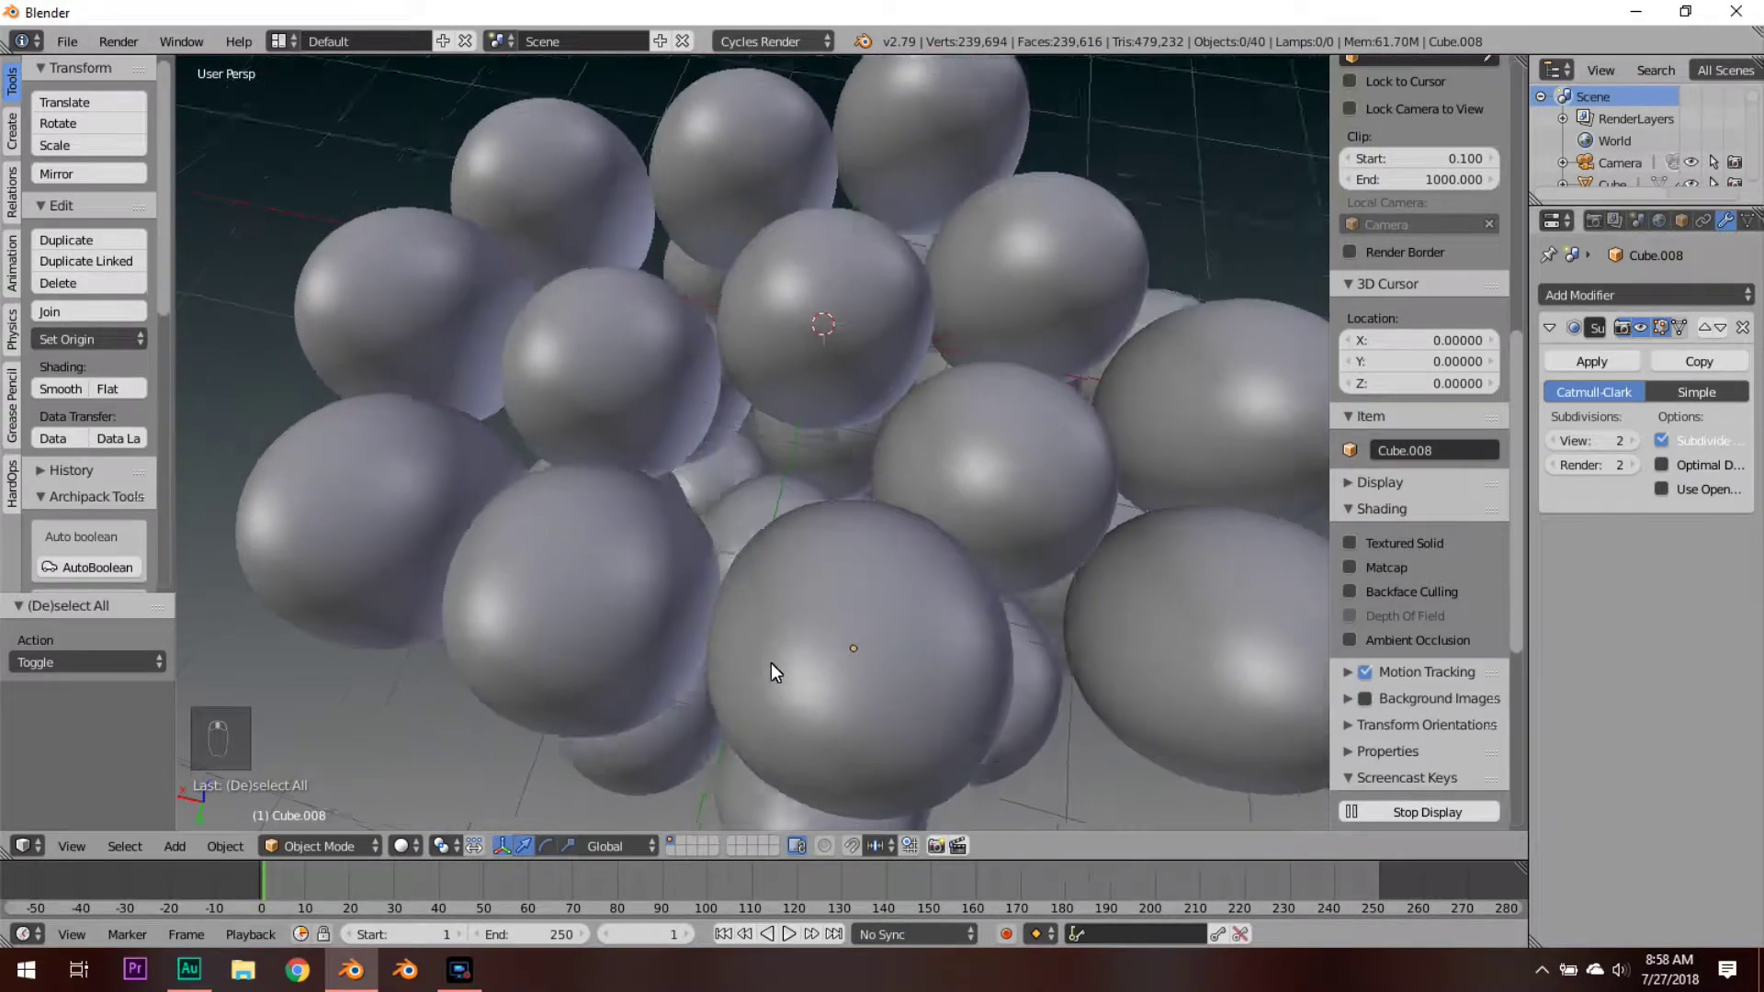
drag(770, 577, 812, 475)
key(g)
key(a)
middle_click(876, 336)
key(g)
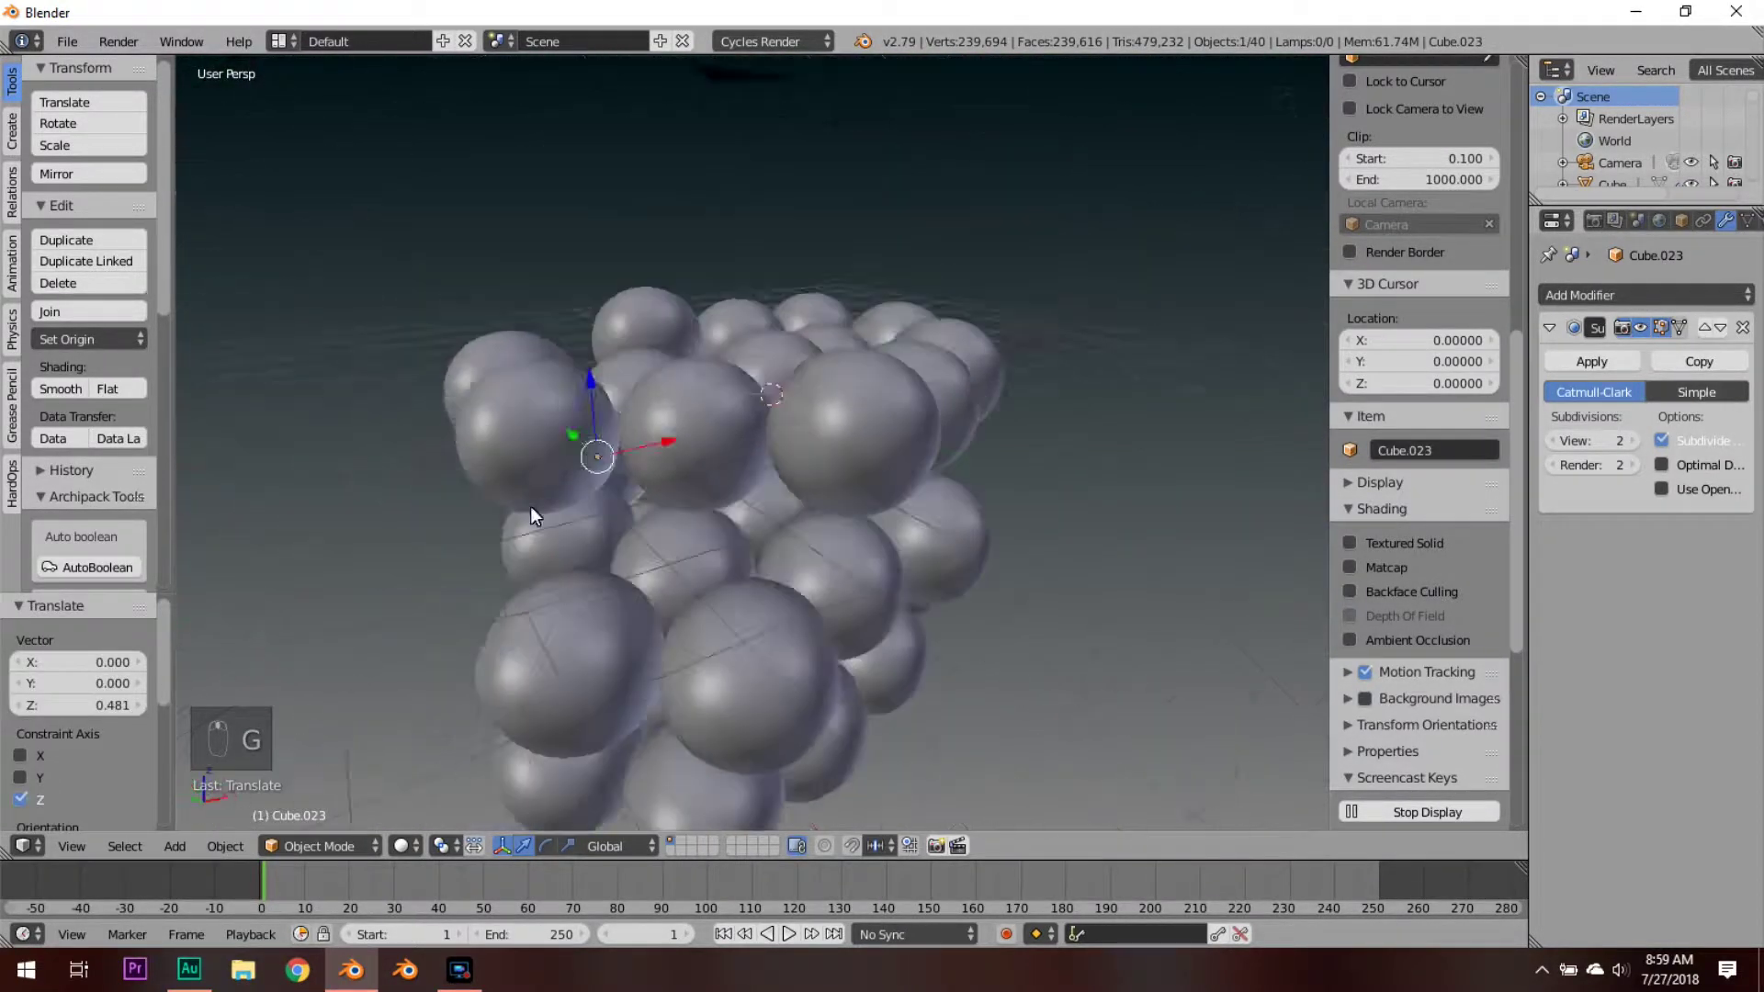
key(g)
key(a)
key(g)
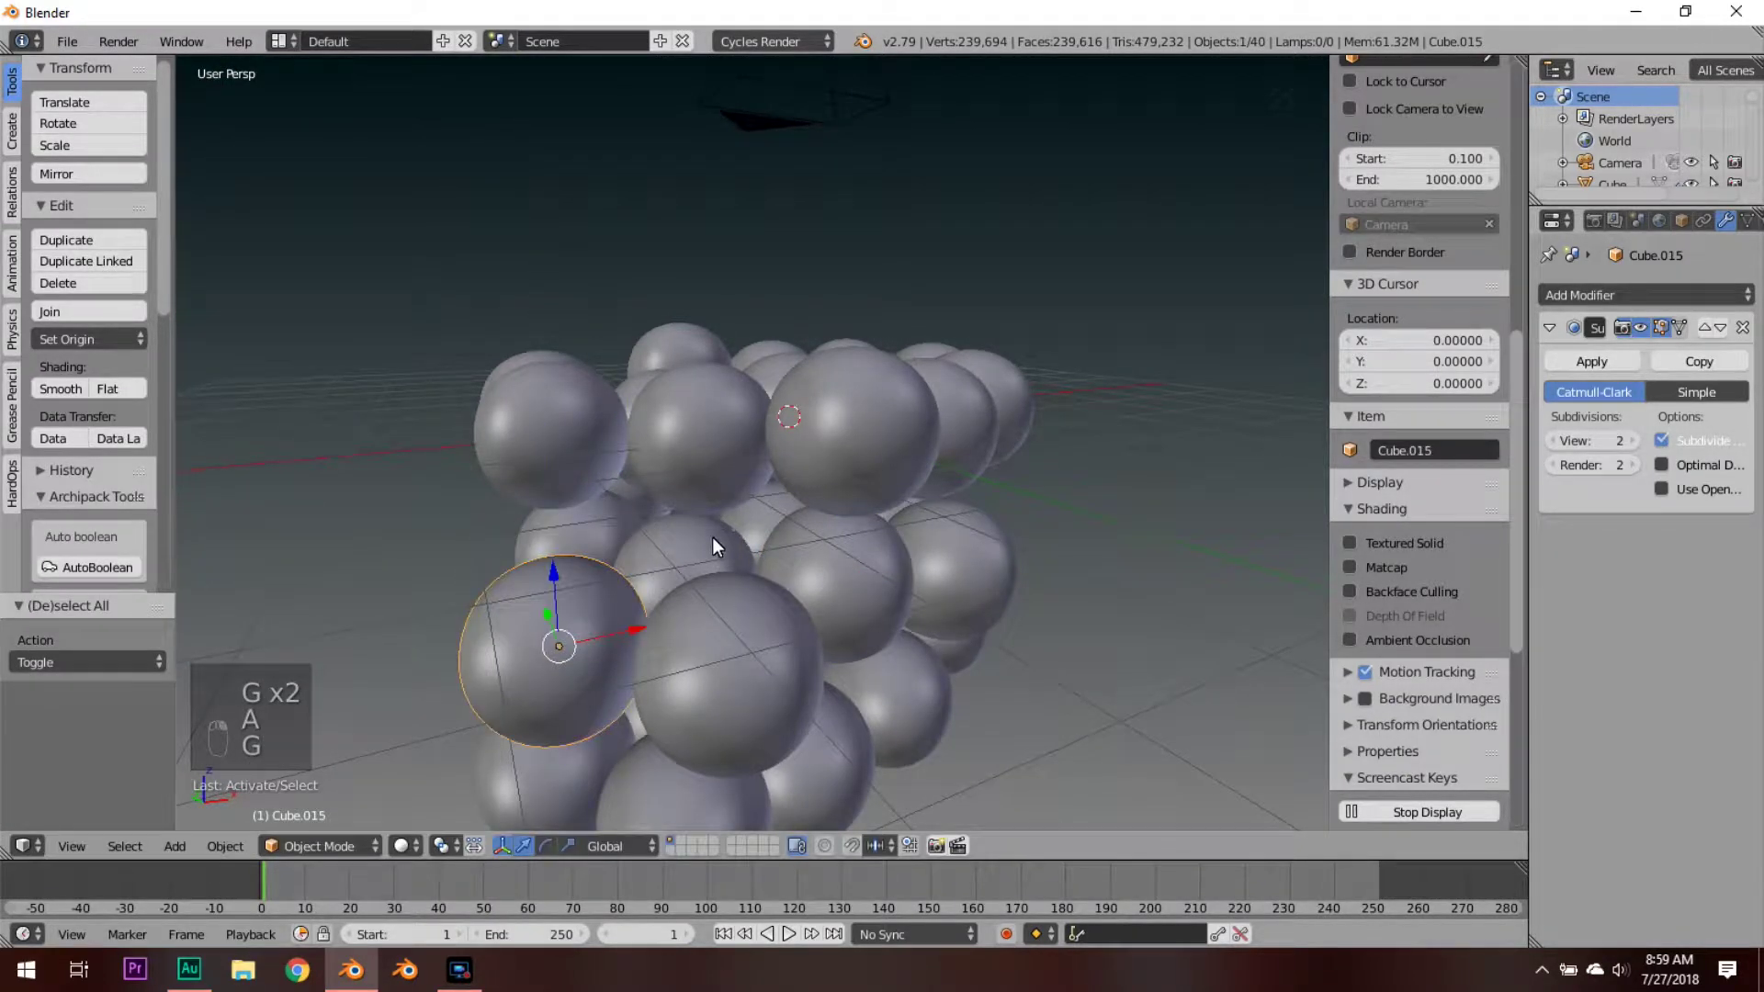
Step: Duplicate one sphere into a gap seen through the camera, reaching 41 objects
key(g)
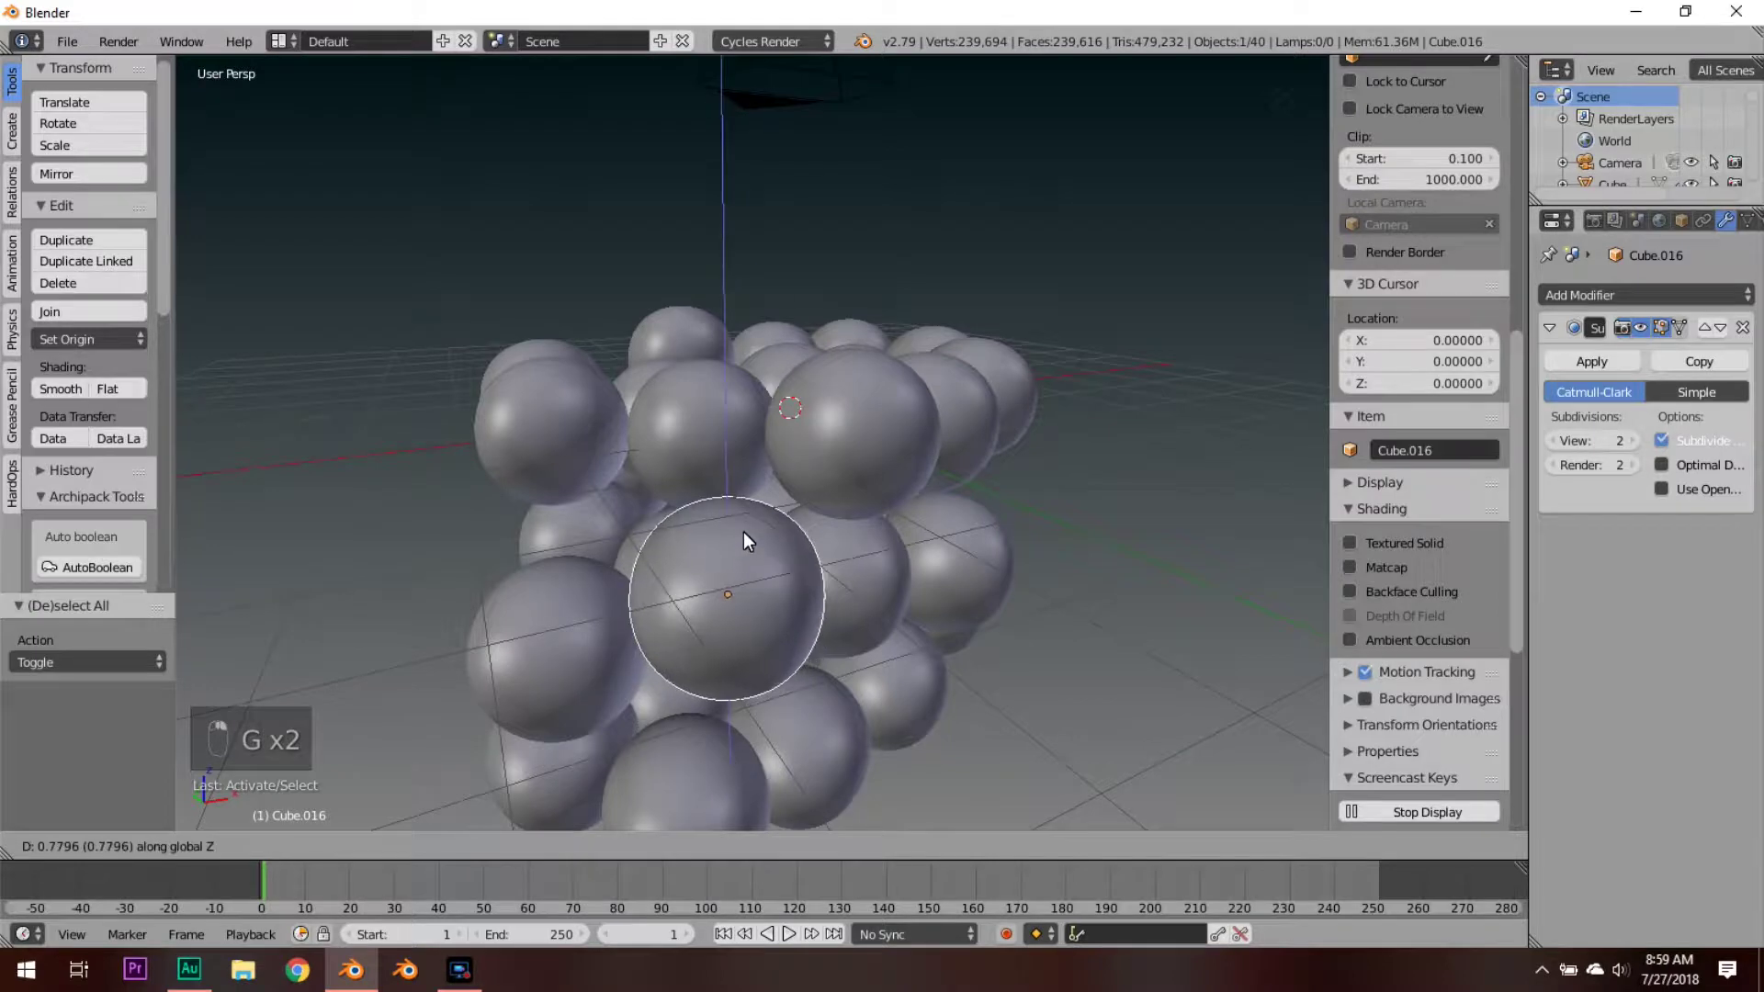
key(a)
key(KP_7)
key(KP_0)
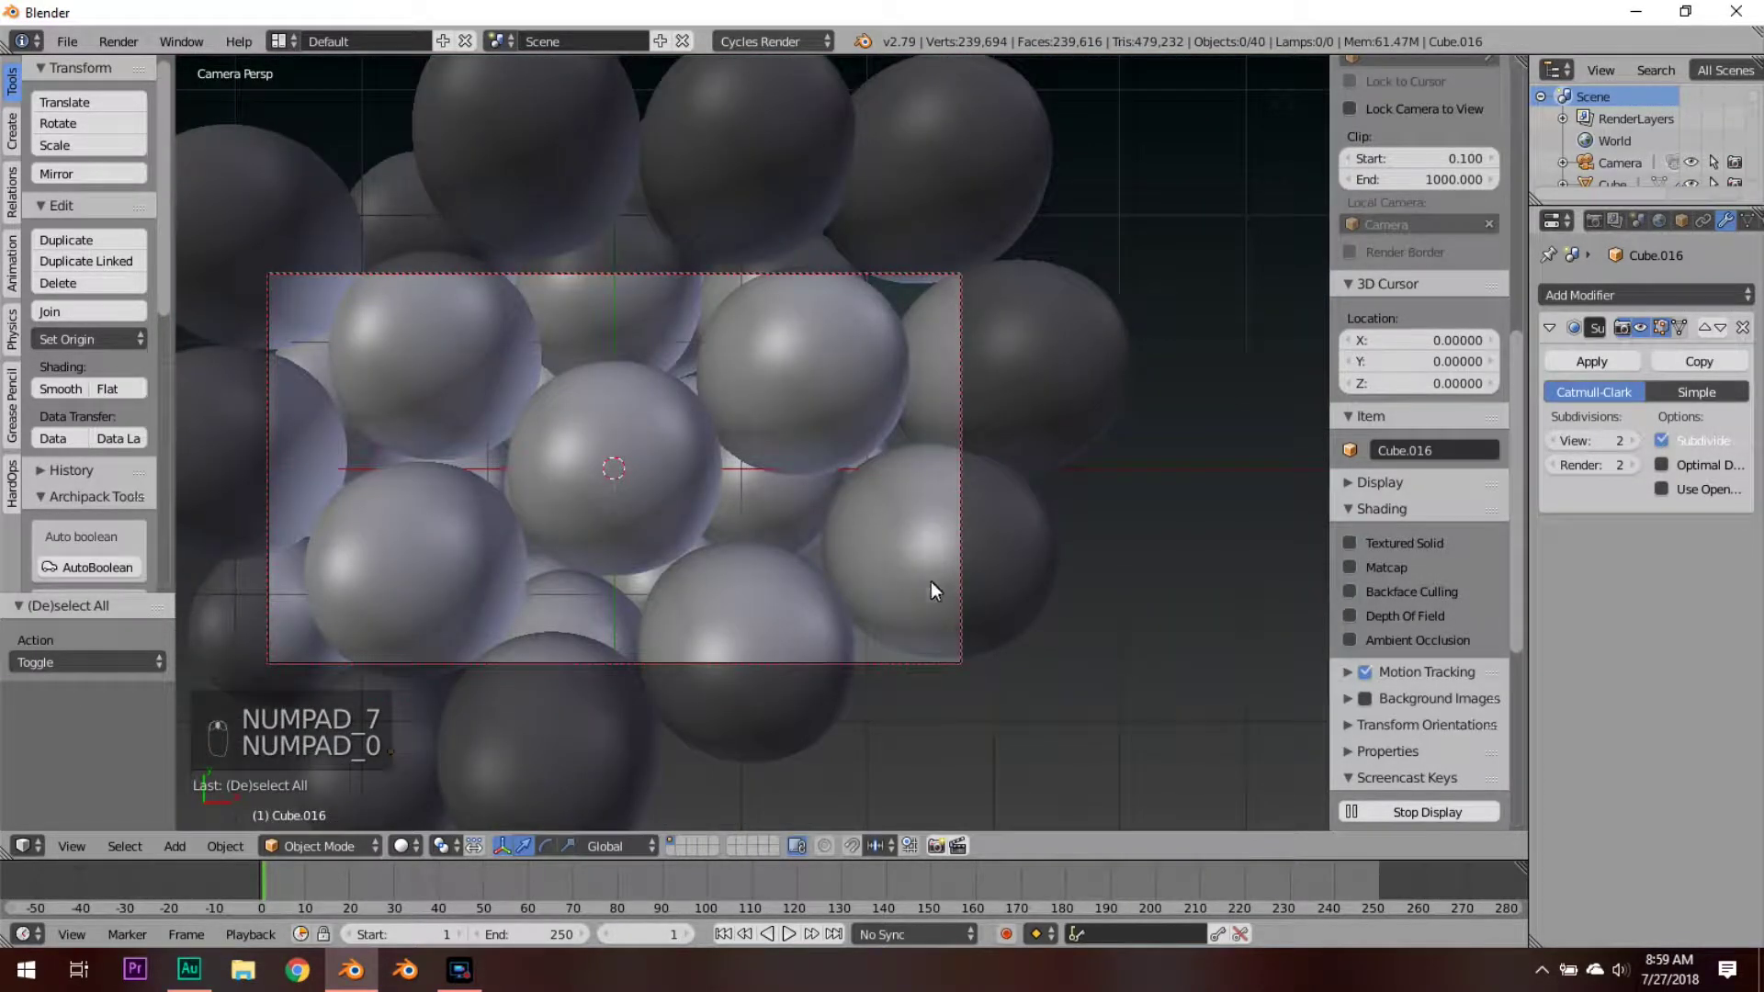
key(shift+d)
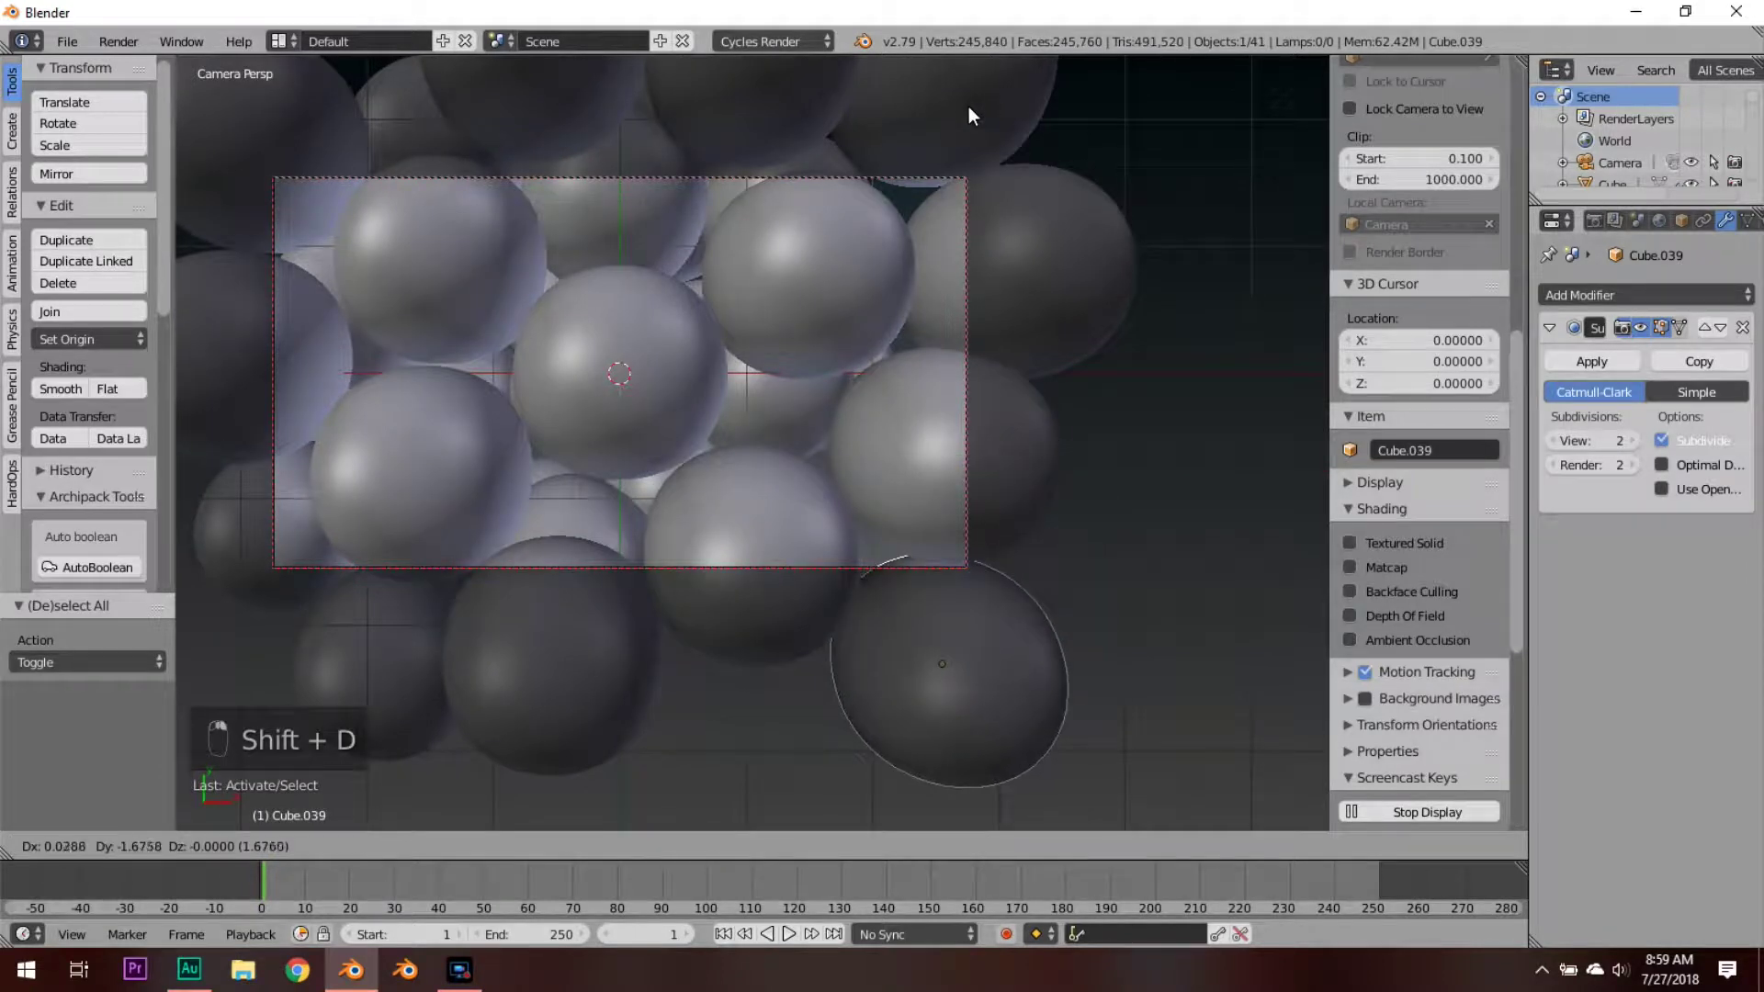
key(a)
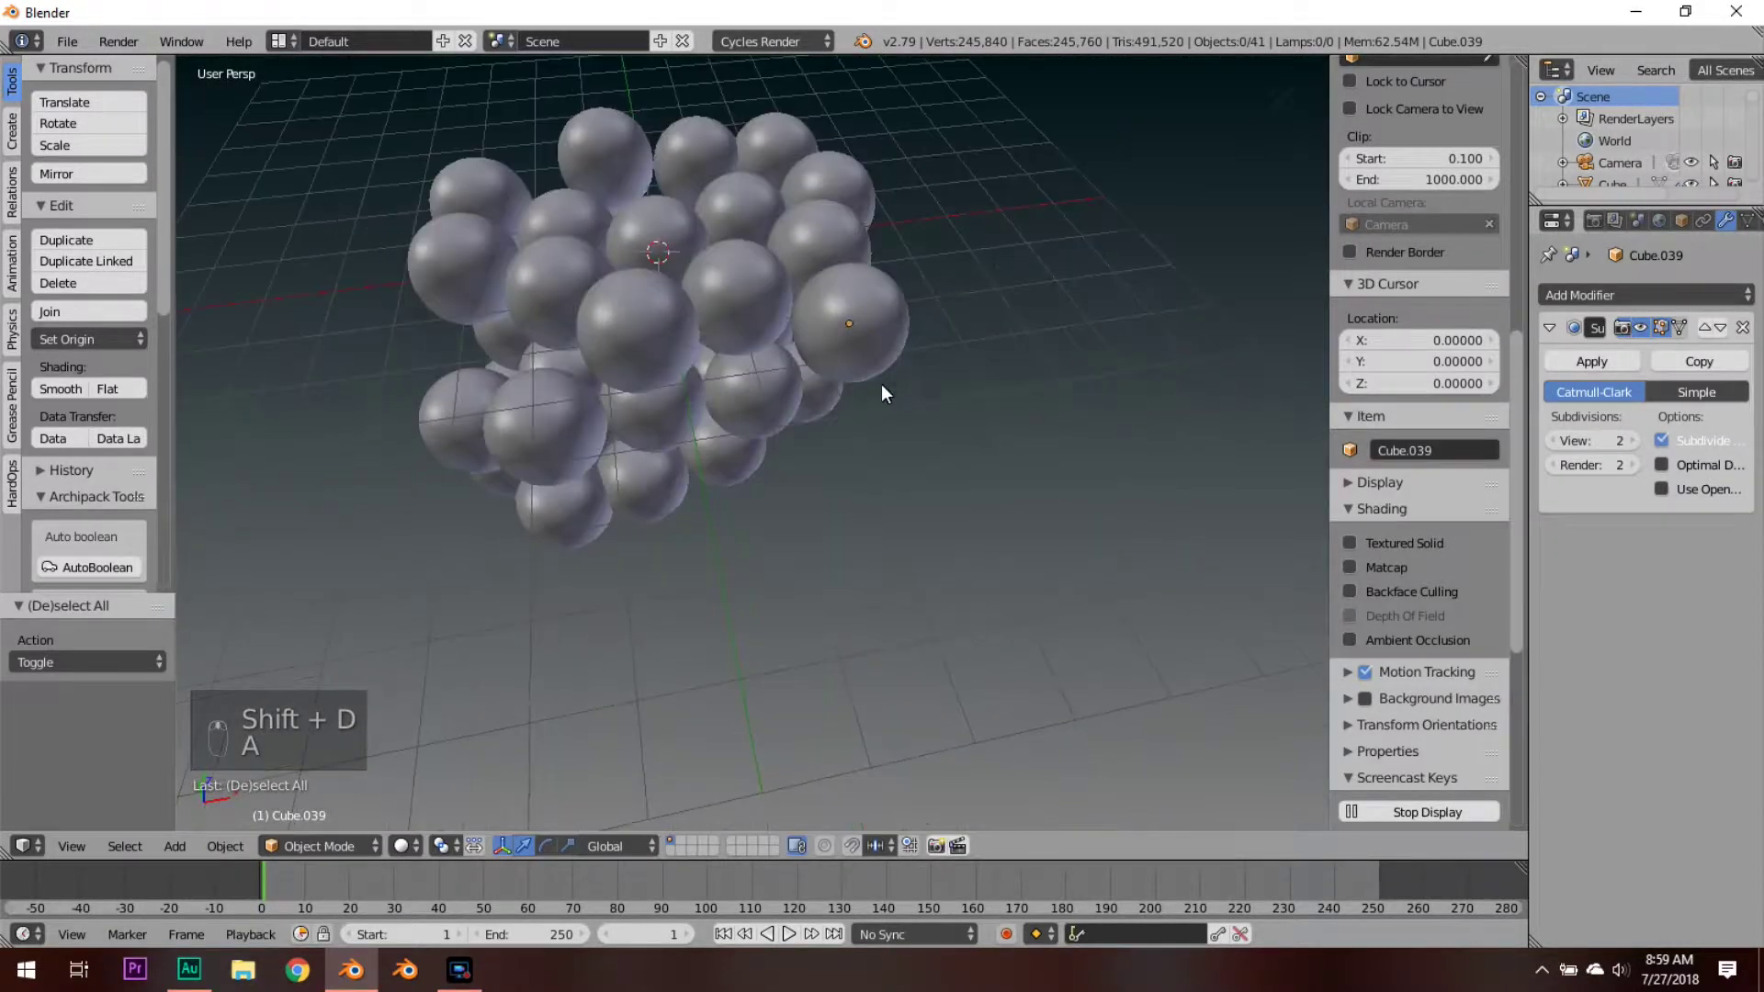
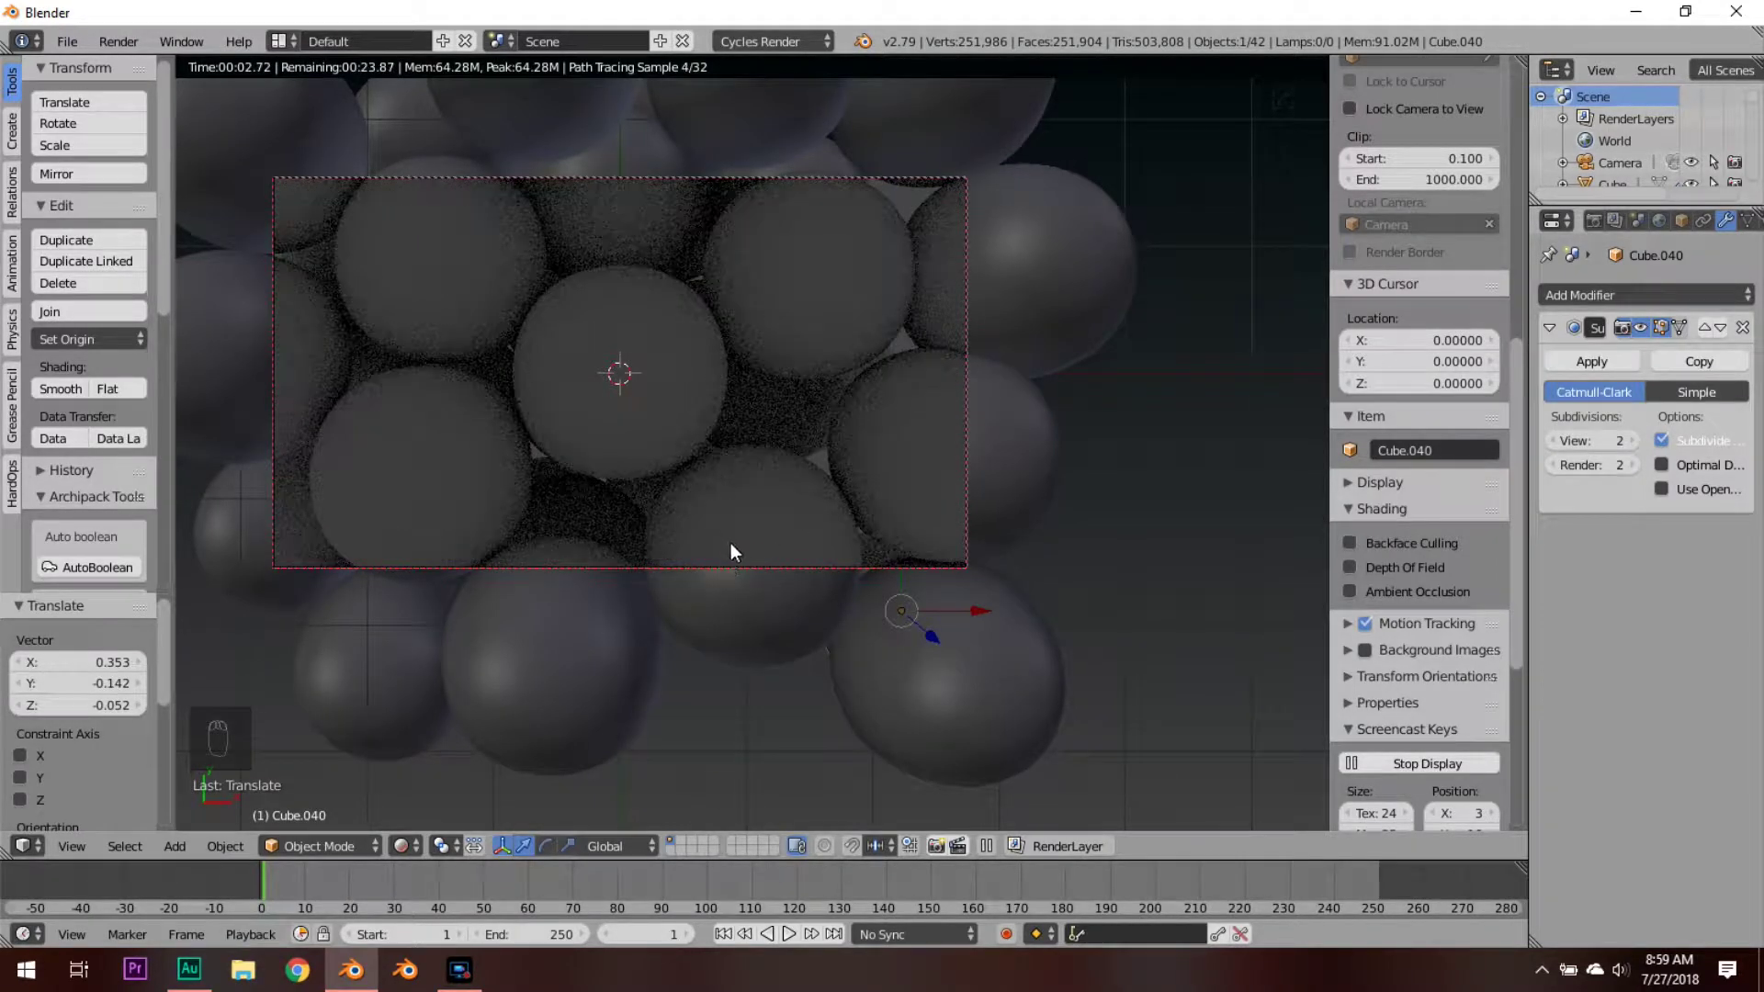
Step: Duplicate one more sphere, preview the cluster rendered, and add a mesh plane at the centre
drag(770, 462, 751, 454)
drag(735, 482, 872, 447)
key(a)
right_click(873, 461)
key(a)
middle_click(637, 289)
Step: From front ortho view, scale the new plane up far wider than the sphere cluster
key(shift+a)
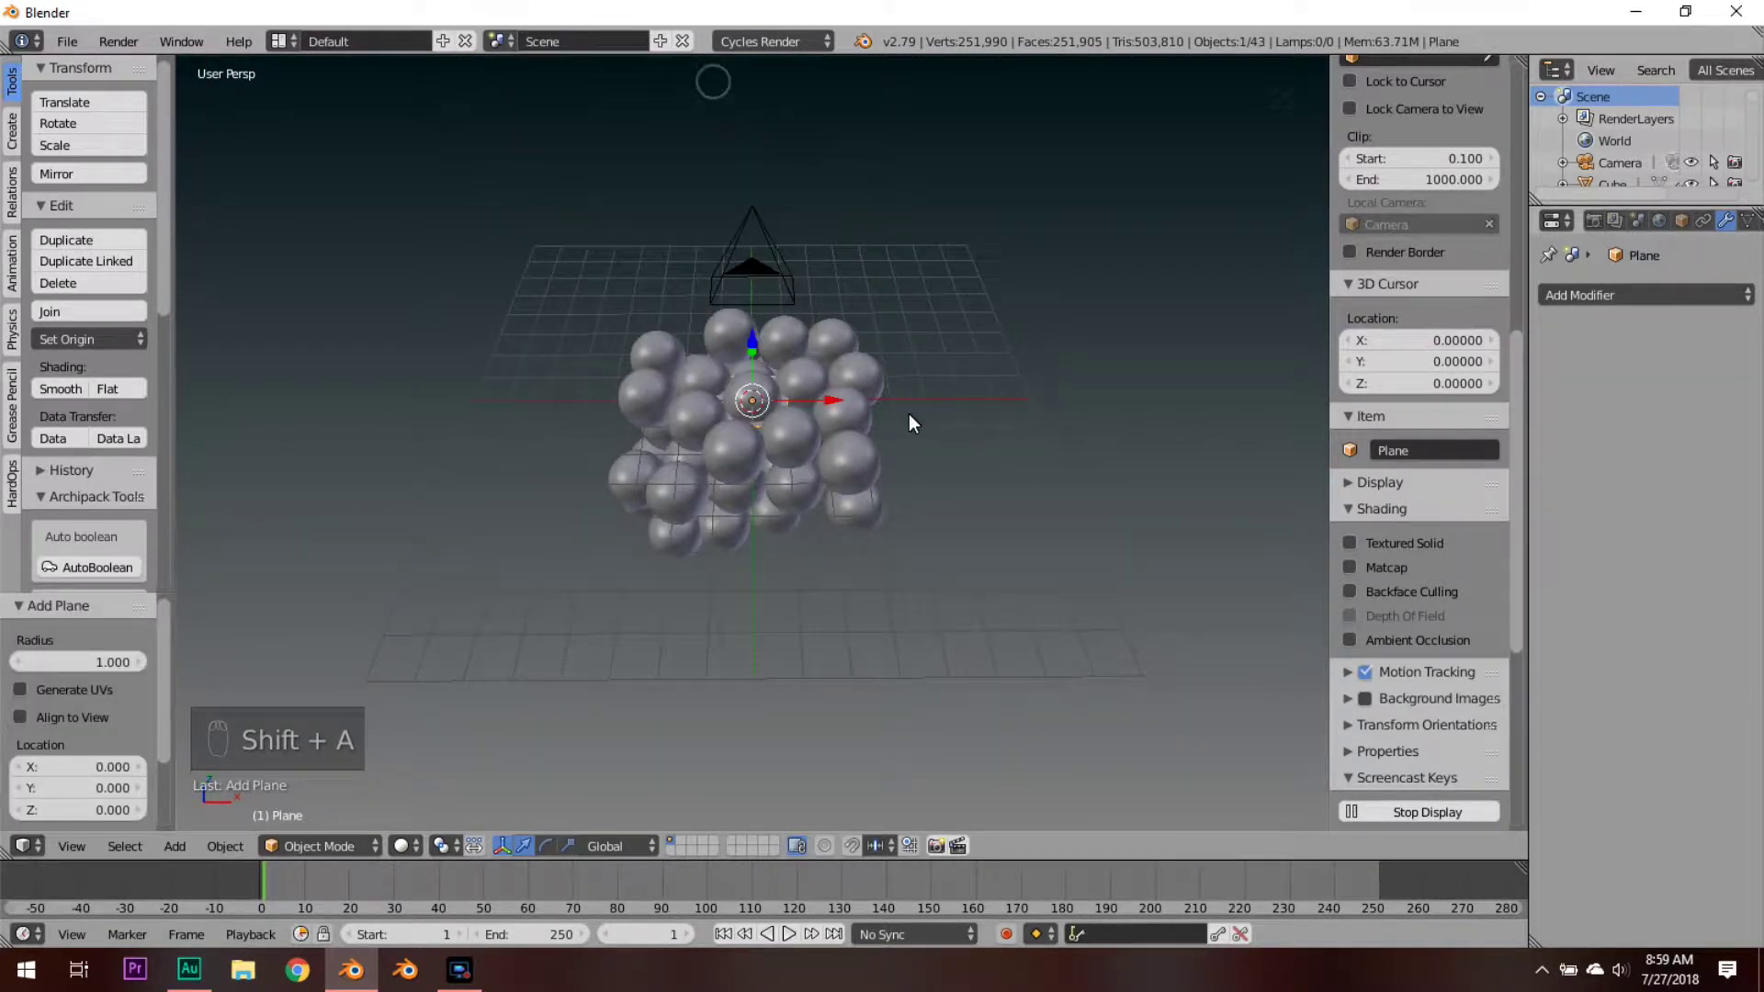
key(KP_1)
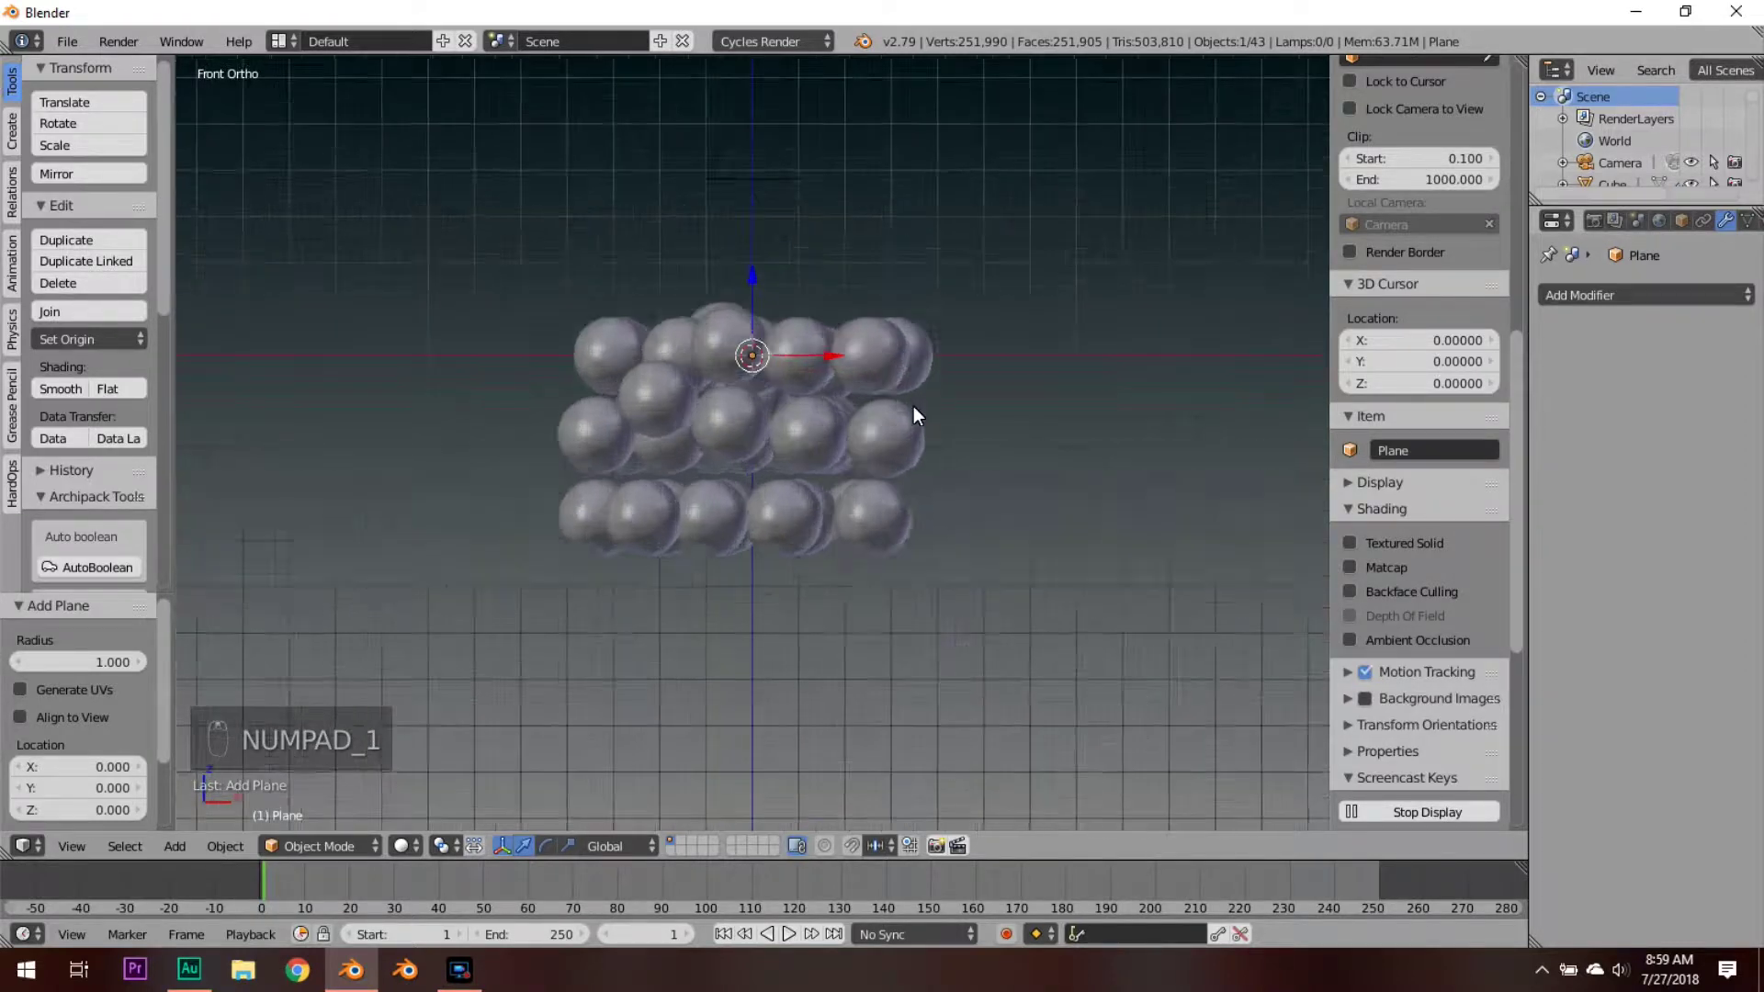
middle_click(922, 417)
key(s)
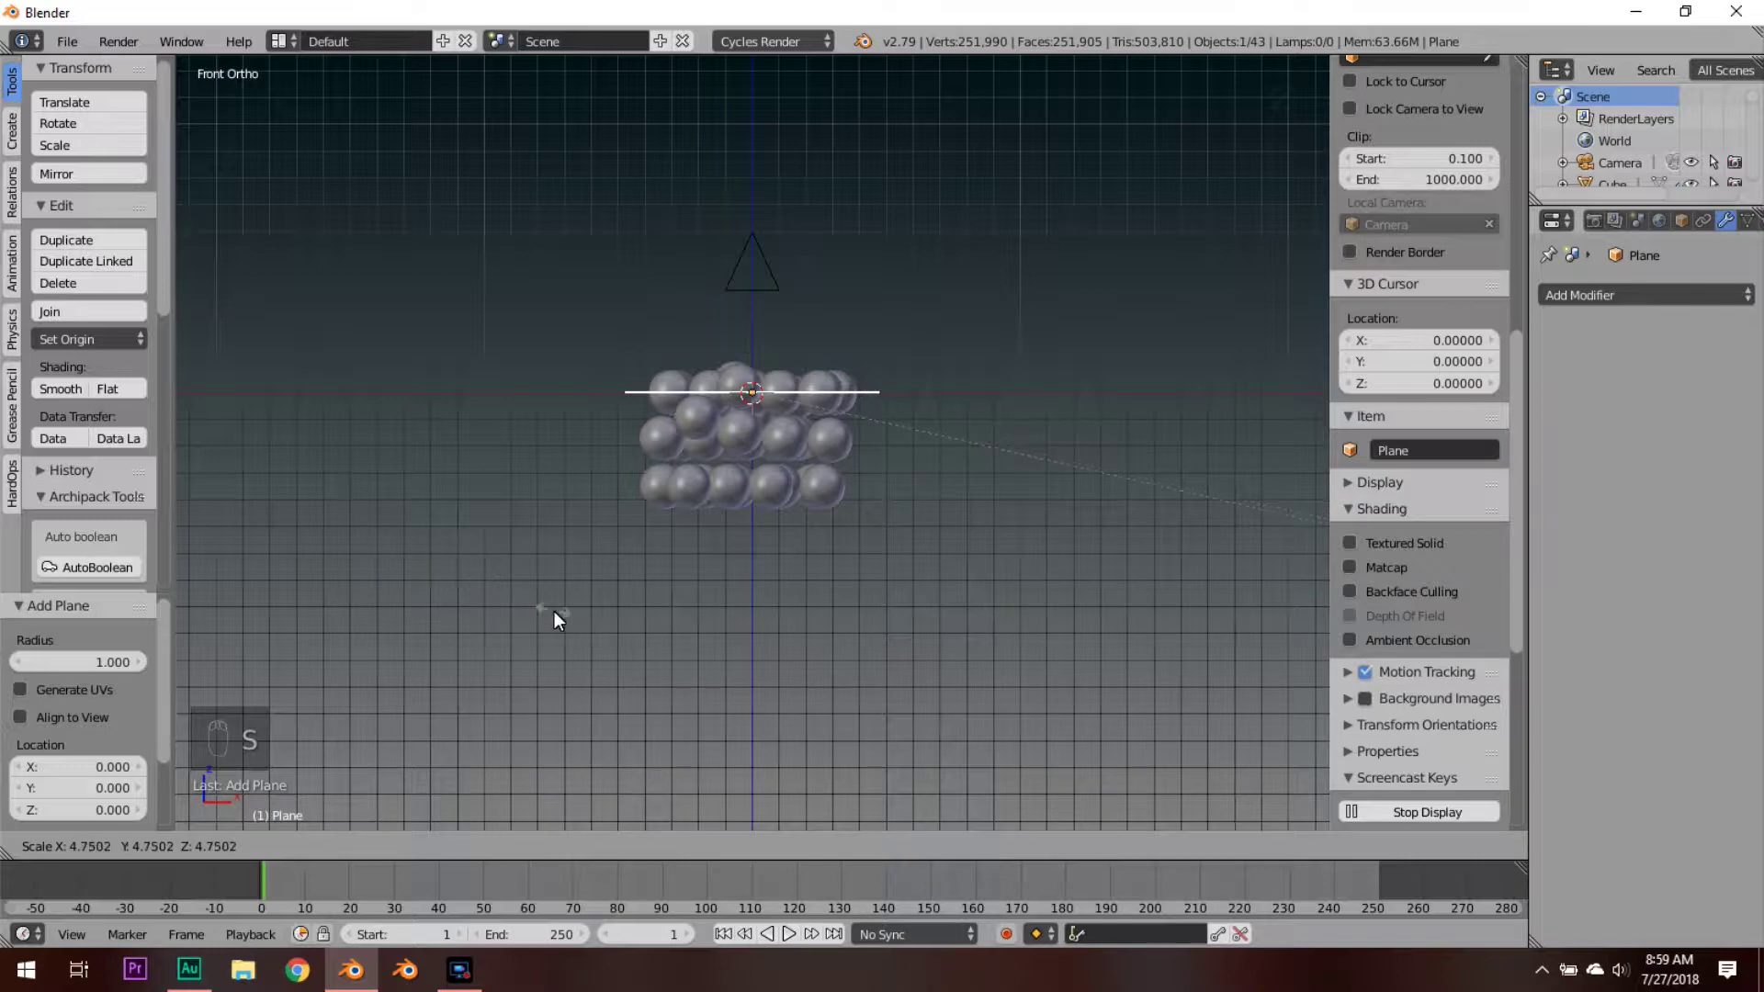
click(562, 621)
drag(851, 473, 821, 622)
Step: Move the plane along Z and give it a new material renamed Emission
key(g)
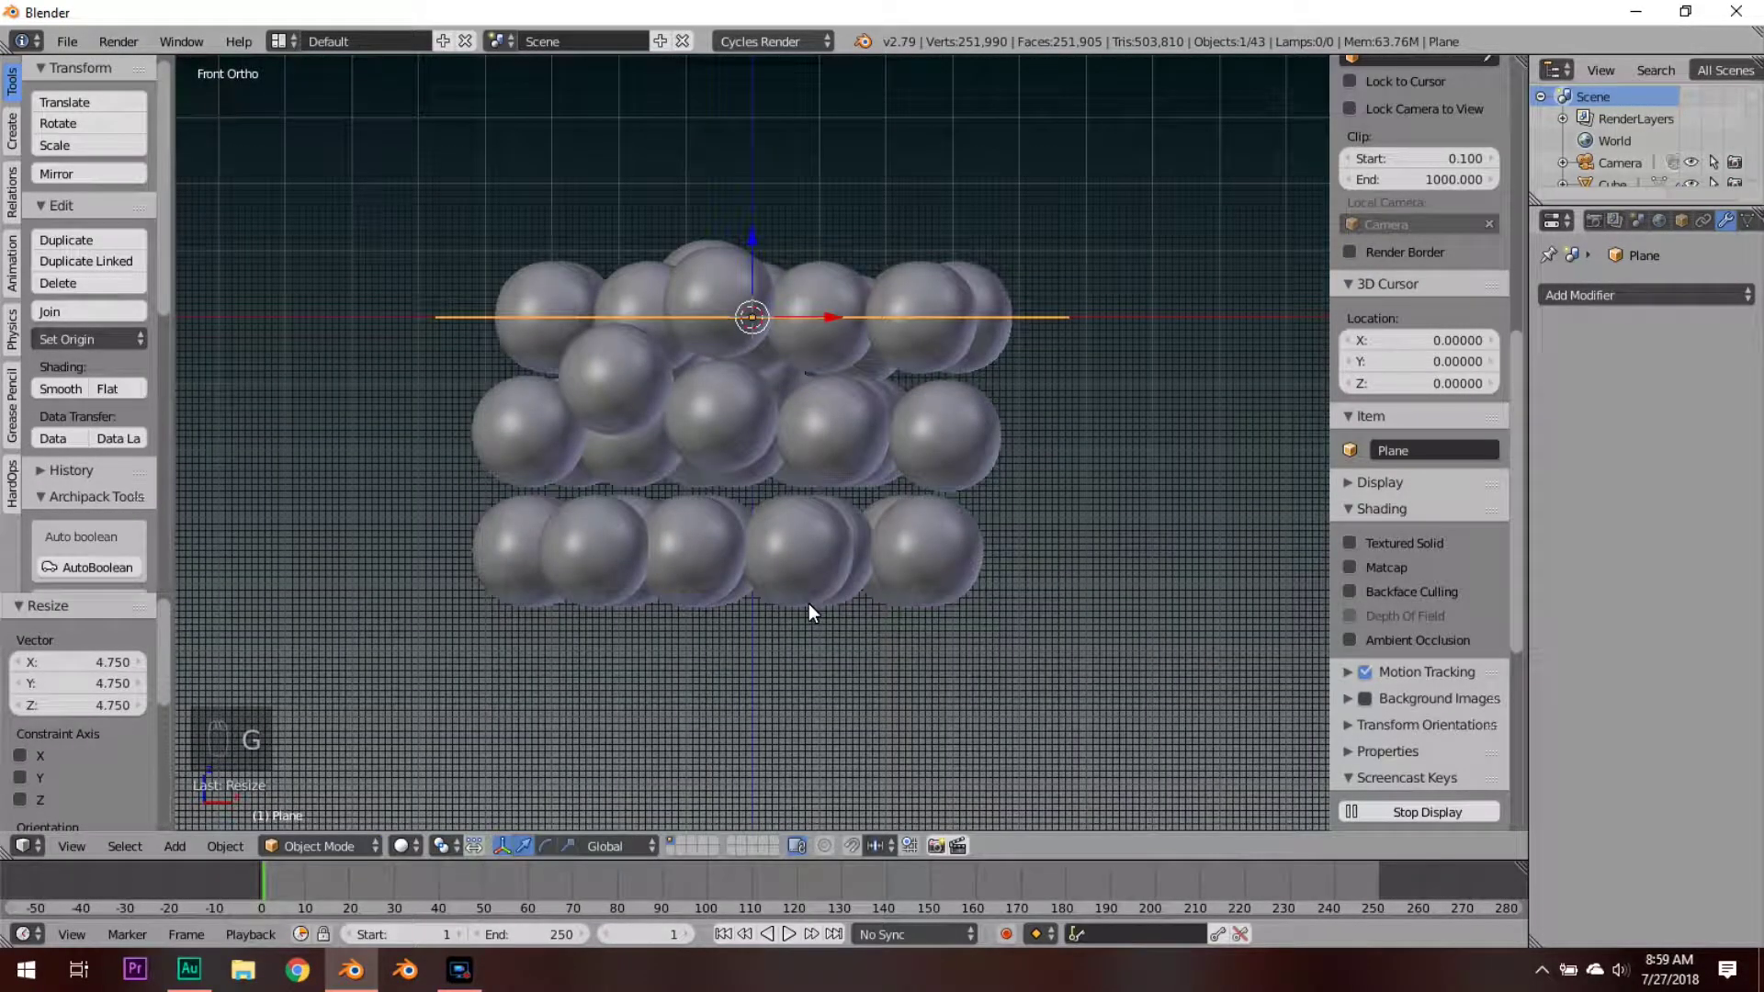
key(g)
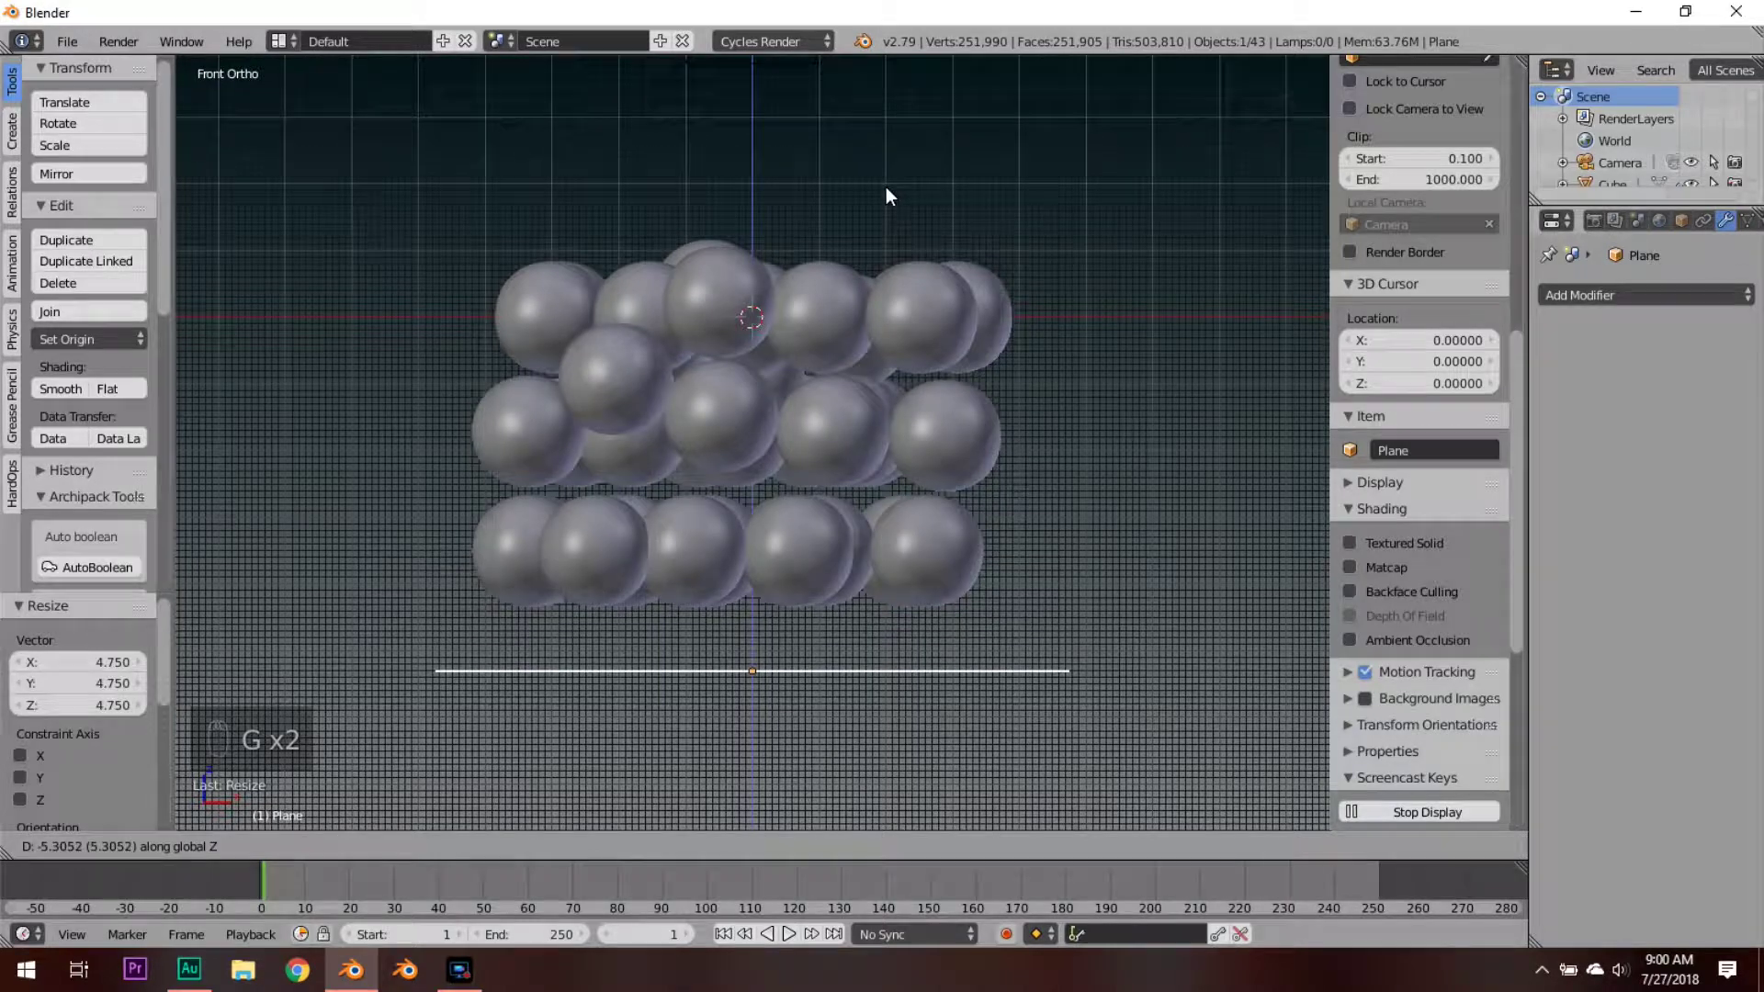
drag(1623, 303, 1644, 256)
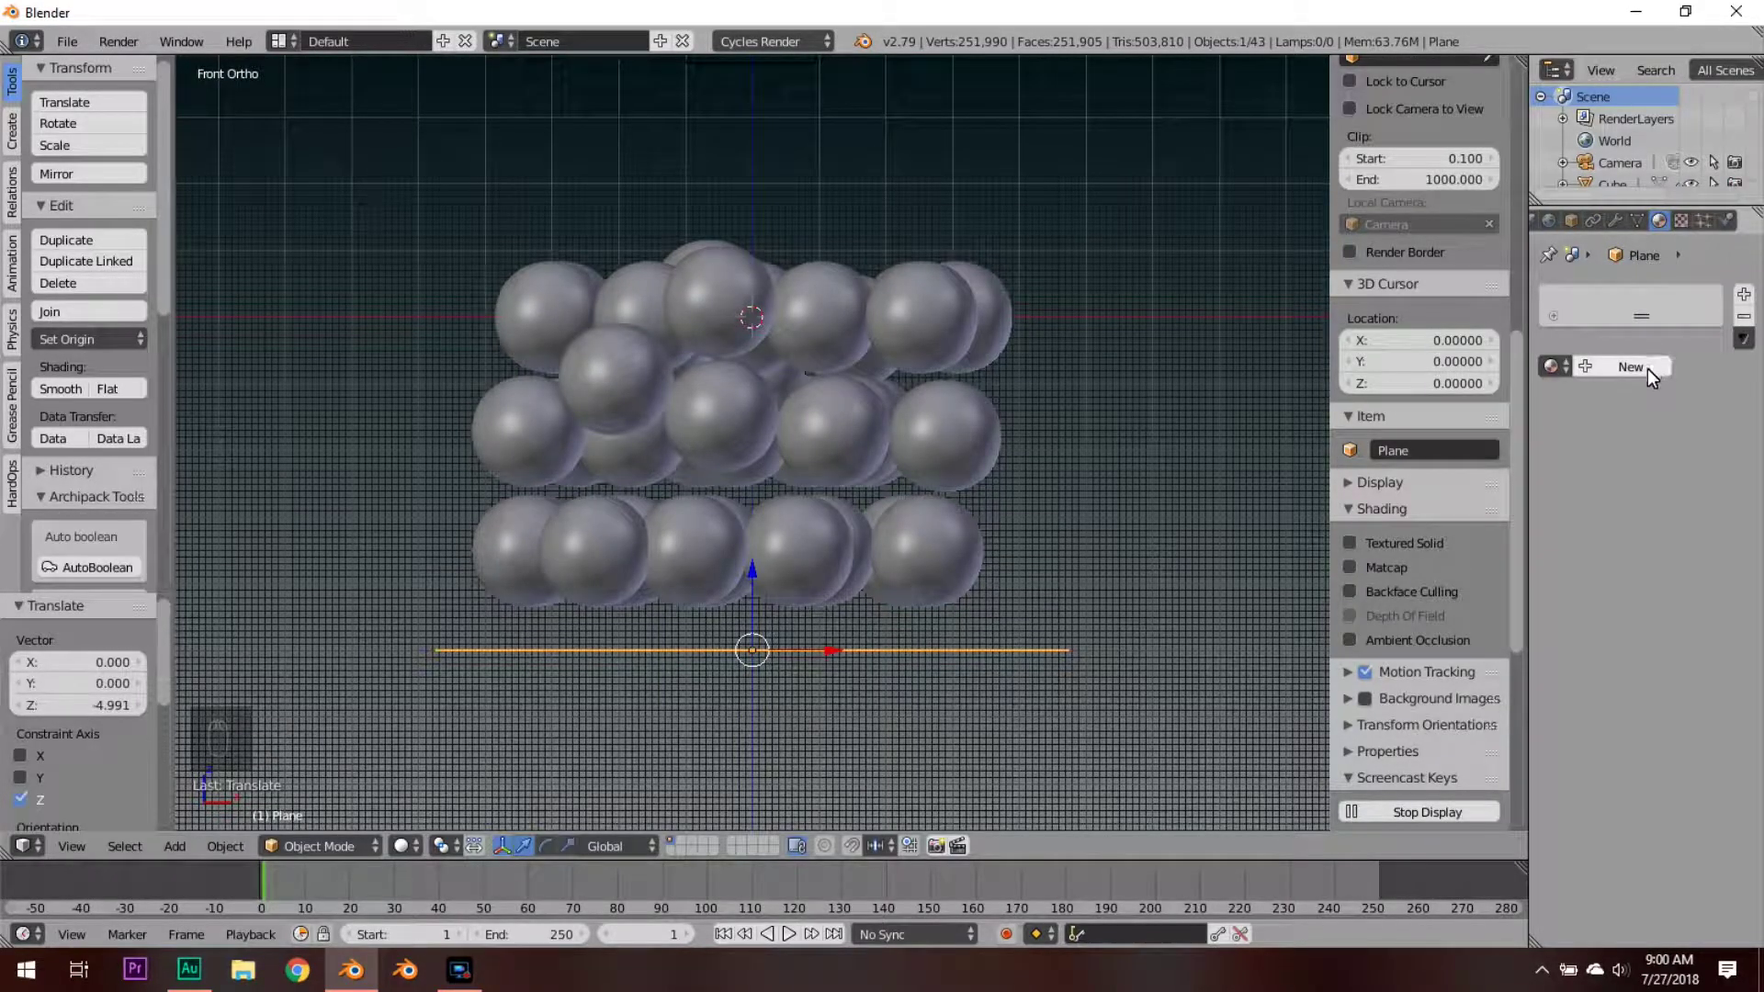
drag(1658, 374, 1626, 311)
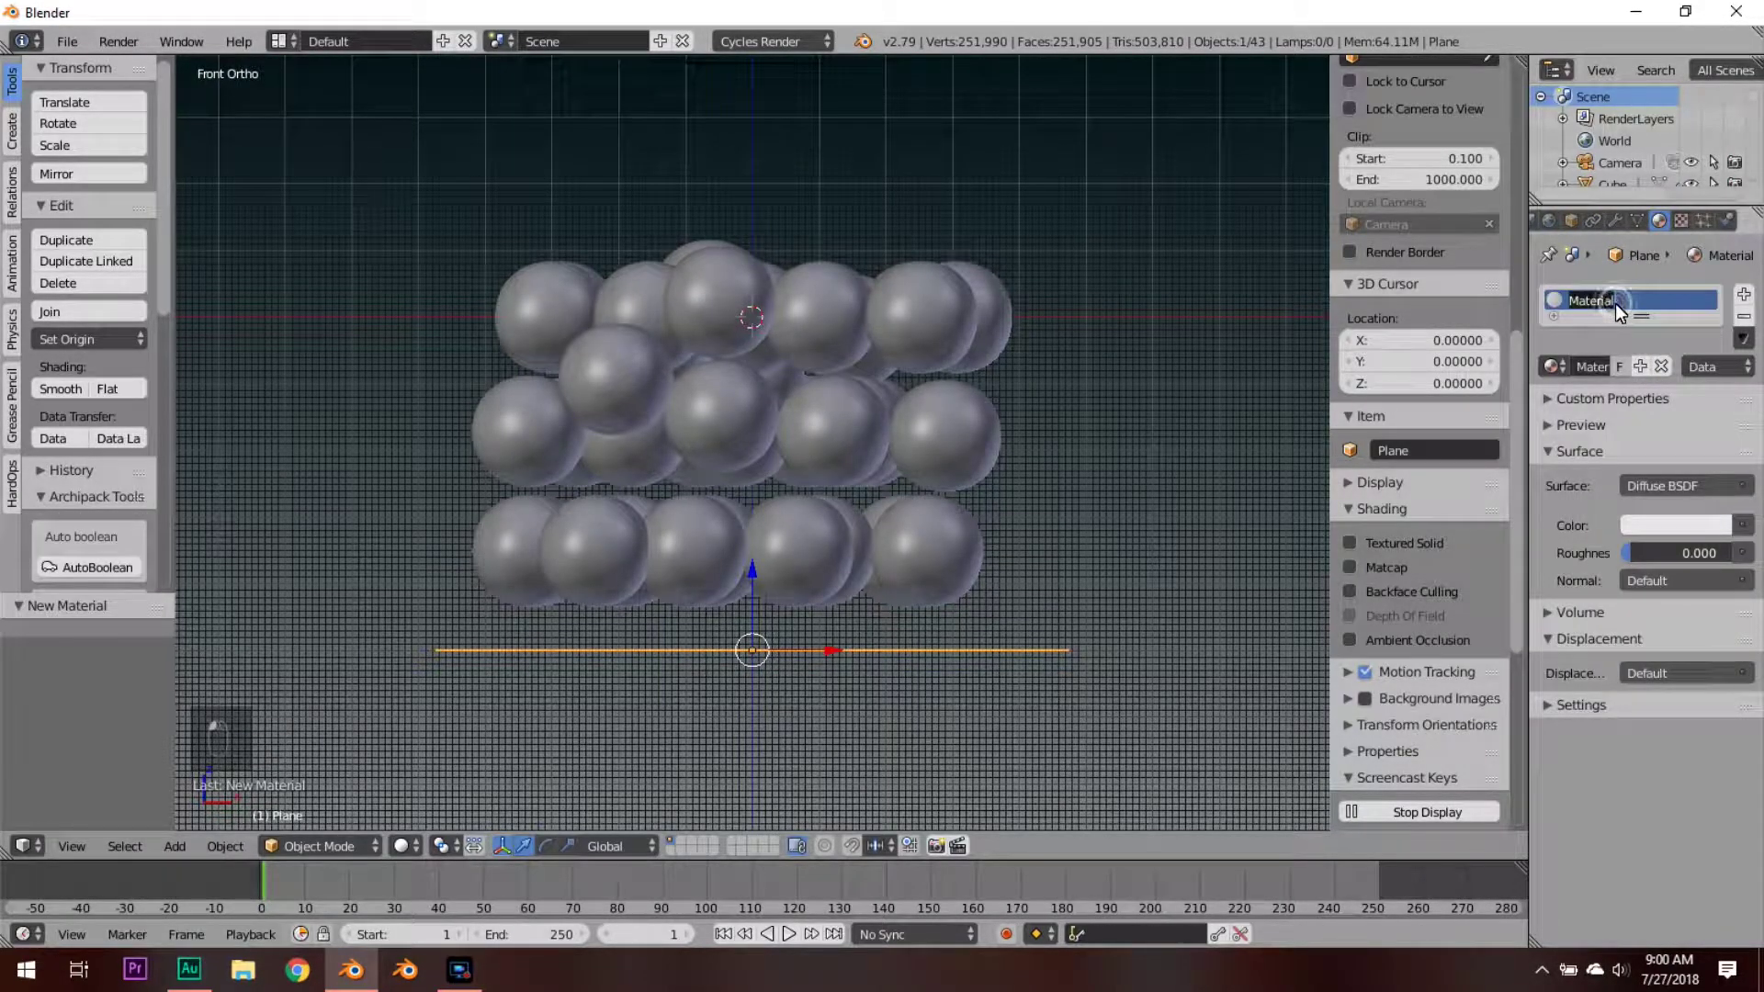
key(s)
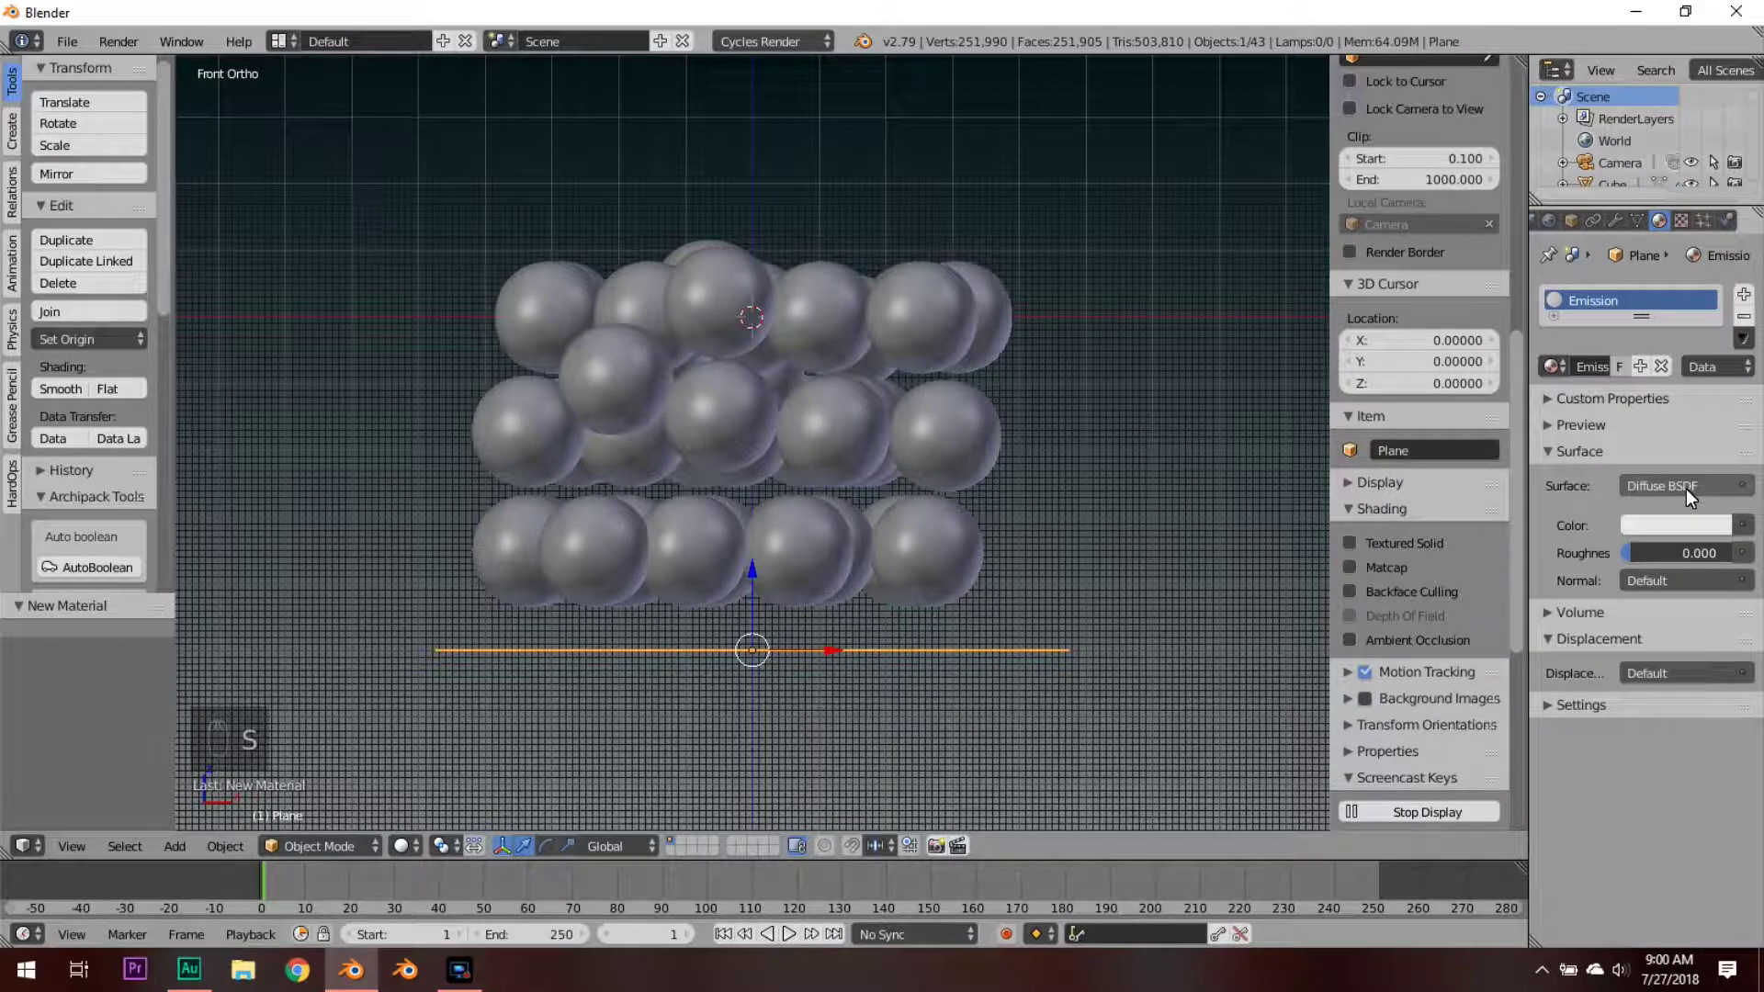
Step: Make the material's surface an Emission shader with strength 6
click(1697, 496)
drag(1697, 496, 1690, 561)
click(1690, 561)
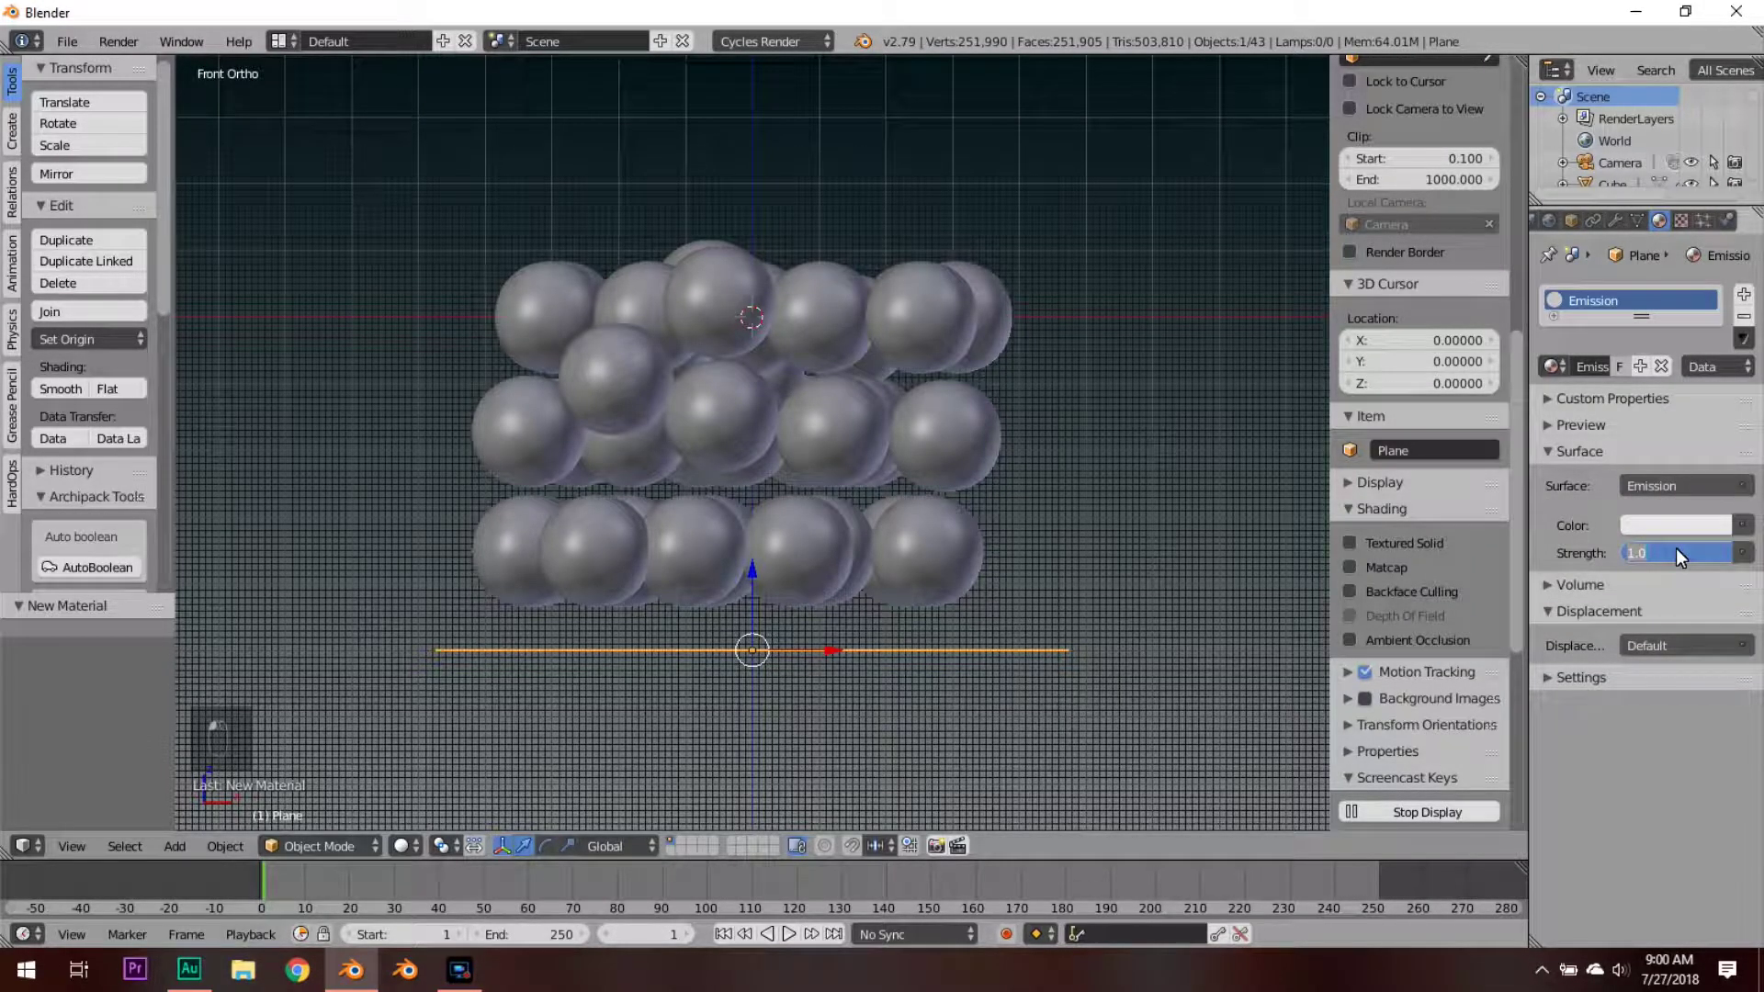
drag(1687, 556, 1121, 462)
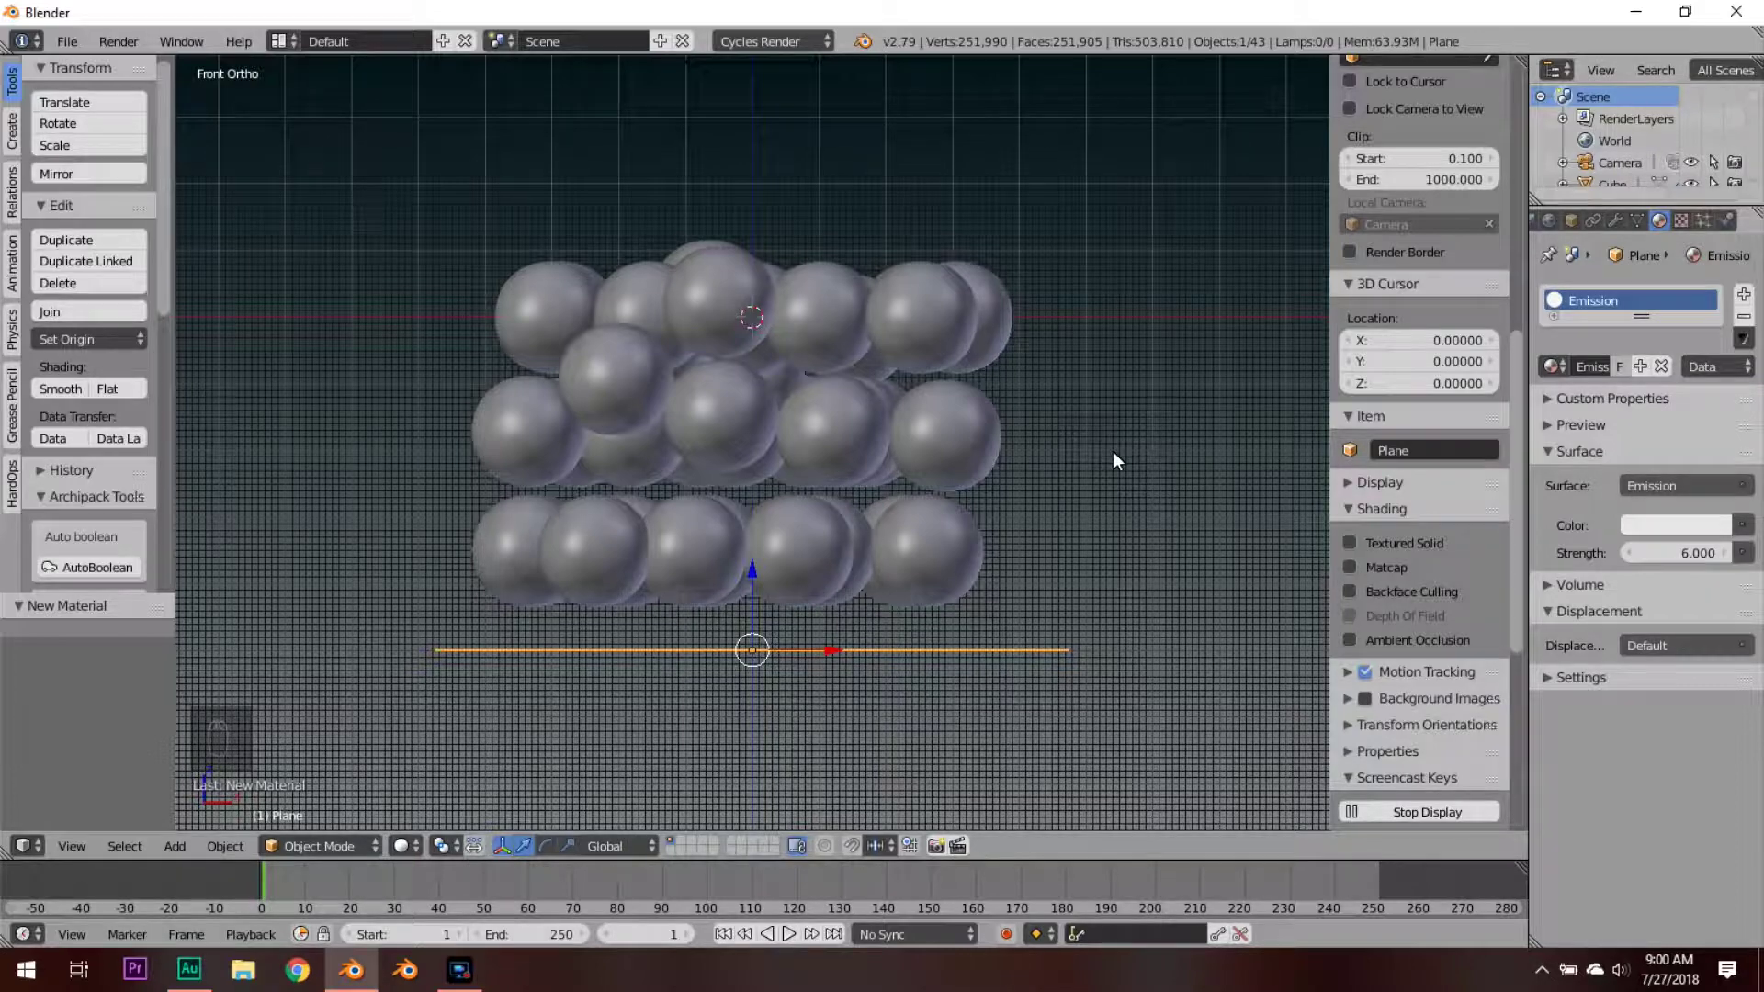
drag(1121, 462, 1121, 462)
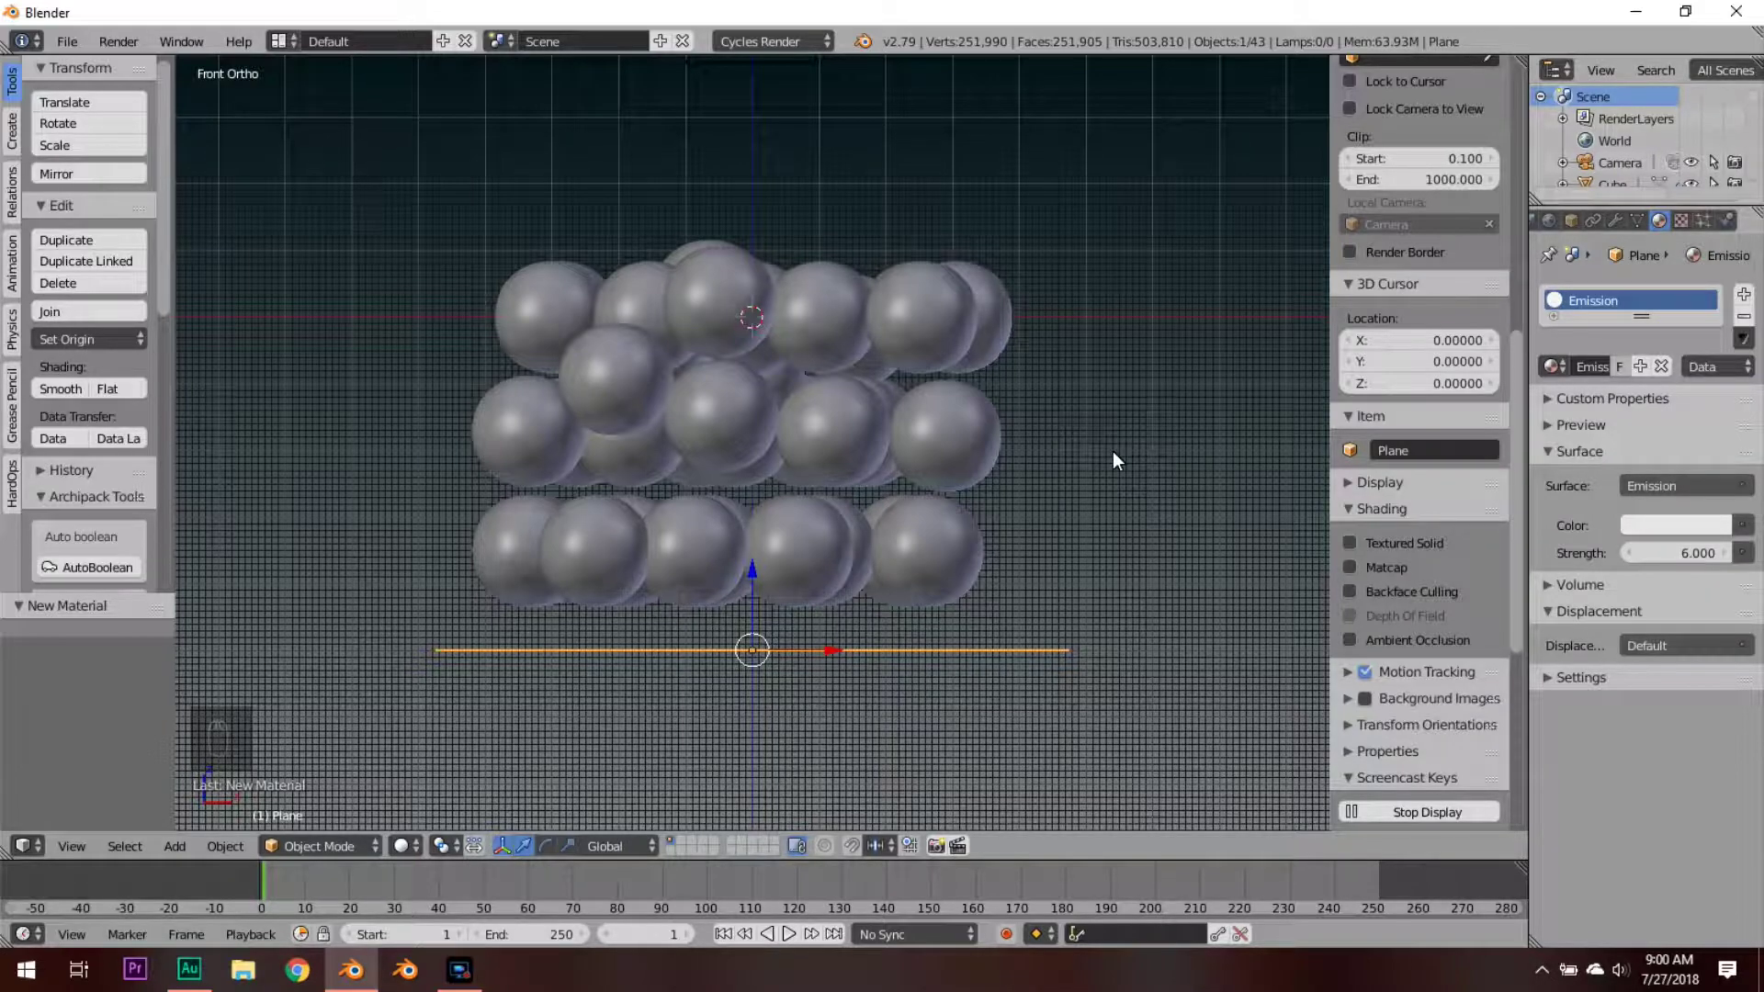
Step: Preview the lit spheres through the camera in rendered shading and save over the blend file
key(KP_0)
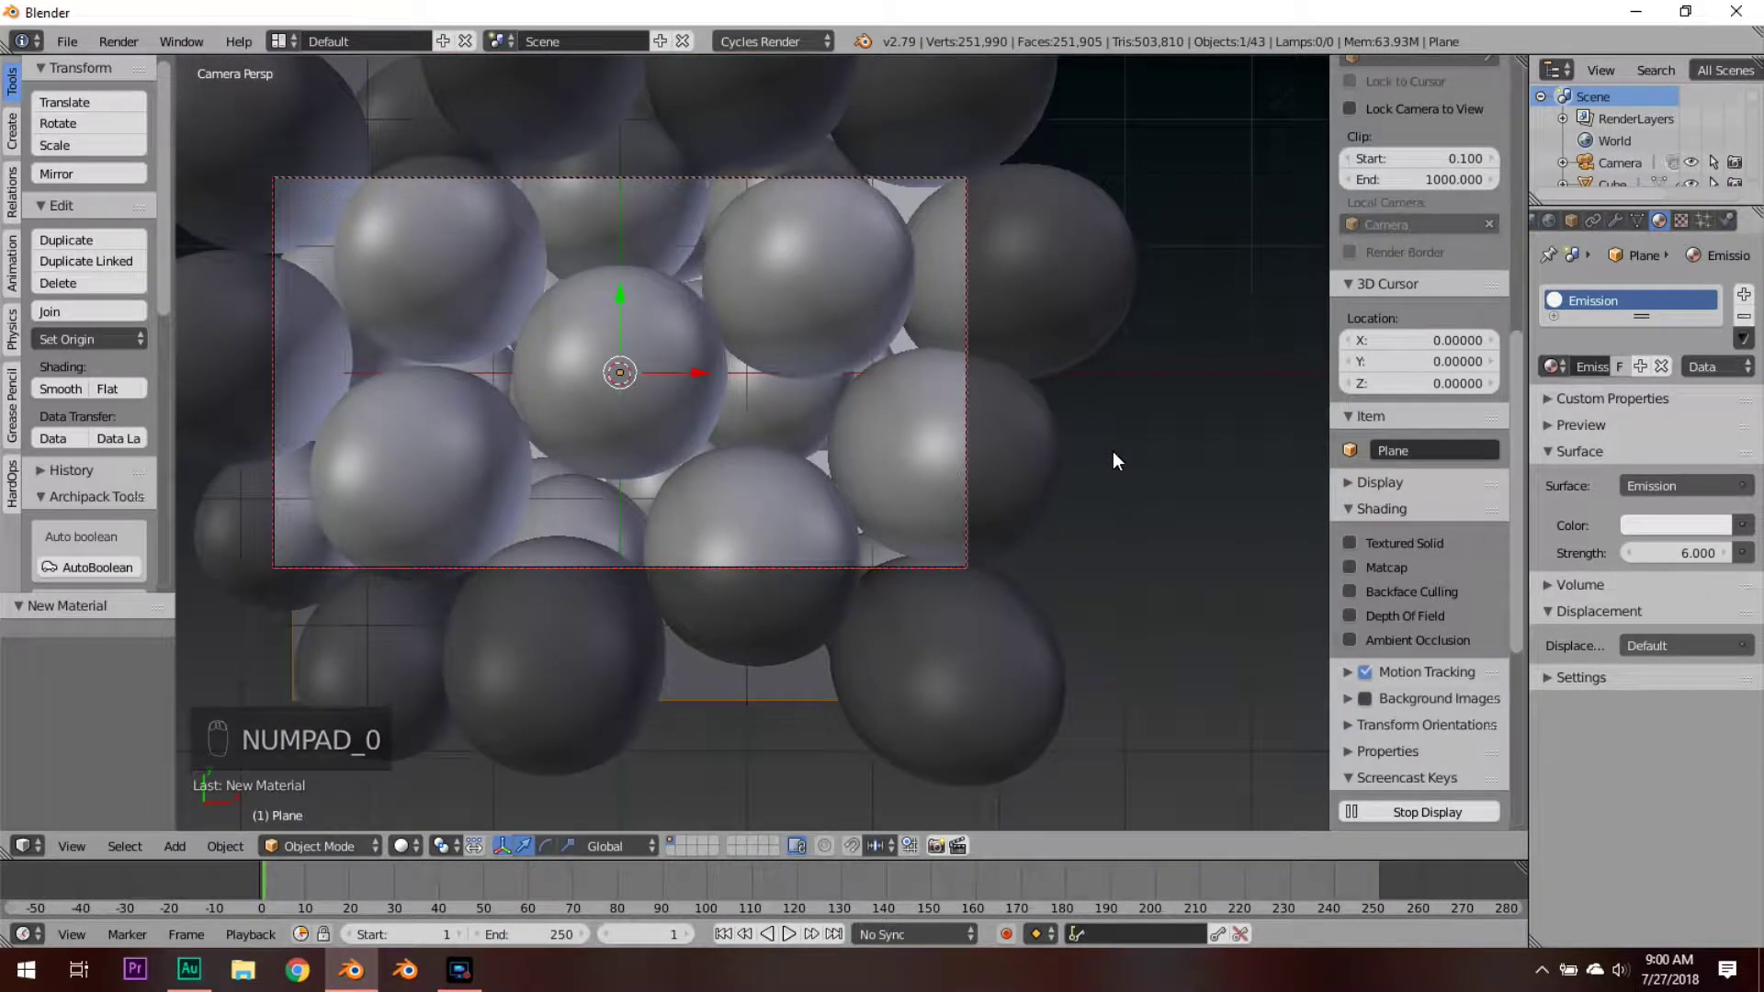
key(shift+z)
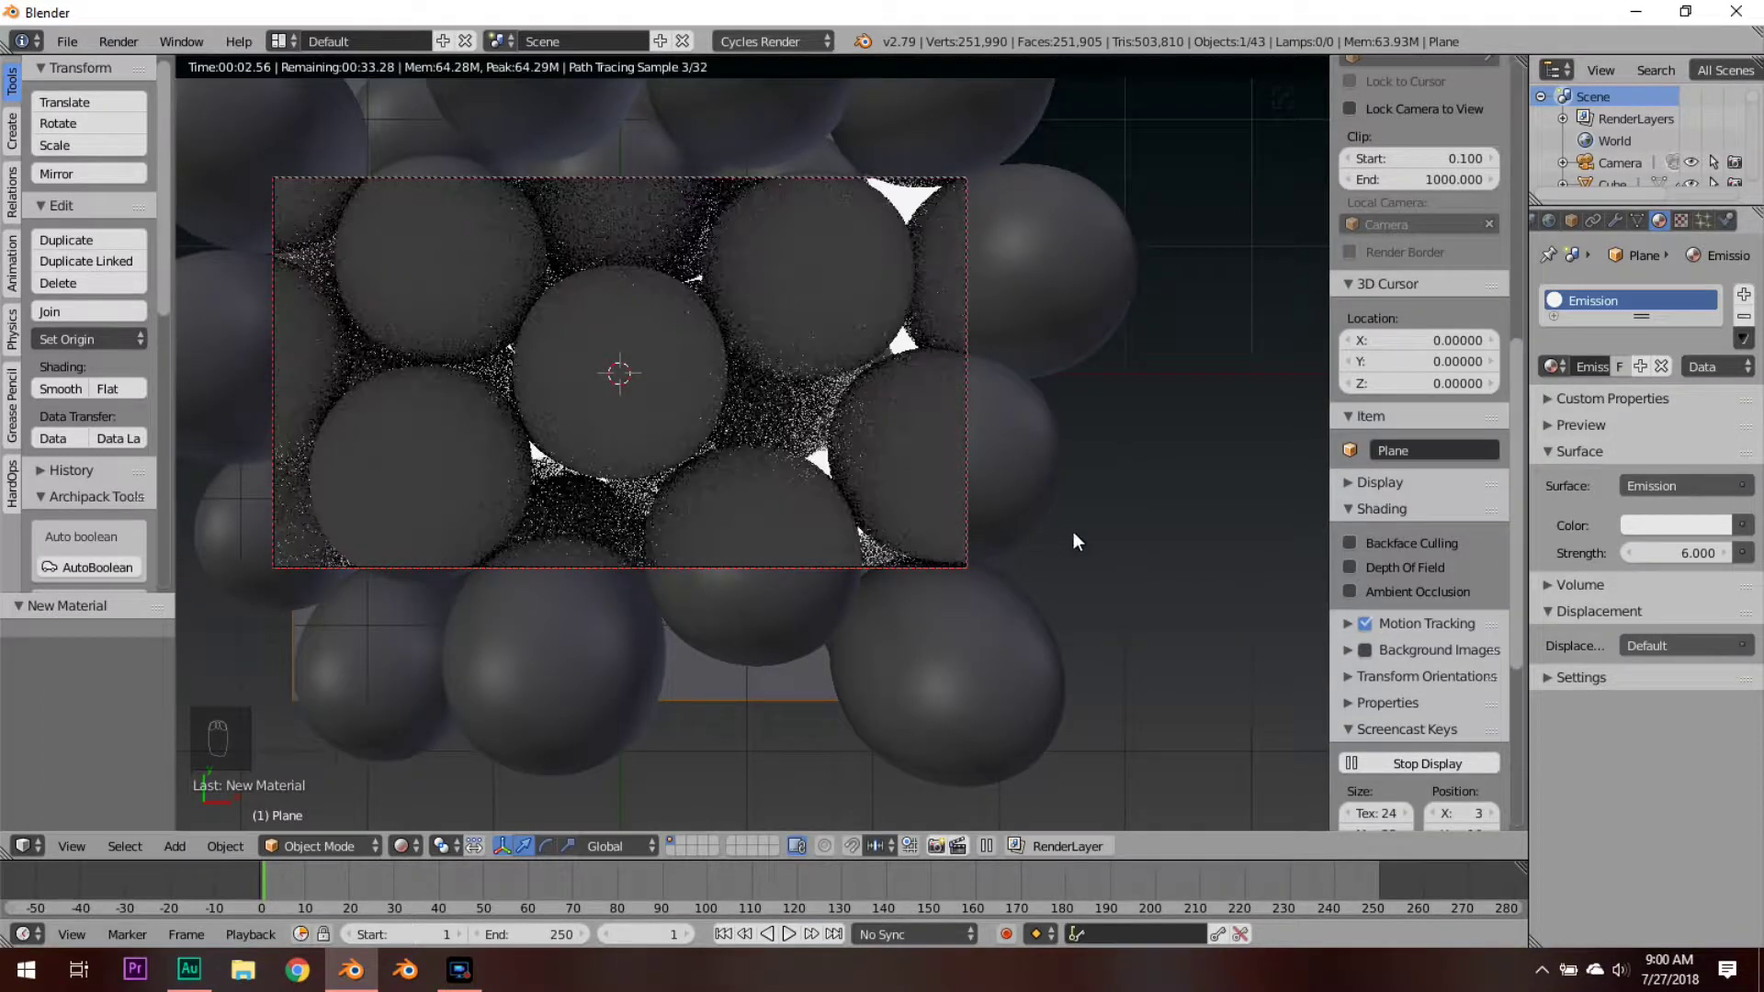
key(s)
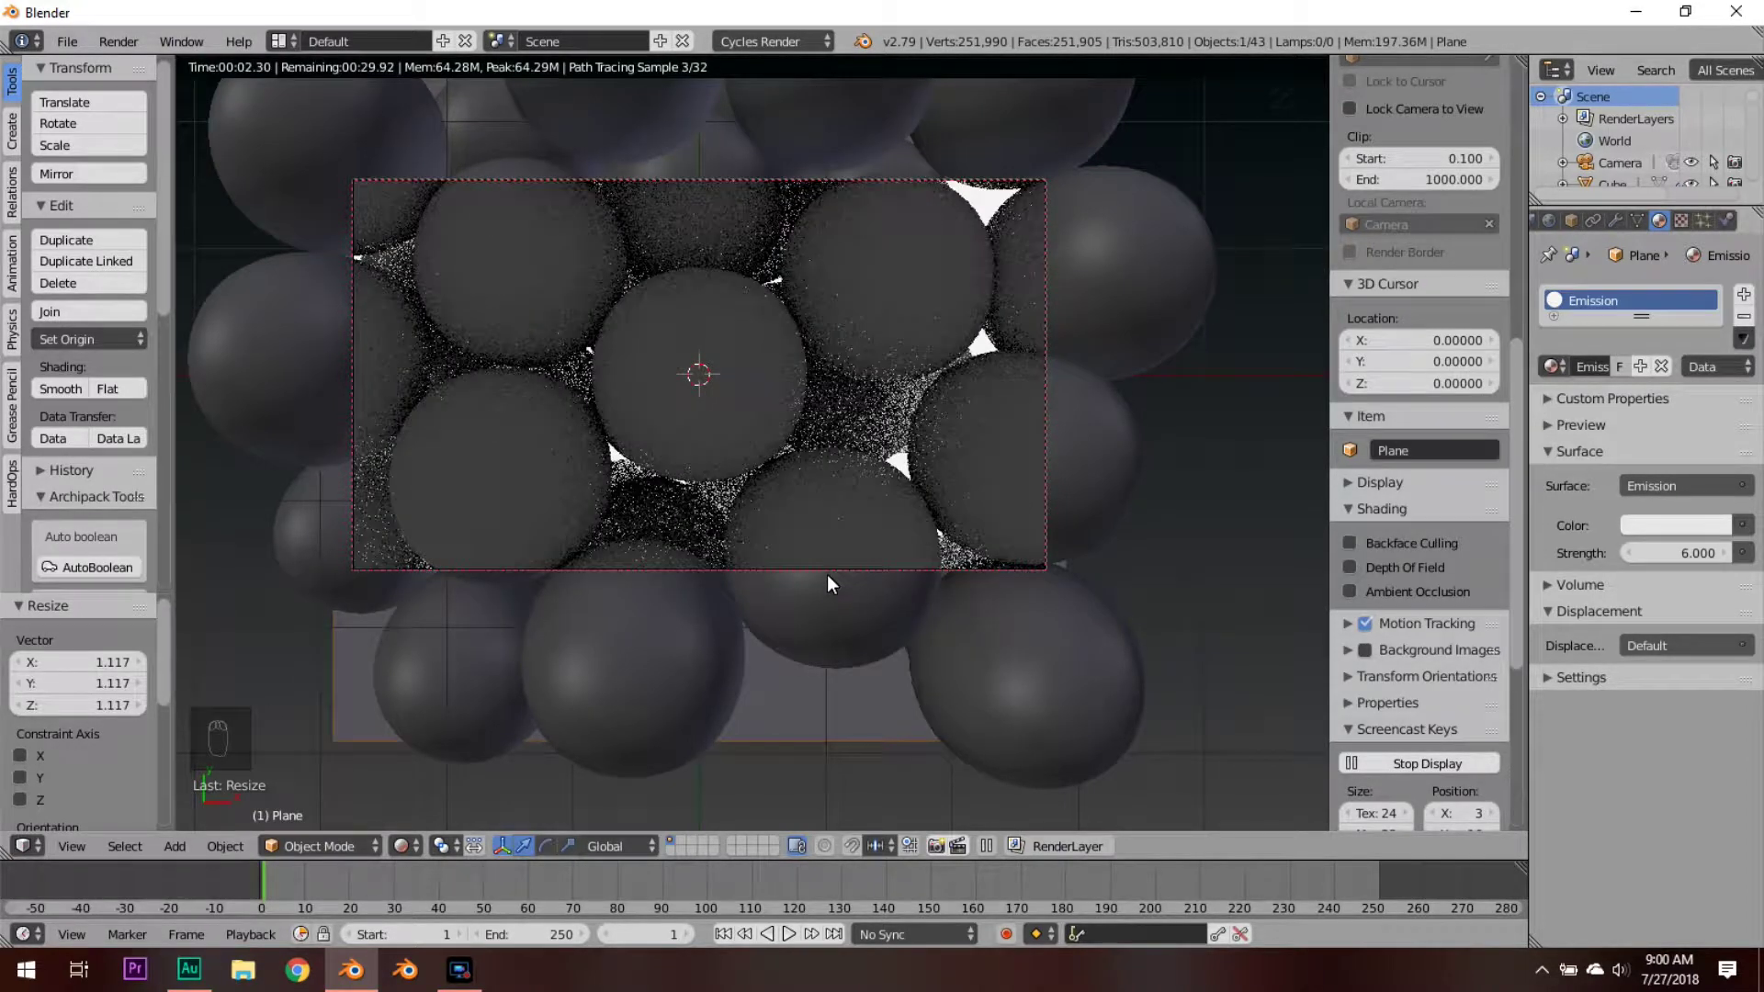
key(Return)
key(ctrl+s)
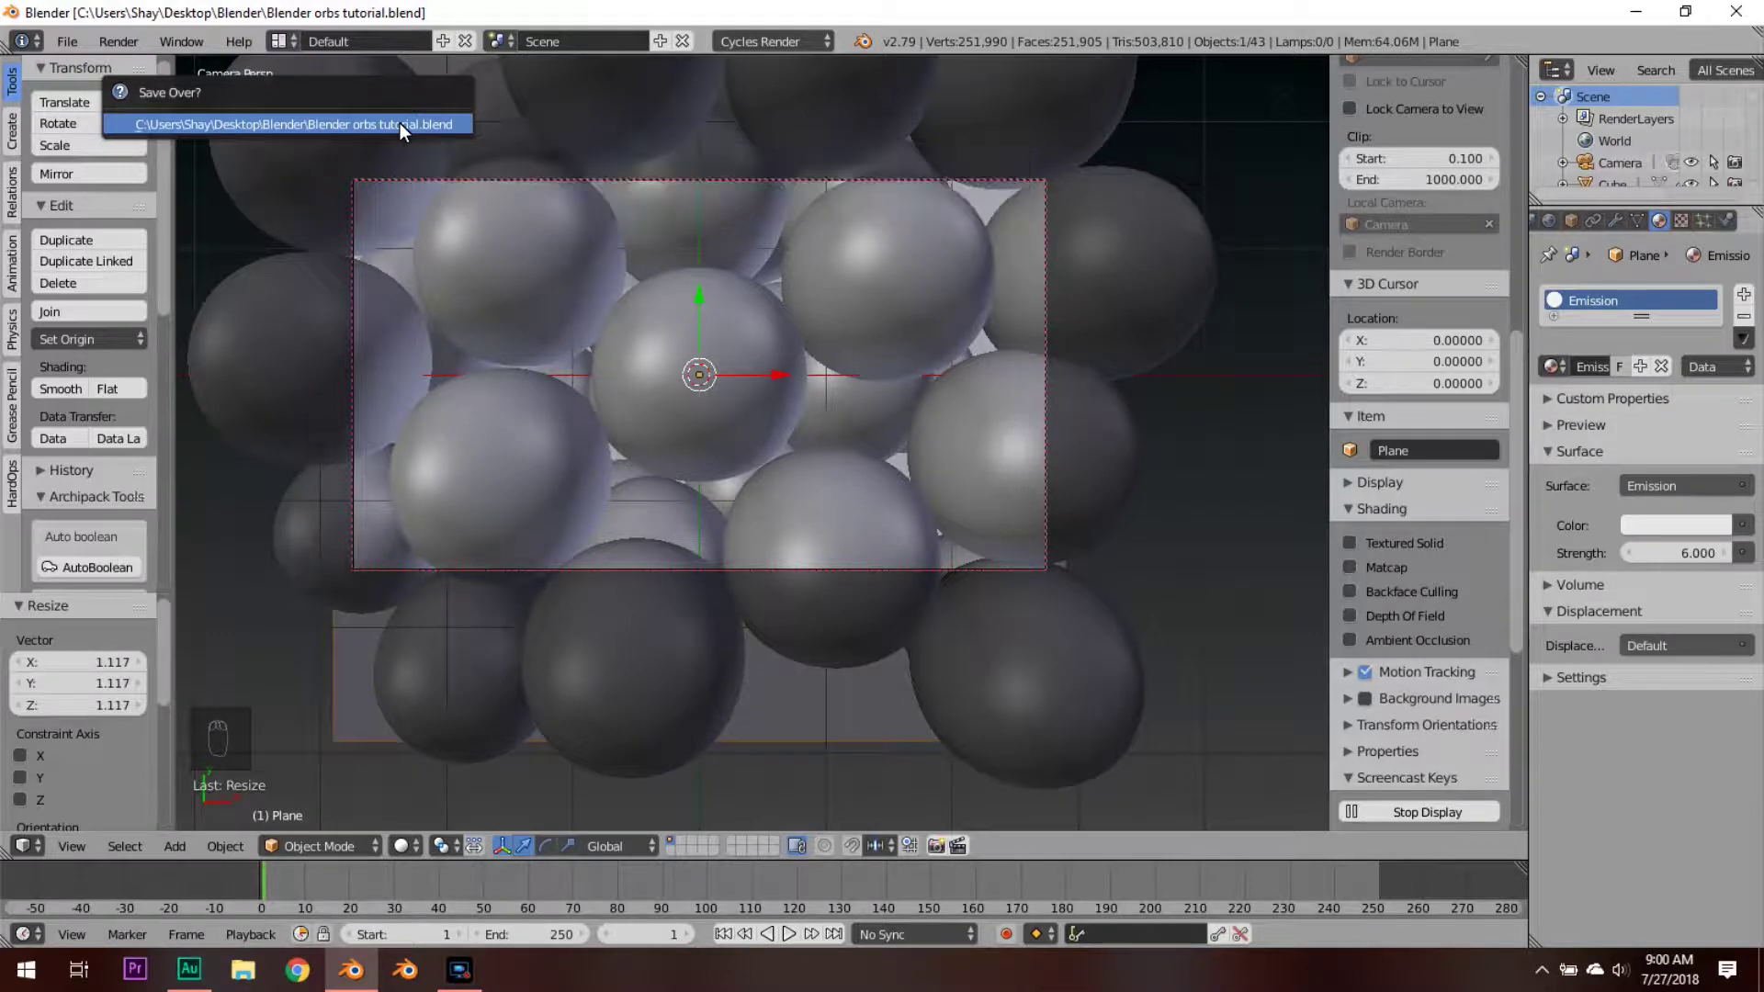
drag(719, 461, 844, 560)
key(a)
key(z)
drag(867, 599, 796, 407)
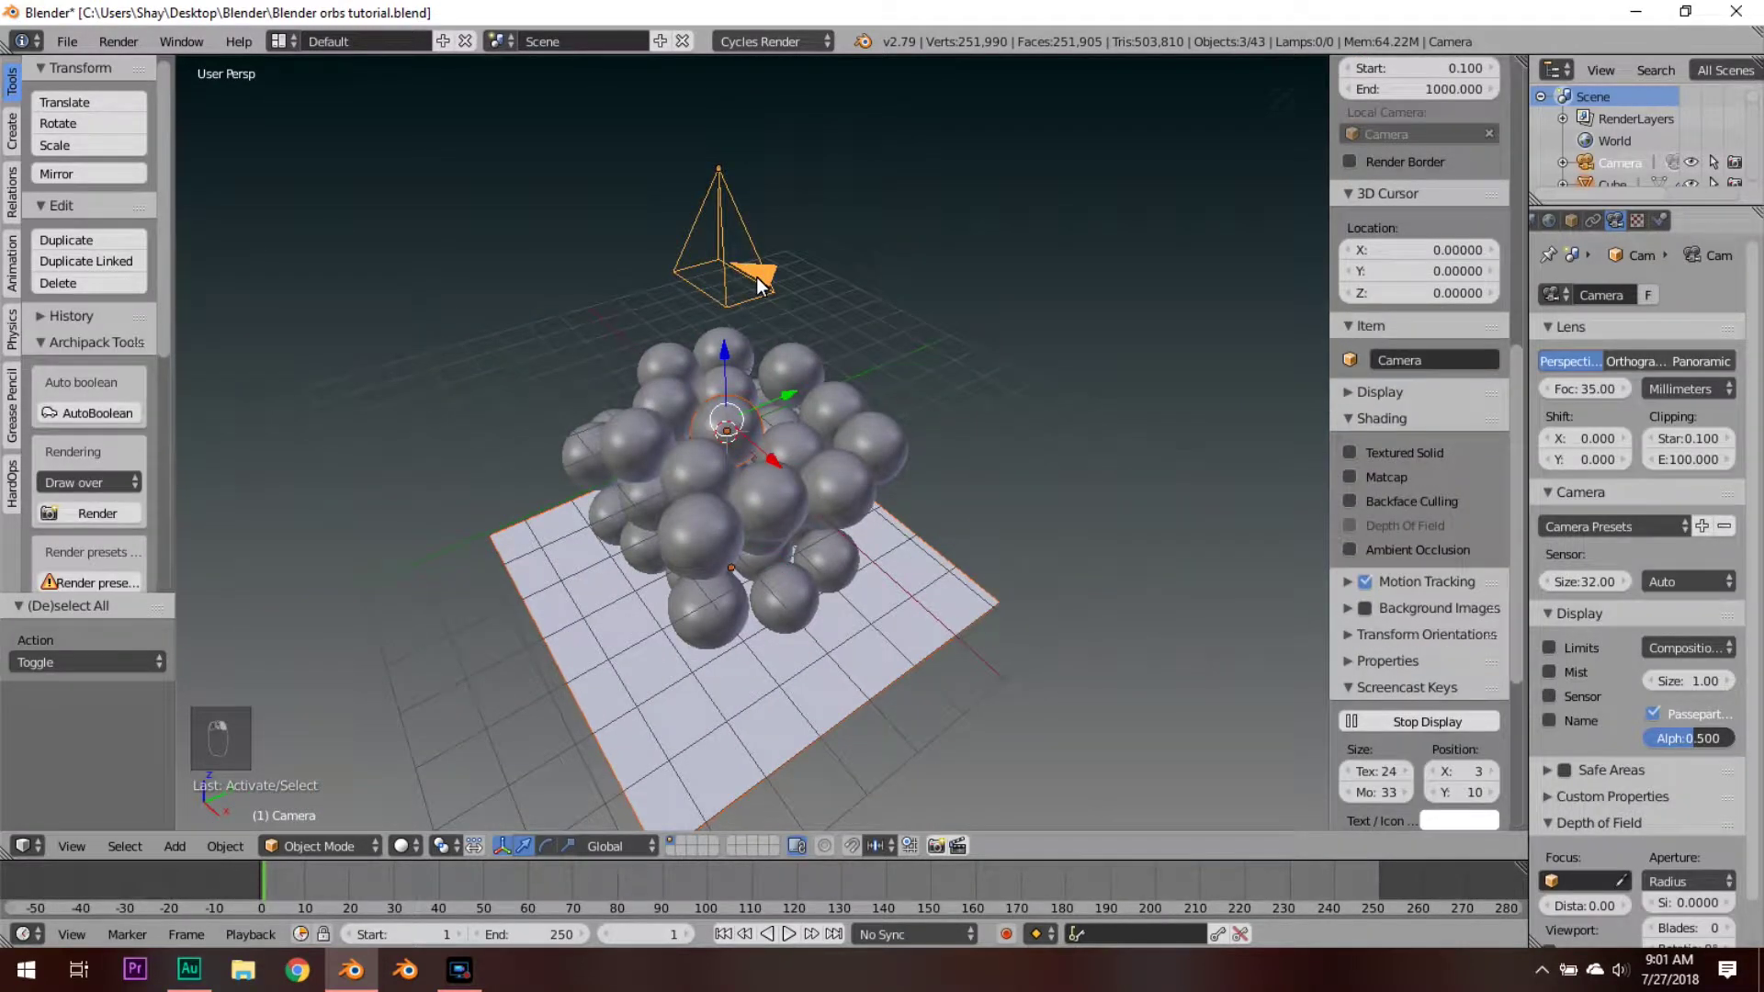
Step: Move the cluster to another layer, show the layer with one sphere and select it
key(m)
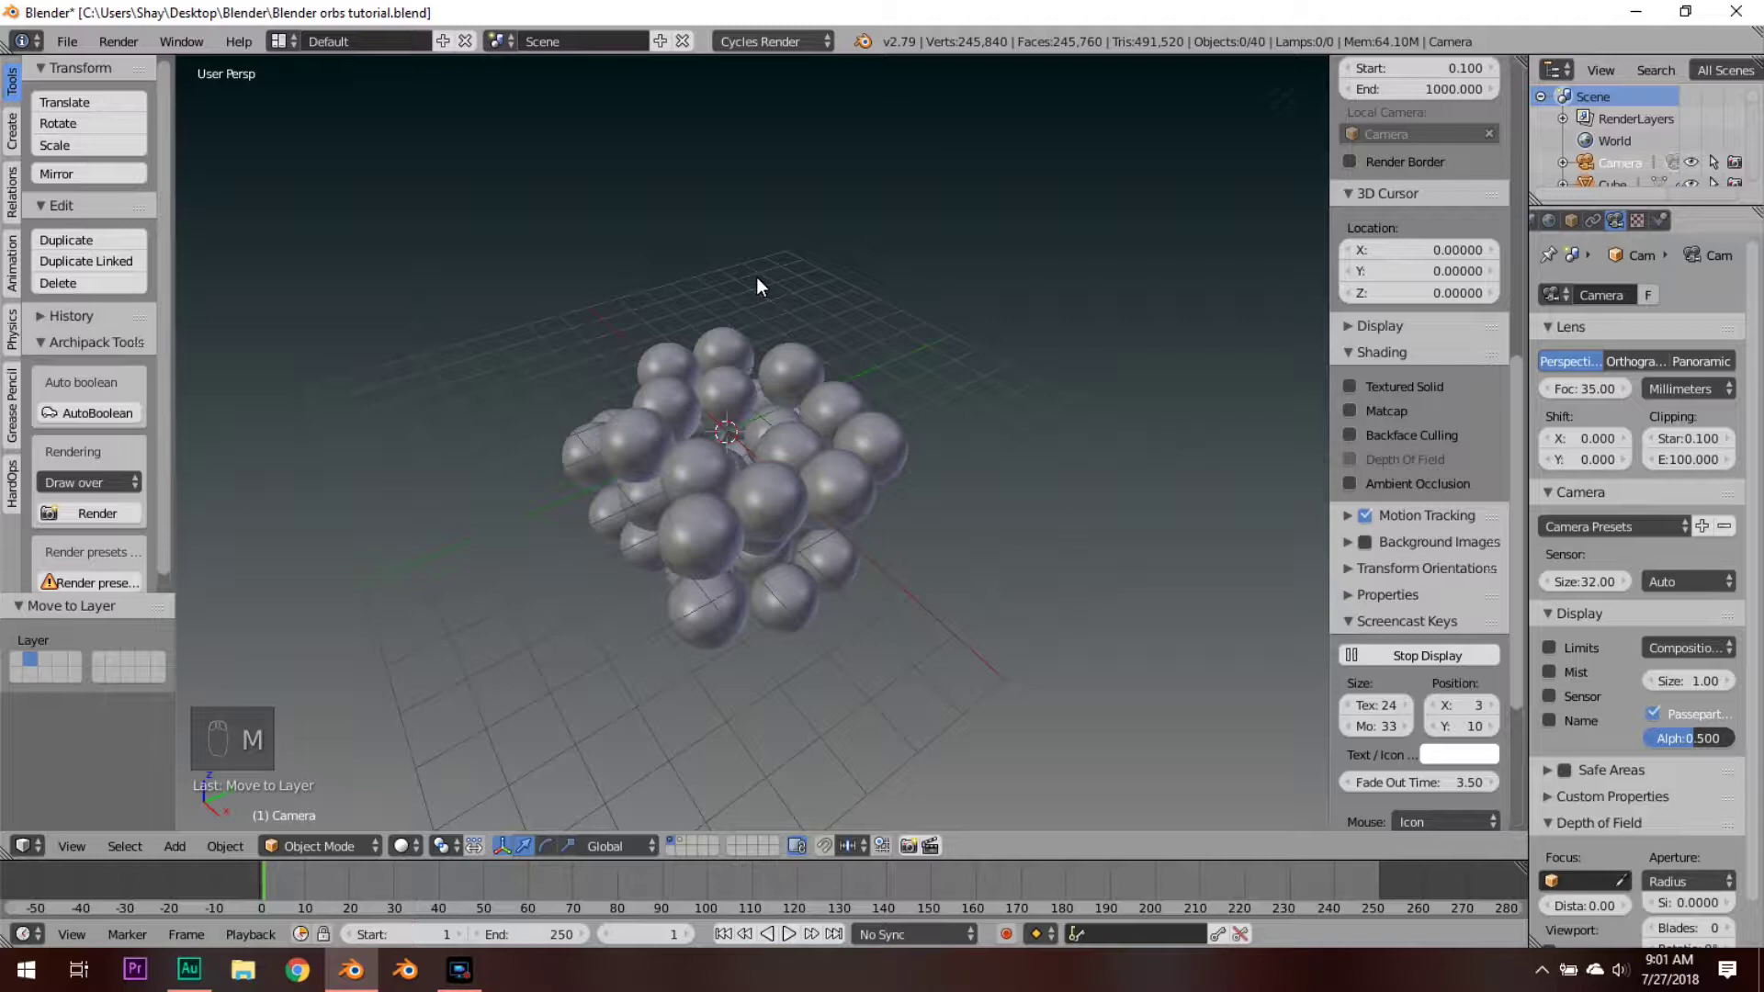
key(2)
key(a)
key(KP_0)
right_click(768, 360)
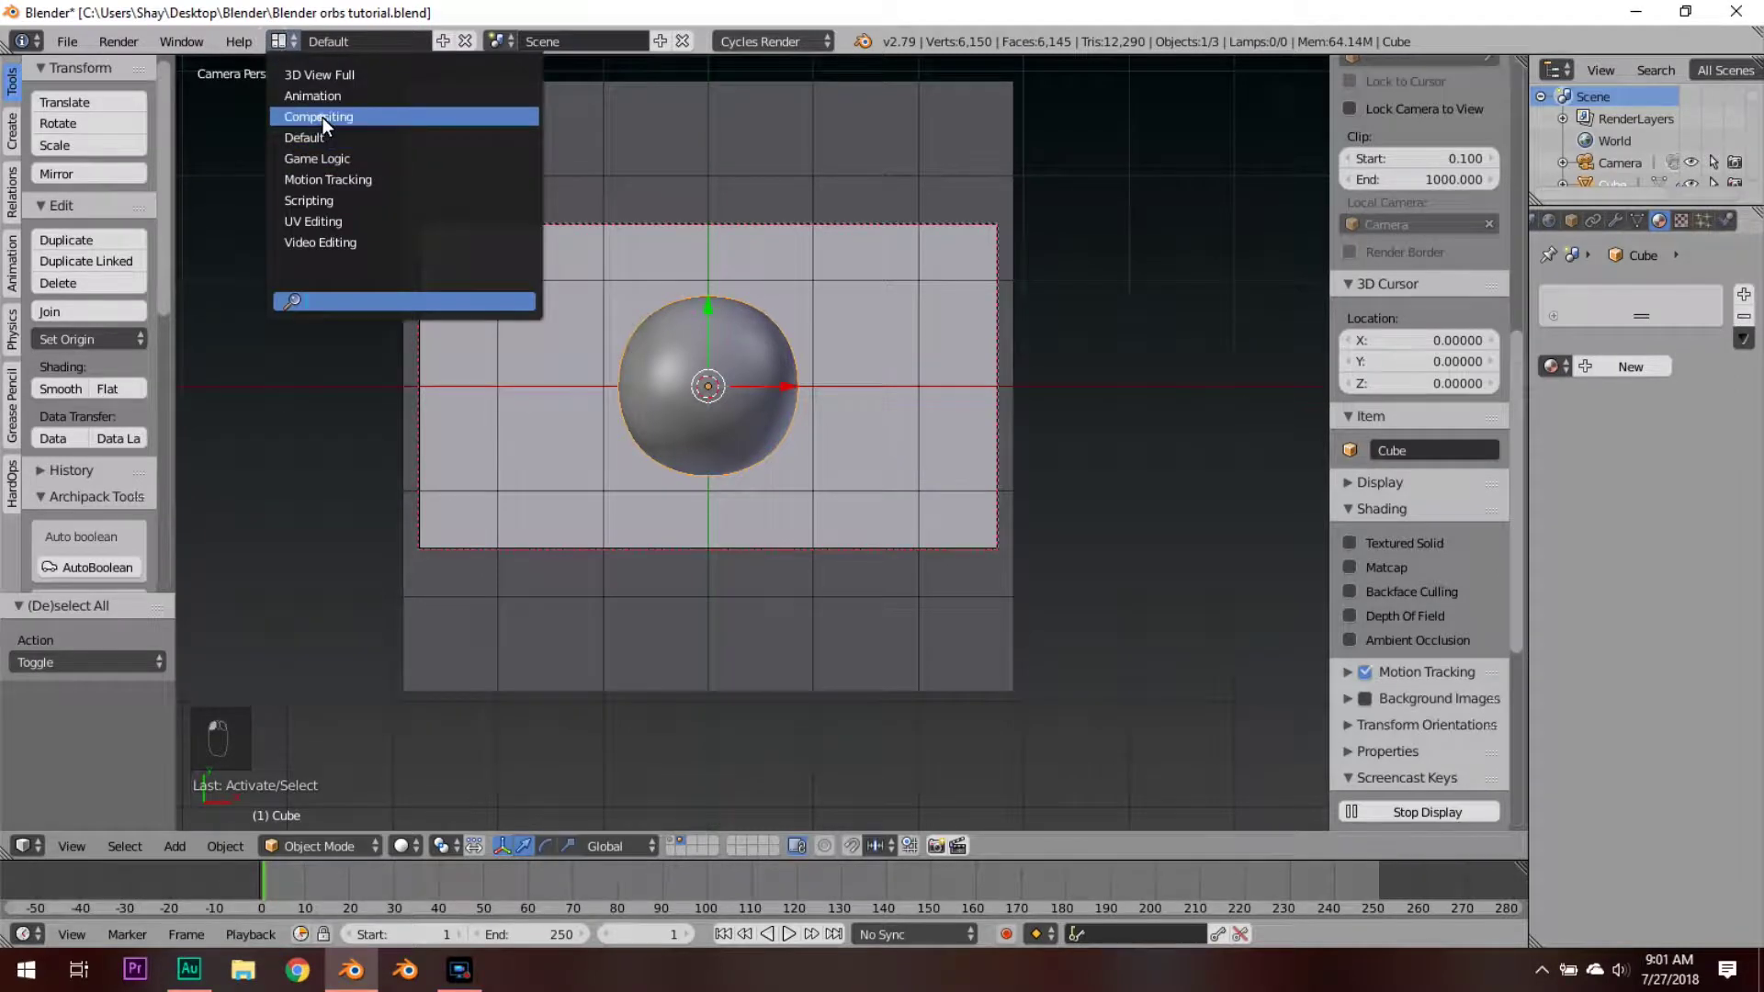
Step: In the Compositing layout's node editor, mix Glass and Glossy BSDFs and add a ColorRamp feeding both colours
key(KP_0)
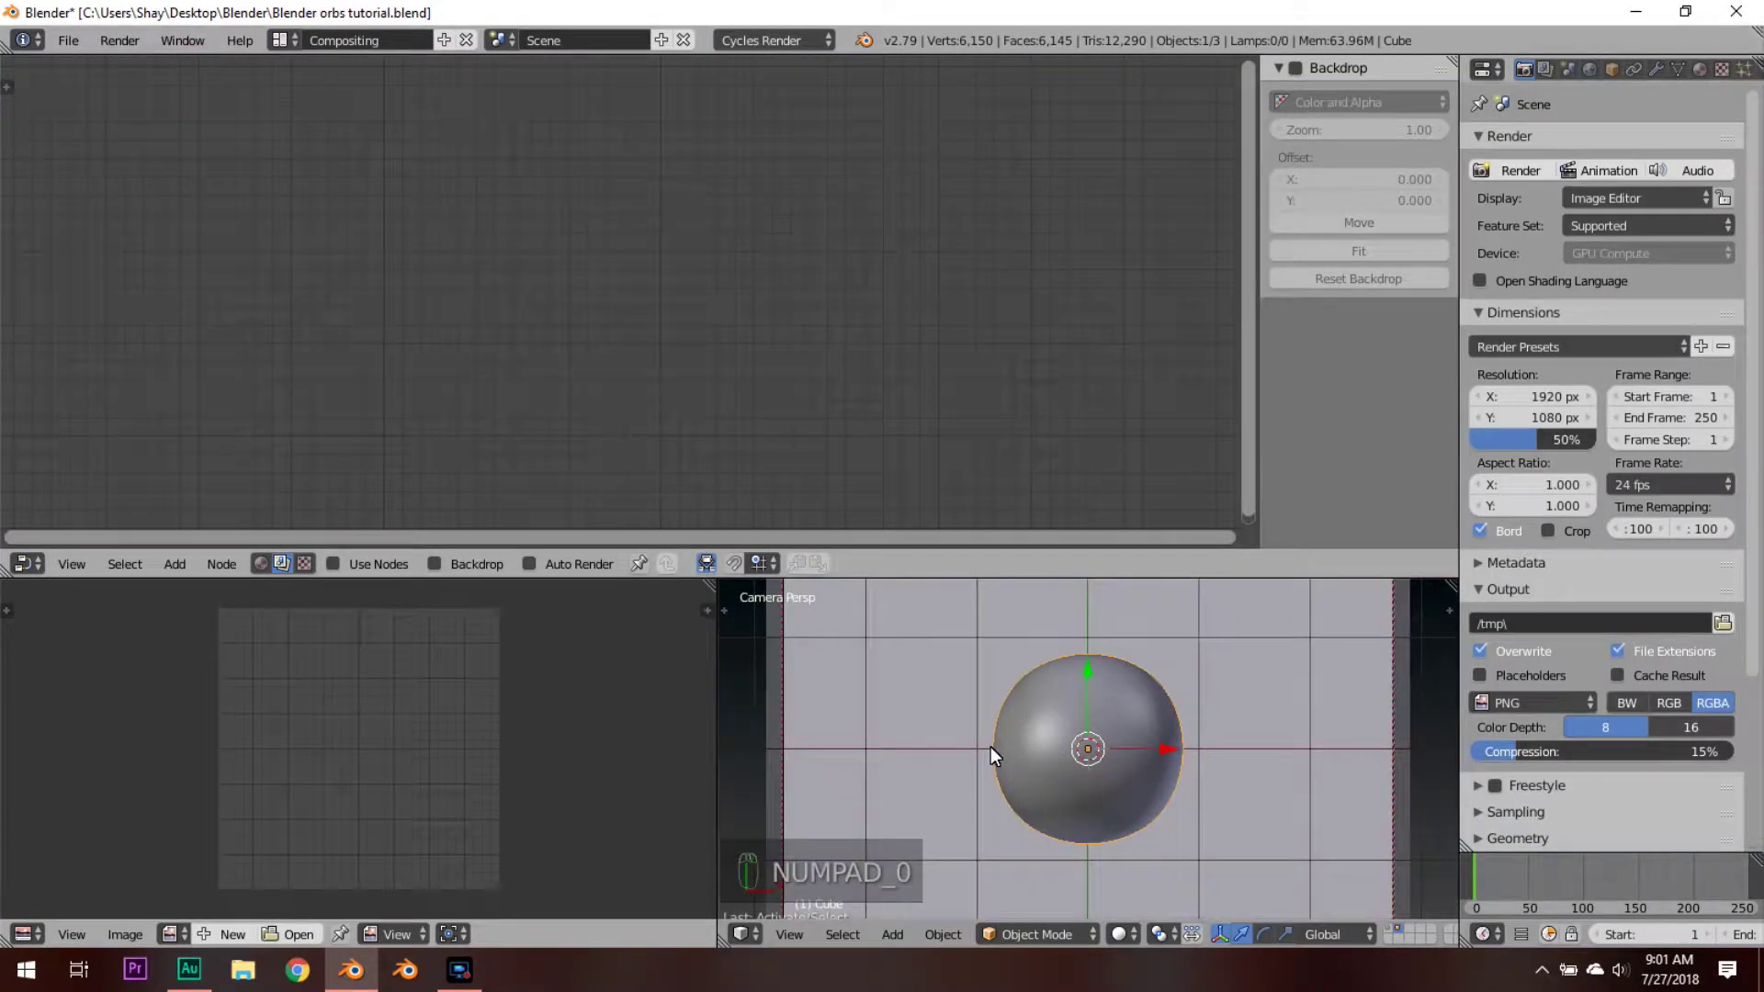
key(shift+z)
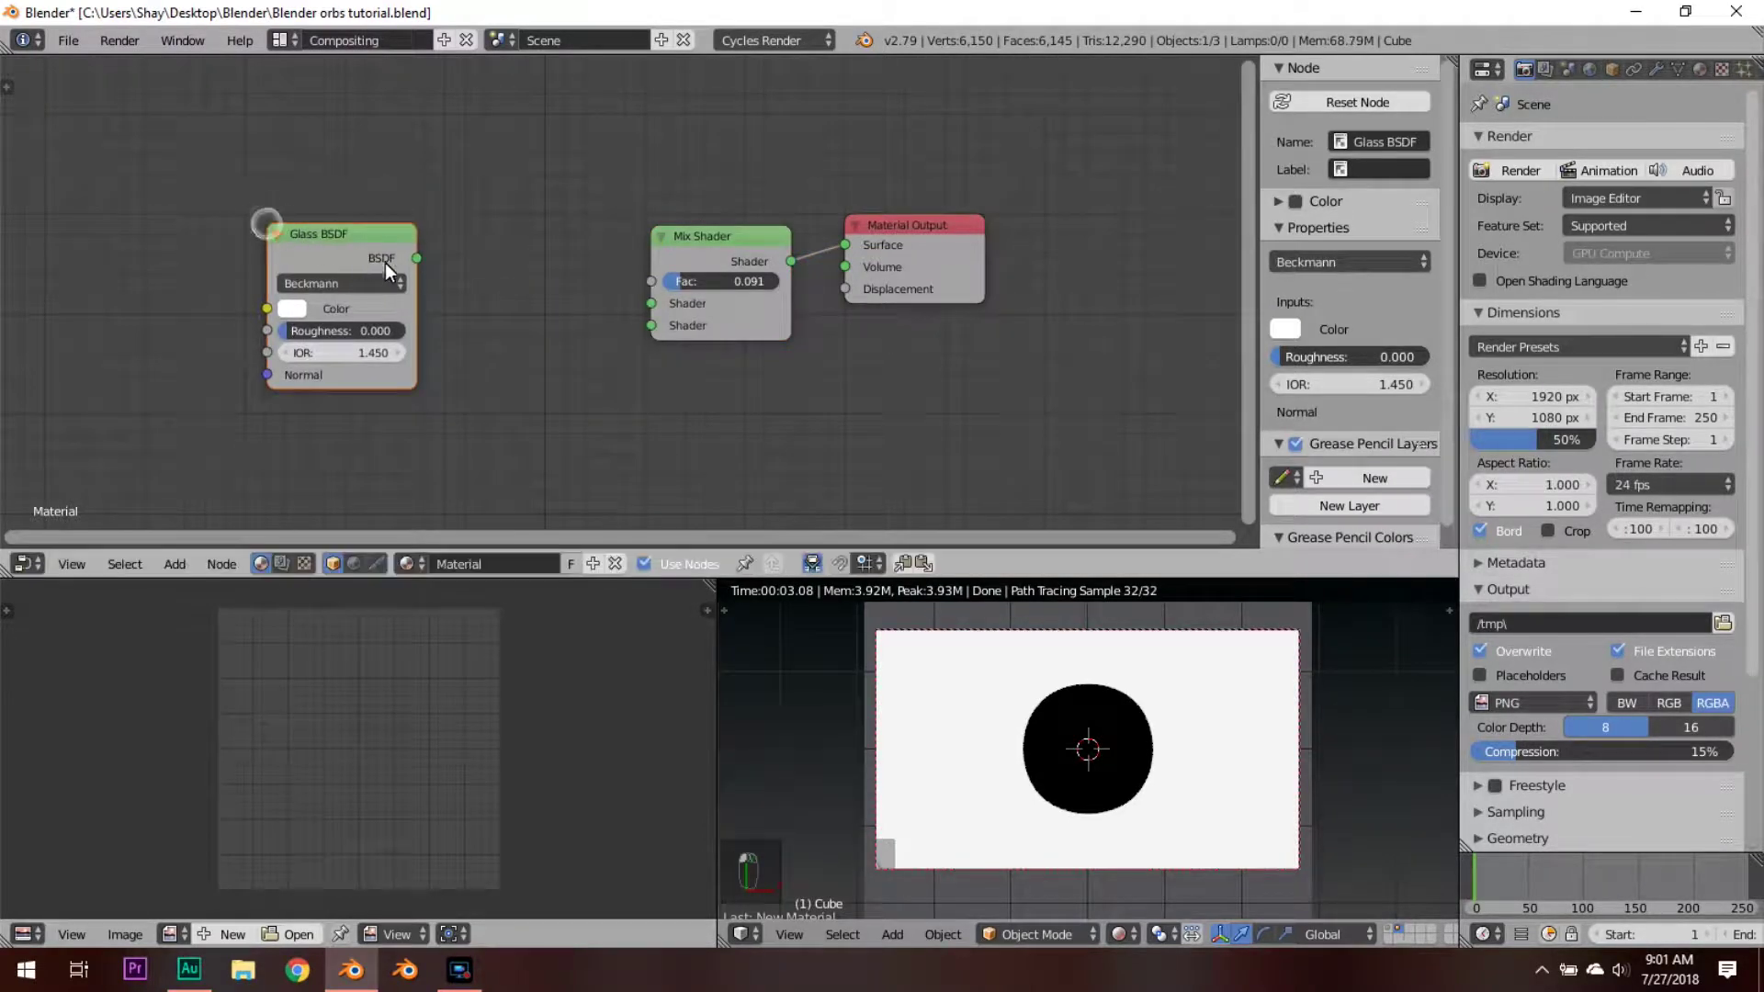
middle_click(653, 308)
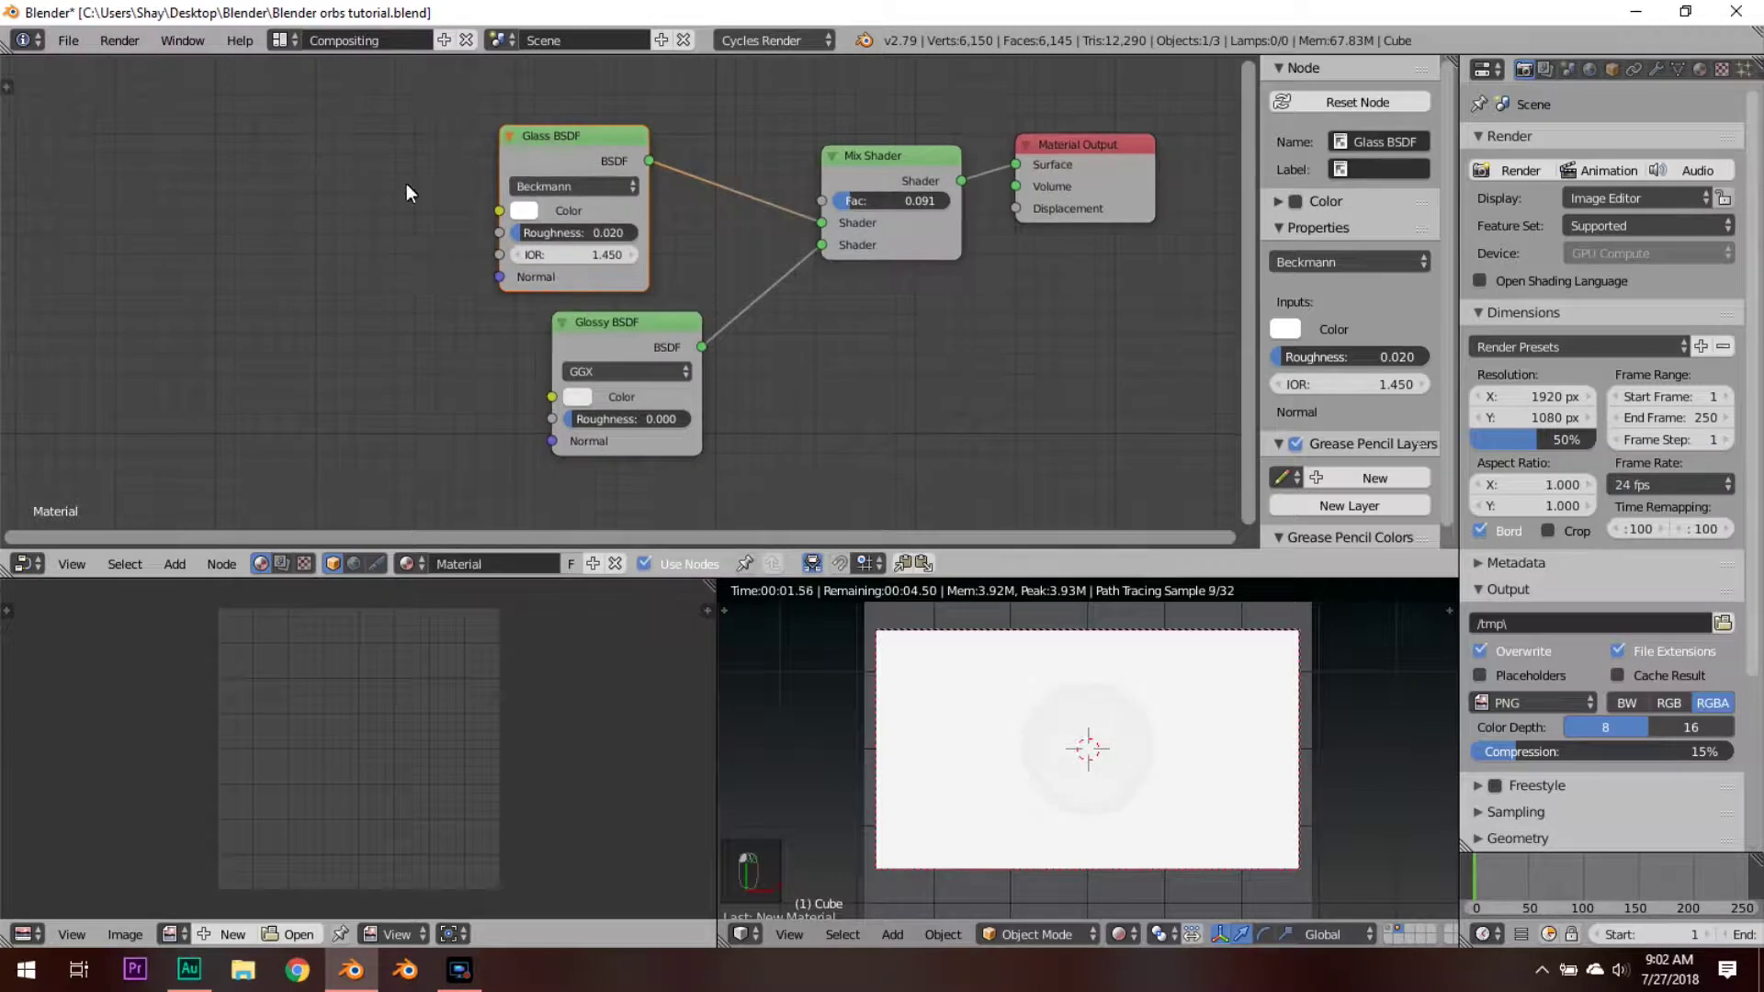
drag(1073, 704, 1121, 758)
key(KP_0)
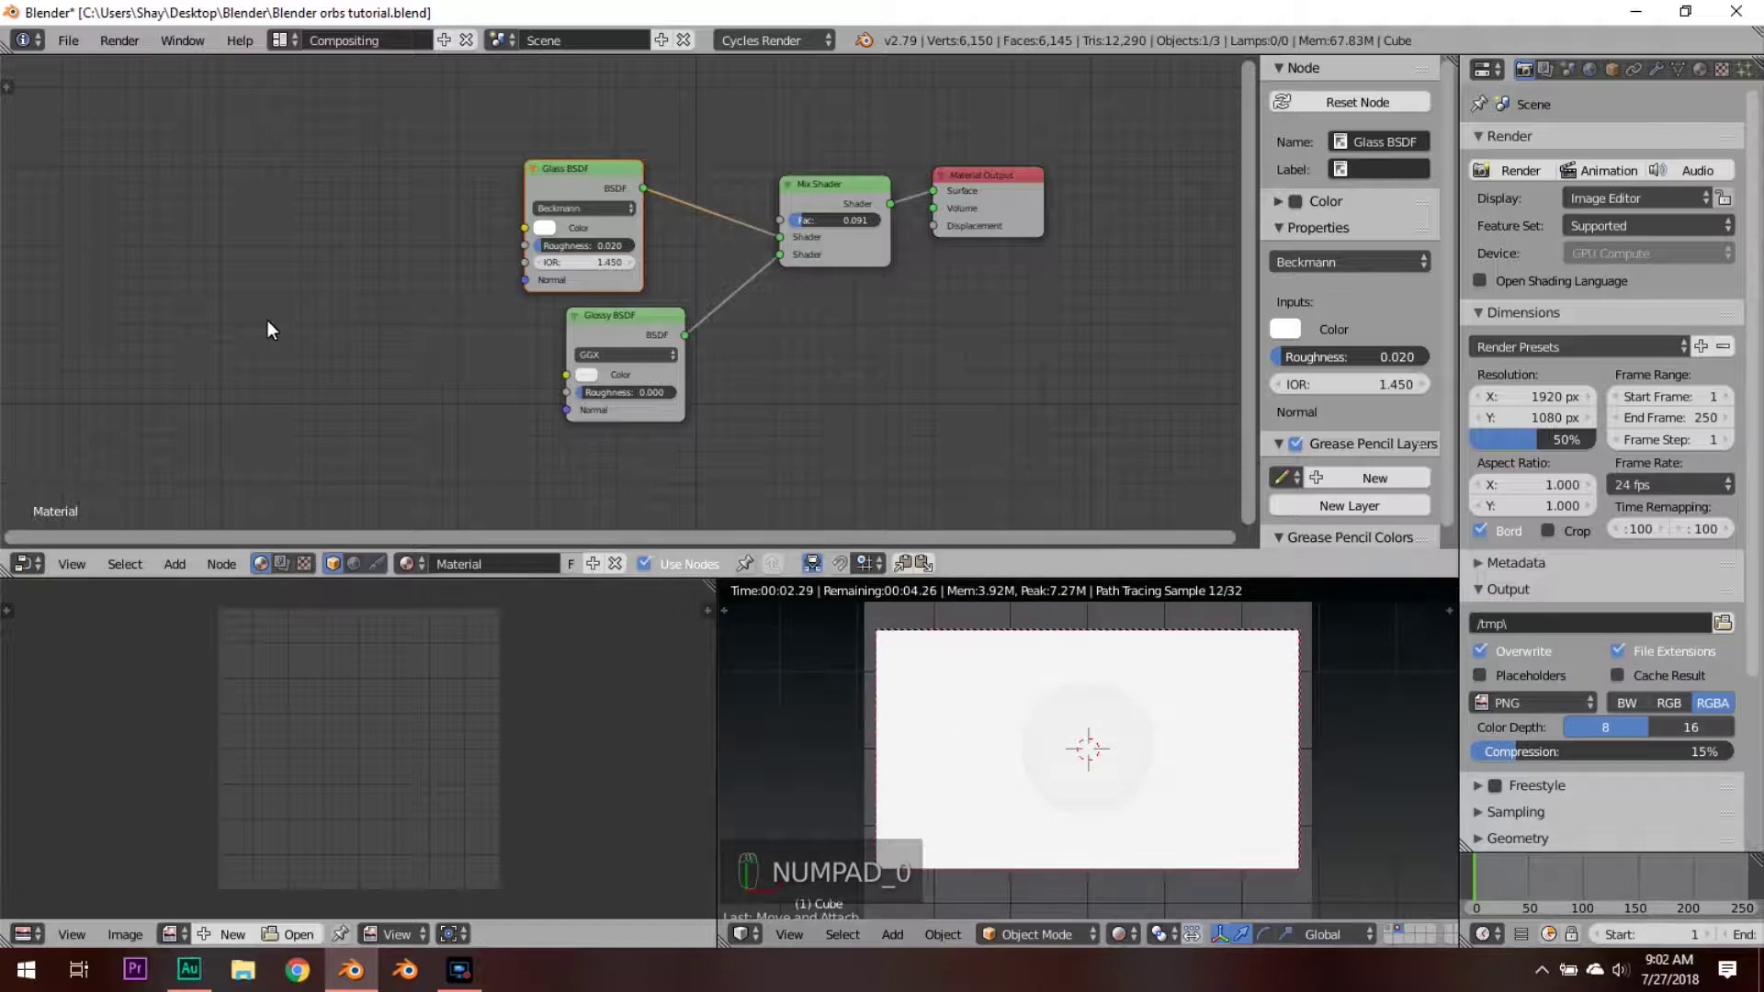
key(KP_0)
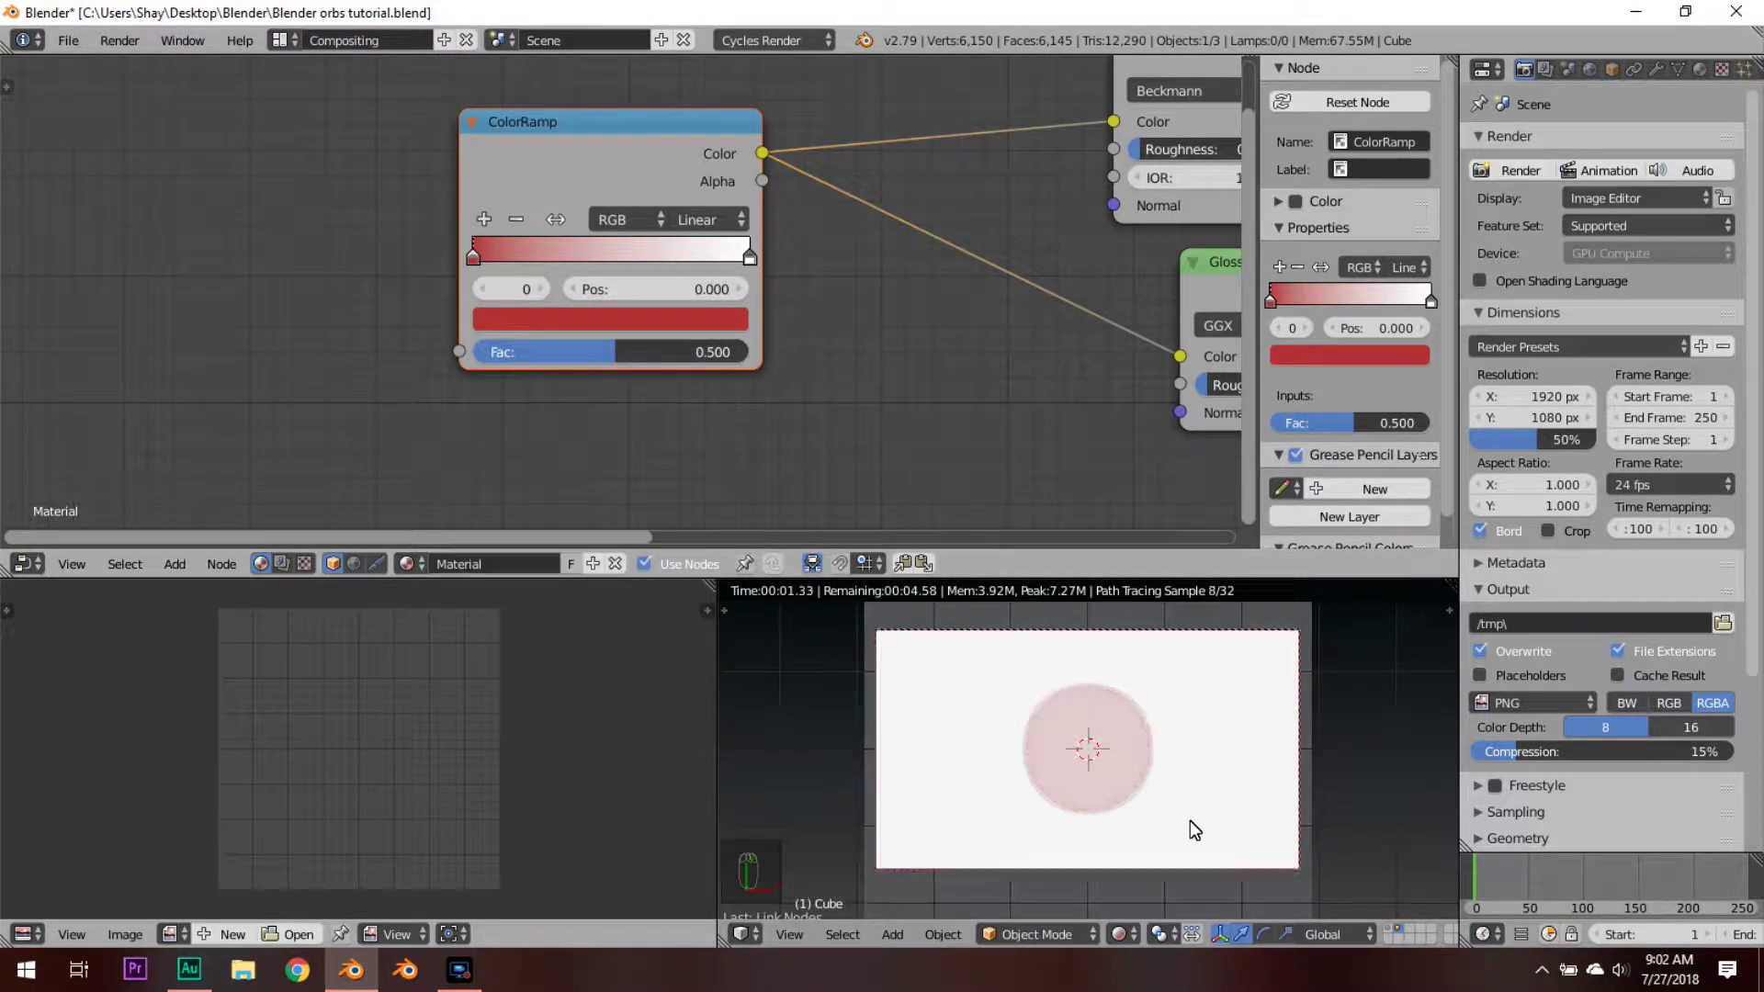
Step: Tint the ramp's right stop pale pink and slide the red stop to position 0.173
drag(1169, 761, 758, 270)
drag(758, 269, 588, 452)
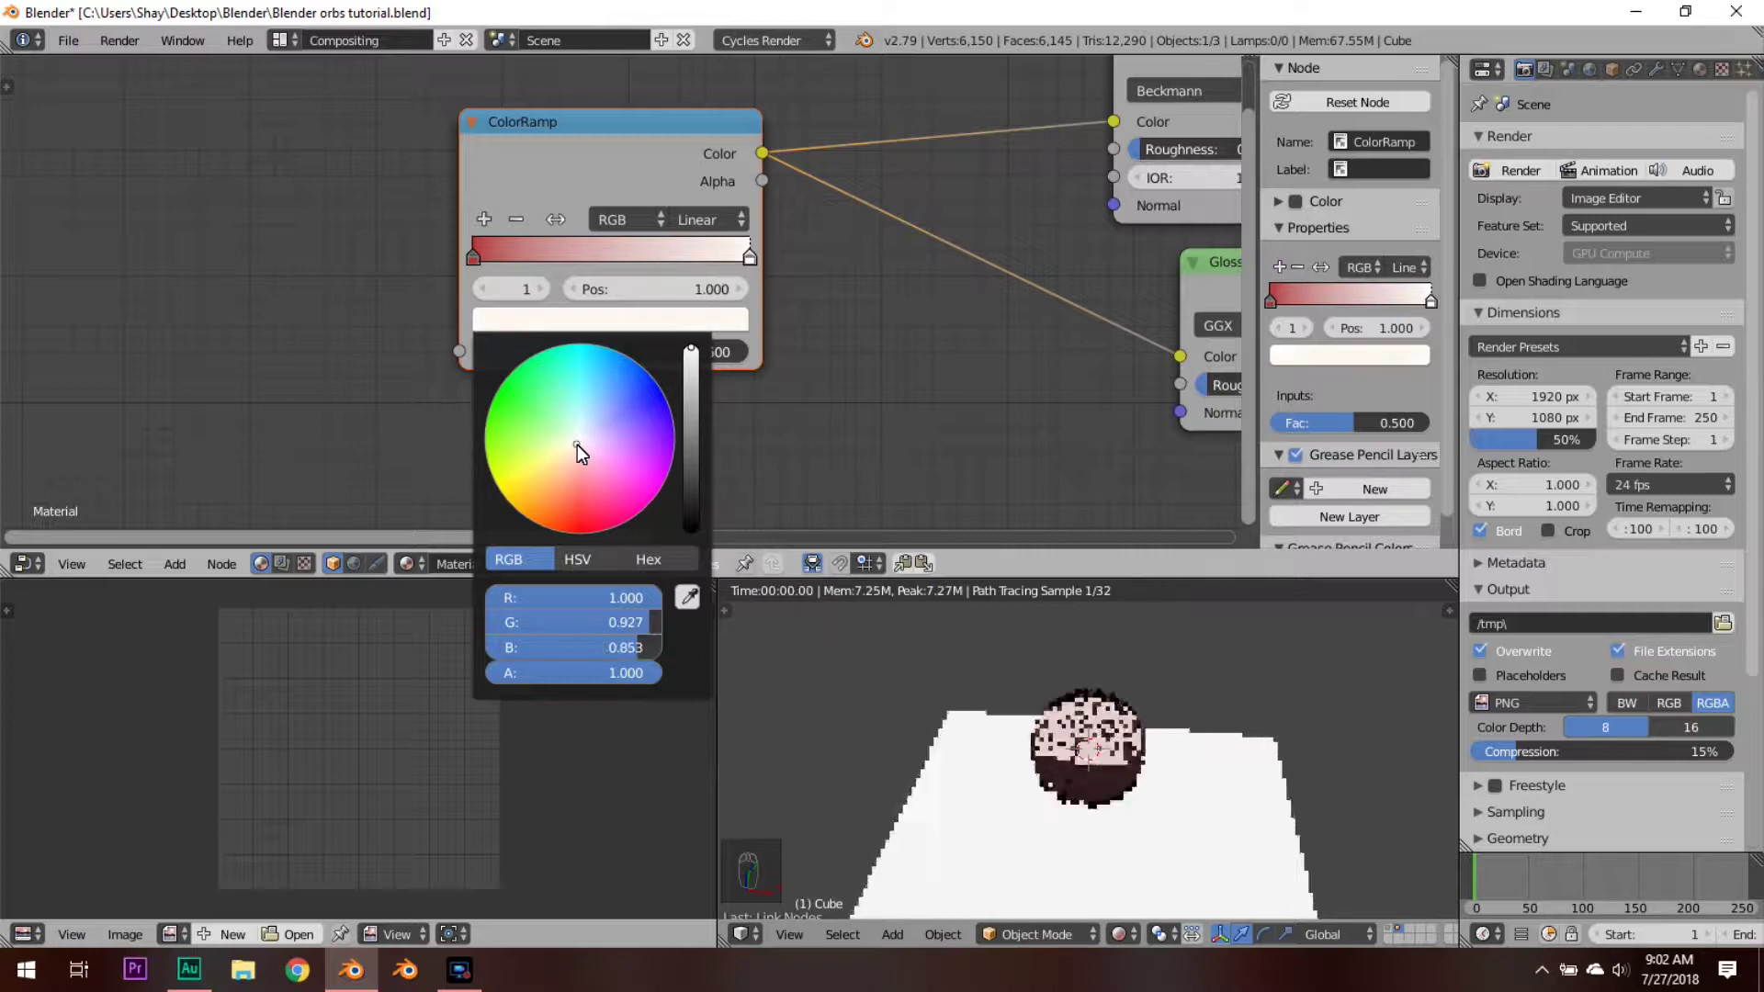
click(587, 452)
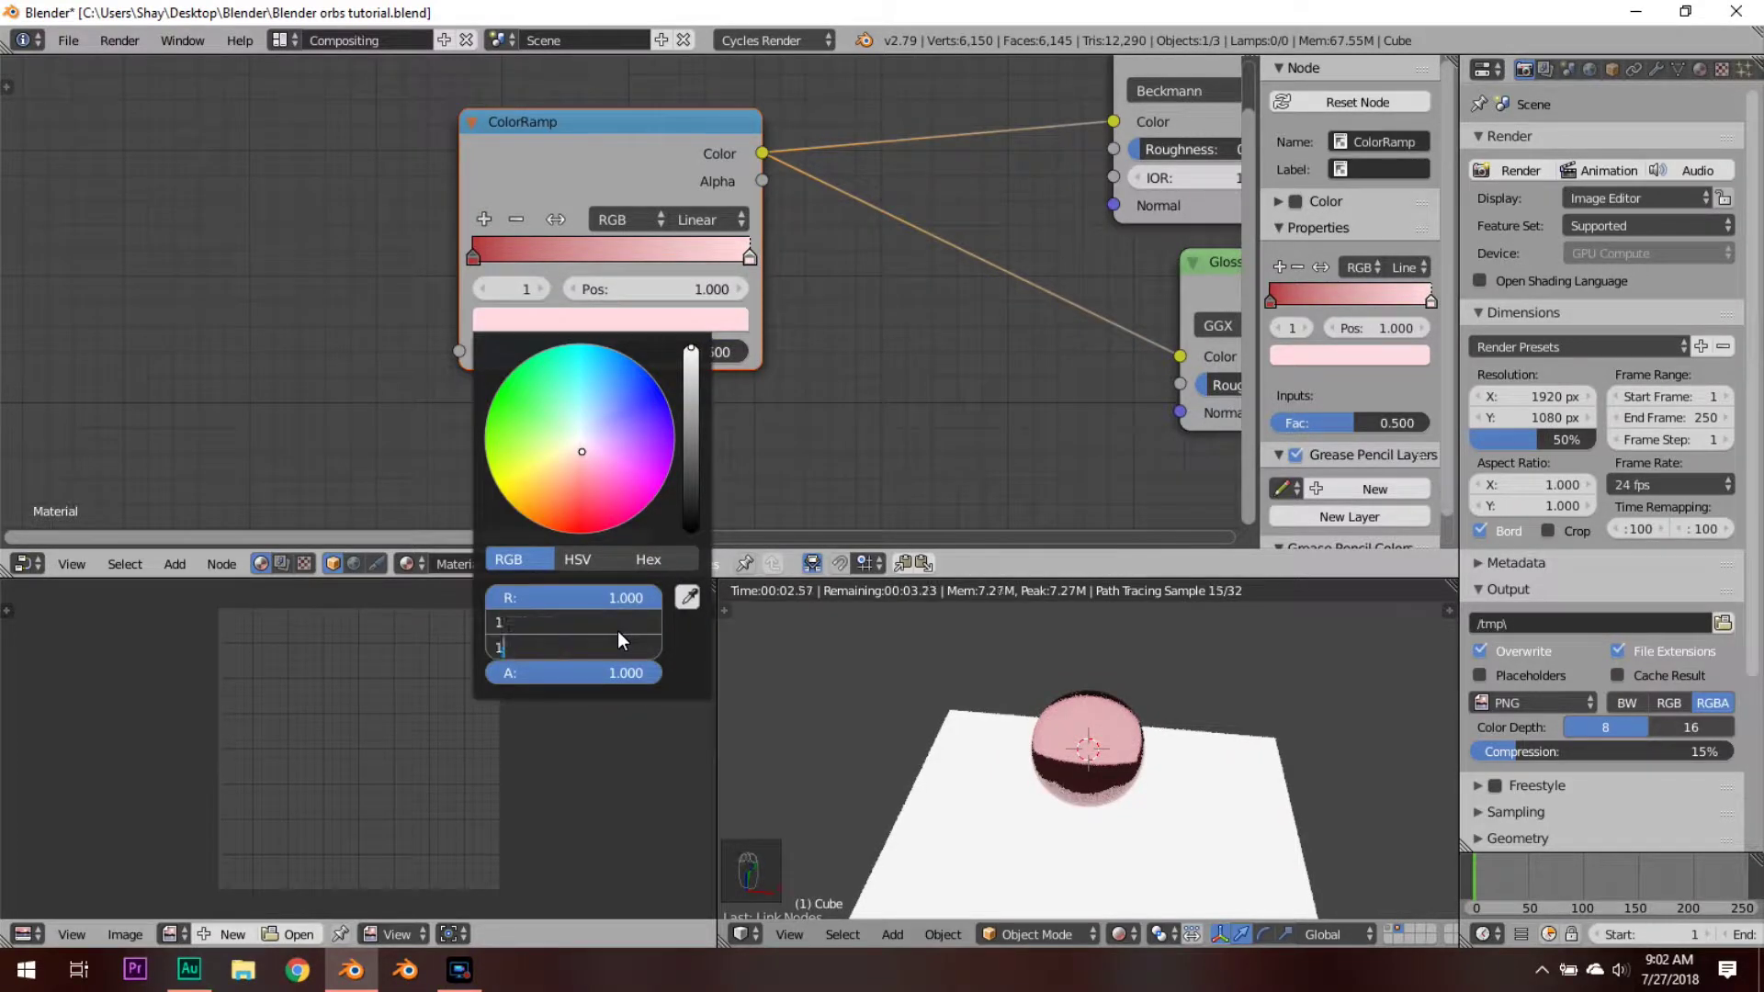
drag(628, 639, 526, 243)
drag(498, 262, 534, 269)
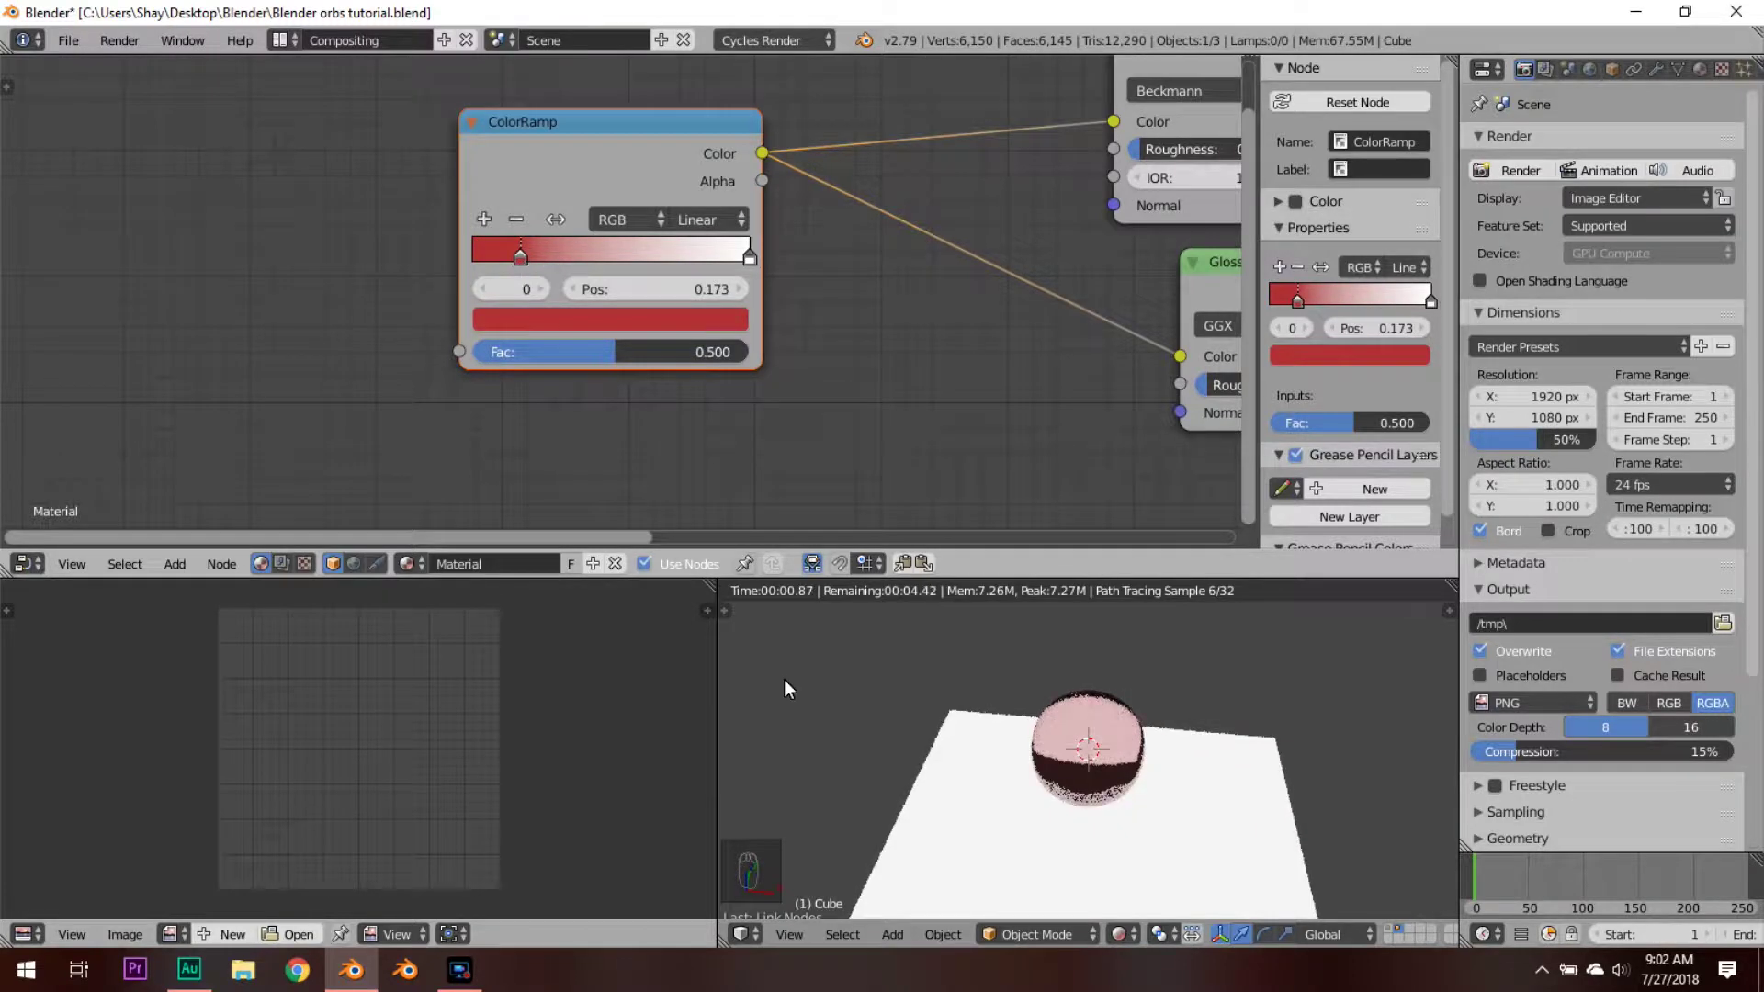
drag(1082, 761, 1073, 833)
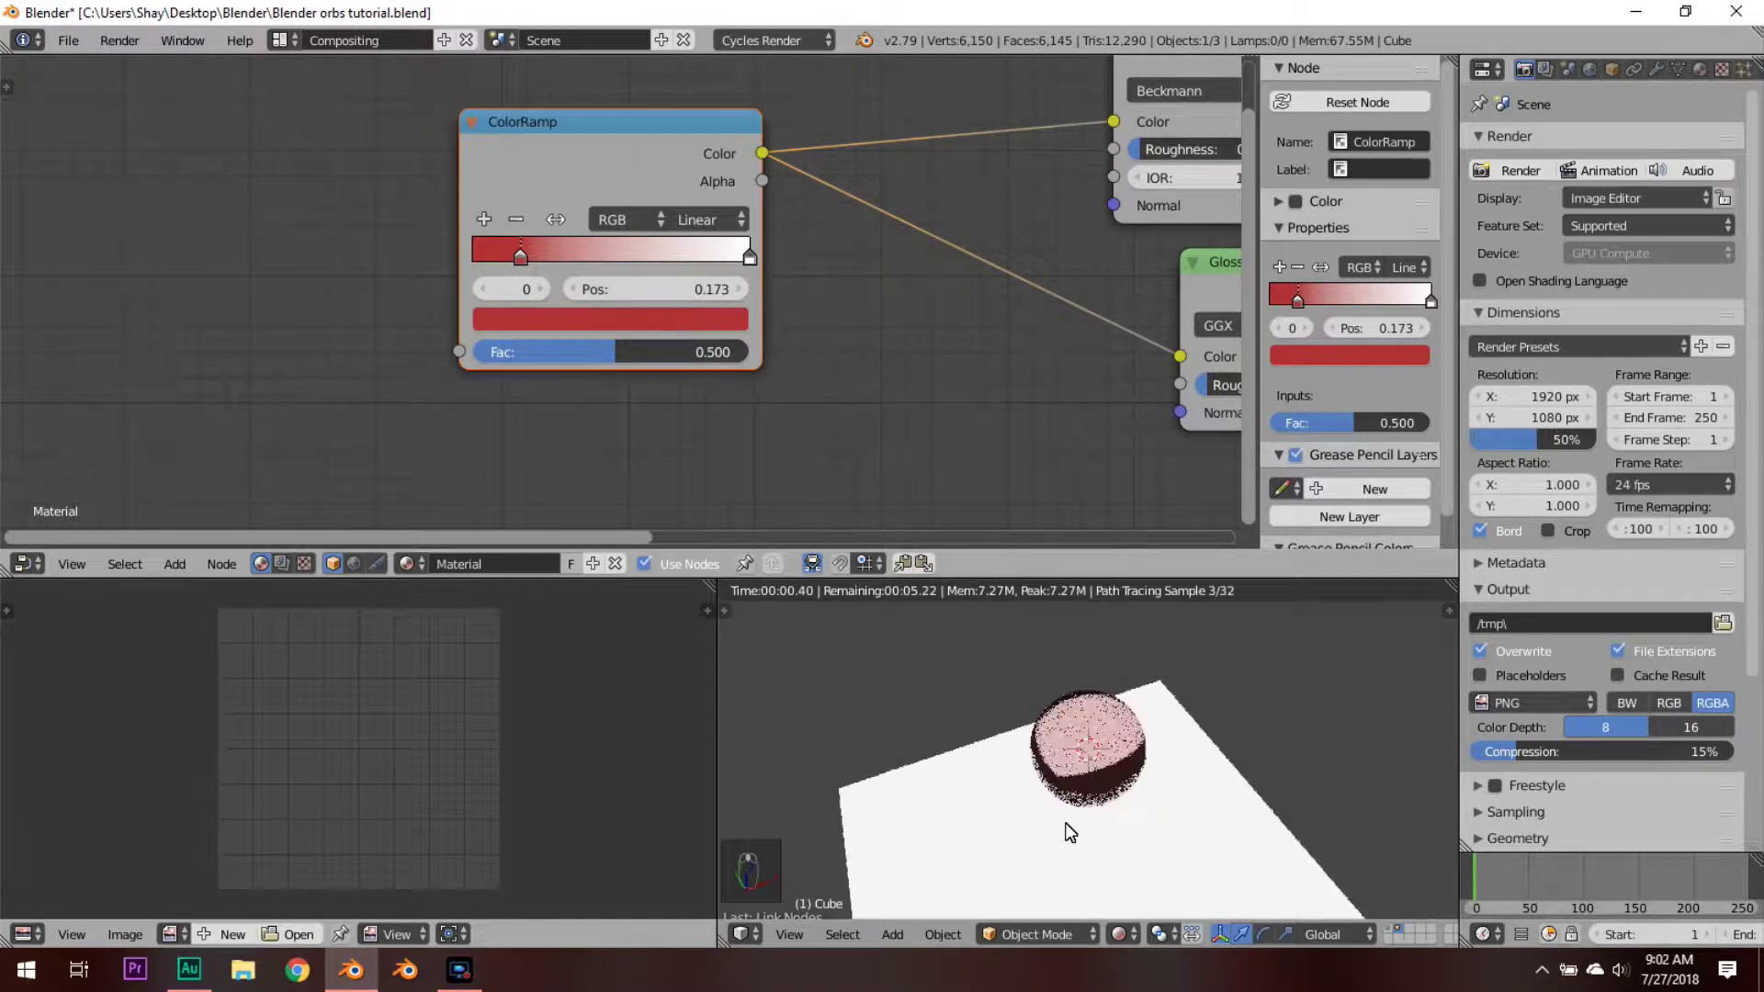
Step: Show the full sphere cluster again through the camera with a rendered preview
key(shift+z)
key(a)
drag(1125, 803, 1102, 761)
key(a)
key(a)
key(m)
key(1)
key(a)
key(KP_0)
key(shift+z)
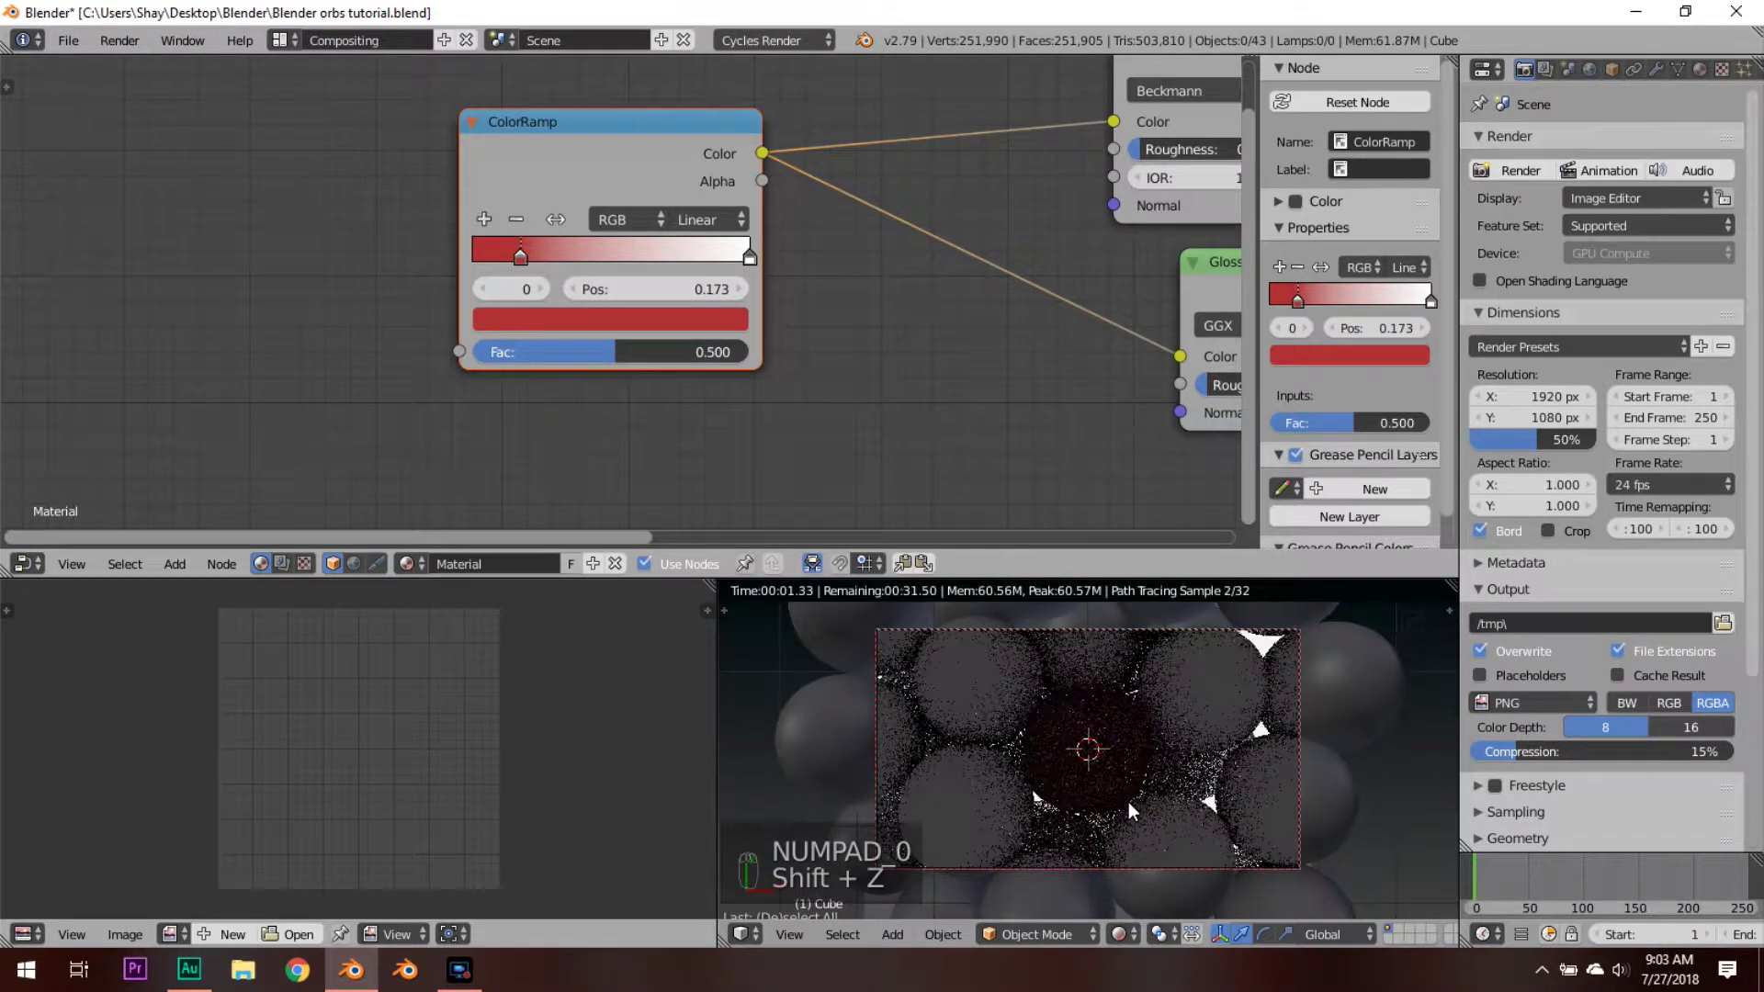
key(shift+z)
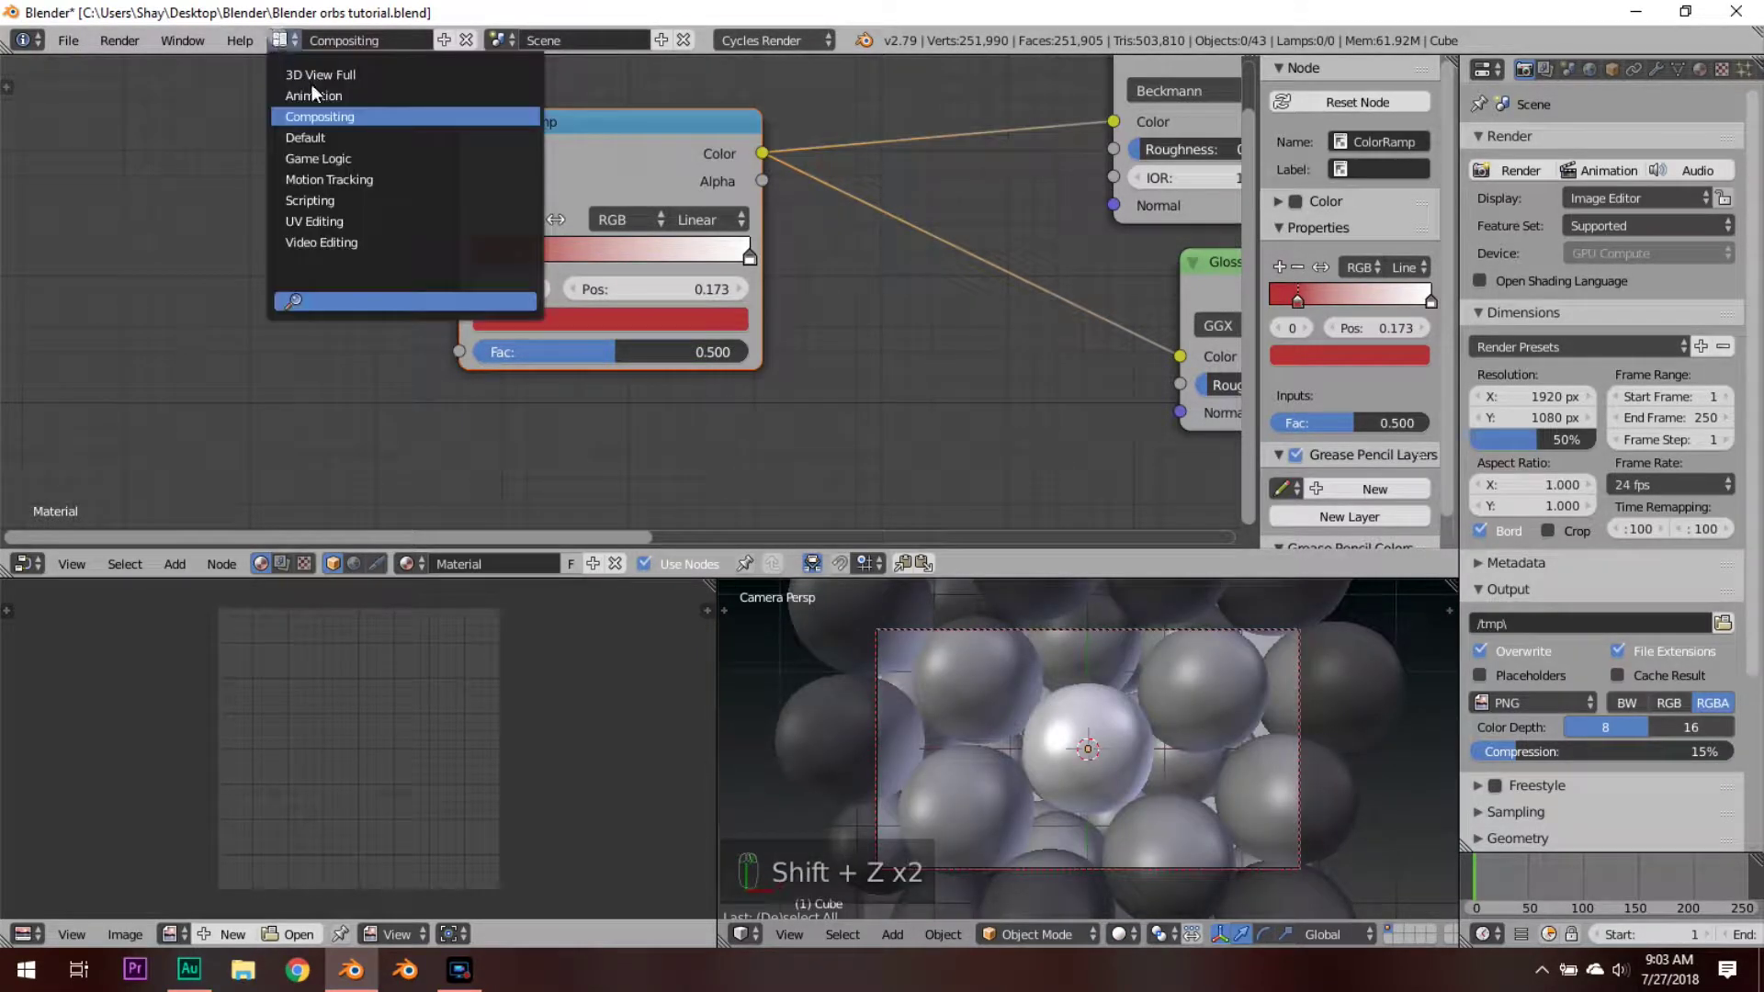
Step: Link the red glass material to all selected spheres via Ctrl+L > Materials
drag(664, 378, 785, 245)
key(a)
key(a)
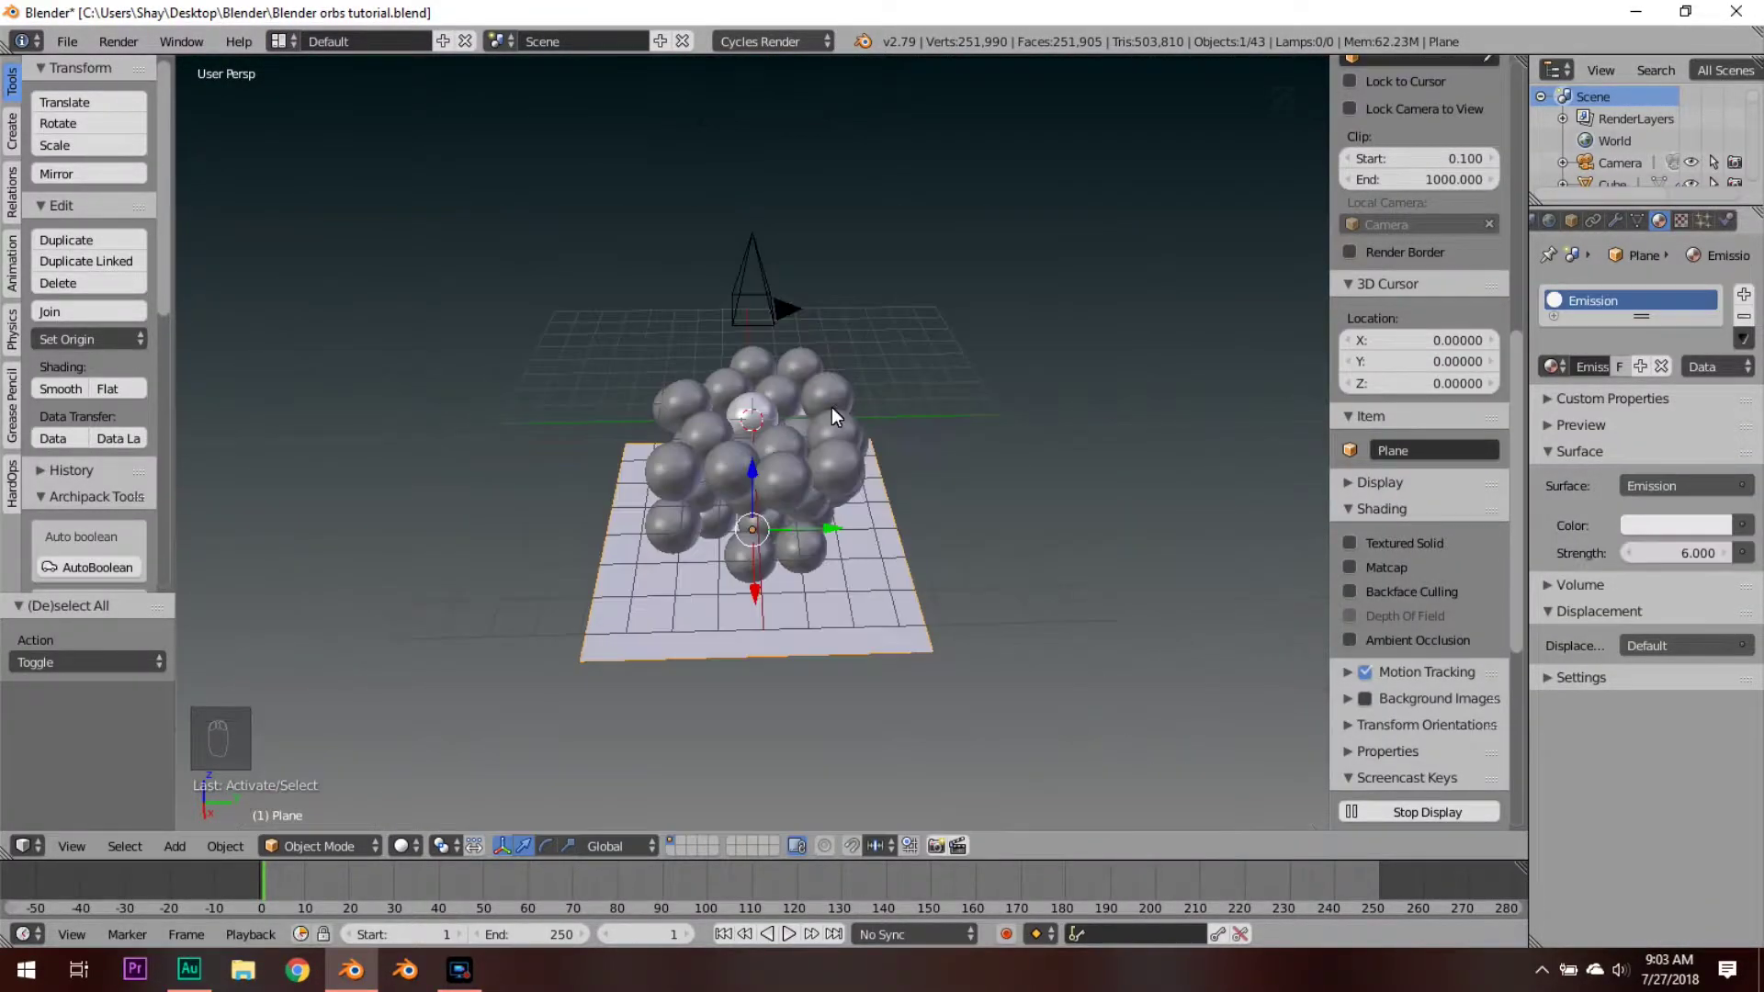
key(h)
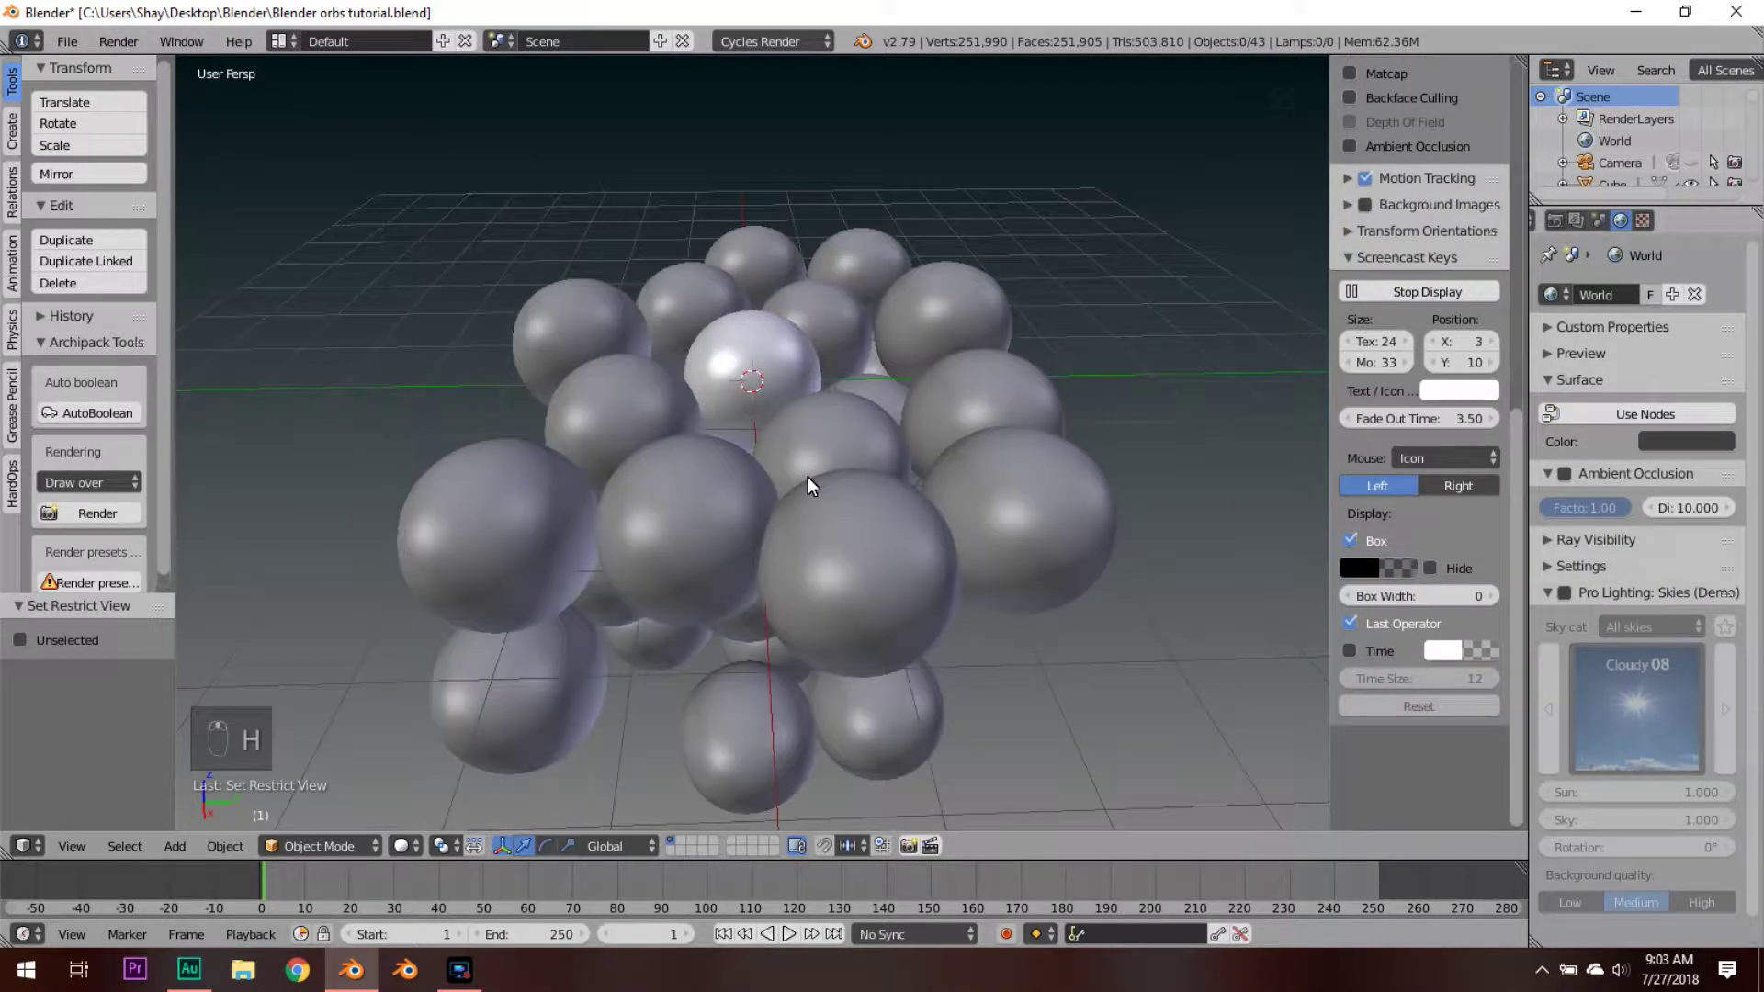
key(a)
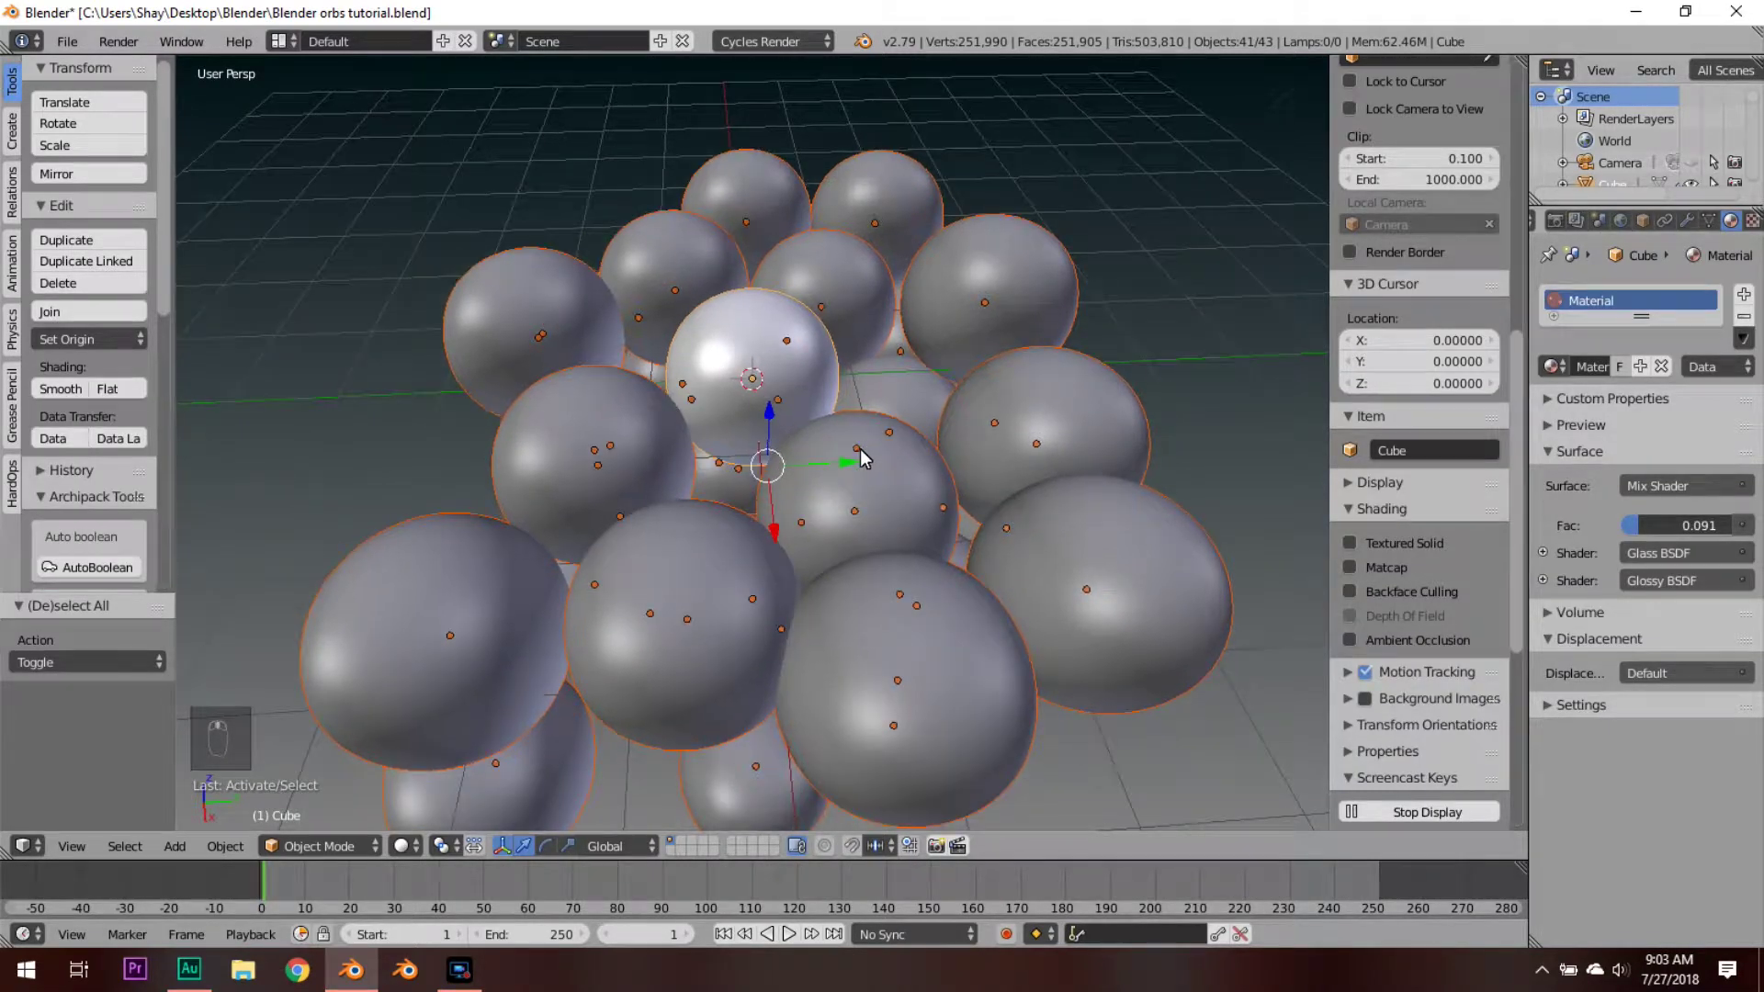
drag(1026, 485, 1026, 484)
key(ctrl+l)
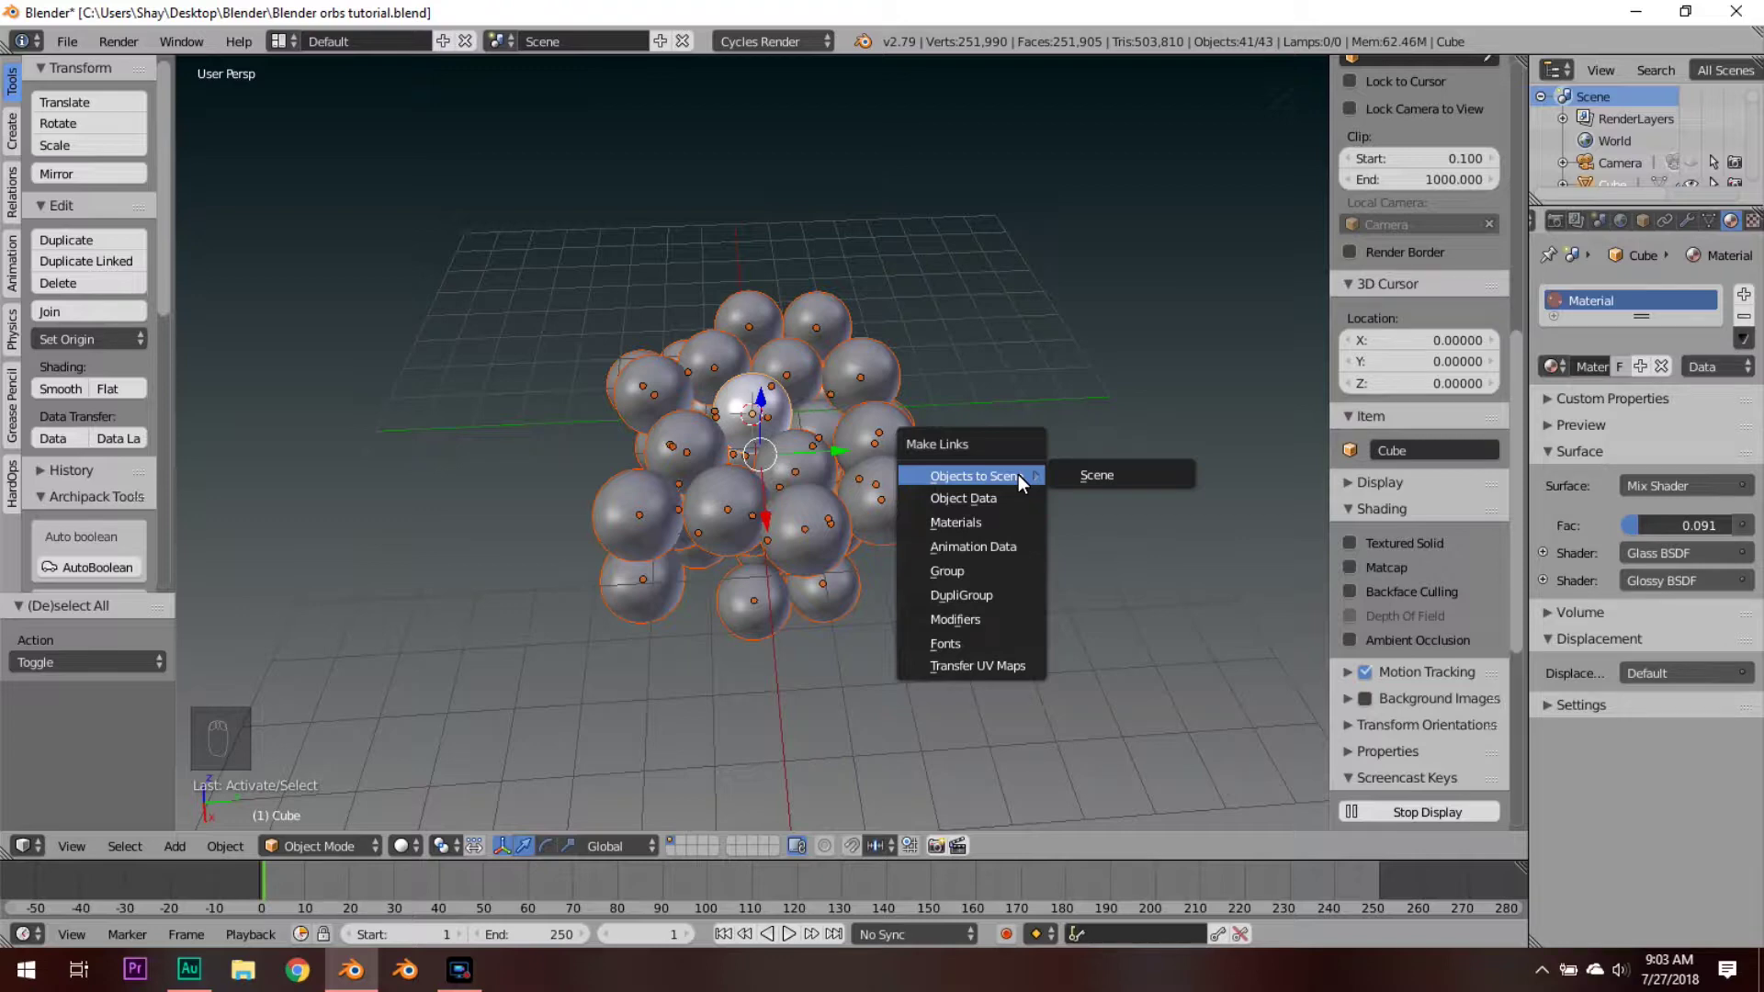
key(Down)
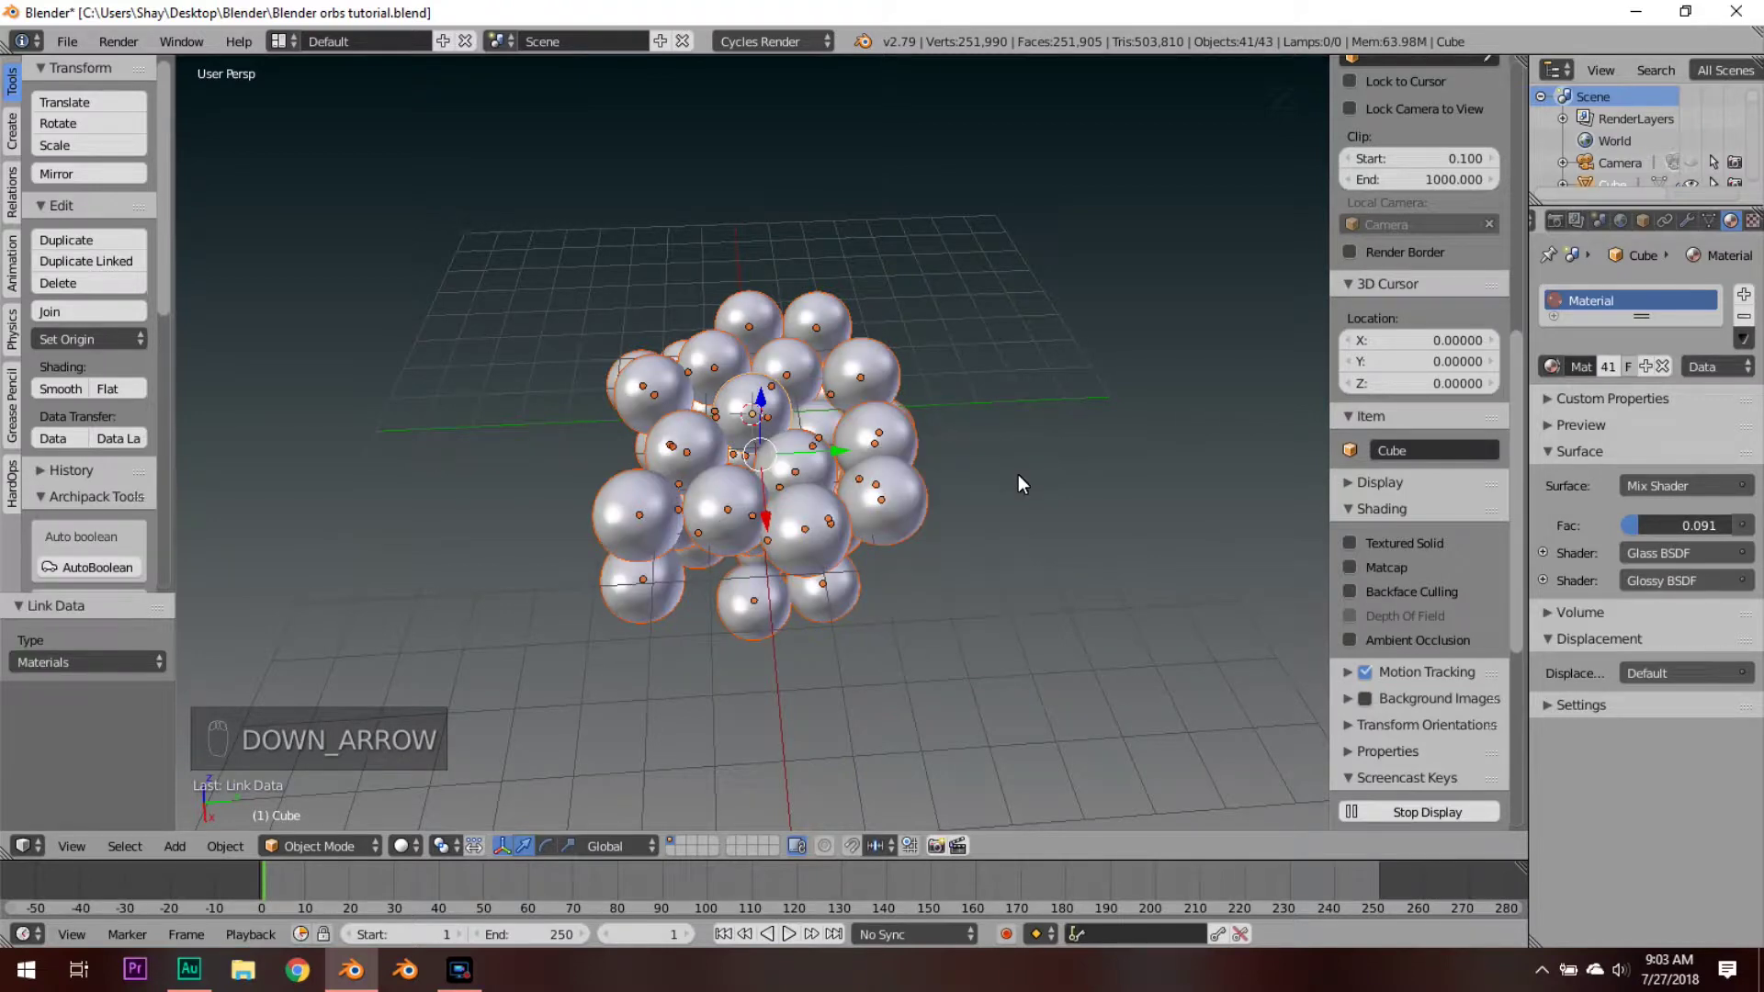
Step: Unhide everything and live-render the pink-red glass orbs through the camera
key(a)
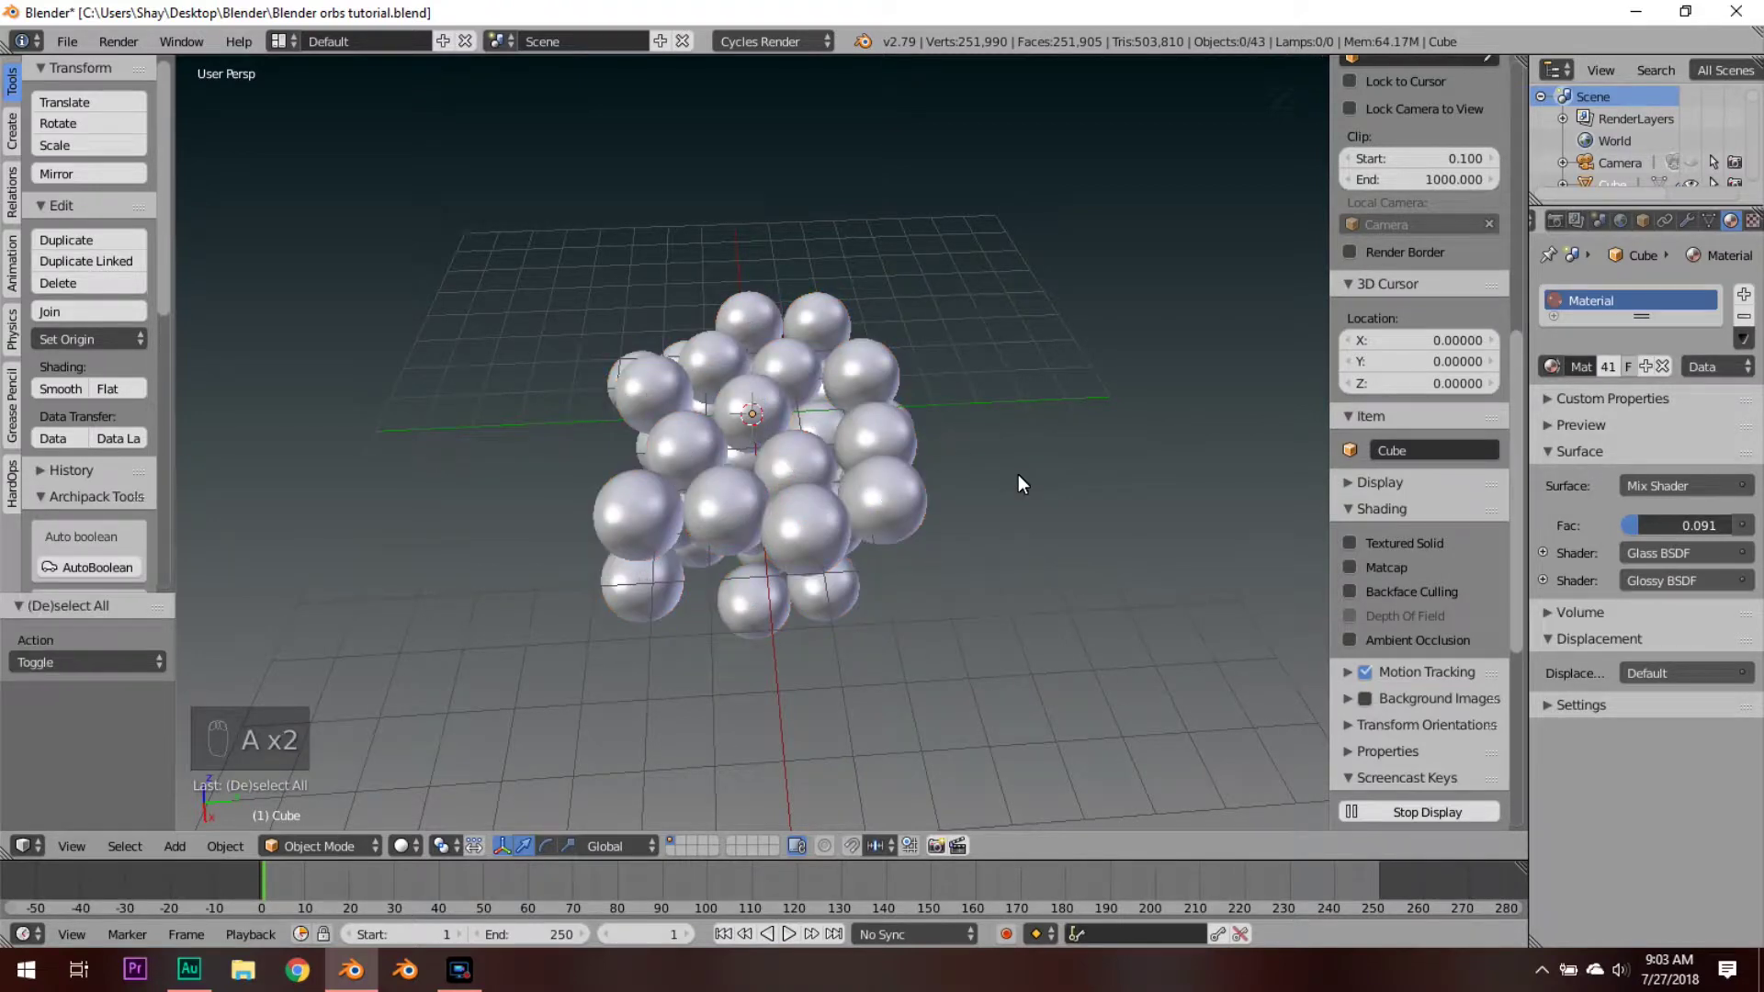
key(alt+h)
key(a)
key(KP_0)
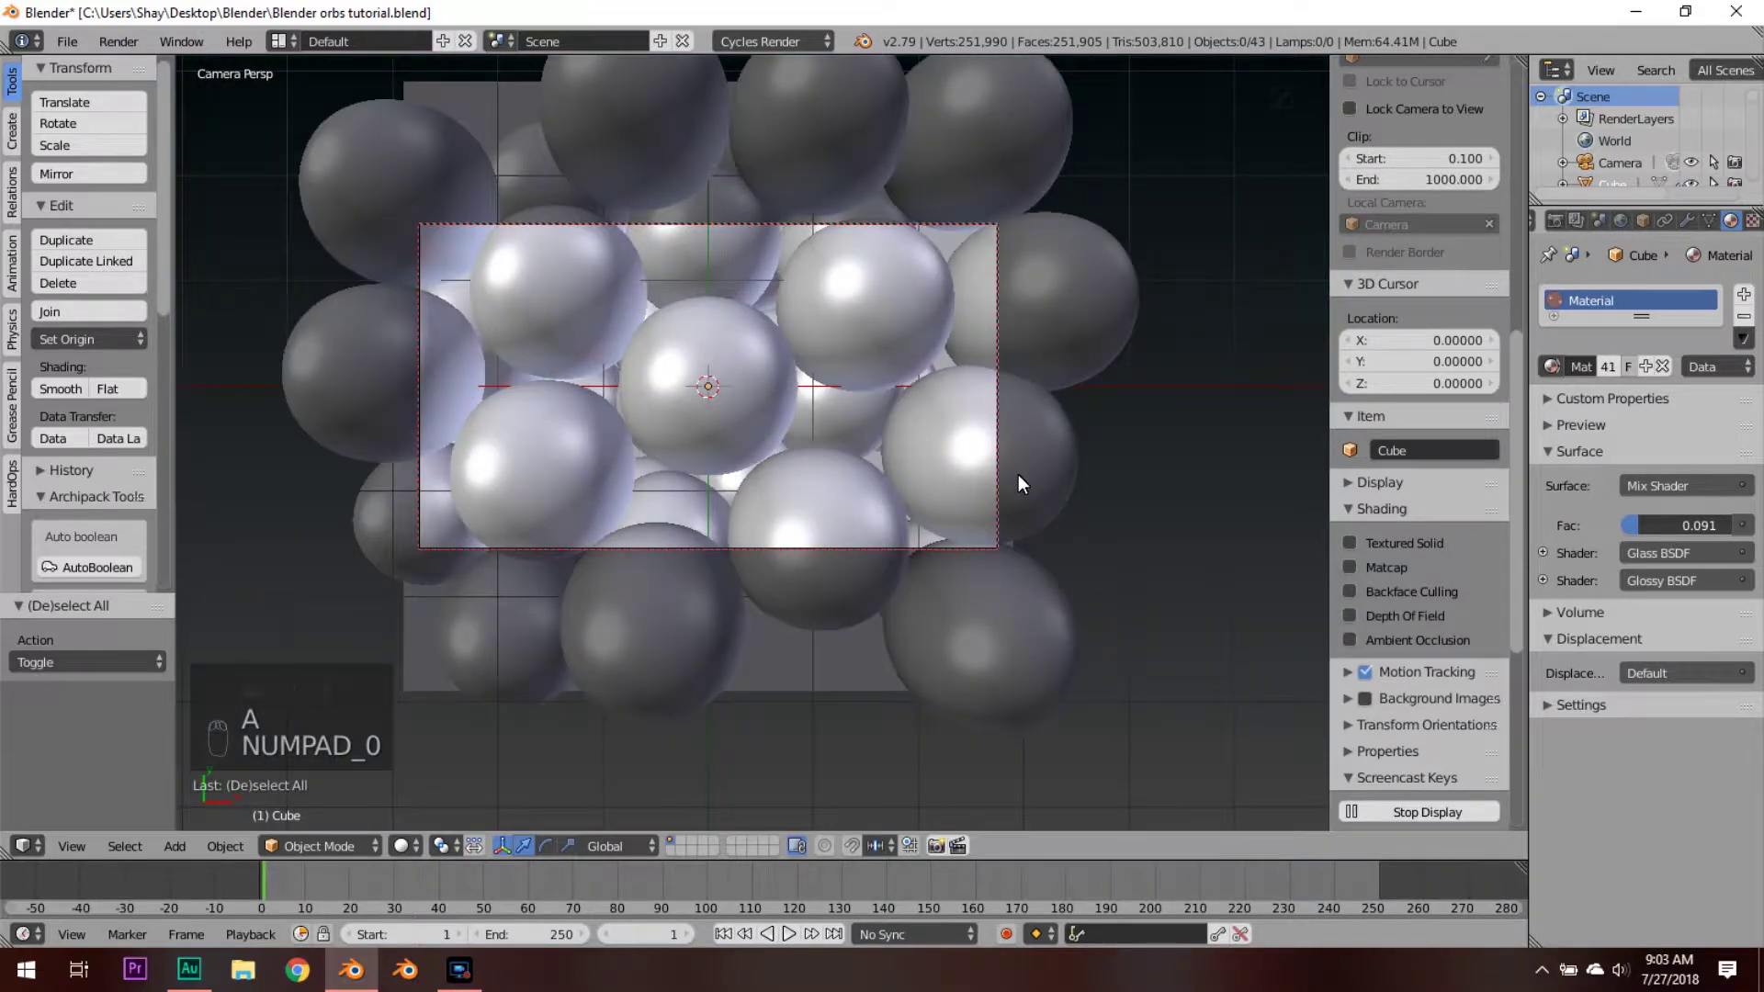
key(shift+z)
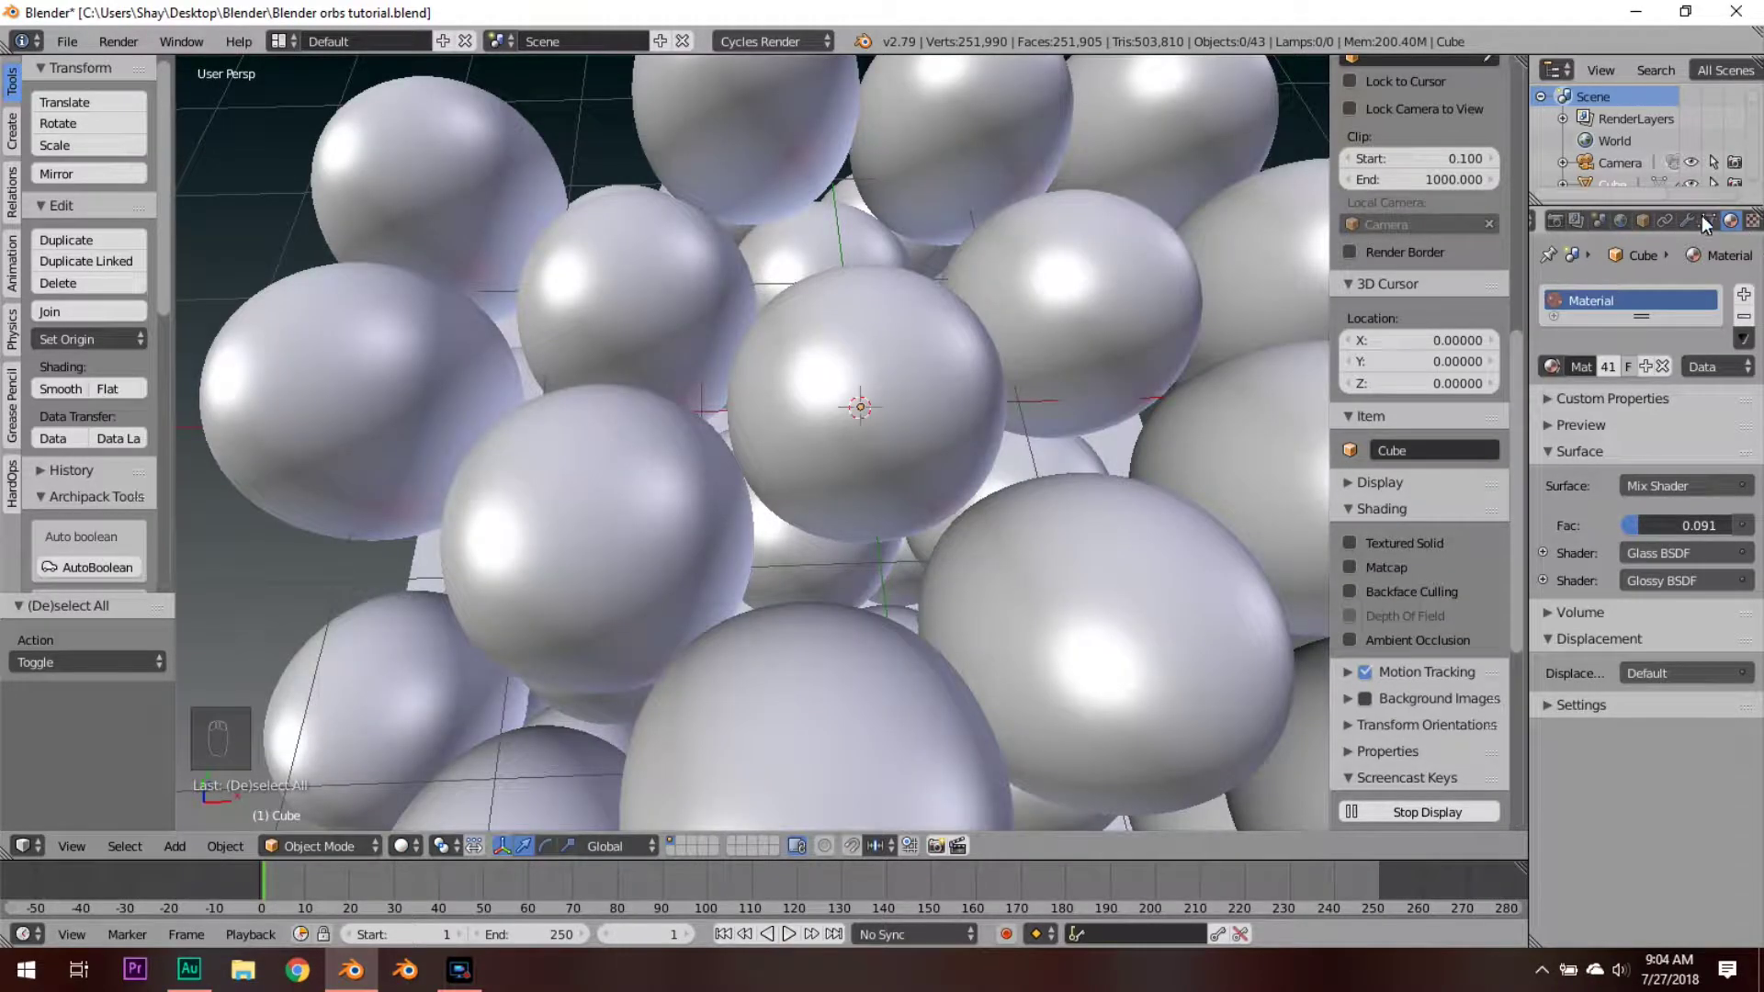
Step: Set the world color to an Environment Texture using the room HDRI image
middle_click(1637, 232)
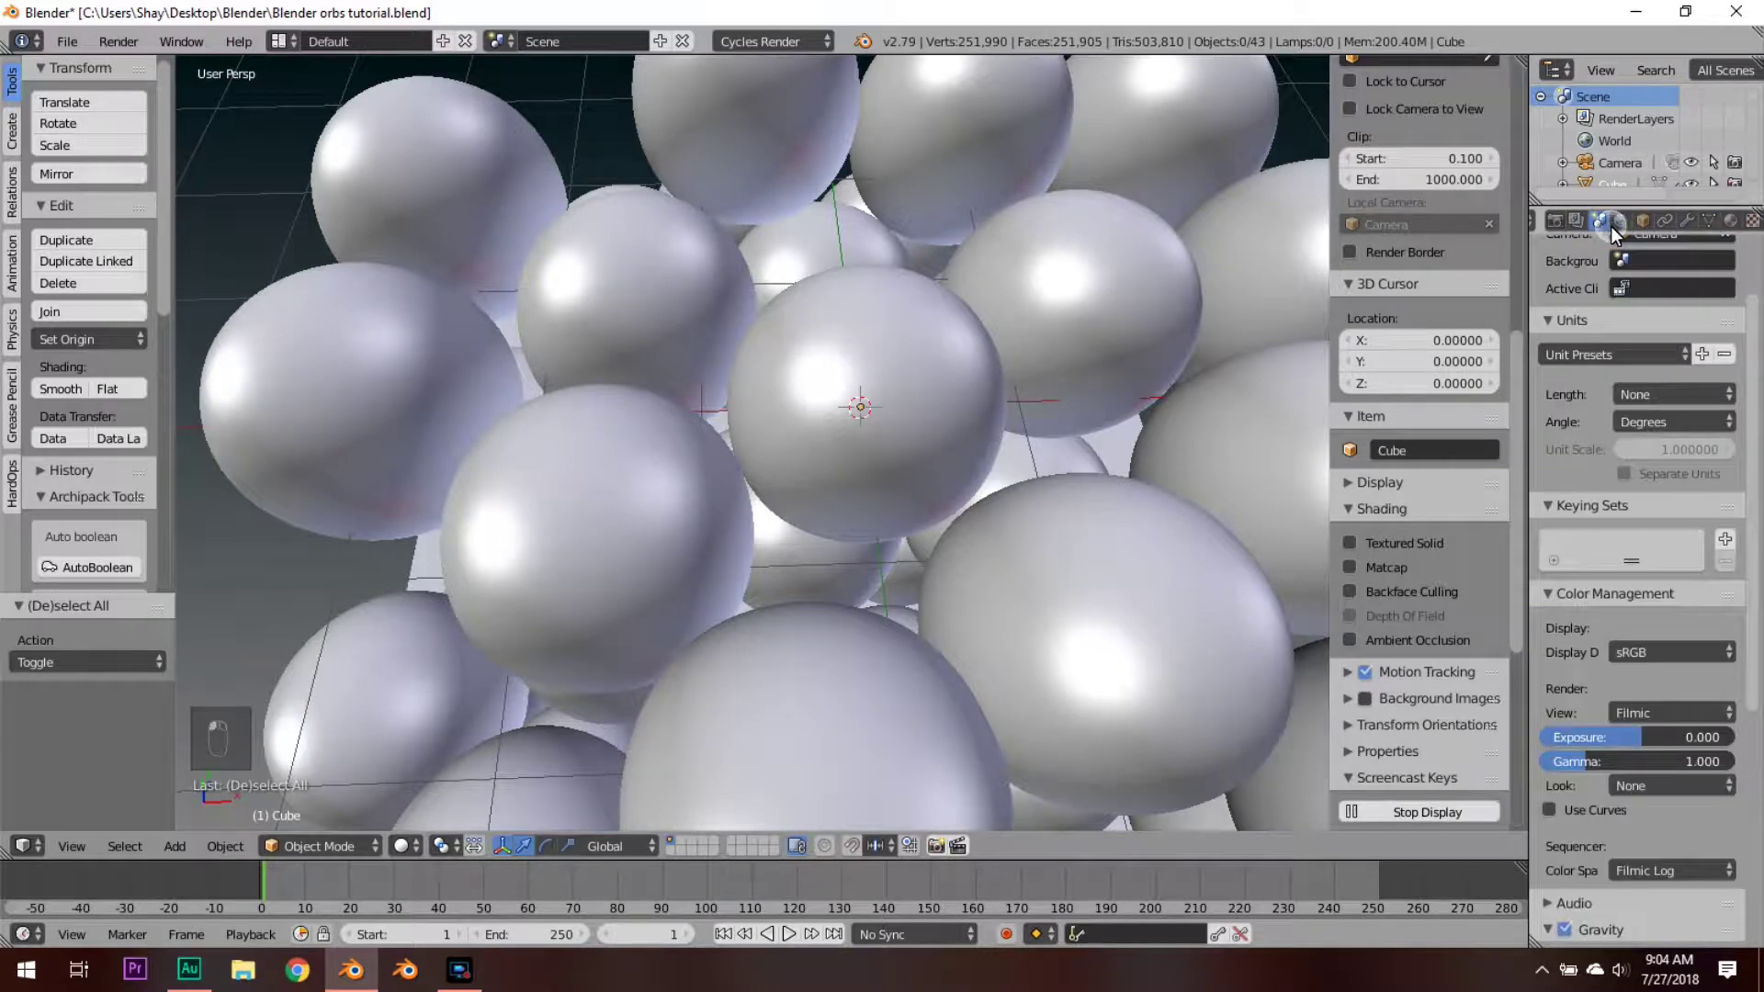
middle_click(1642, 229)
drag(1595, 656, 1569, 595)
drag(1616, 495, 1646, 386)
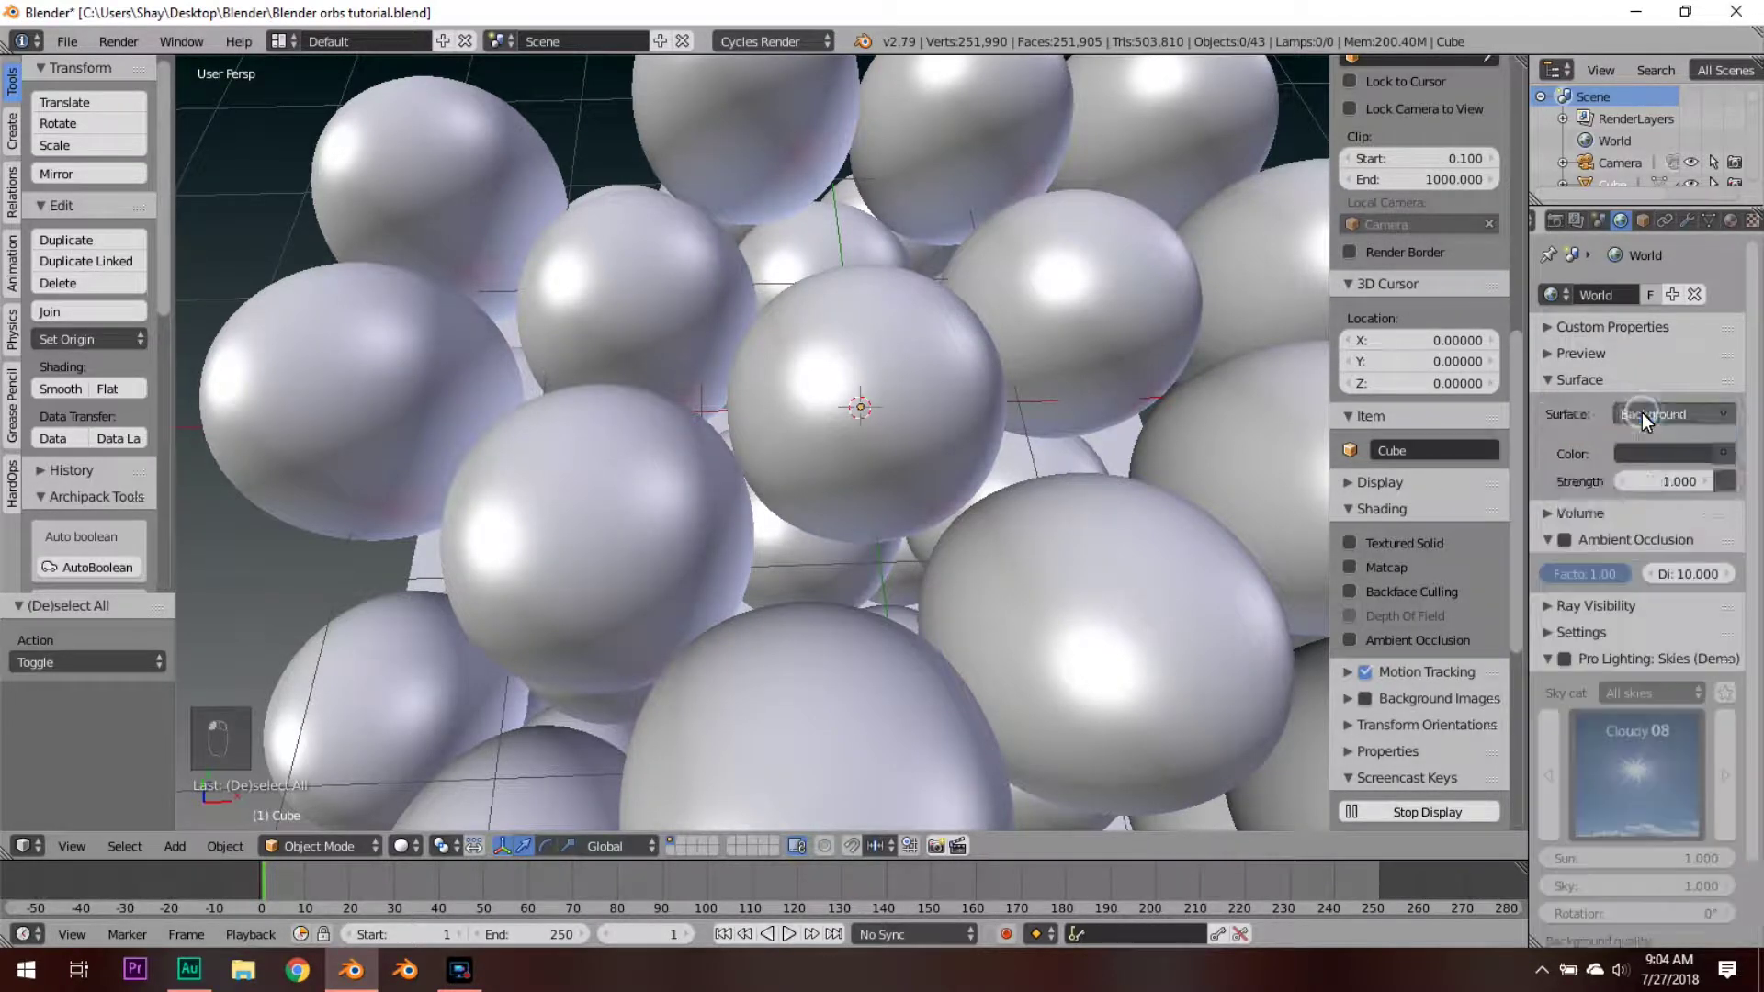
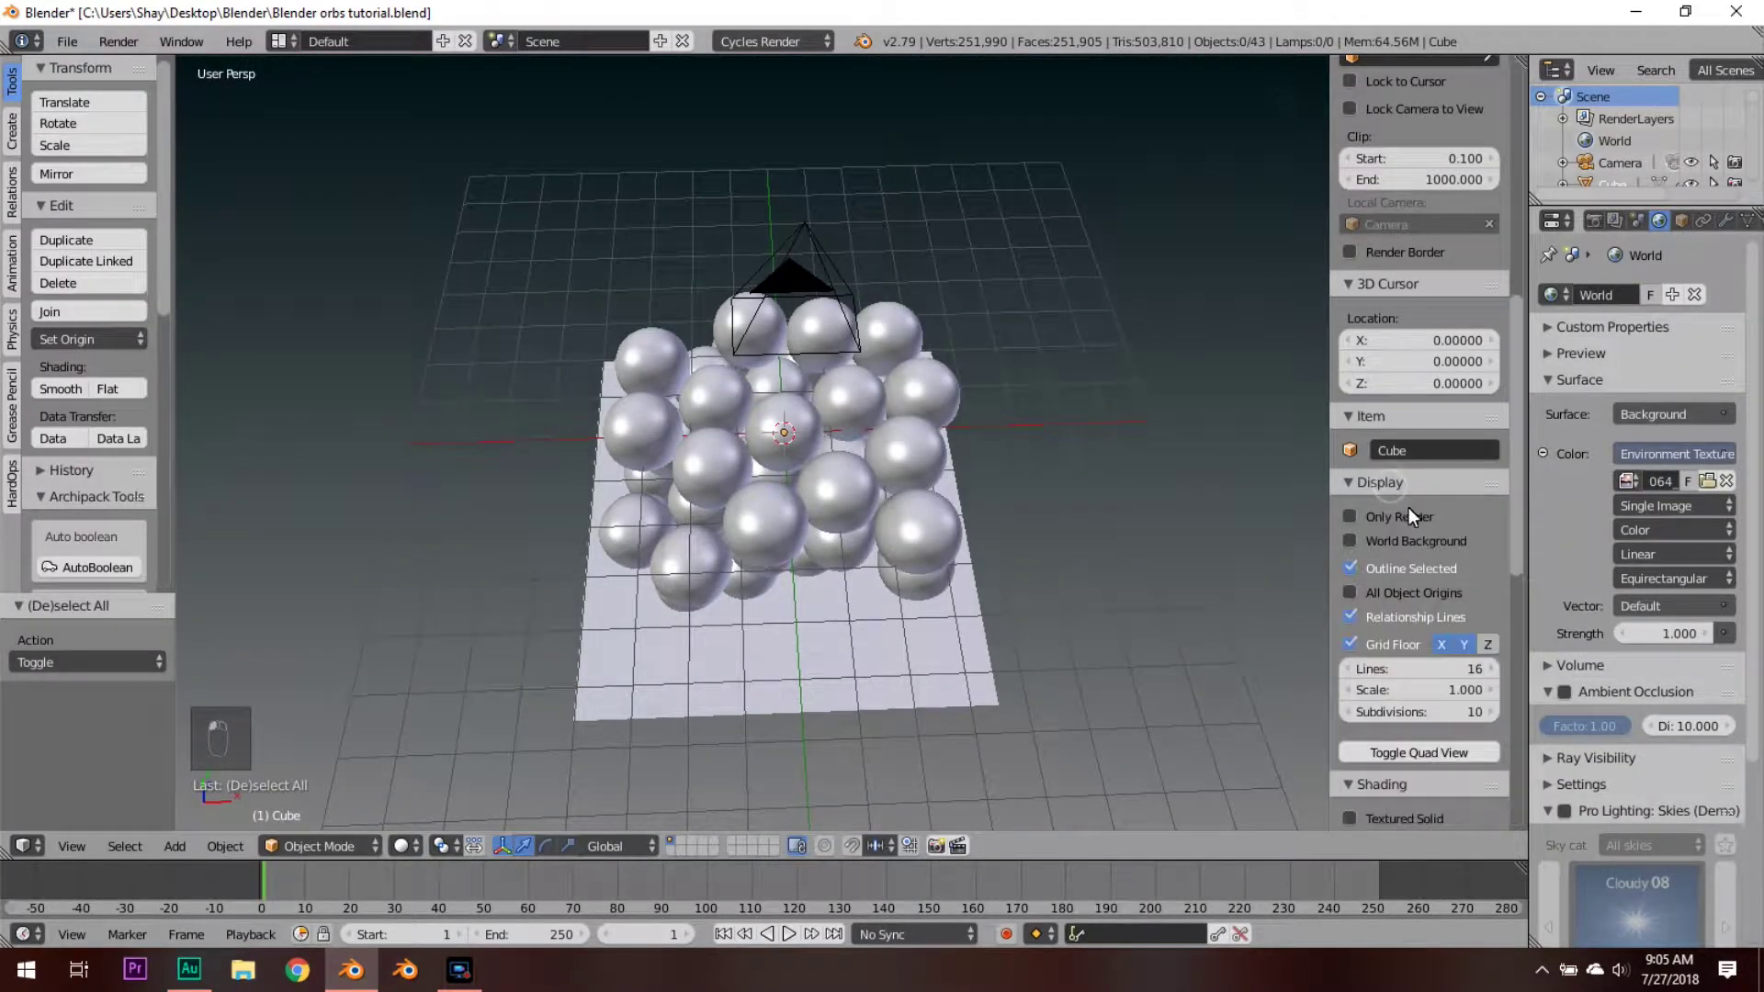
drag(670, 479, 1077, 433)
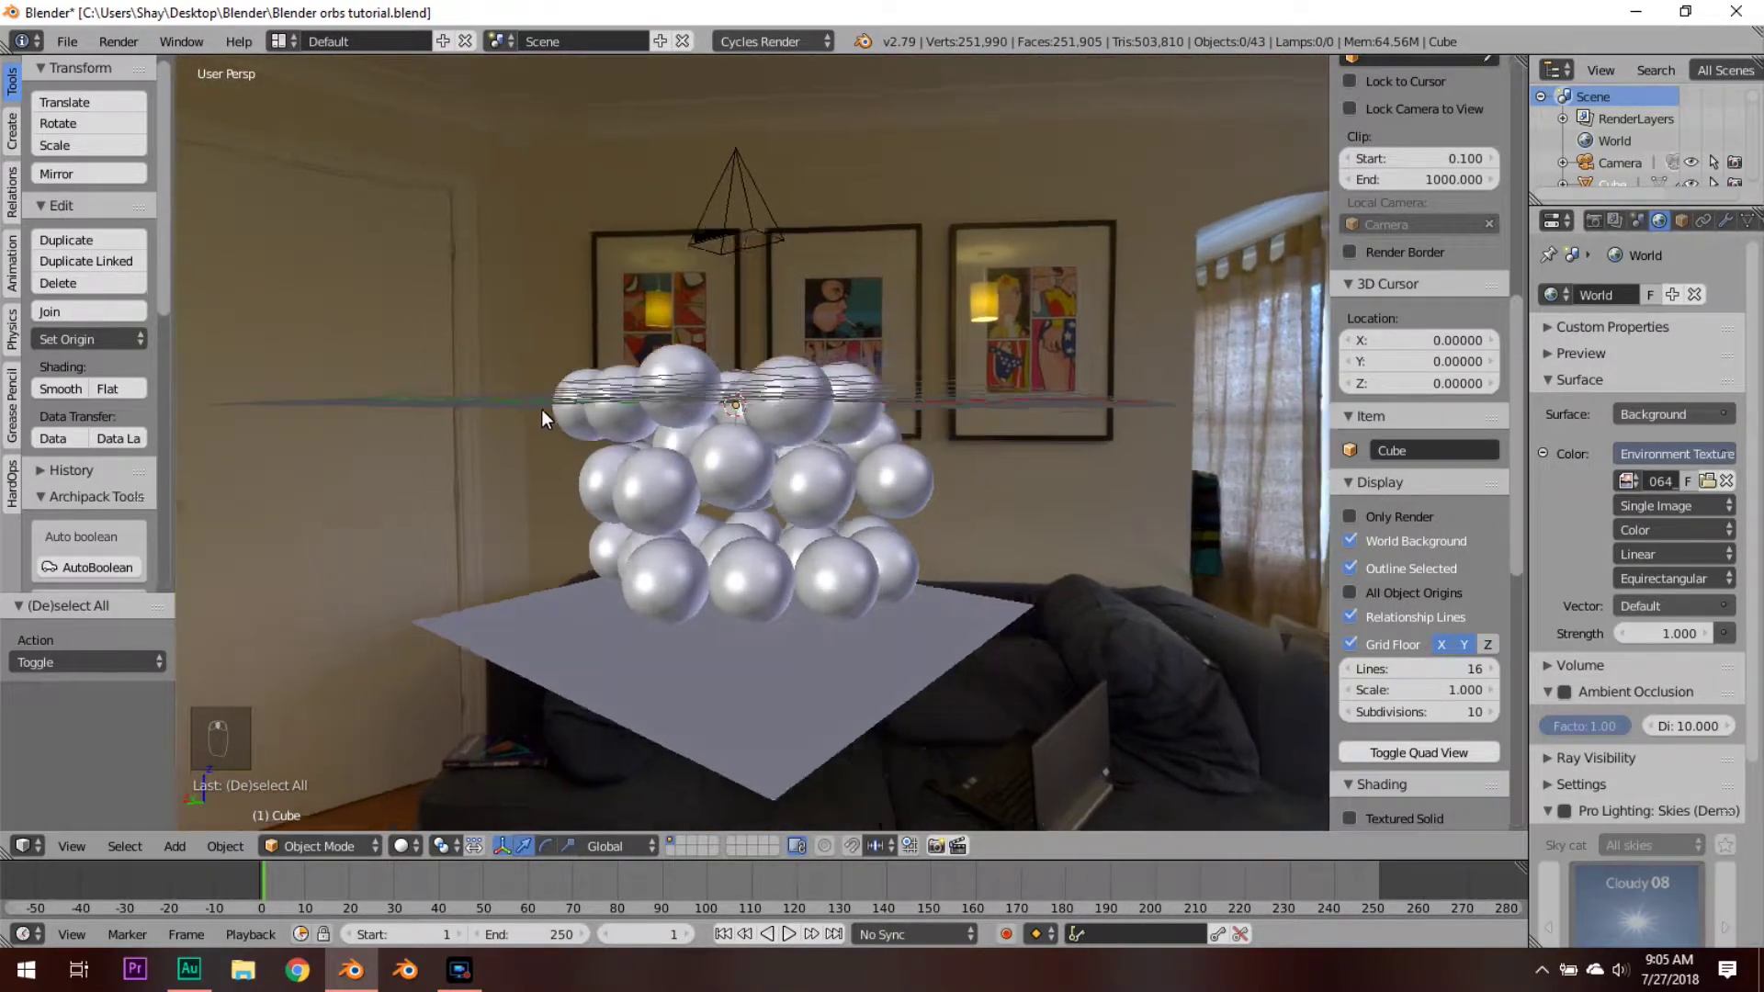
Step: Look around the room, then live-render the spheres through the camera against the HDRI
drag(673, 417, 817, 431)
middle_click(834, 432)
drag(922, 429, 1087, 443)
drag(1105, 449, 1138, 461)
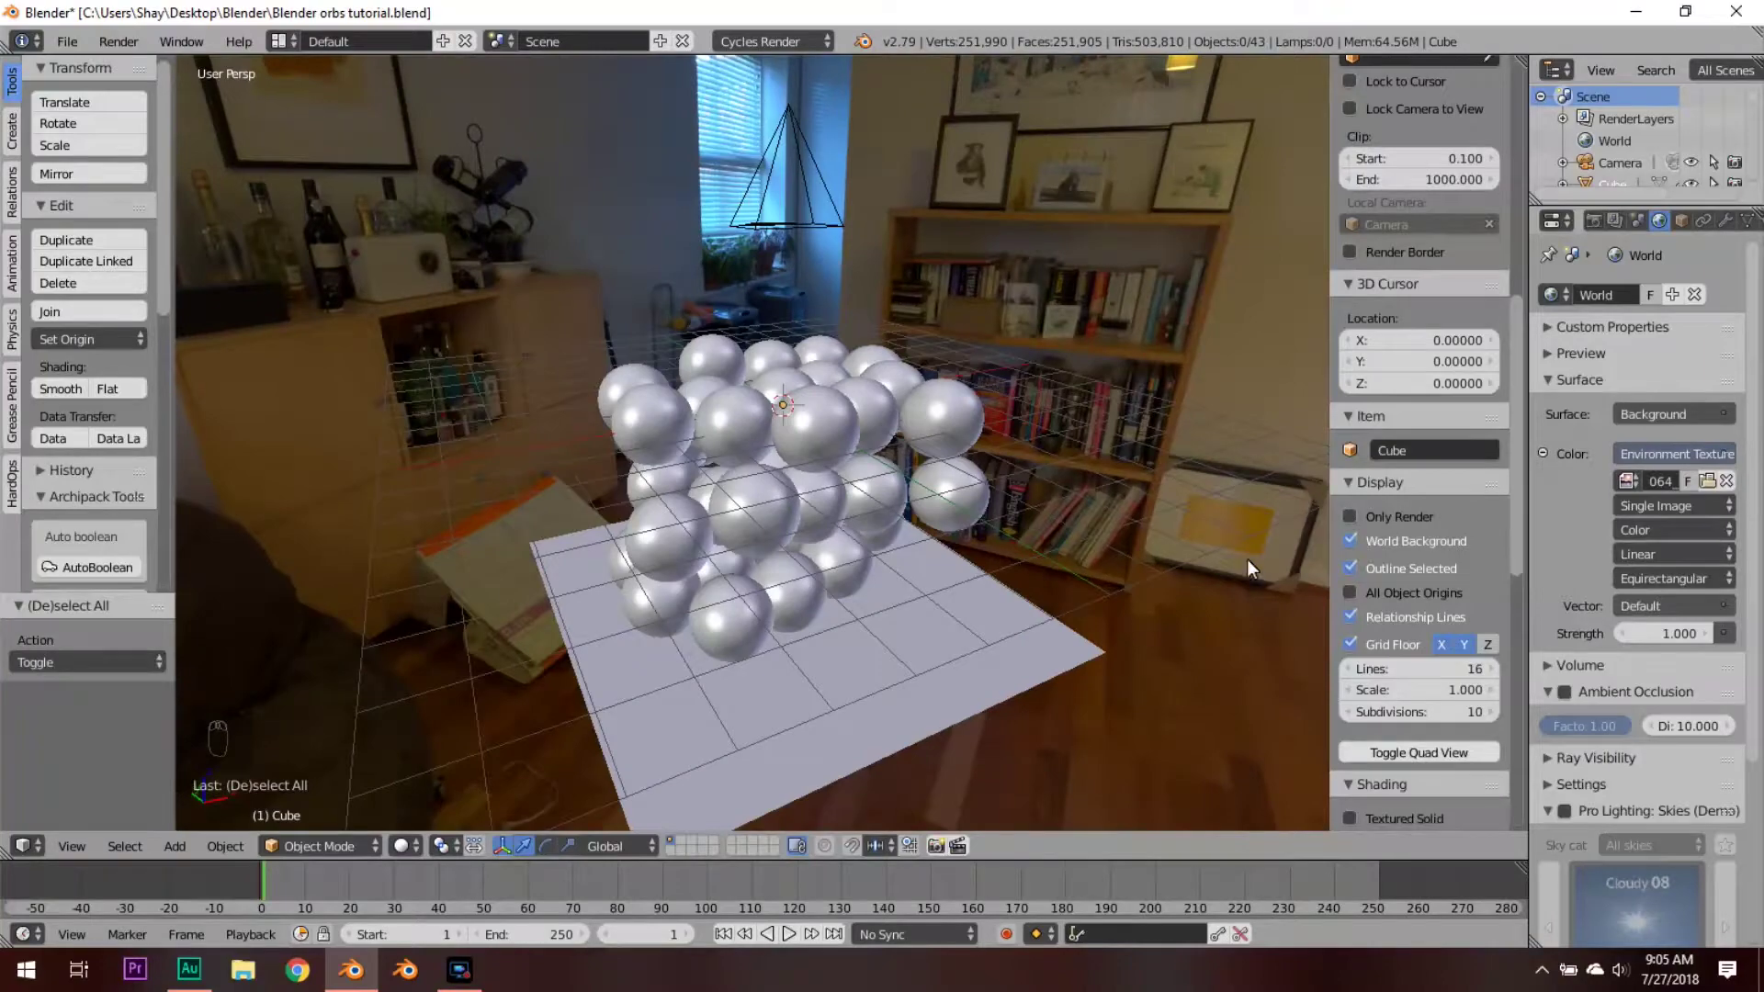
key(KP_0)
key(shift+z)
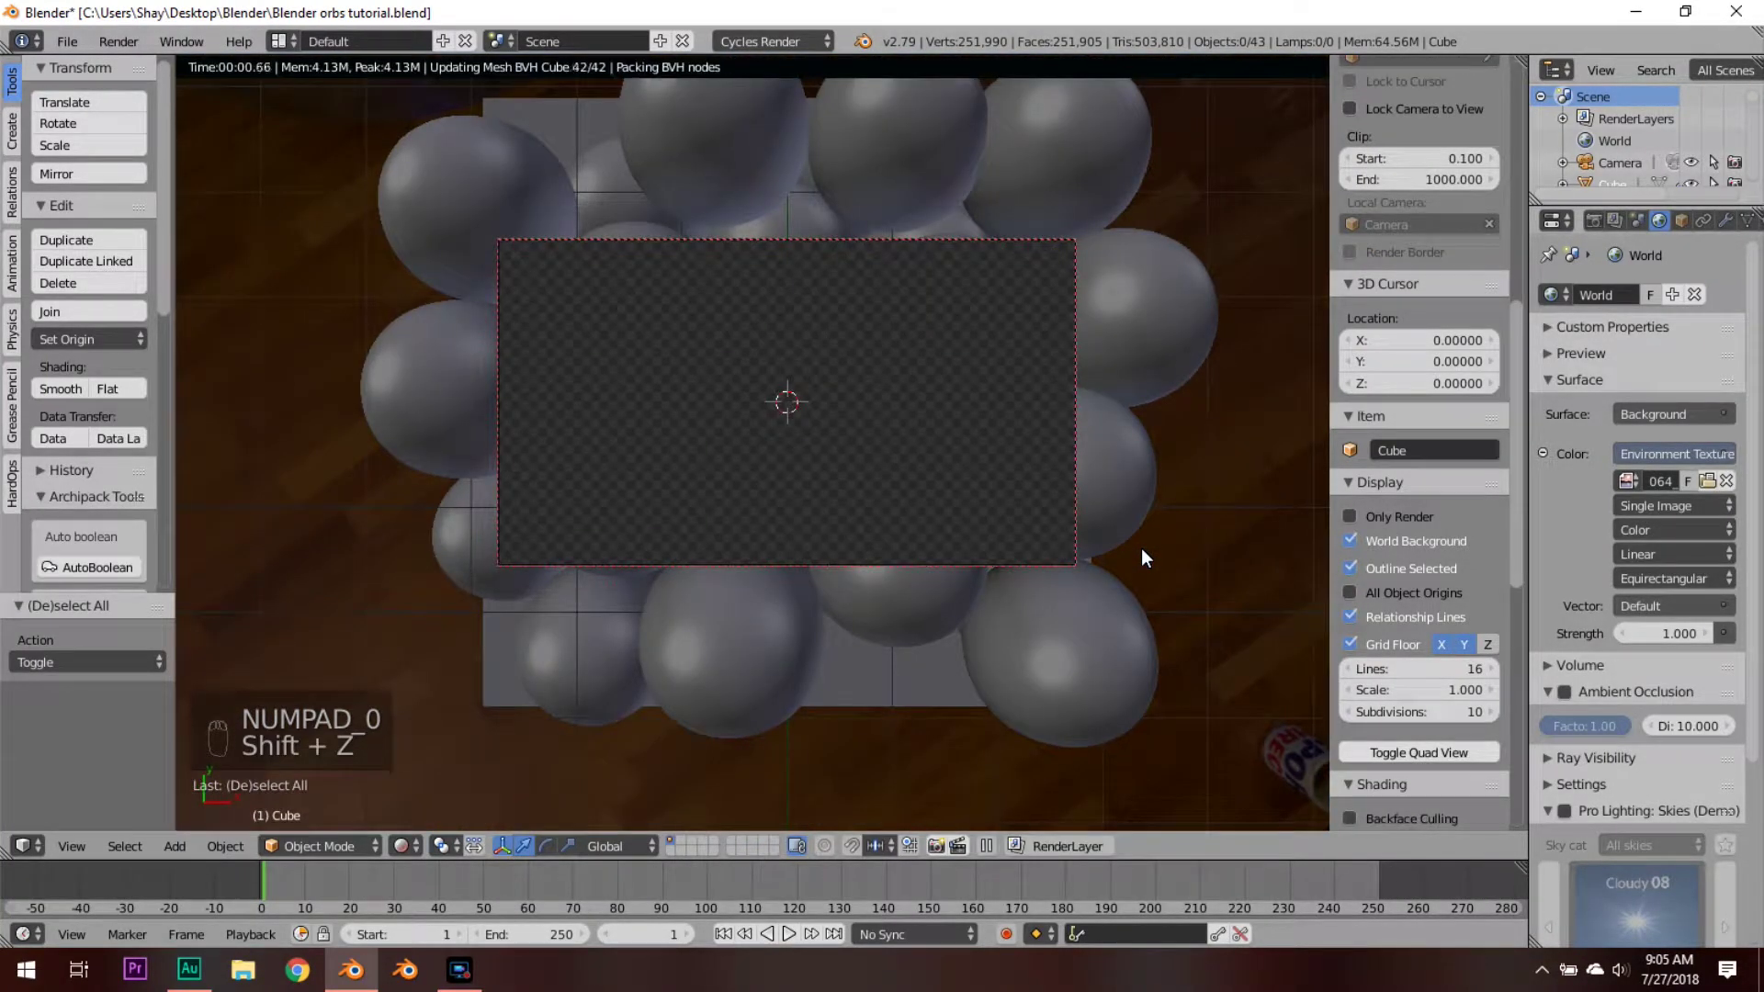
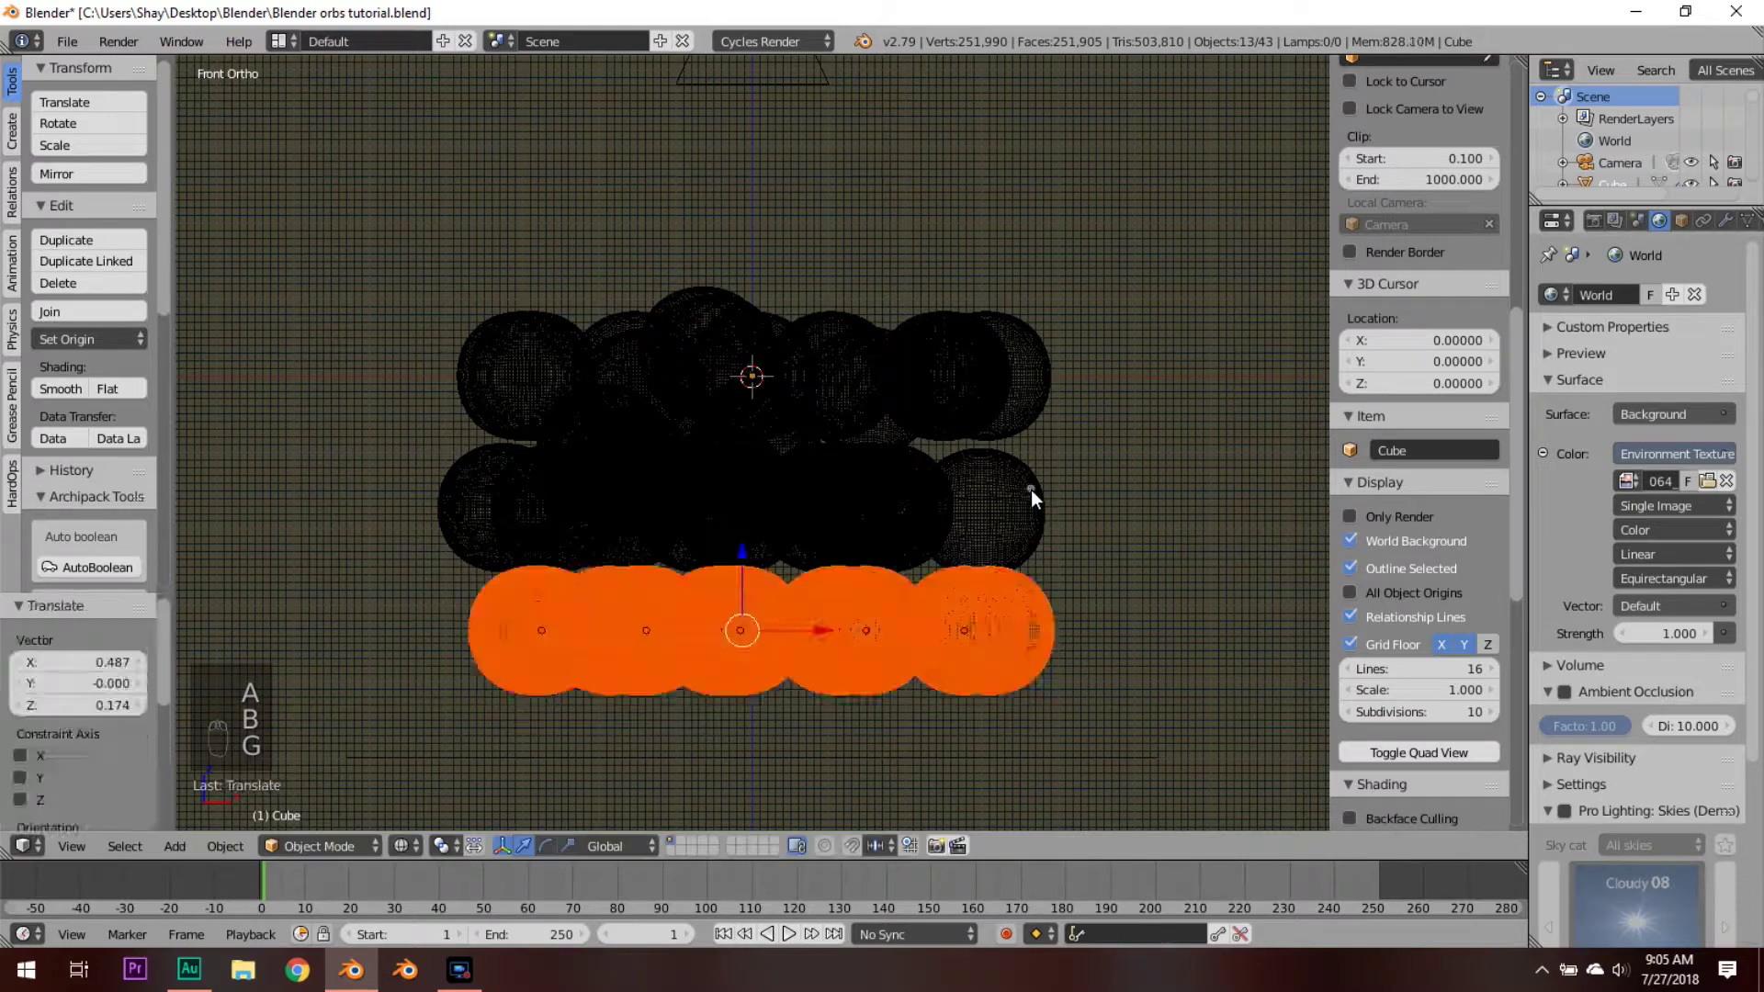
Step: Place the 3D cursor on top of the front sphere and return to solid shading
key(a)
key(z)
key(KP_0)
key(shift+z)
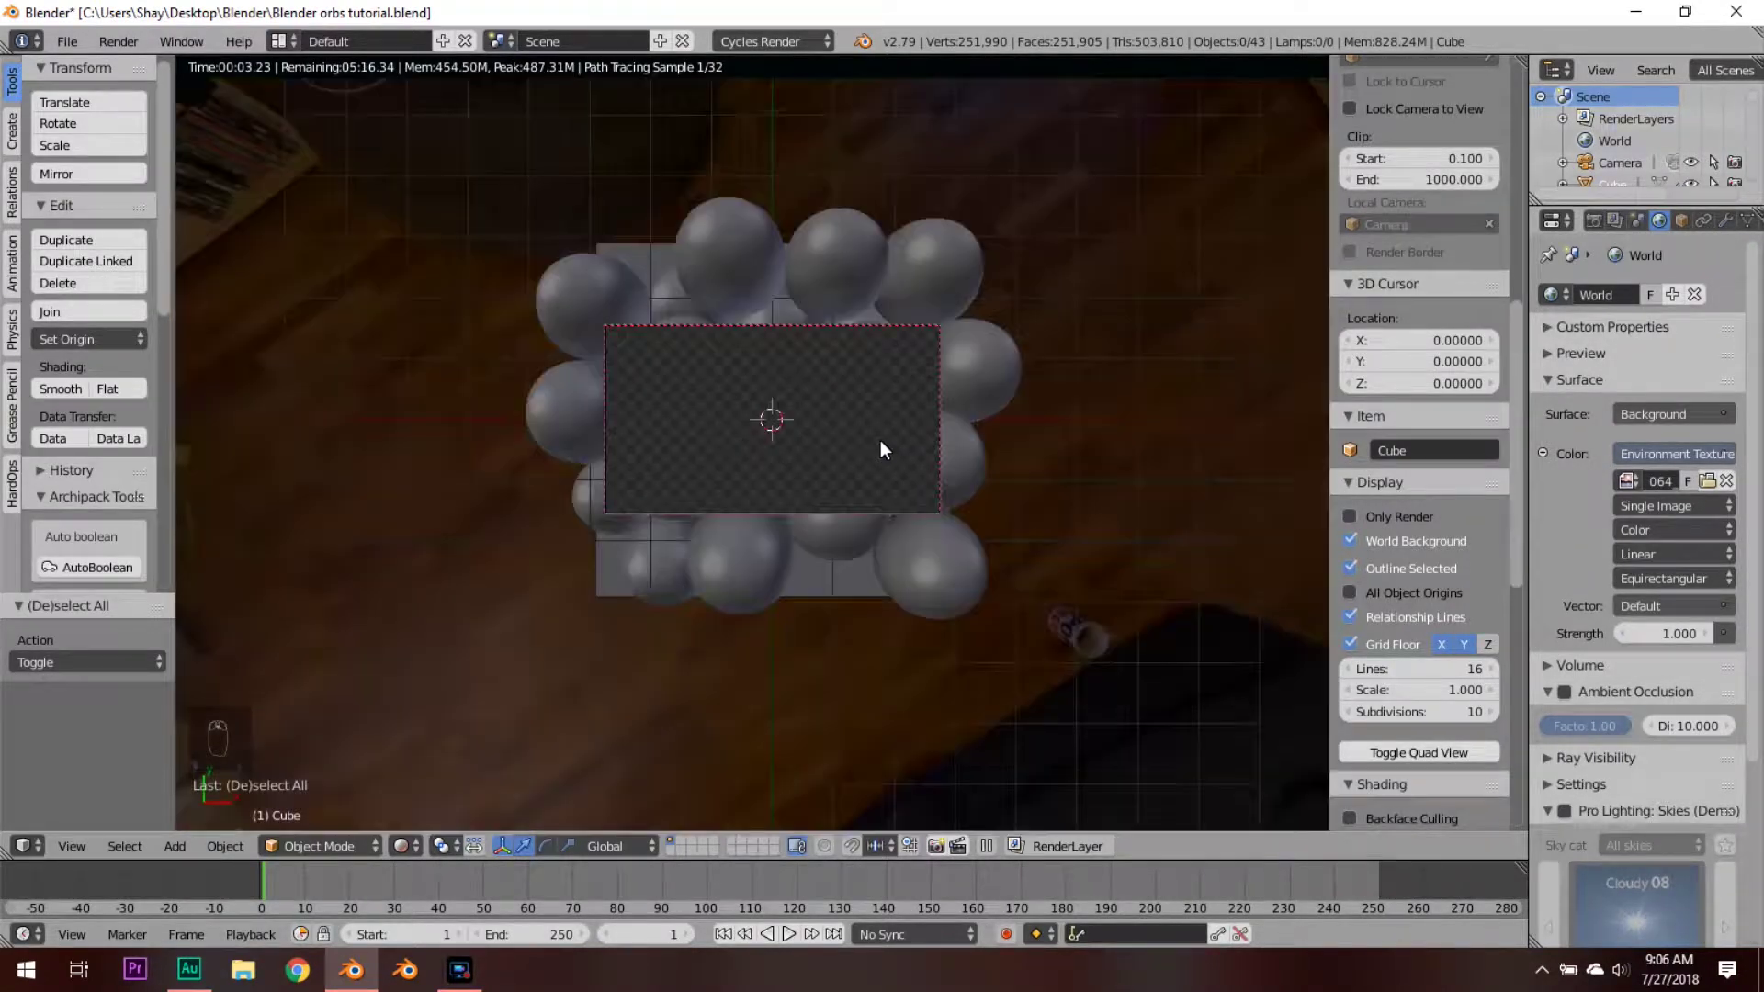
middle_click(859, 478)
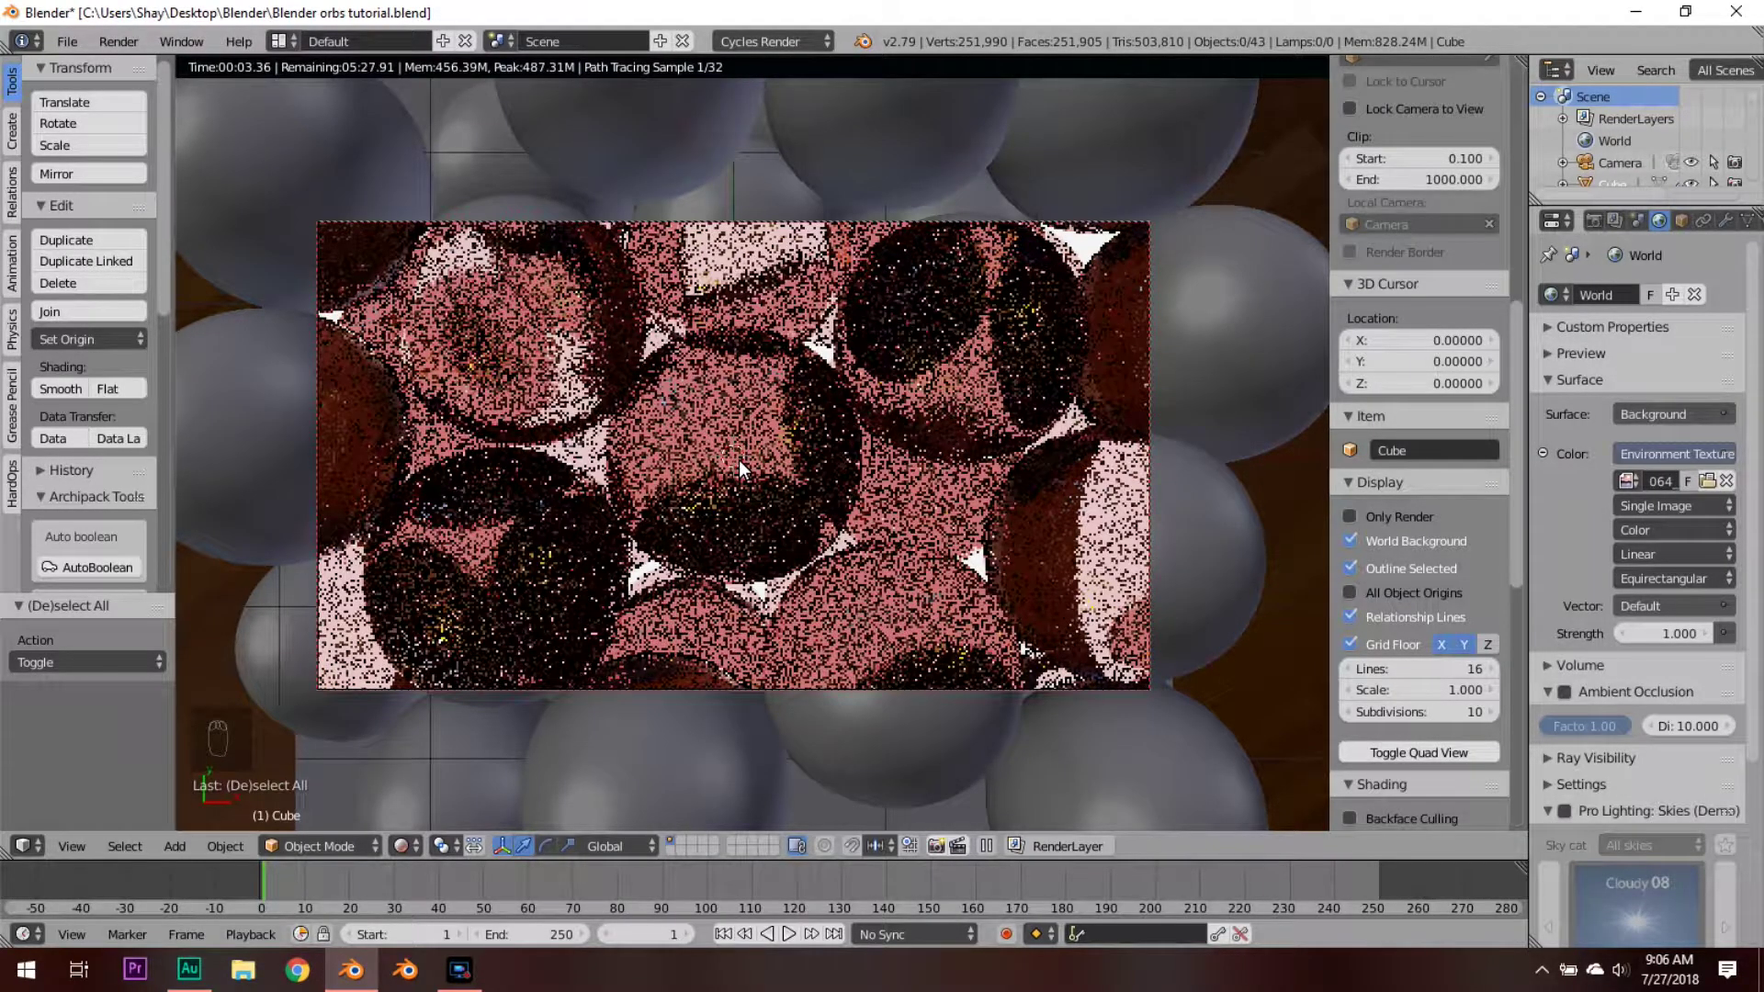
key(shift+z)
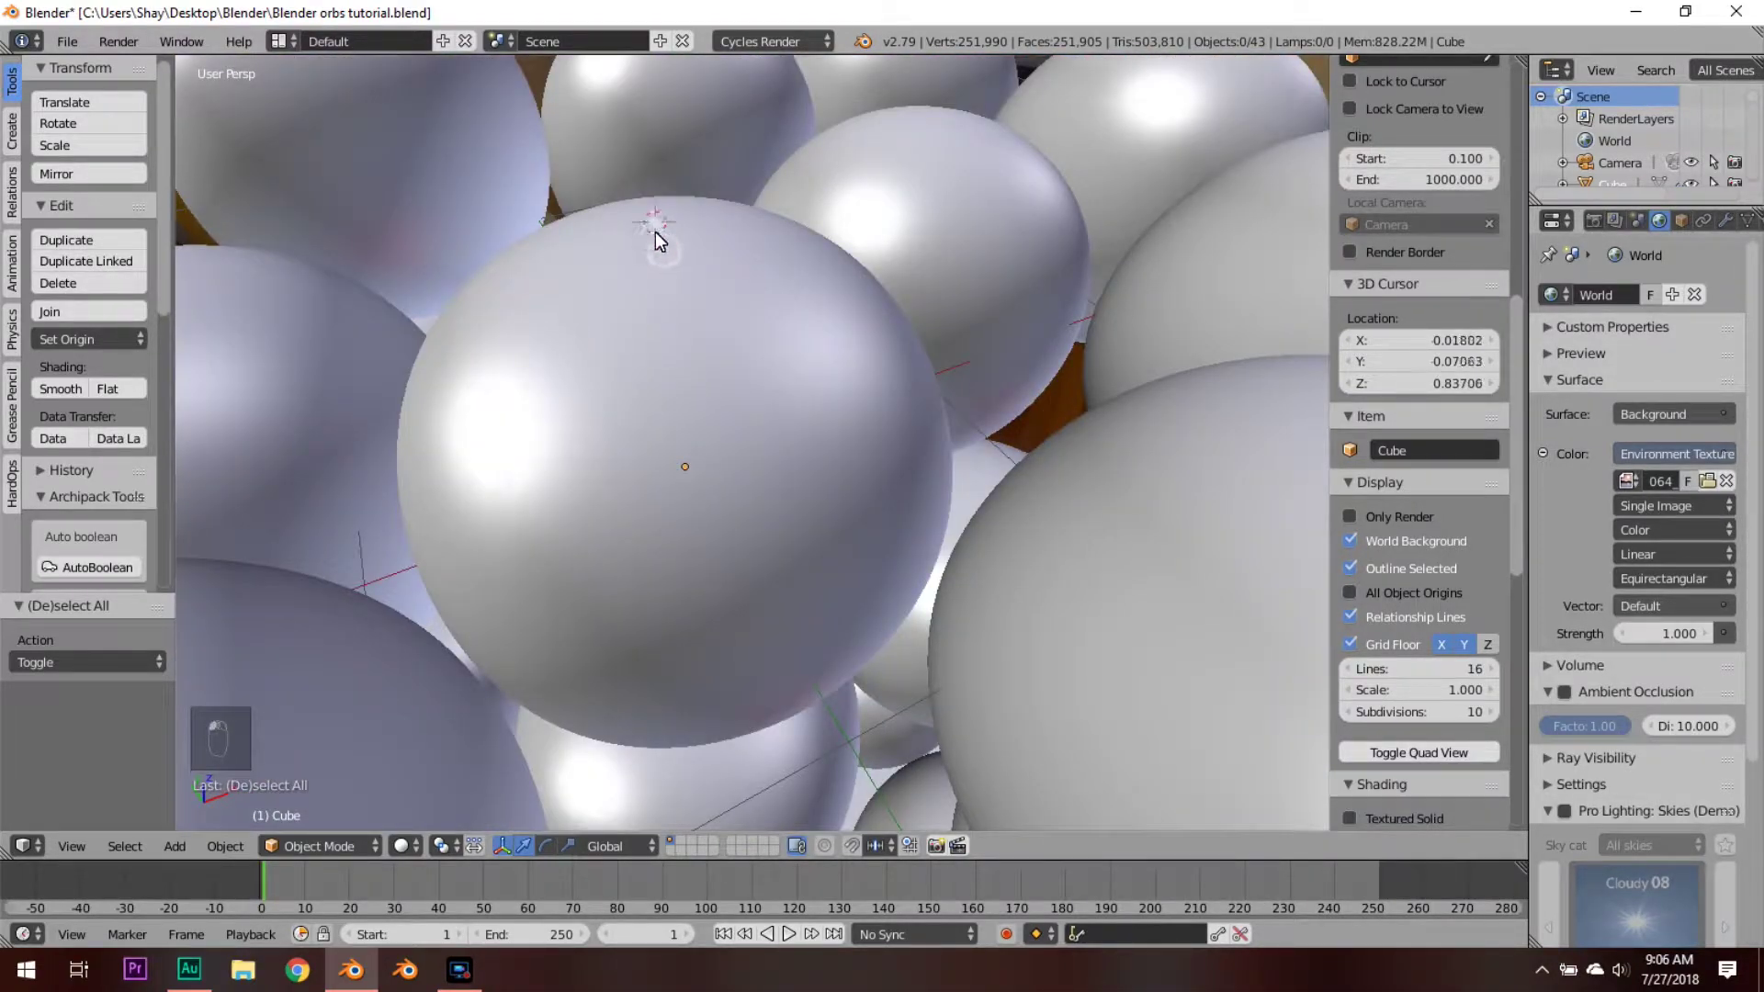
Step: Add a Plain Axes empty at the cursor on the front sphere
key(a)
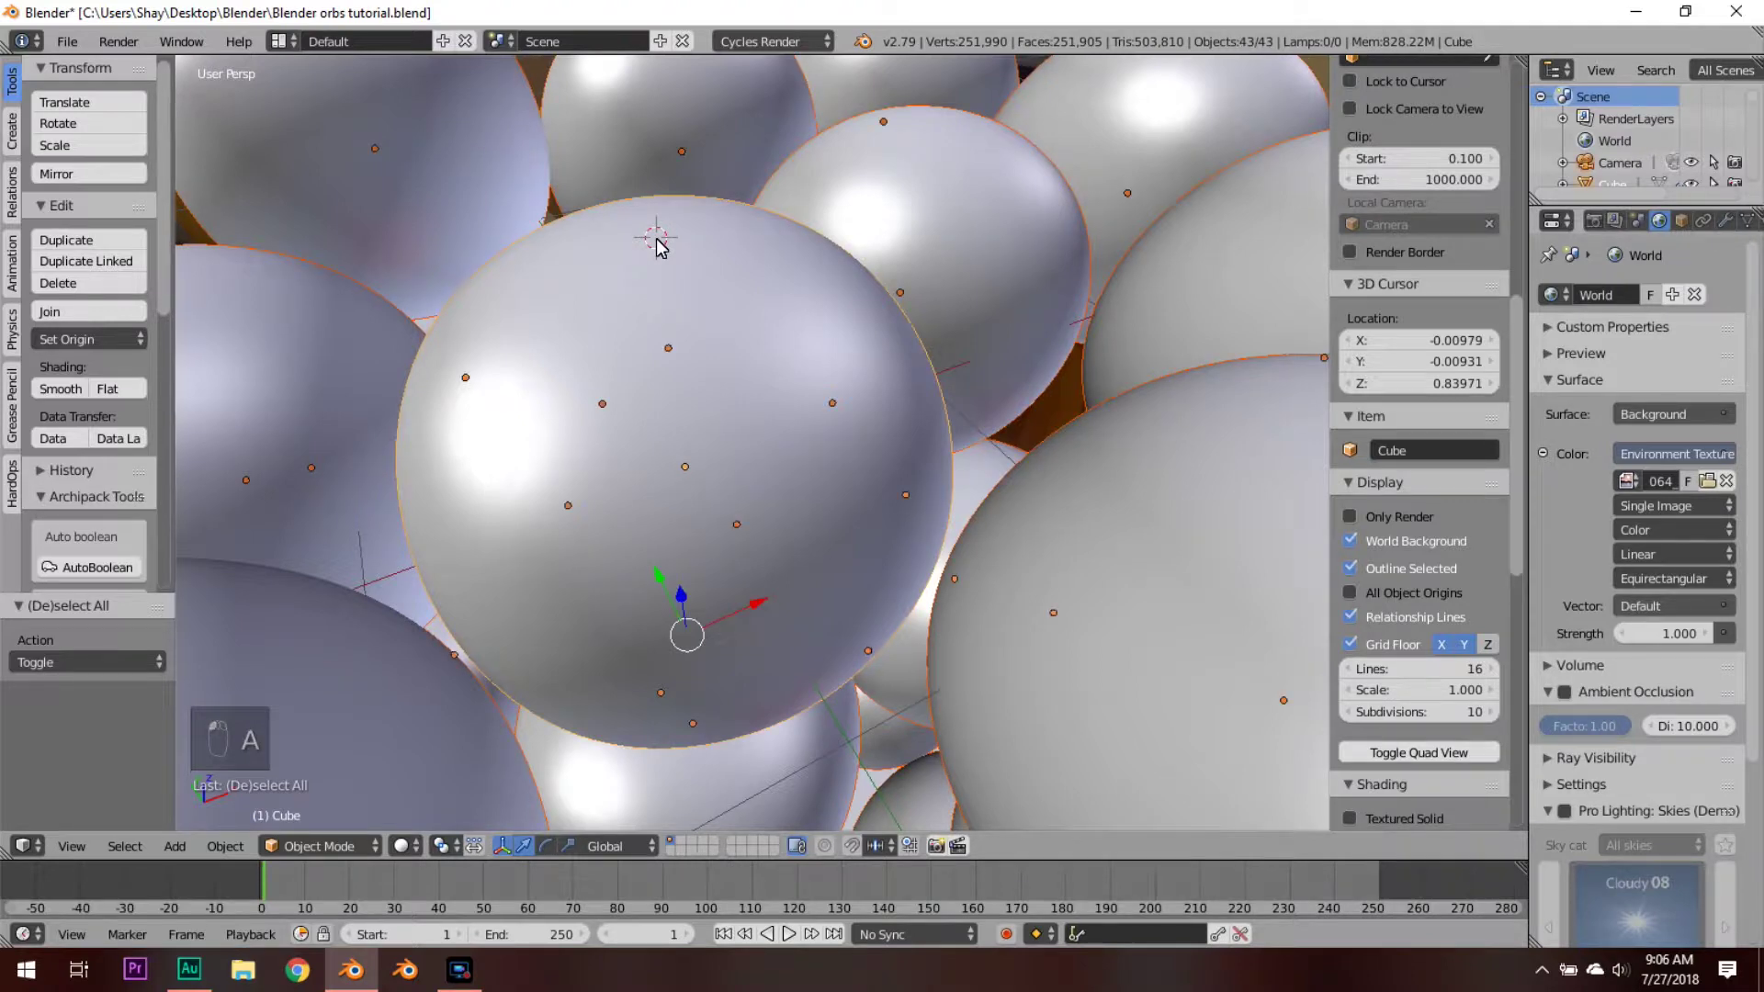
drag(665, 248, 664, 274)
key(a)
key(shift+a)
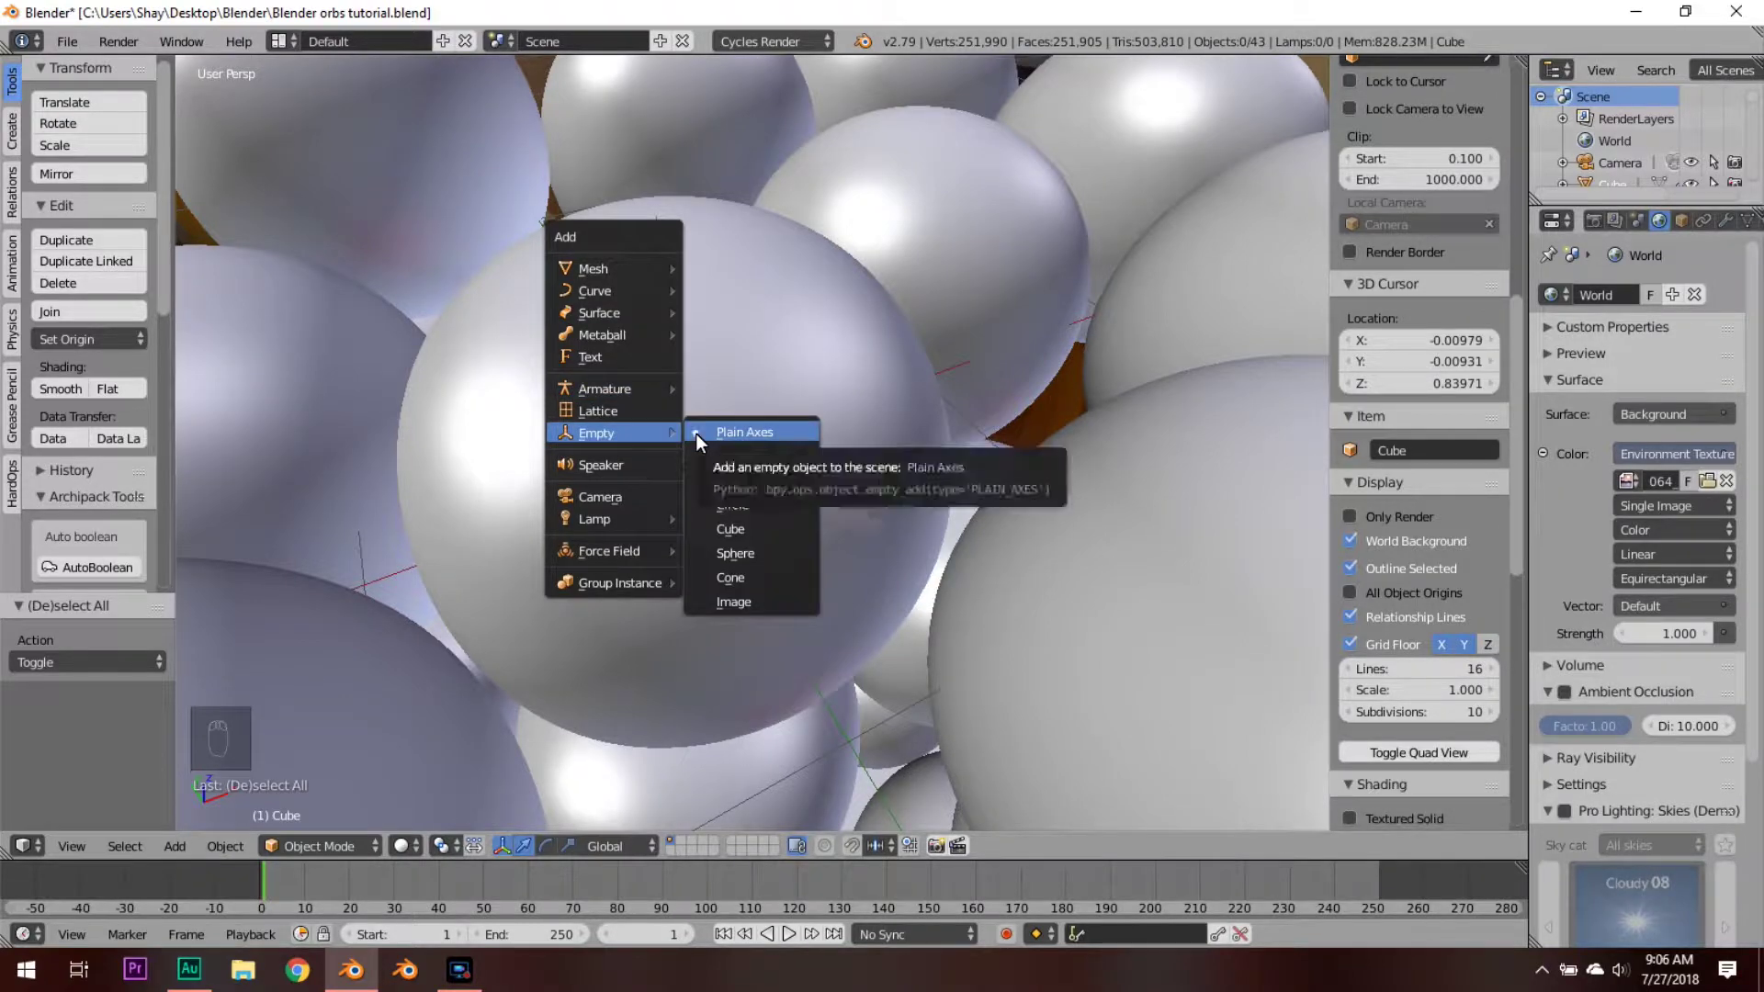
drag(789, 421, 754, 486)
middle_click(753, 486)
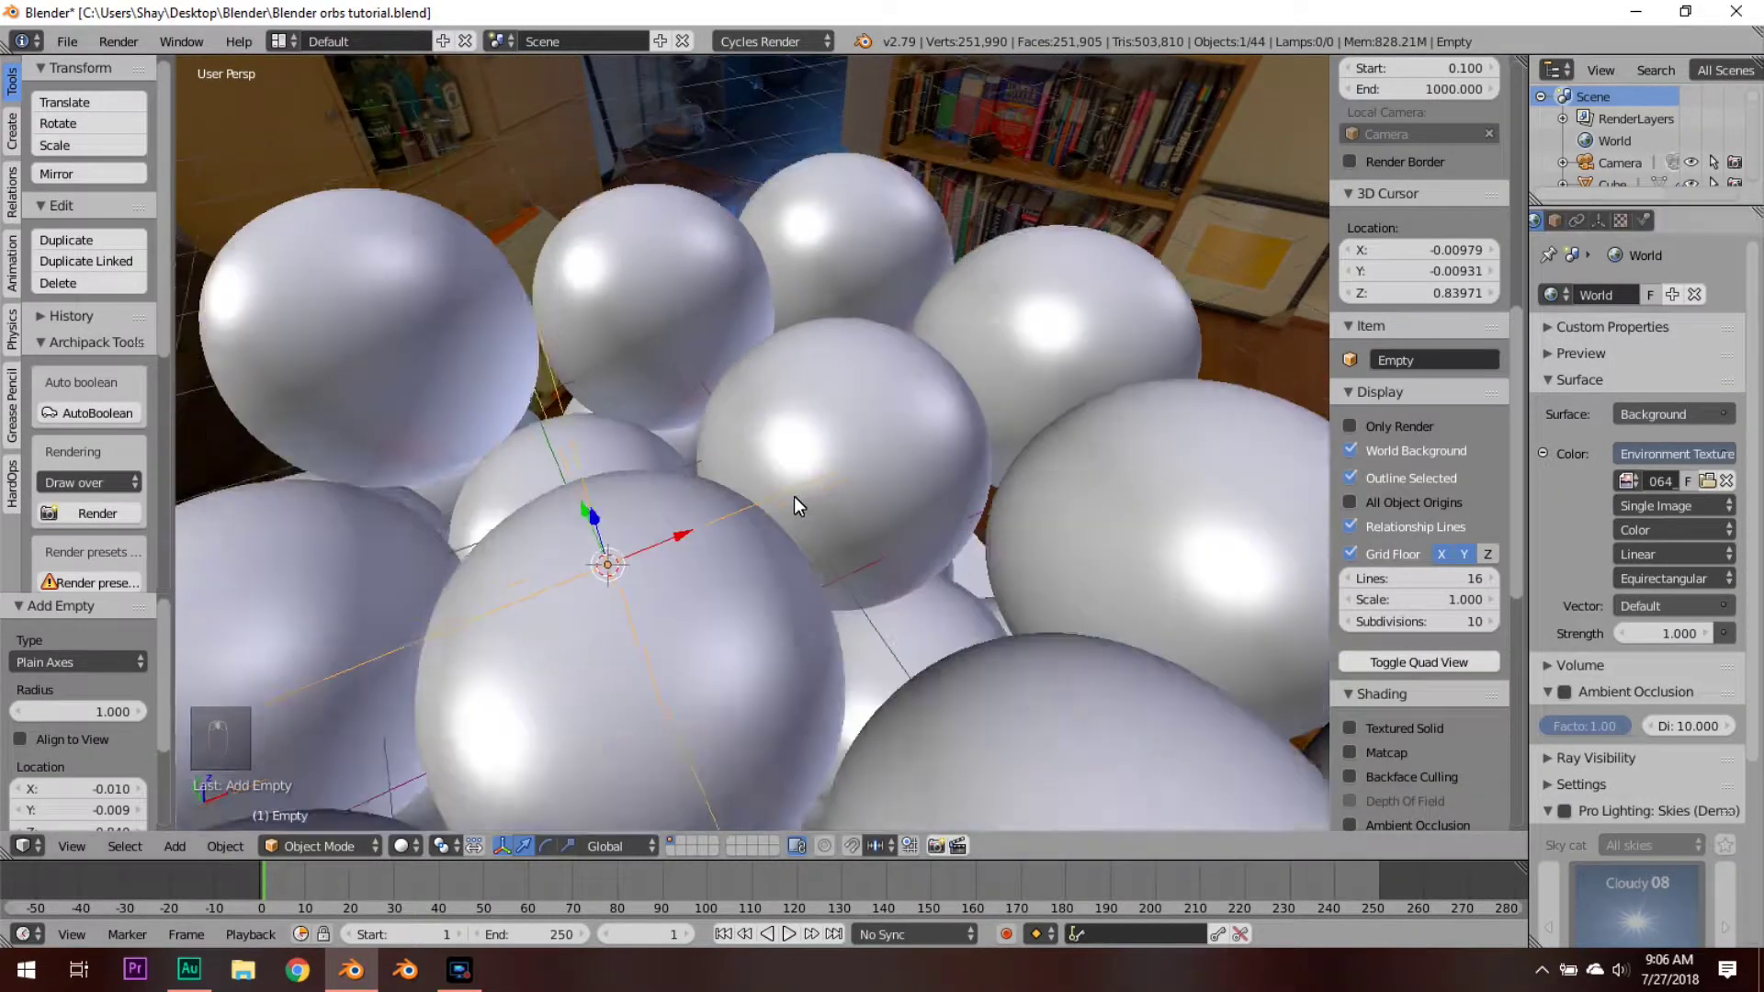
Step: Focus the camera's depth of field on the empty with aperture 0.07 and preview the blur
drag(741, 301, 1607, 230)
click(1606, 230)
middle_click(1606, 230)
drag(1680, 613, 1534, 787)
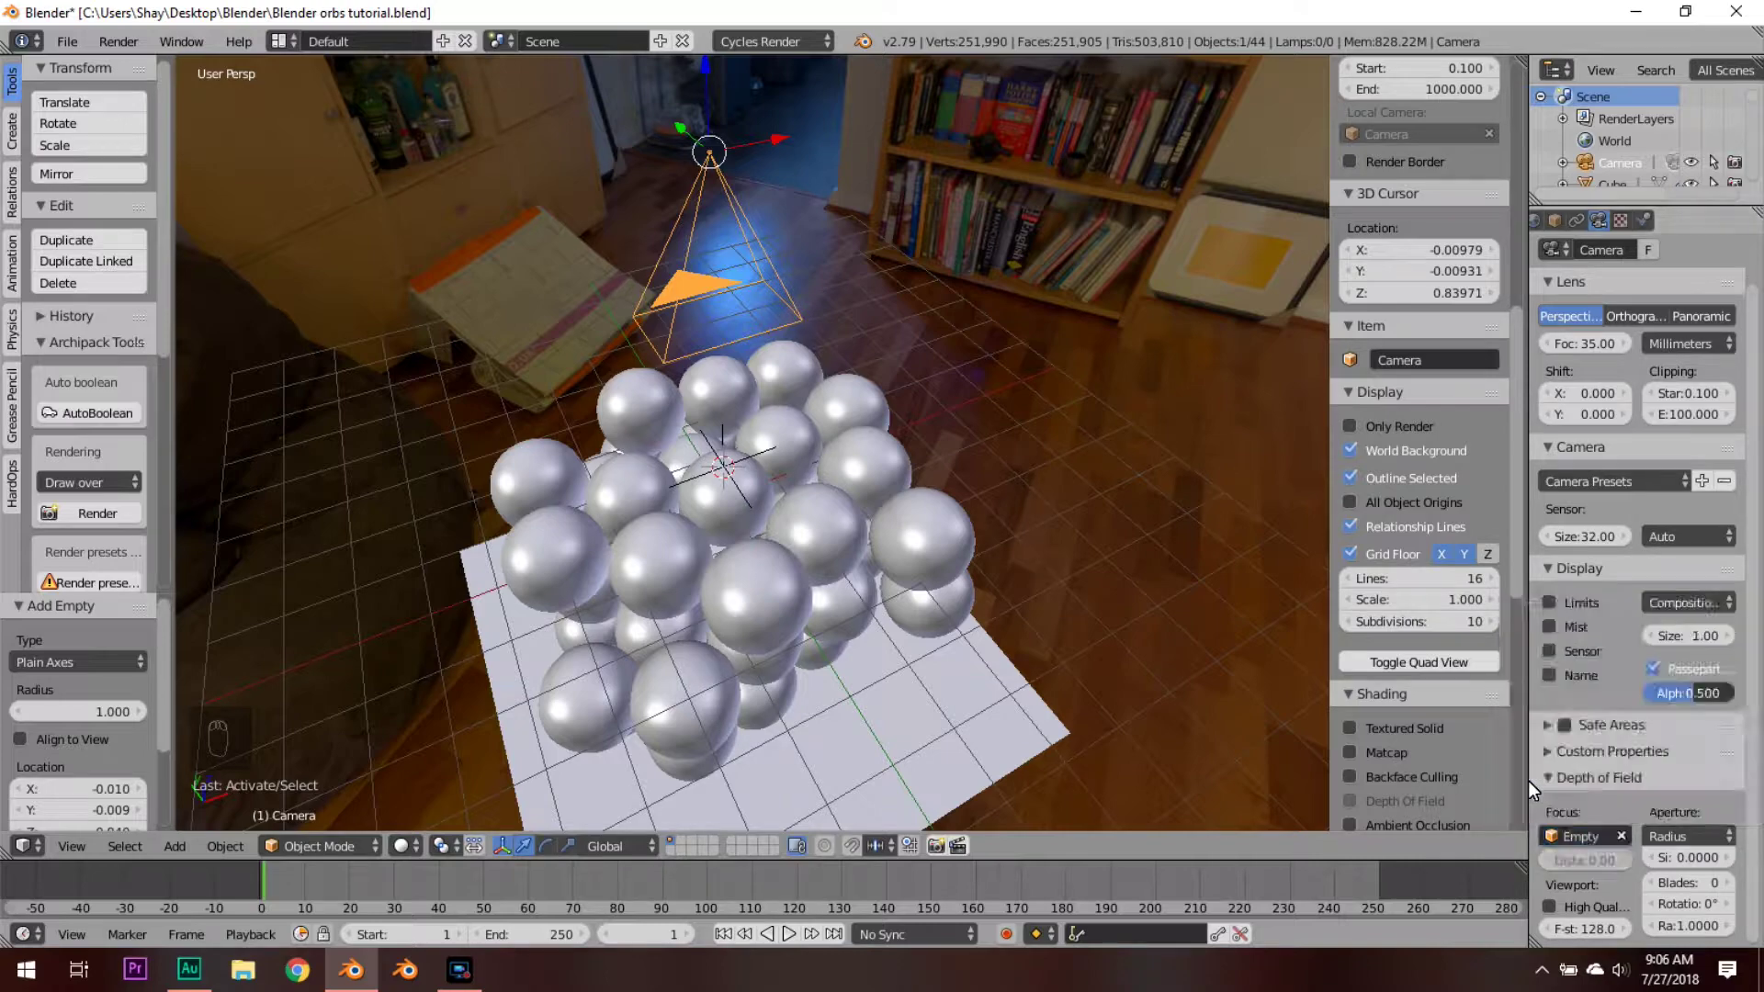
click(1726, 868)
key(KP_0)
key(shift+z)
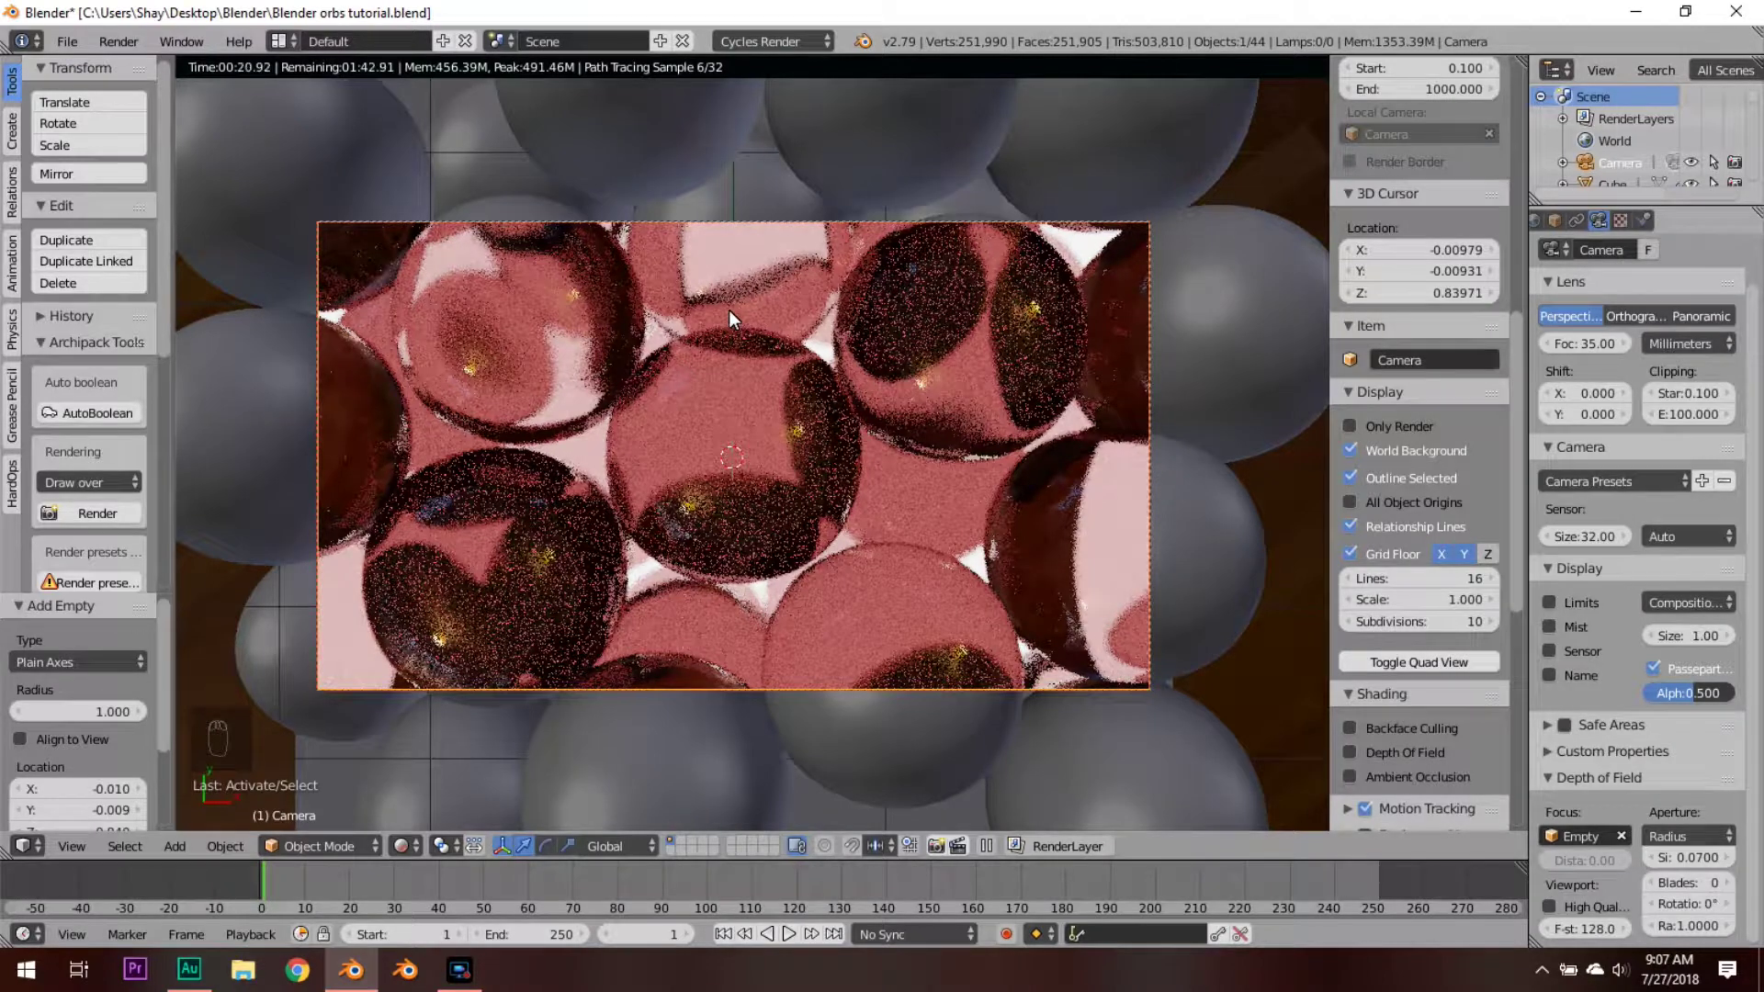
Step: Duplicate two more spheres into the cluster, reaching 46 objects
key(shift+z)
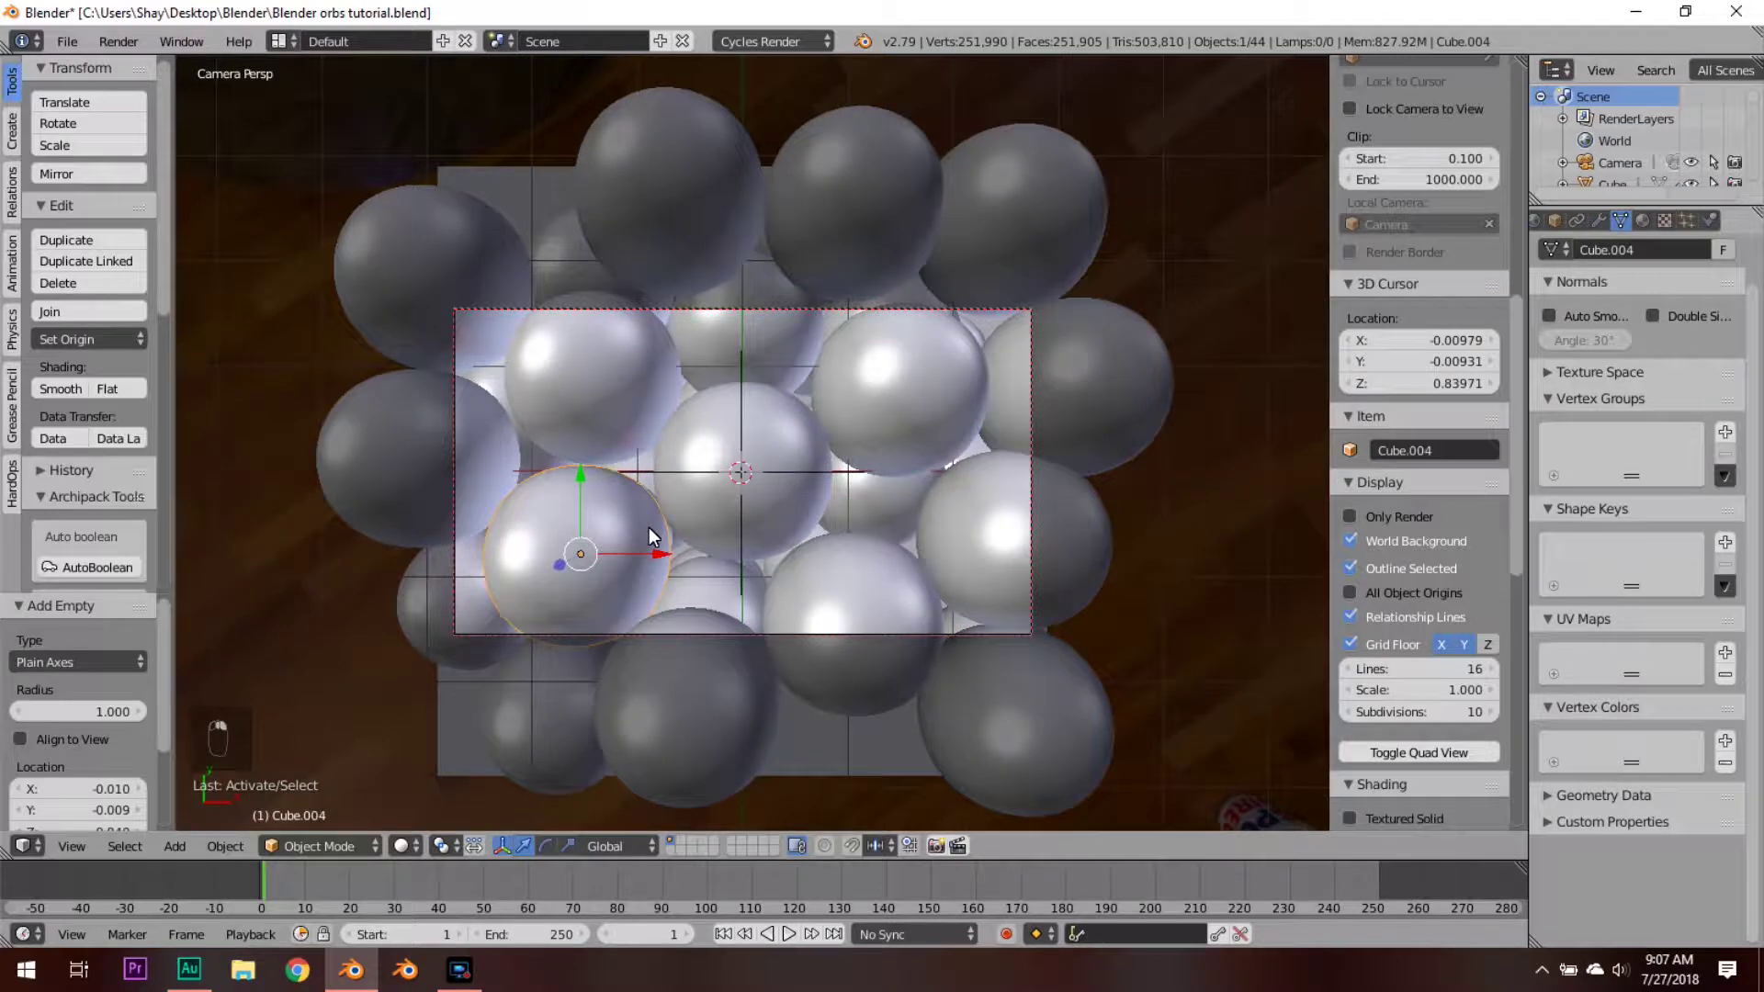
key(shift+d)
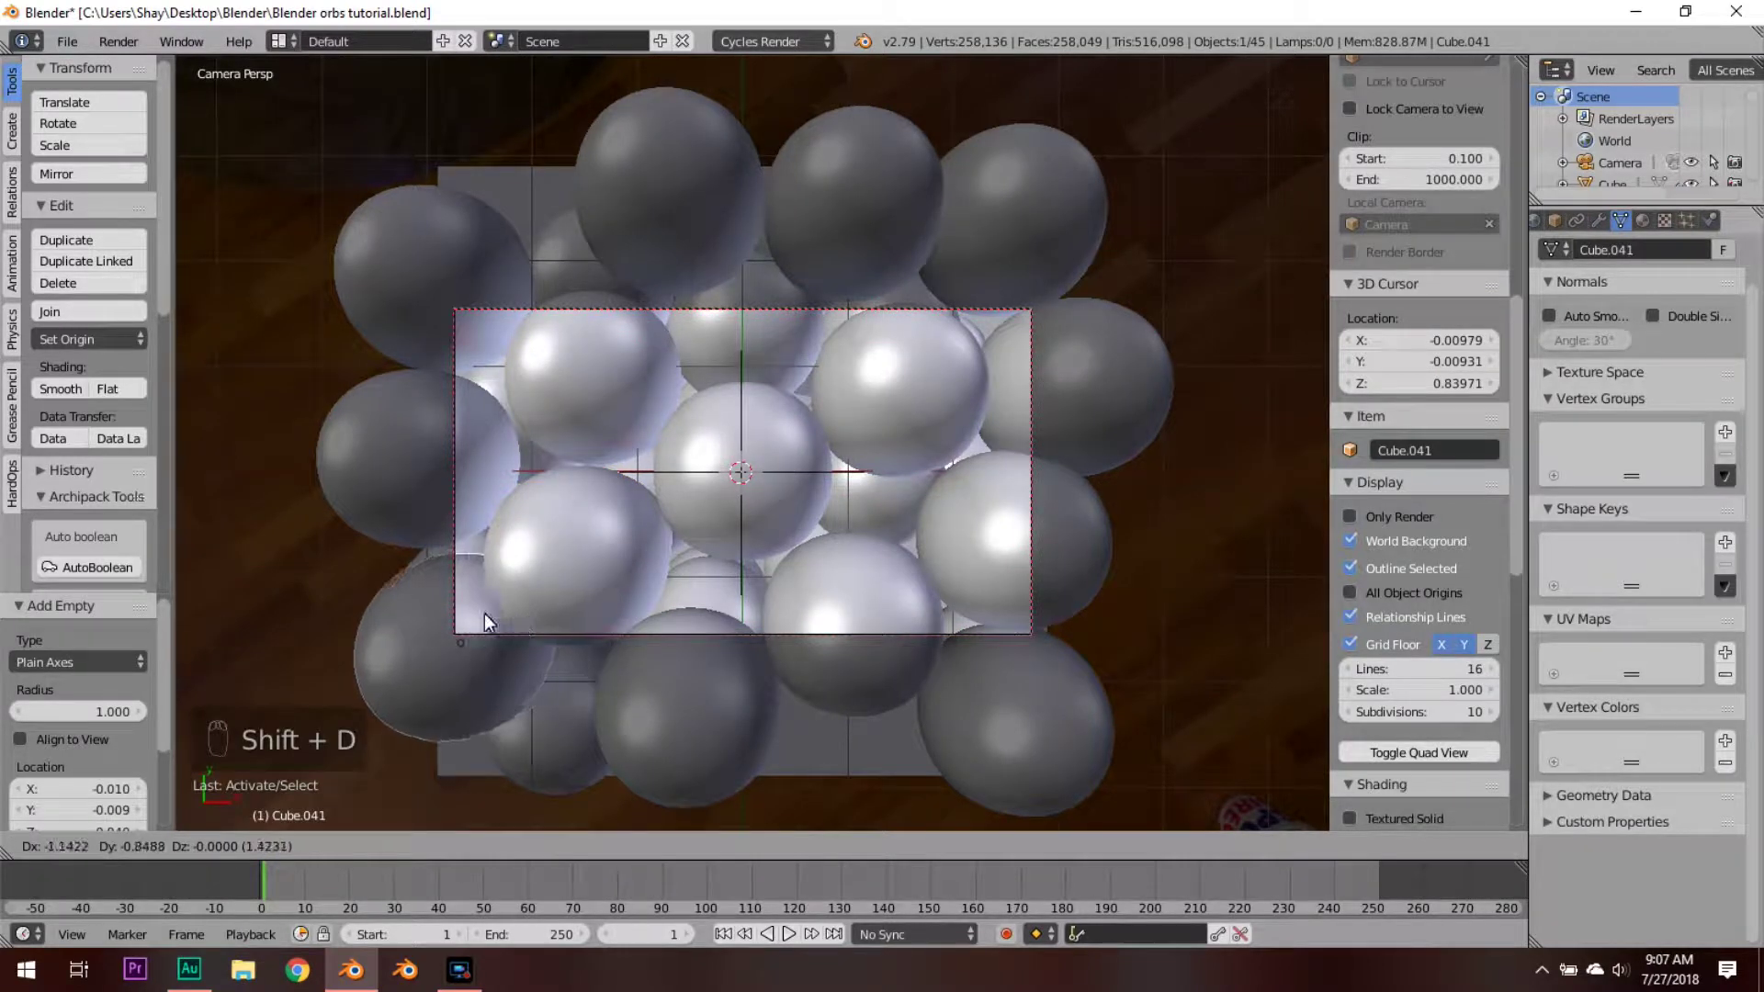
key(shift+s)
key(shift+d)
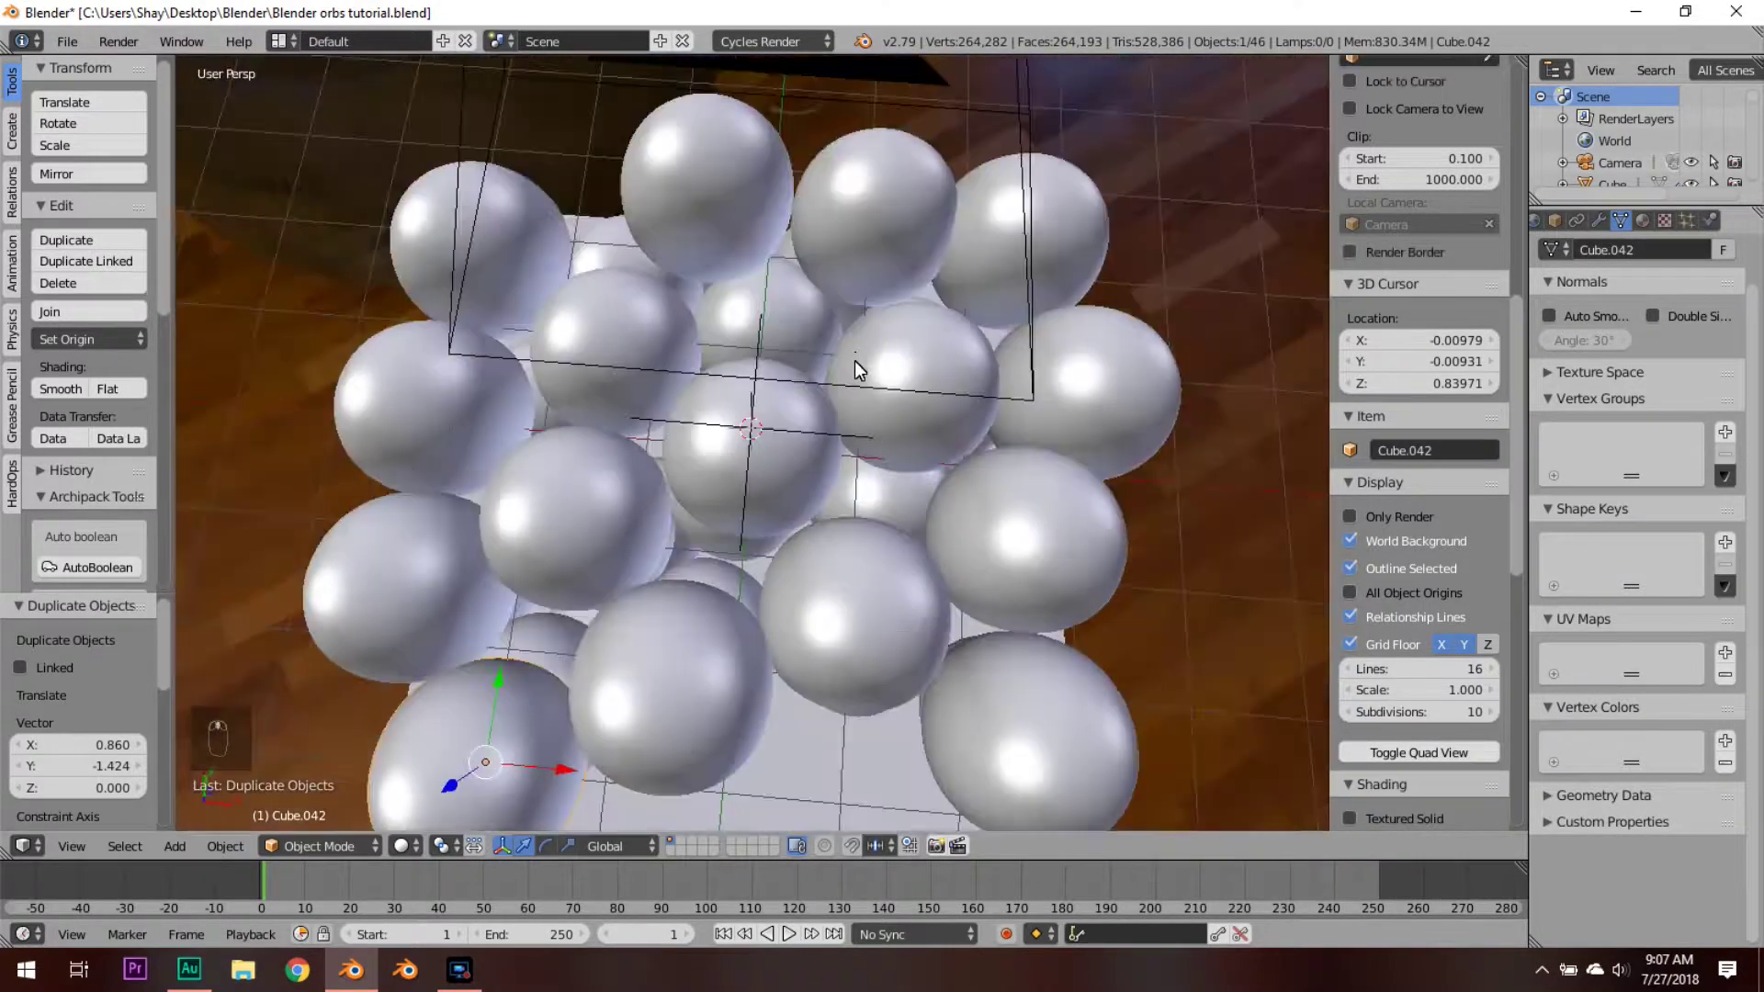
key(a)
Step: Save the orbs tutorial file and return to the camera view
key(a)
key(a)
key(ctrl+s)
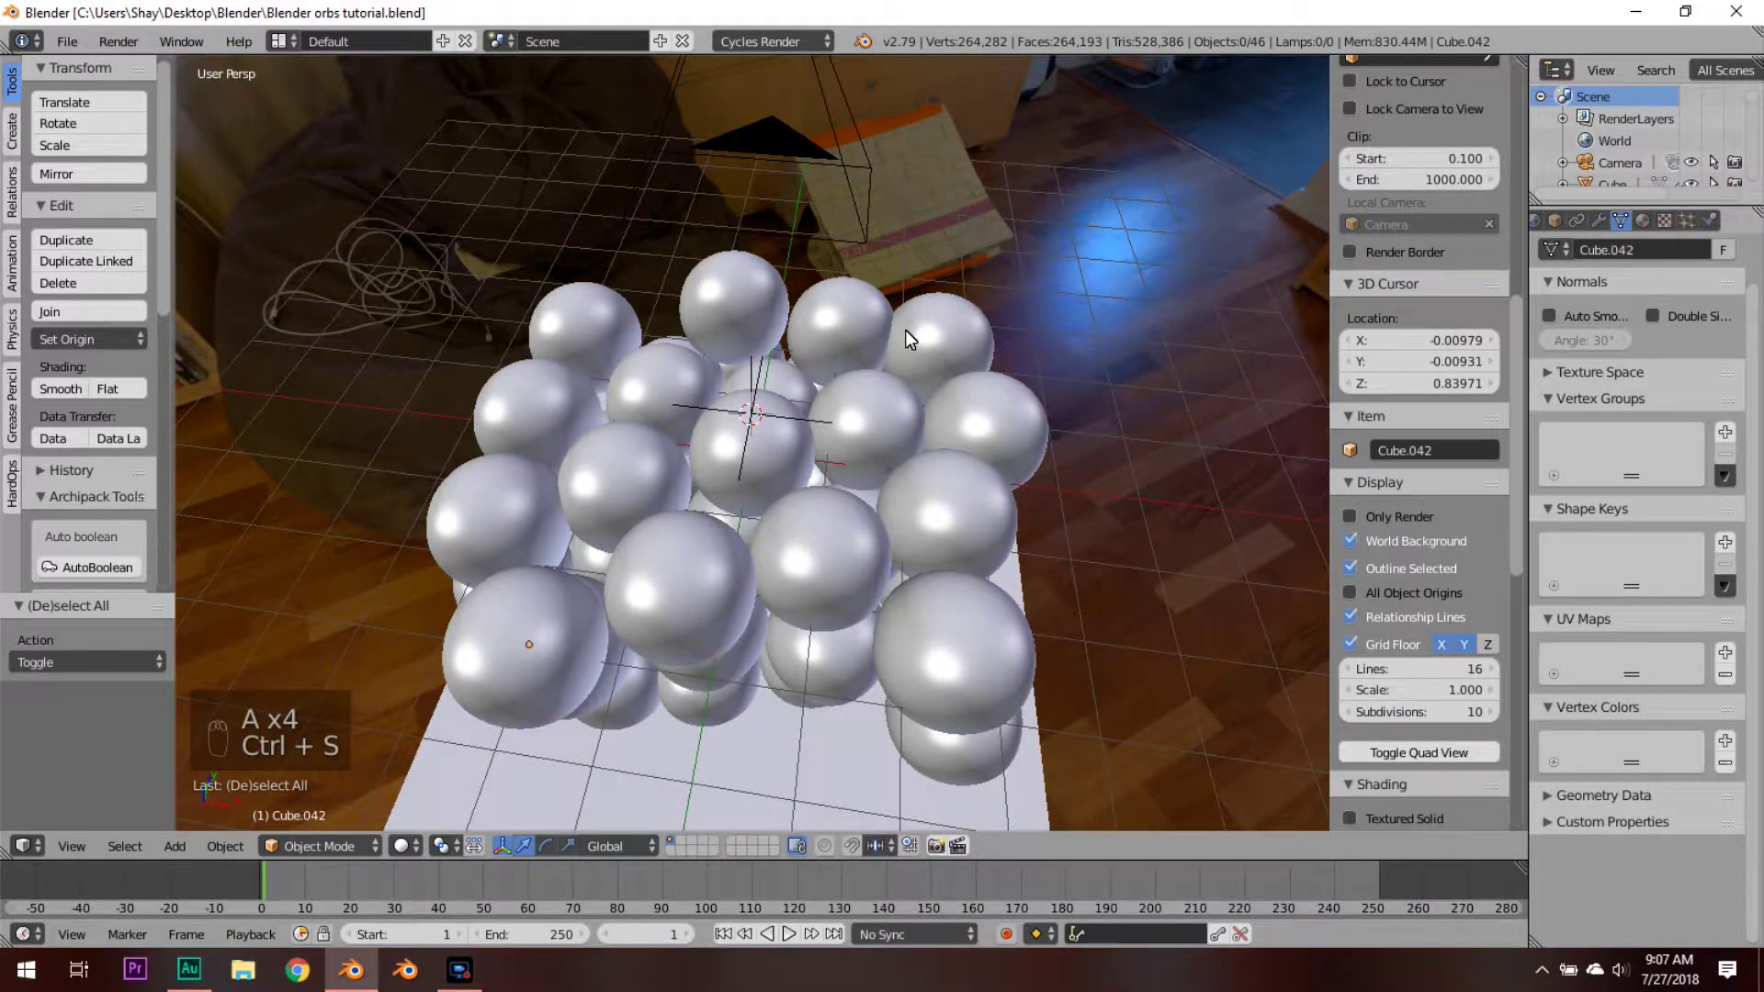
key(KP_0)
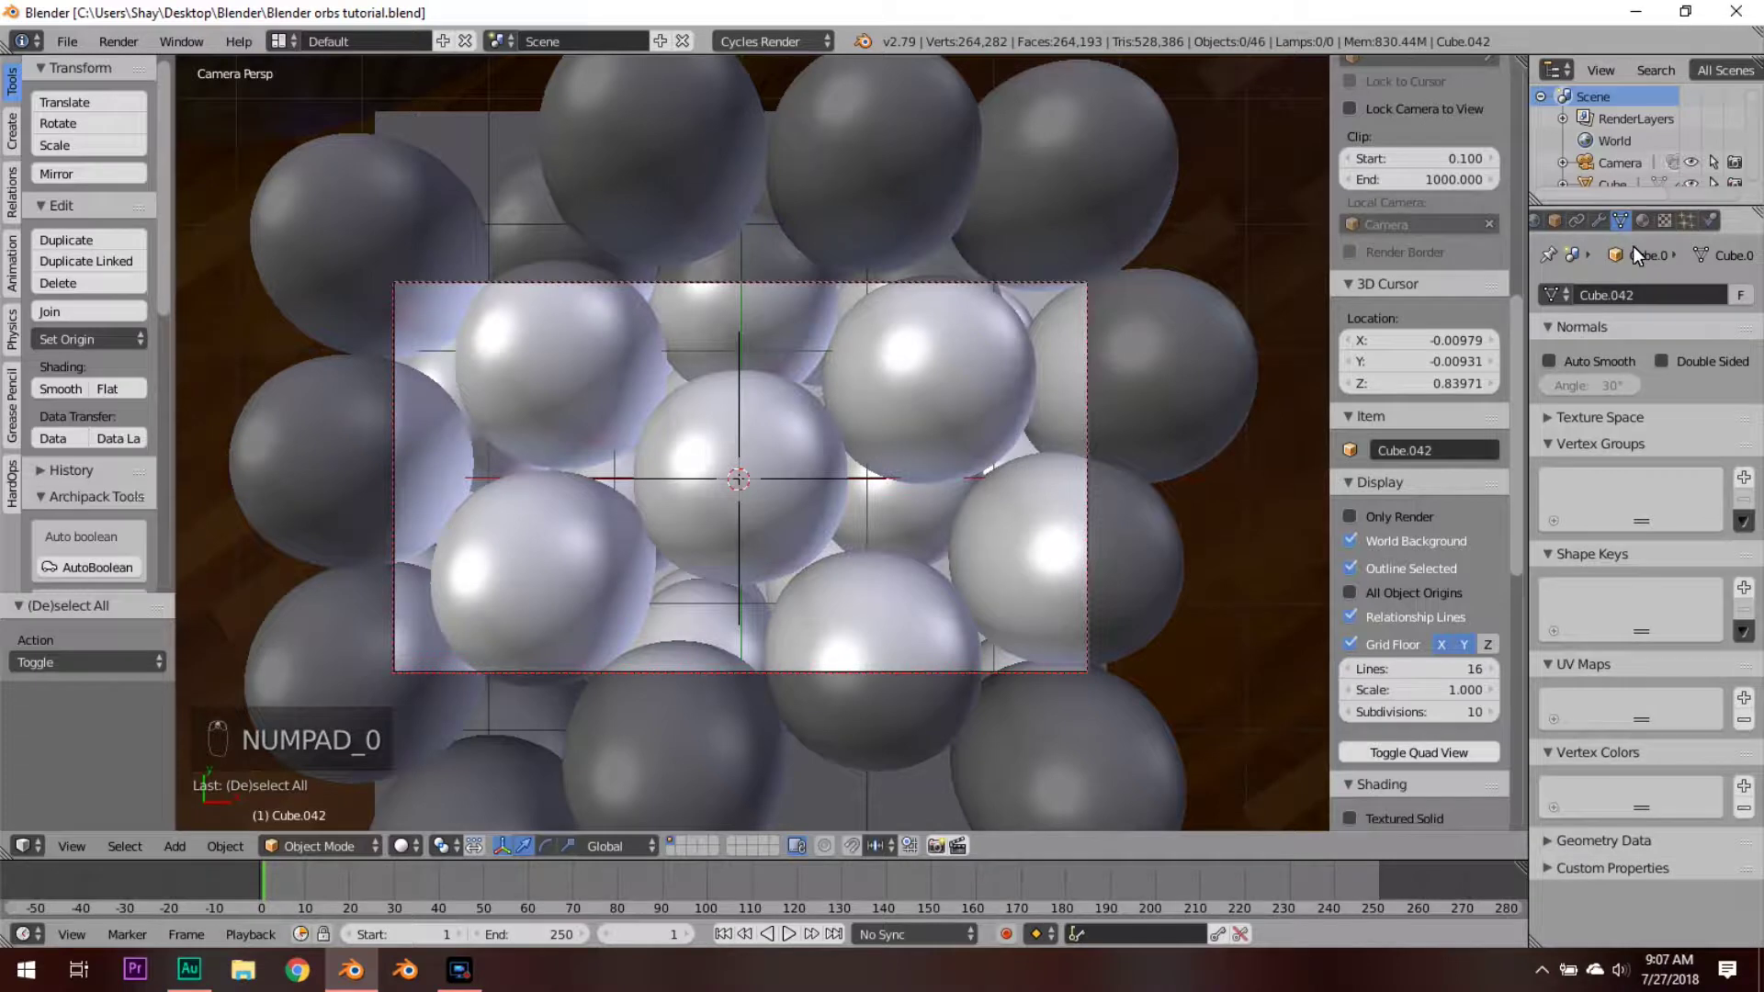